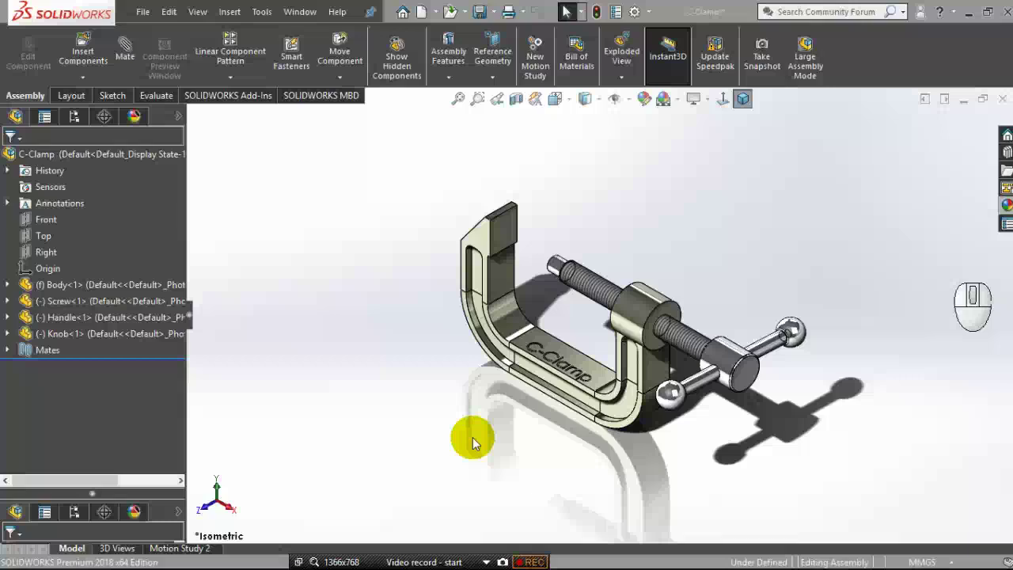
# Inspect the C-Clamp assembly model, rotating it slightly before making the drawing.
pyautogui.click(397, 335)
pyautogui.click(455, 218)
pyautogui.moveTo(569, 324); pyautogui.dragTo(750, 100)
pyautogui.scroll(-3)
pyautogui.click(745, 104)
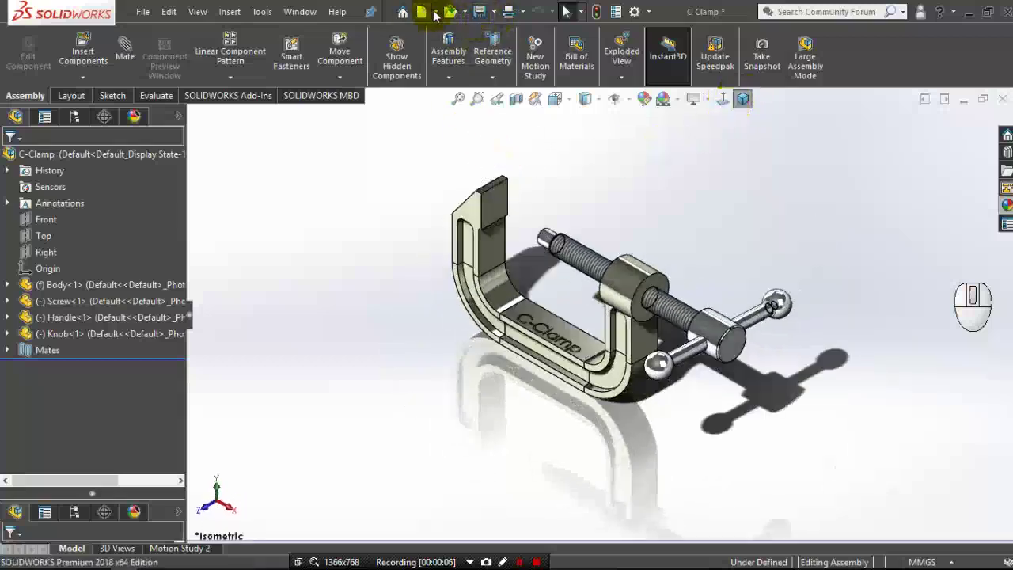
# Create a new drawing from the C-Clamp assembly with the chosen template and sheet size.
pyautogui.click(443, 18)
pyautogui.click(455, 56)
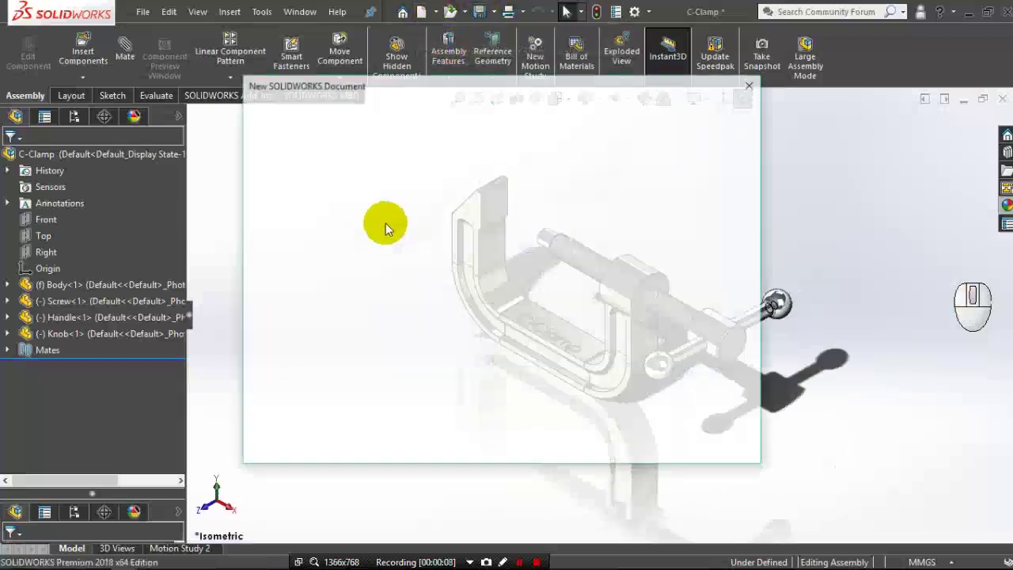
pyautogui.click(290, 152)
pyautogui.click(586, 444)
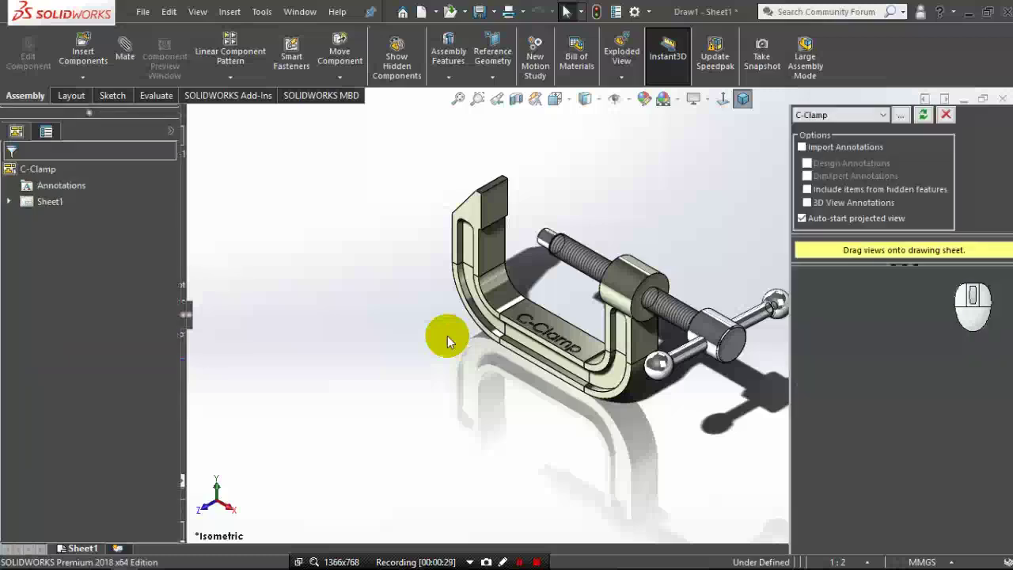
# Place the exploded dimetric view on the sheet as Drawing View1, shown Shaded with Edges.
pyautogui.moveTo(471, 325); pyautogui.dragTo(544, 367)
pyautogui.middleClick(643, 345)
pyautogui.middleClick(774, 327)
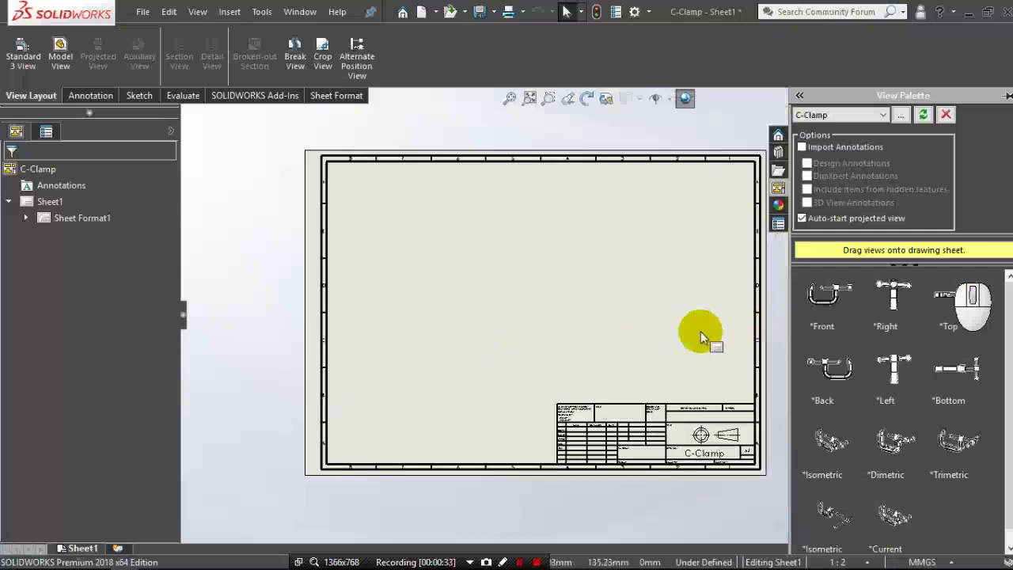
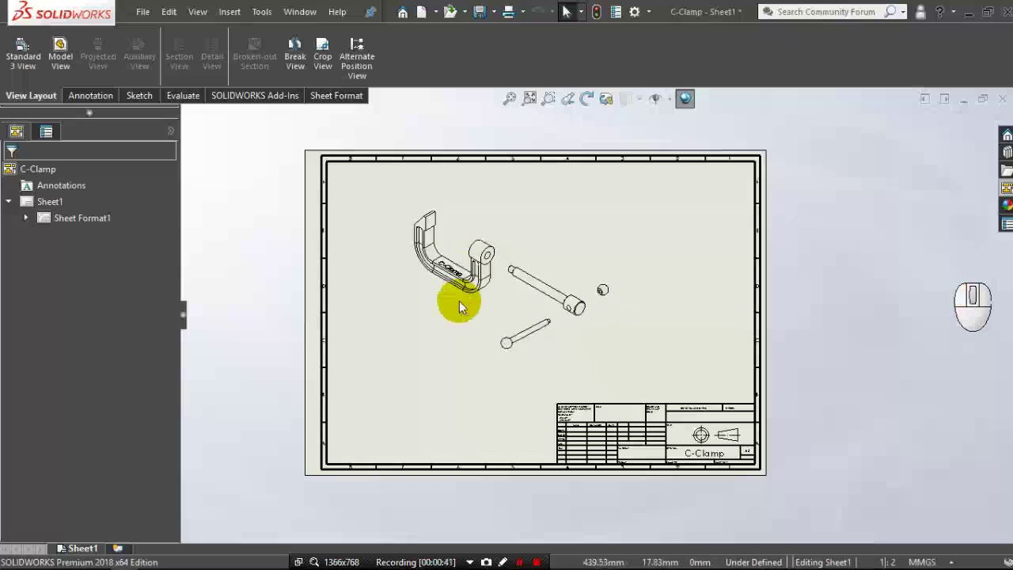
pyautogui.moveTo(176, 359); pyautogui.dragTo(154, 405)
pyautogui.click(103, 389)
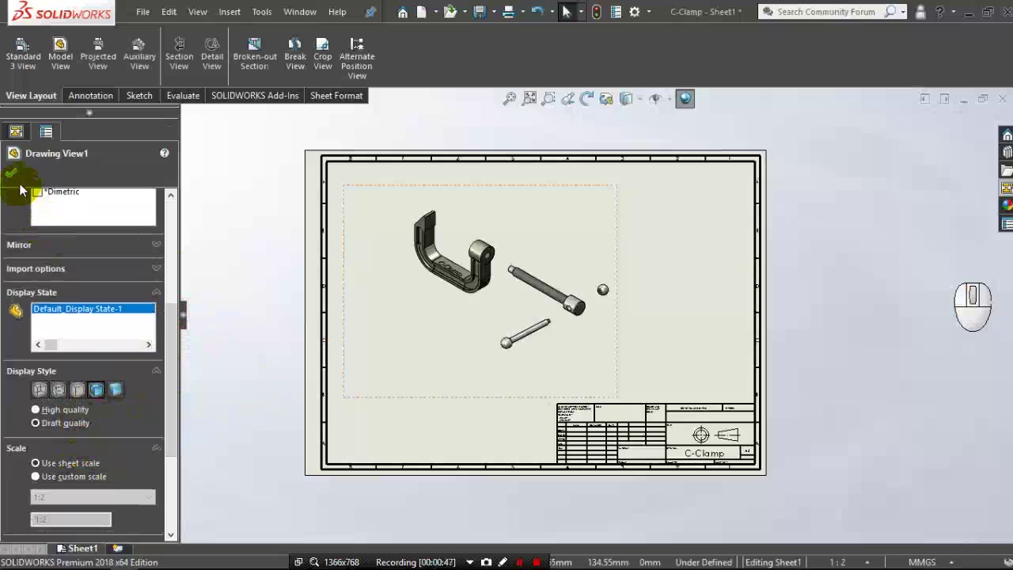
pyautogui.click(17, 180)
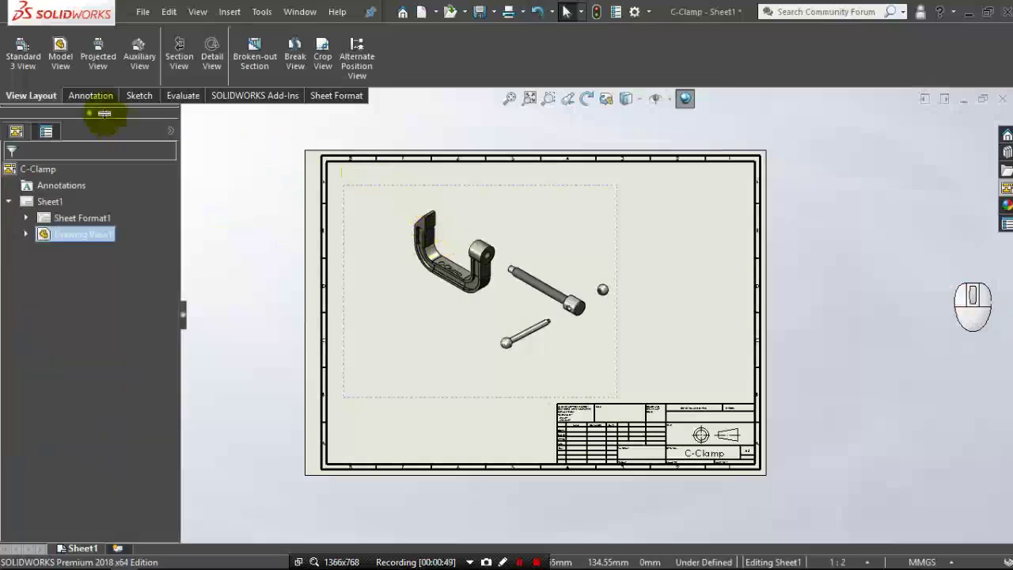
# Add automatic numbered balloons 1 to 4 to the exploded view from the Annotation tools.
pyautogui.click(101, 106)
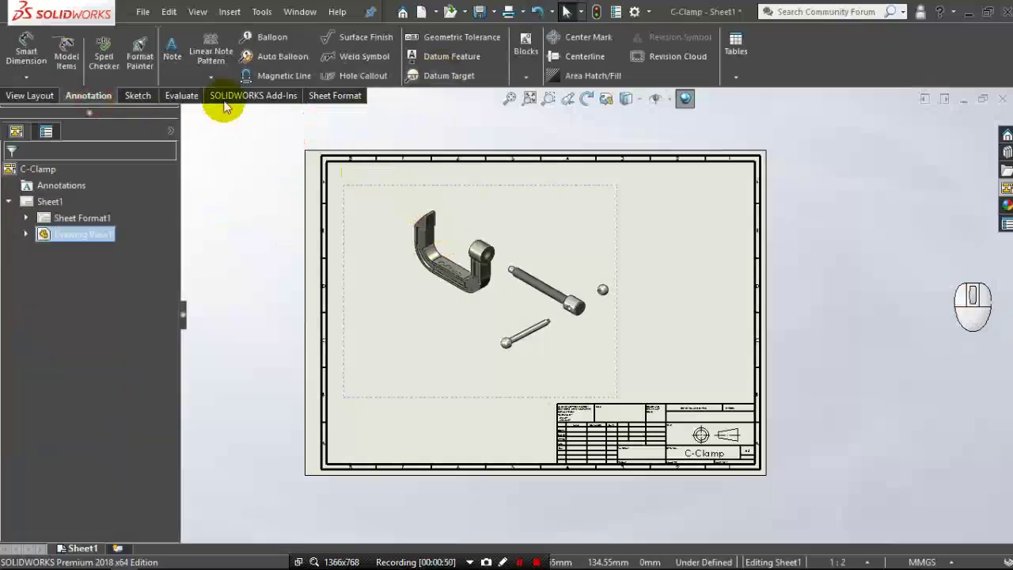
pyautogui.moveTo(259, 62); pyautogui.dragTo(471, 285)
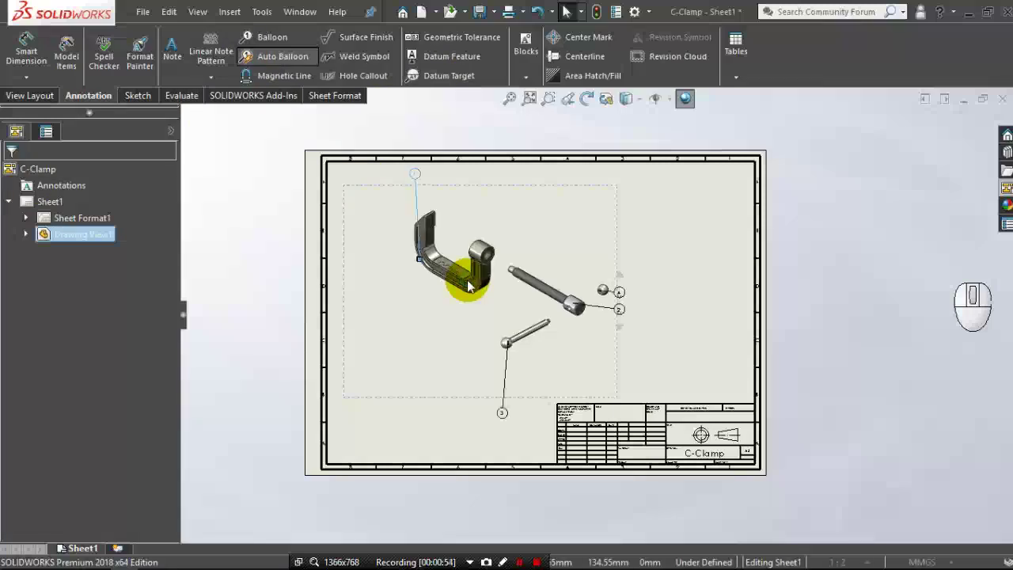
pyautogui.click(15, 180)
pyautogui.middleClick(519, 235)
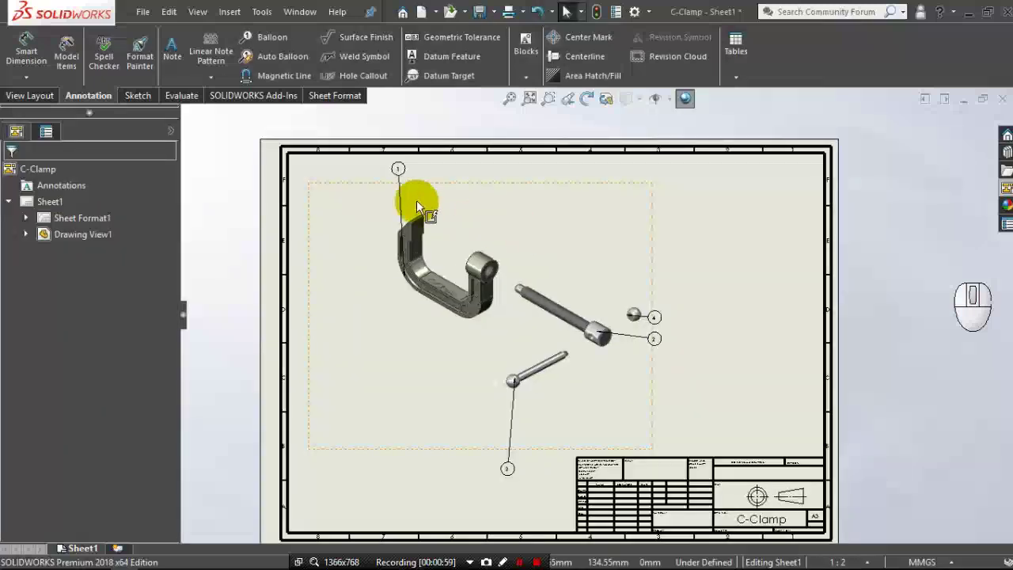
# Drag the balloons into clear positions beside the body and above the screw.
pyautogui.moveTo(401, 177); pyautogui.dragTo(362, 336)
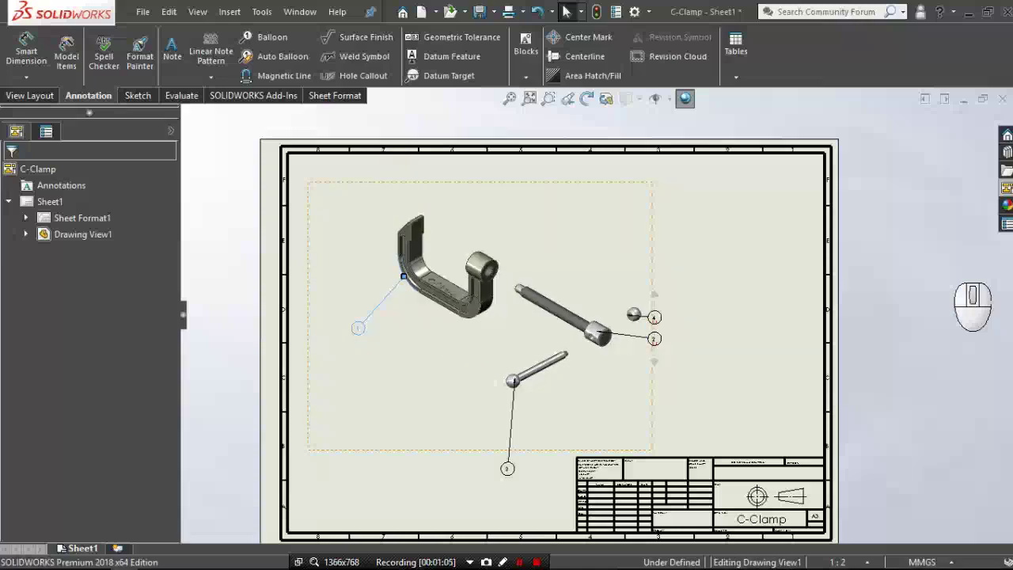
pyautogui.moveTo(511, 473); pyautogui.dragTo(487, 430)
pyautogui.scroll(-3)
pyautogui.middleClick(649, 364)
pyautogui.moveTo(730, 308); pyautogui.dragTo(604, 388)
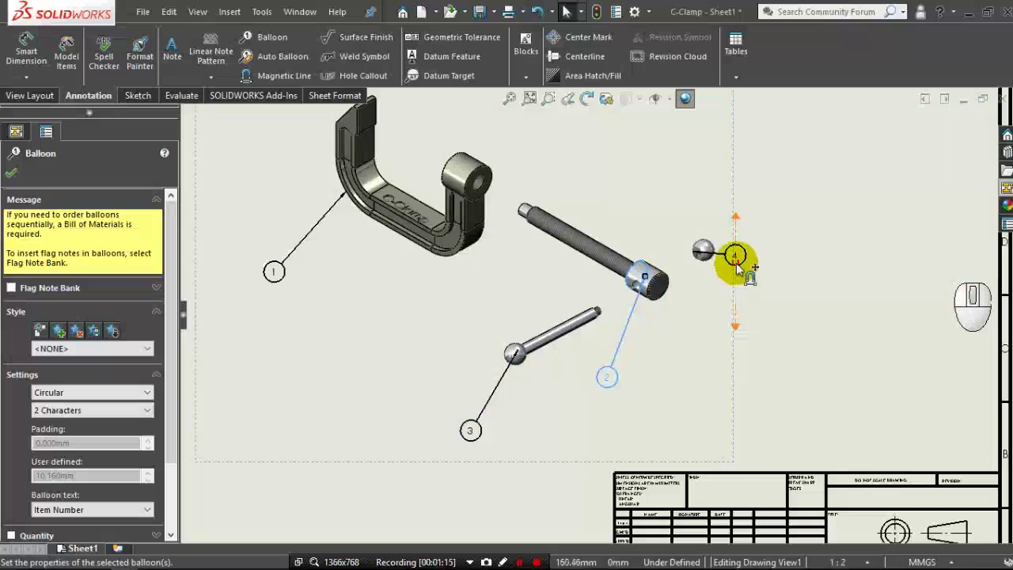
pyautogui.moveTo(727, 257); pyautogui.dragTo(628, 201)
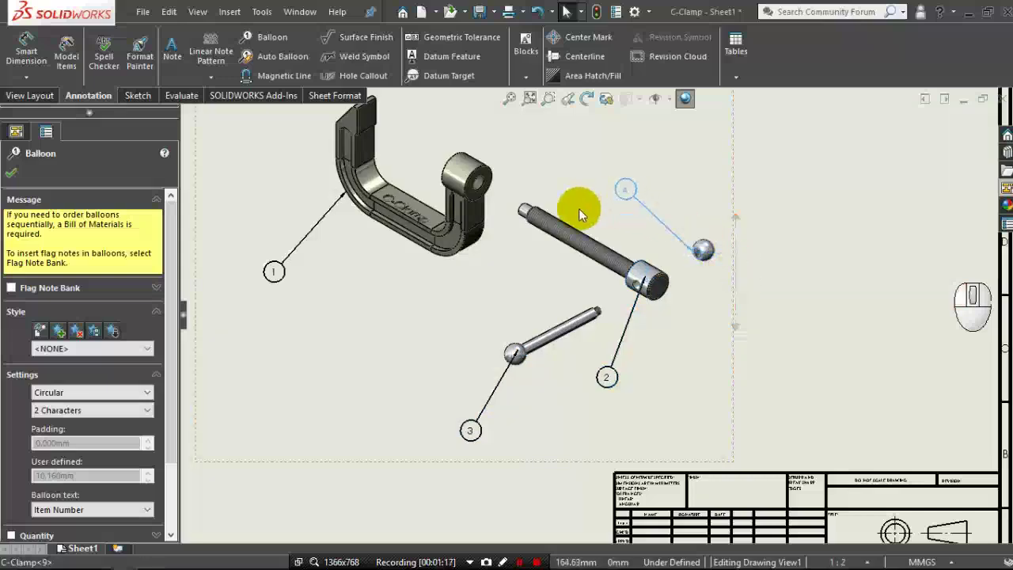
pyautogui.click(11, 177)
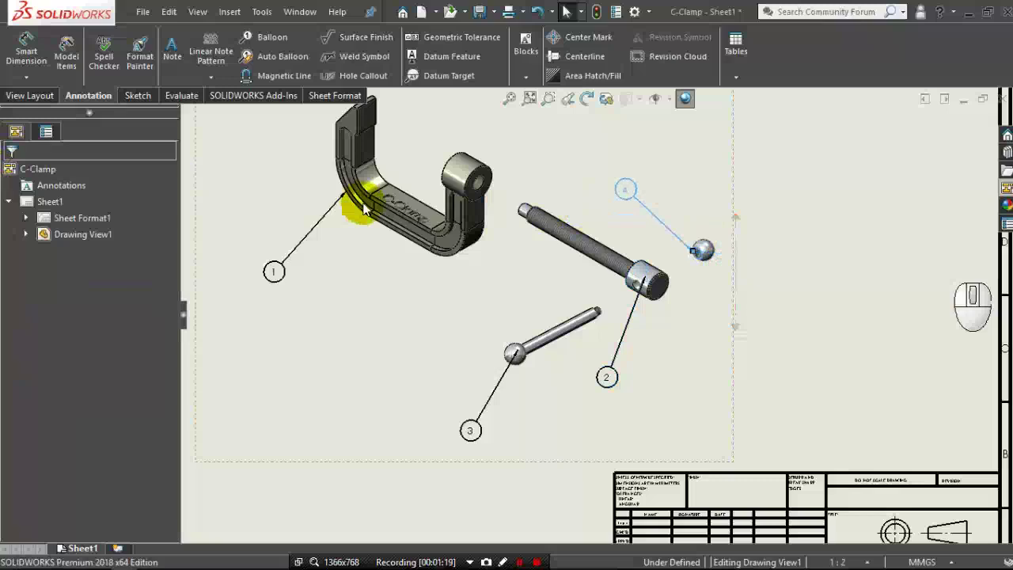
pyautogui.middleClick(366, 208)
pyautogui.click(723, 210)
pyautogui.middleClick(722, 210)
pyautogui.middleClick(722, 210)
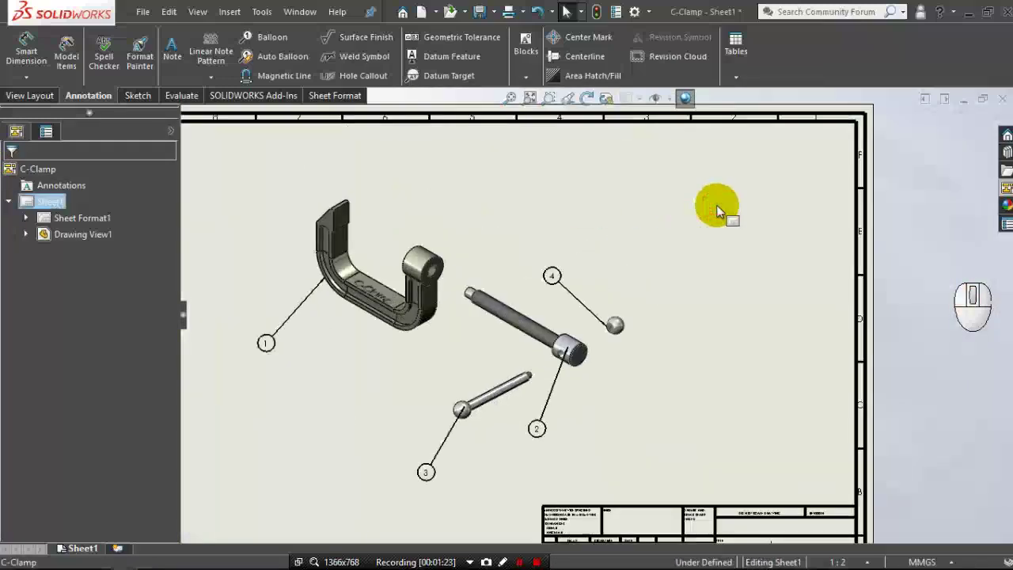
# Insert a bill of materials sourced from Drawing View1 with a thicker table border.
pyautogui.click(740, 78)
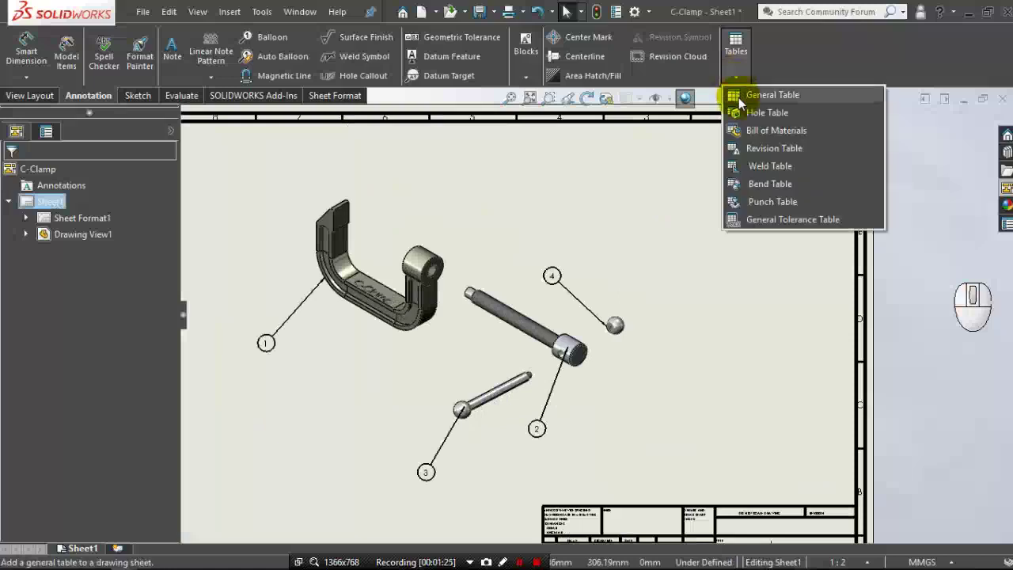
pyautogui.moveTo(748, 134); pyautogui.dragTo(714, 184)
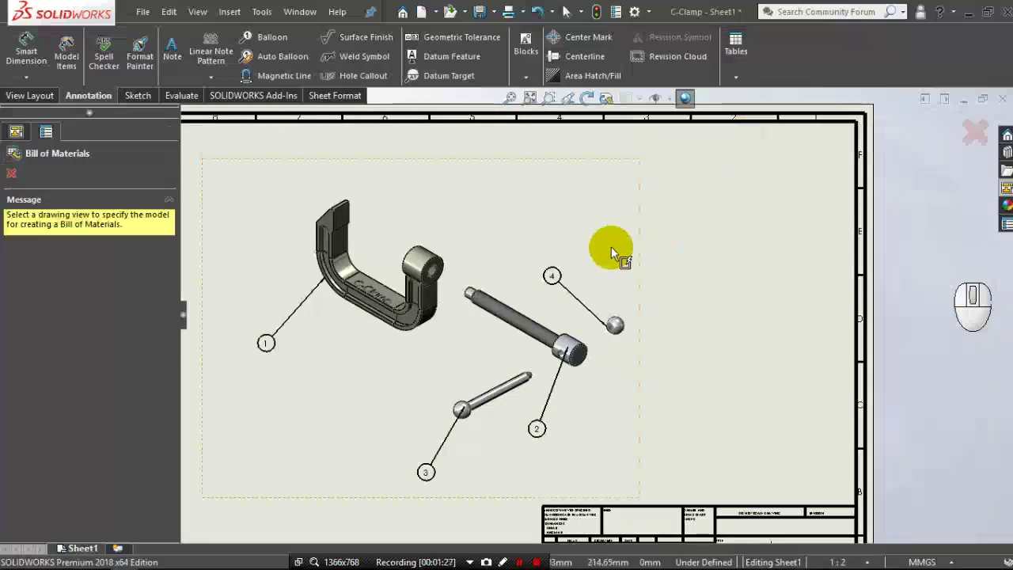
pyautogui.click(535, 253)
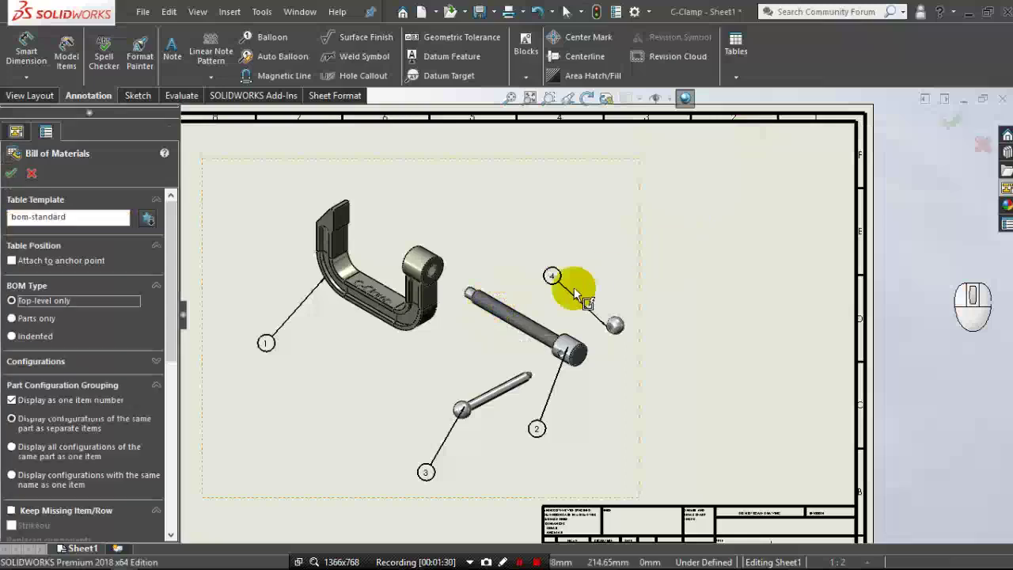
pyautogui.moveTo(177, 312); pyautogui.dragTo(172, 454)
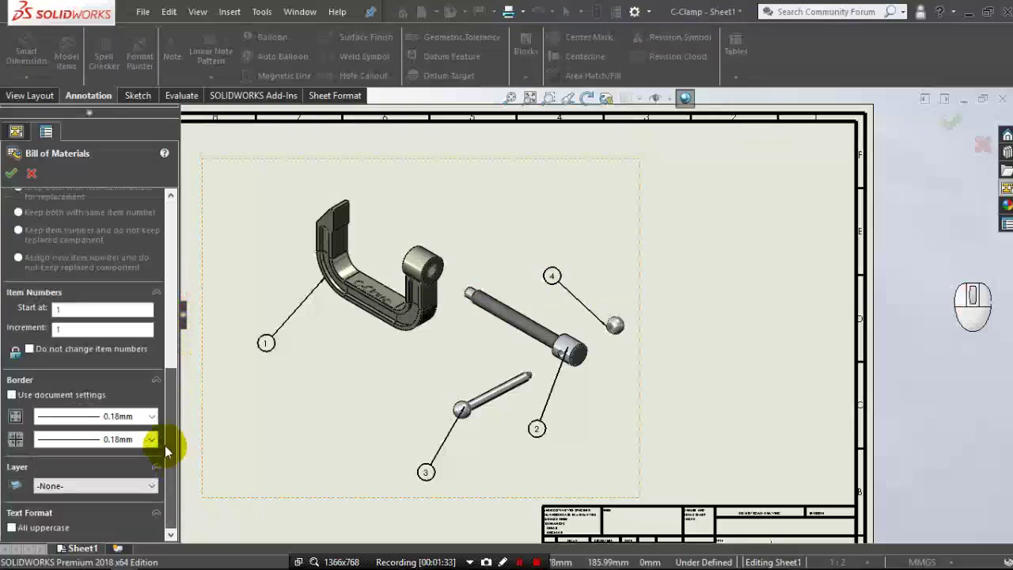
pyautogui.click(140, 421)
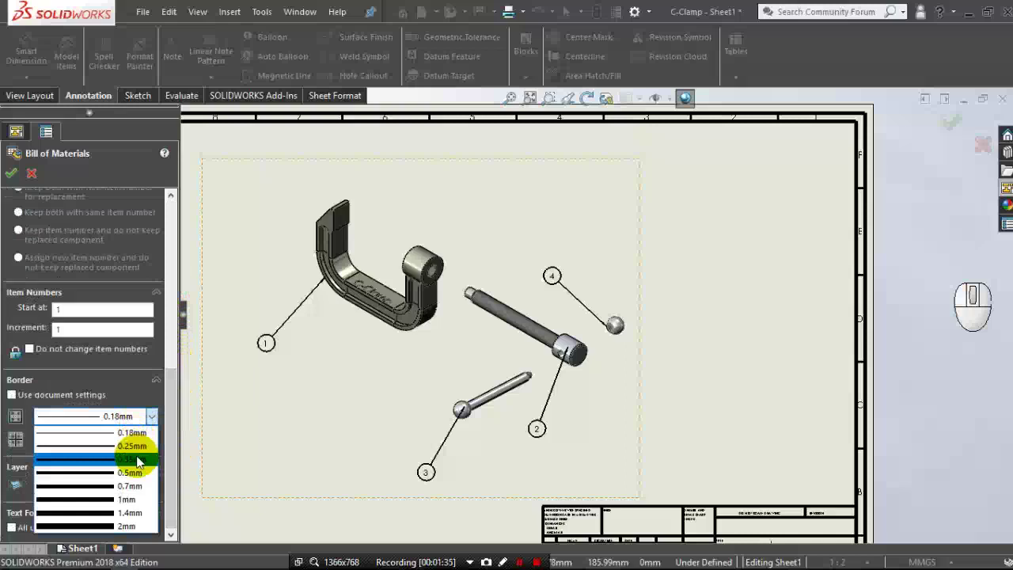
pyautogui.click(135, 452)
pyautogui.click(125, 445)
pyautogui.click(129, 474)
pyautogui.click(15, 180)
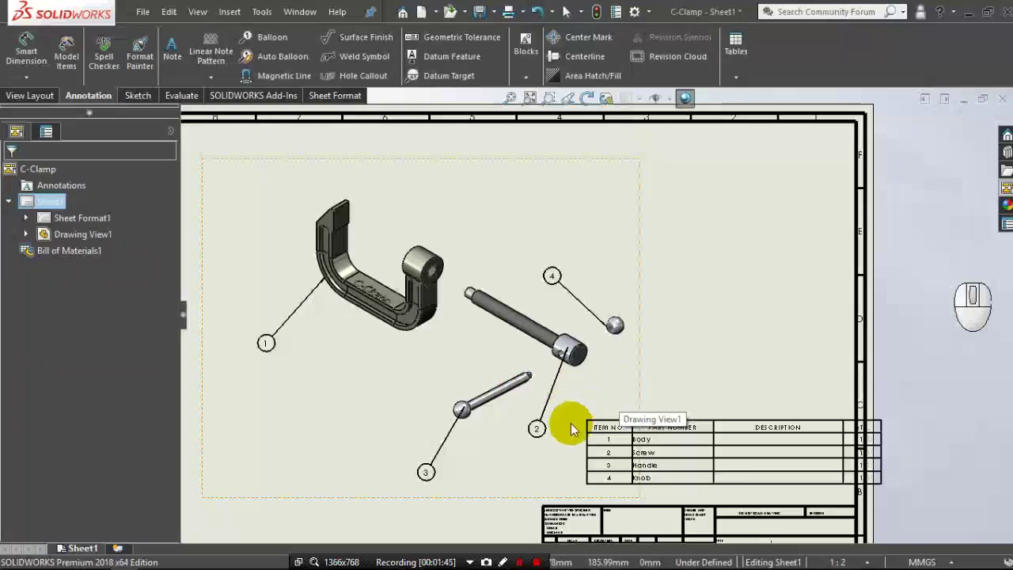
# Position the Body, Screw, Handle and Knob table above the title block.
pyautogui.click(555, 437)
pyautogui.click(556, 438)
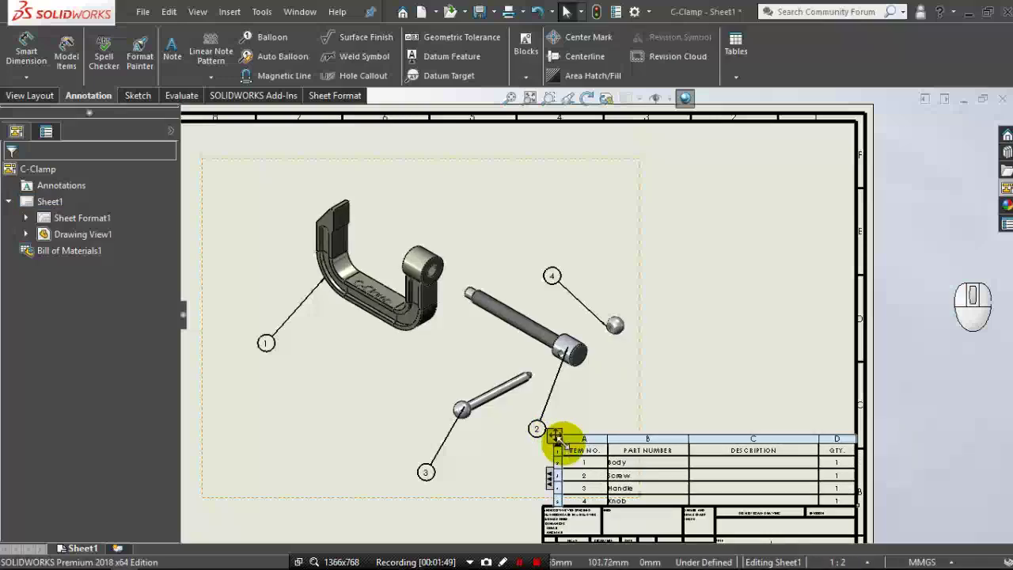
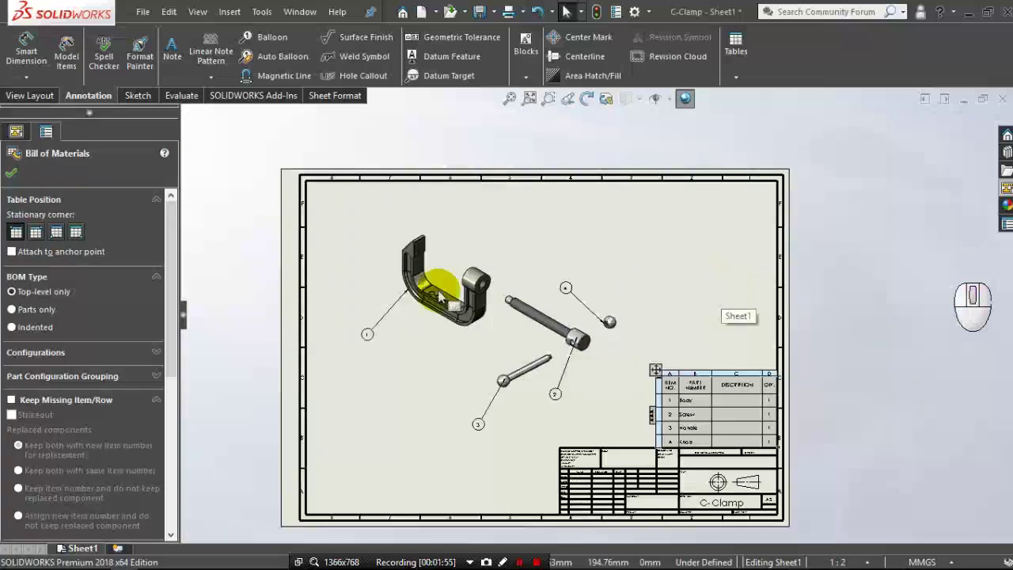
pyautogui.click(20, 178)
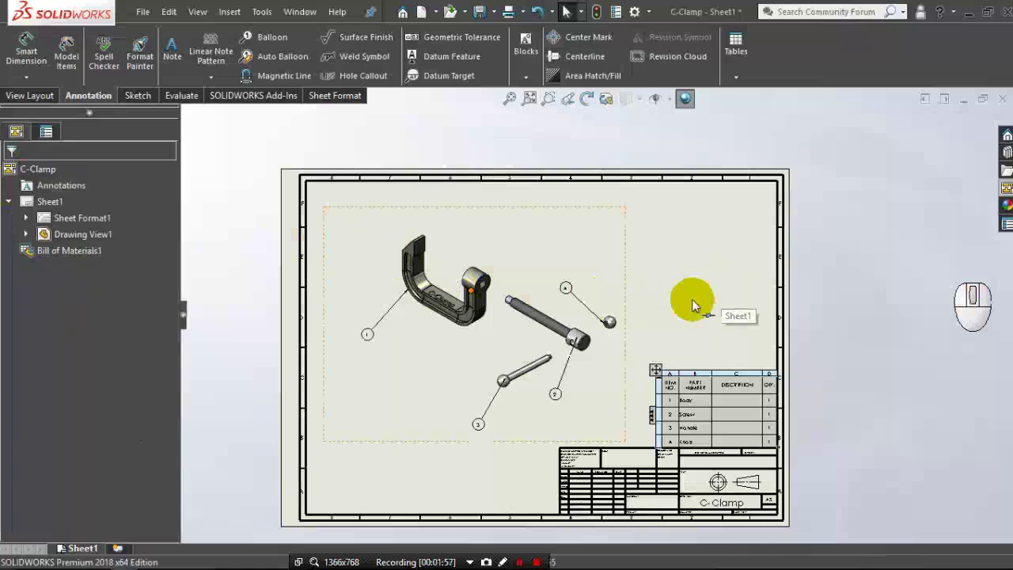
# Add a shaded view of the assembled clamp (Drawing View2) at the sheet's upper right.
pyautogui.middleClick(696, 304)
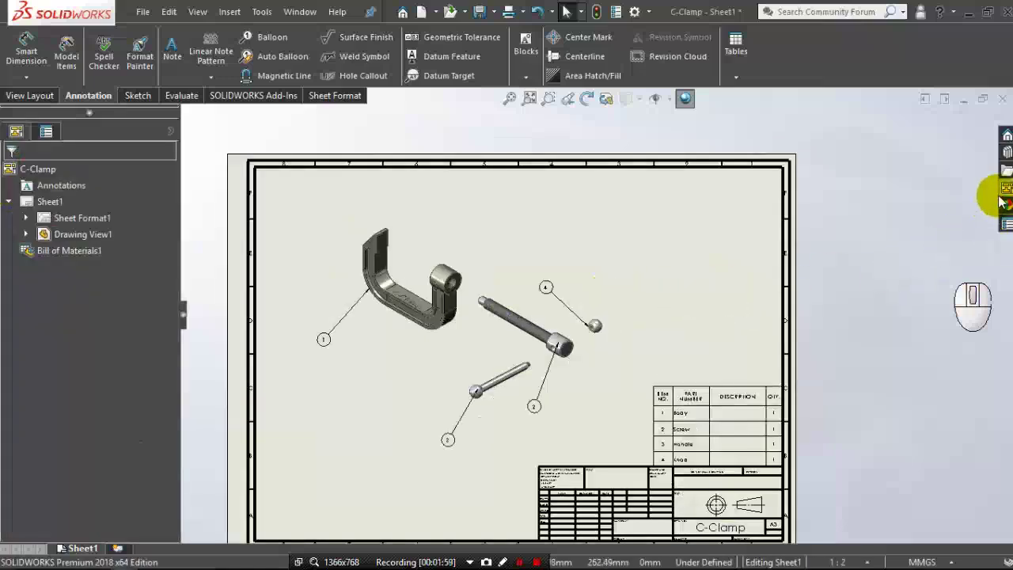
pyautogui.doubleClick(1009, 197)
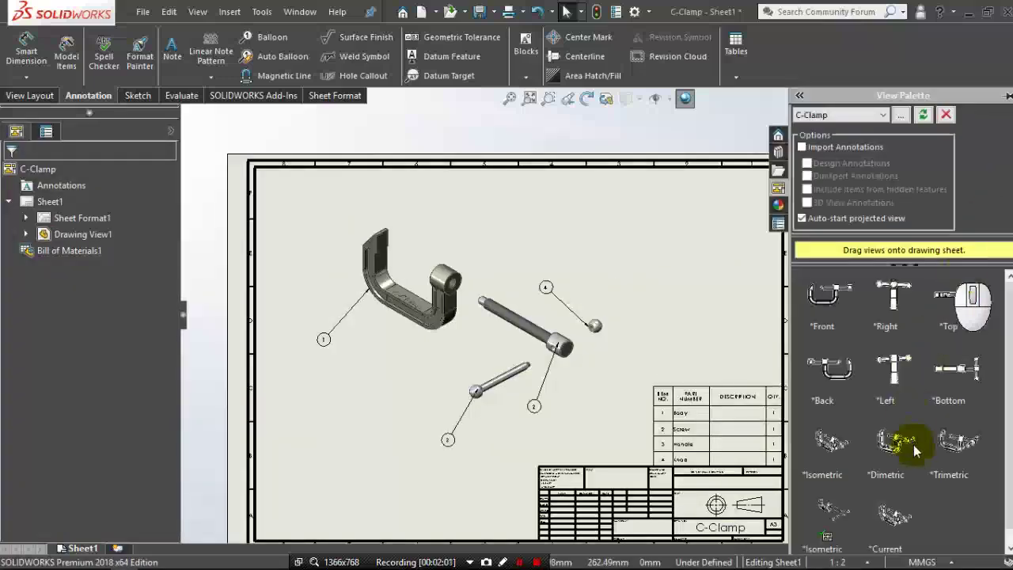
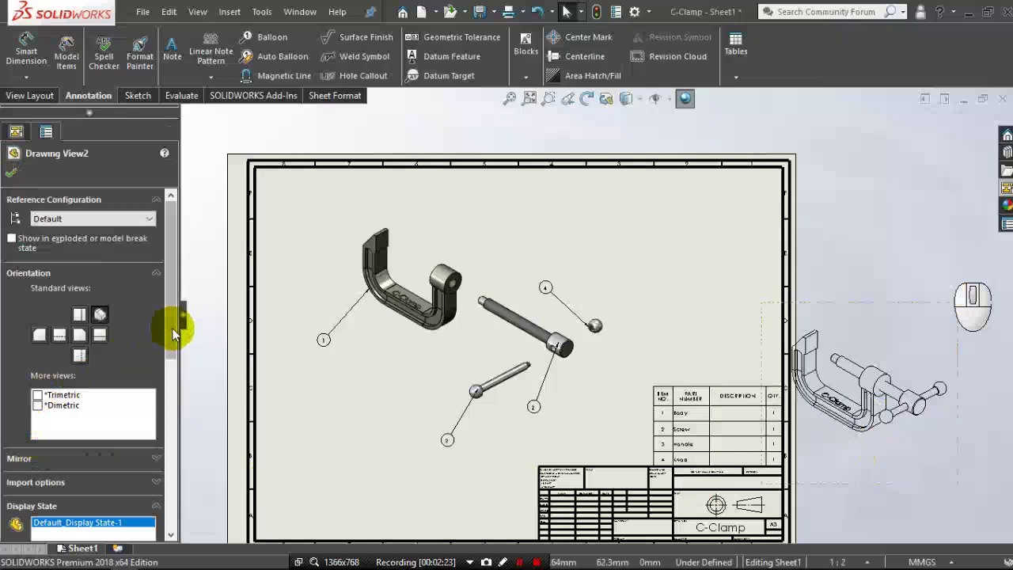
pyautogui.moveTo(172, 374); pyautogui.dragTo(164, 417)
pyautogui.click(97, 457)
pyautogui.click(22, 177)
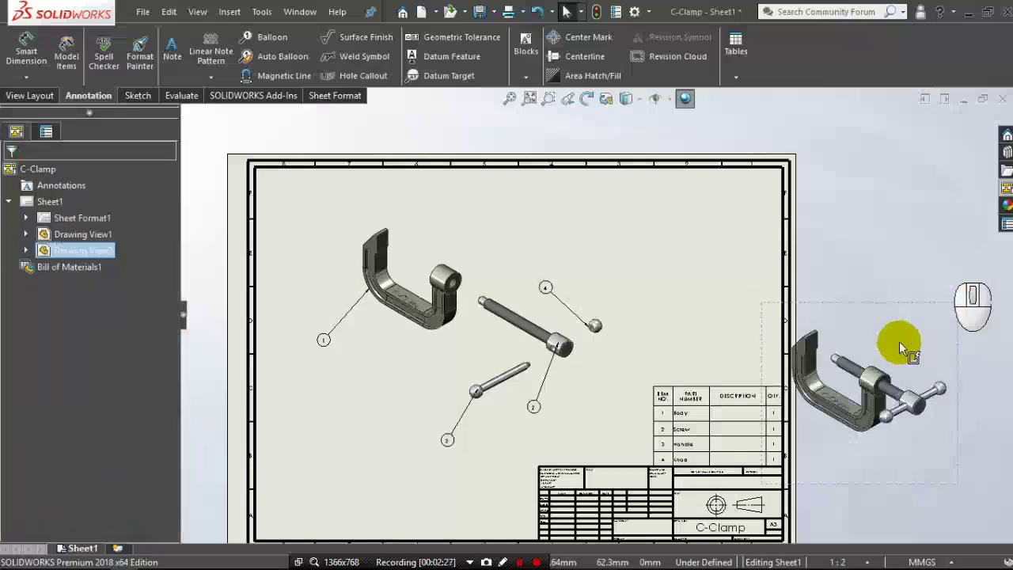
pyautogui.moveTo(887, 309); pyautogui.dragTo(707, 173)
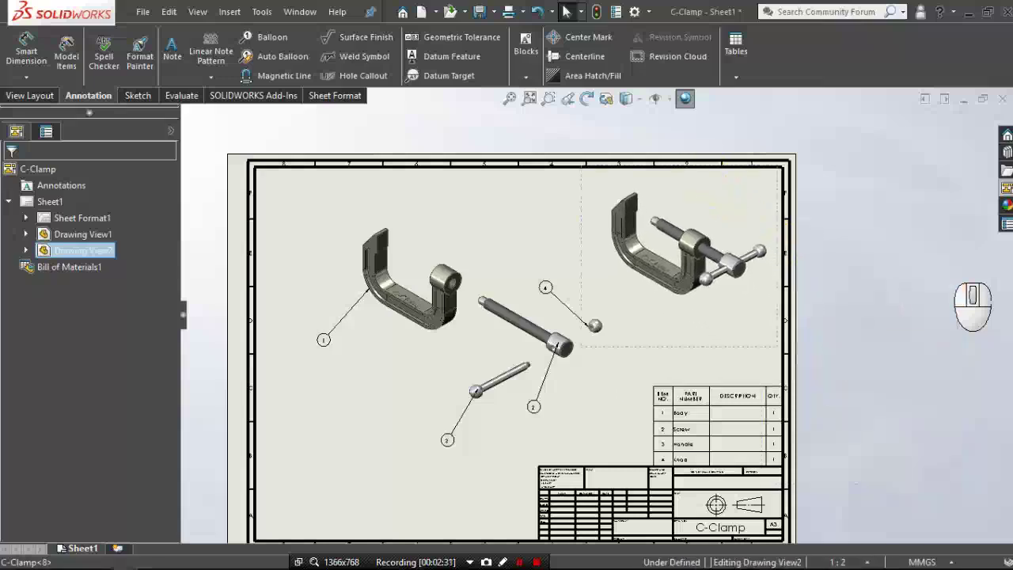
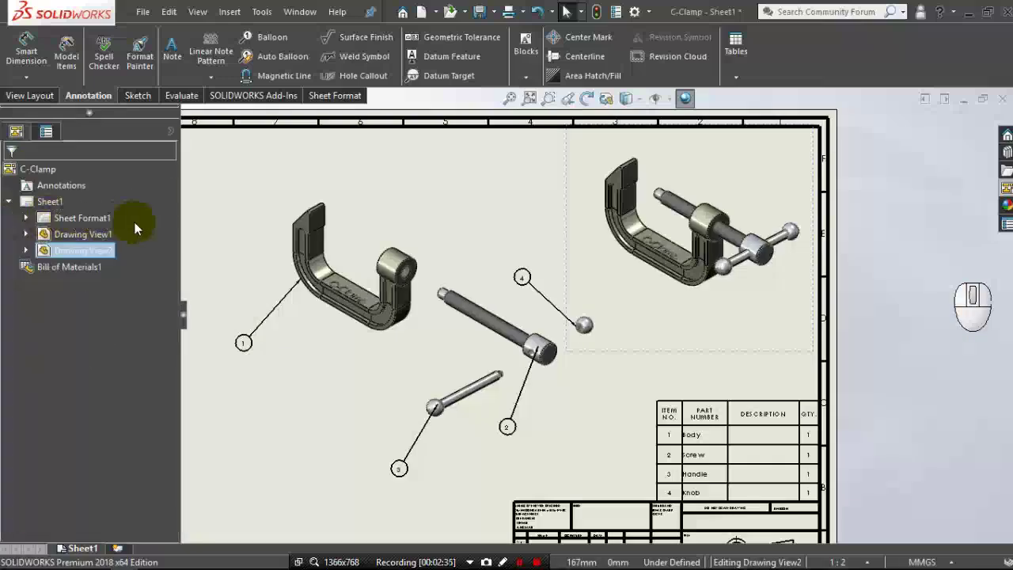
# Place a C-Clamp title note in the title block in Century Gothic 16.
pyautogui.click(174, 62)
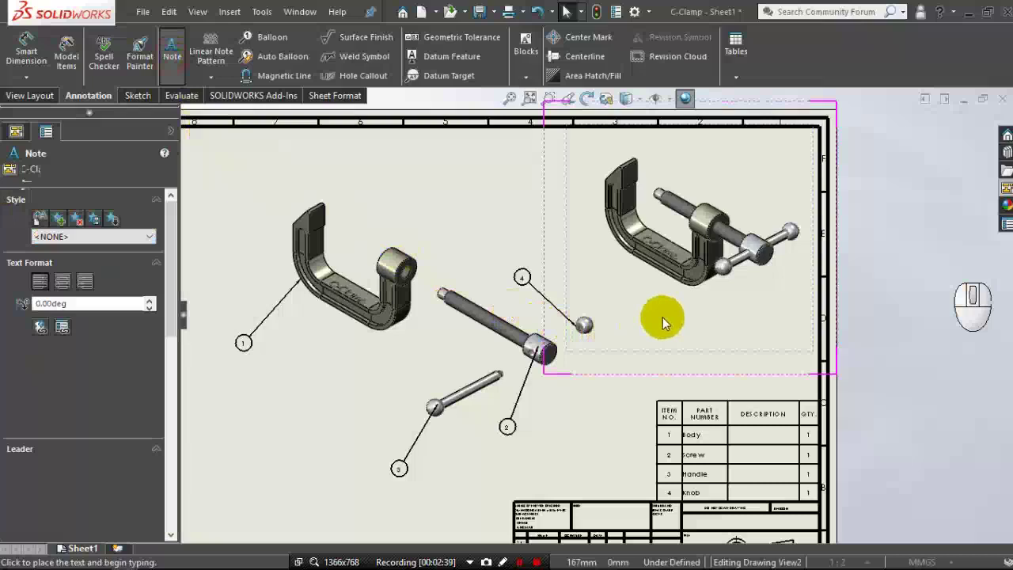
pyautogui.click(668, 309)
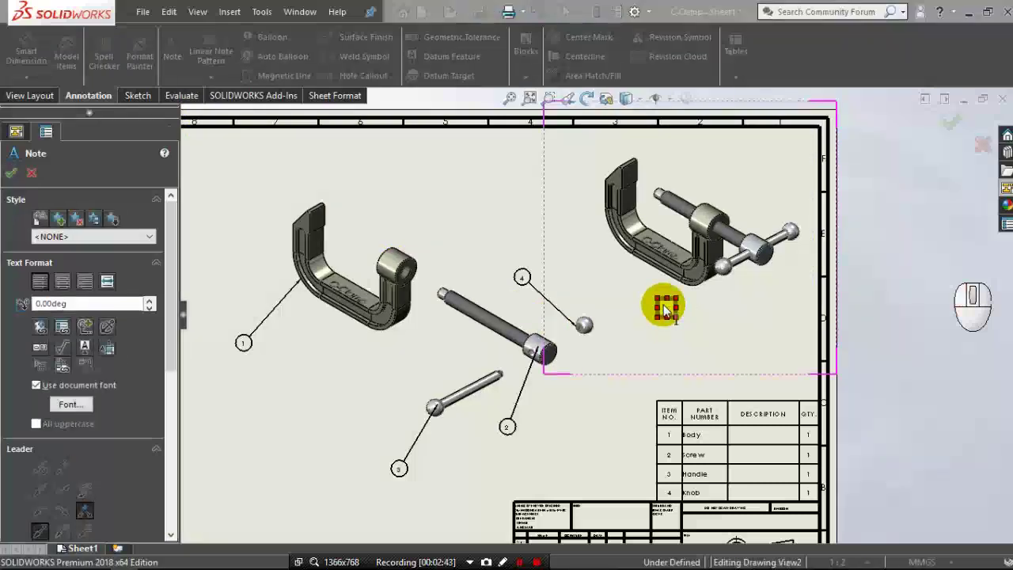
pyautogui.click(185, 287)
pyautogui.click(176, 372)
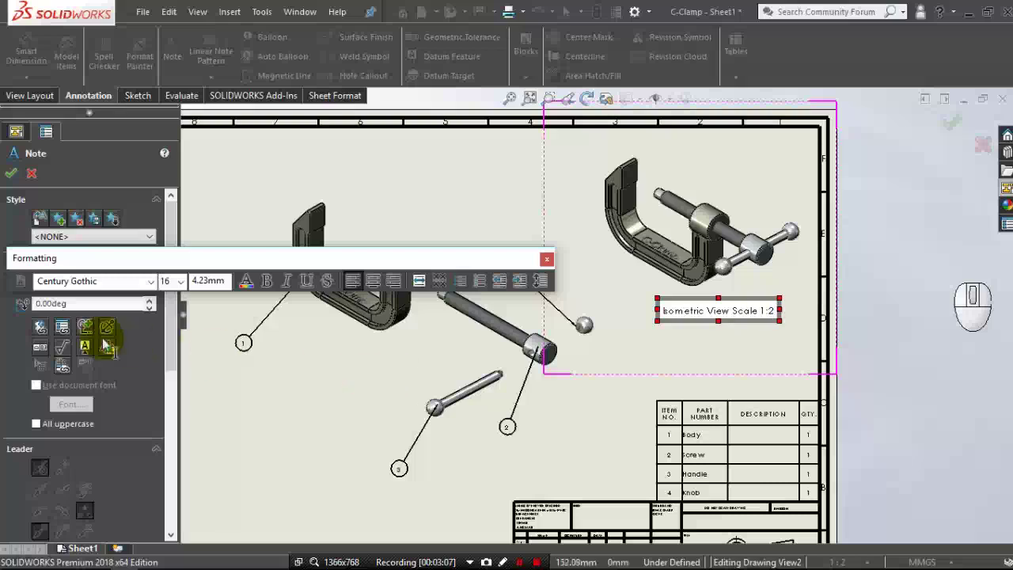
pyautogui.click(17, 182)
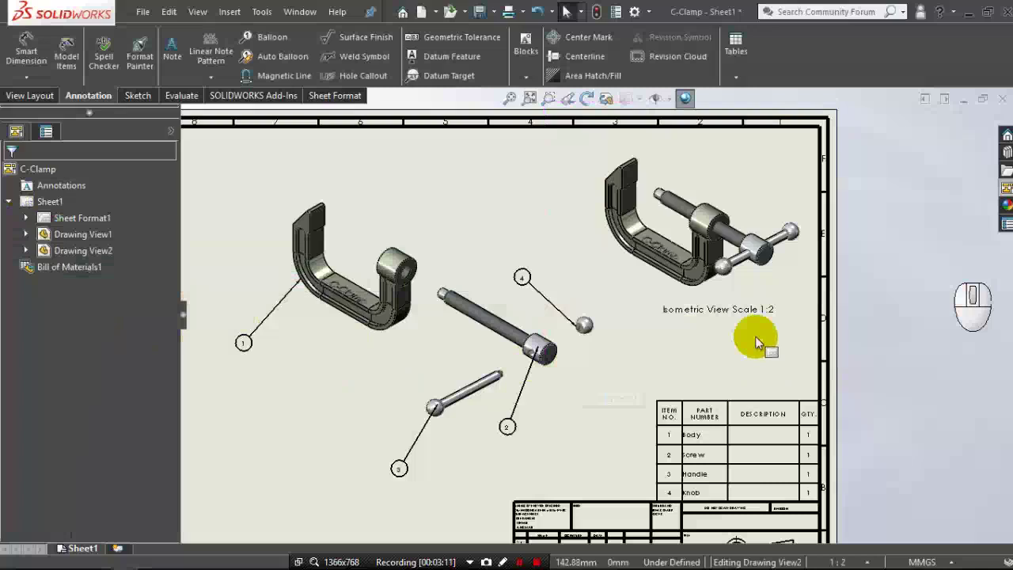
# Pan and zoom back out to show the full drawing sheet.
pyautogui.middleClick(751, 311)
pyautogui.middleClick(753, 339)
pyautogui.middleClick(752, 338)
pyautogui.middleClick(754, 340)
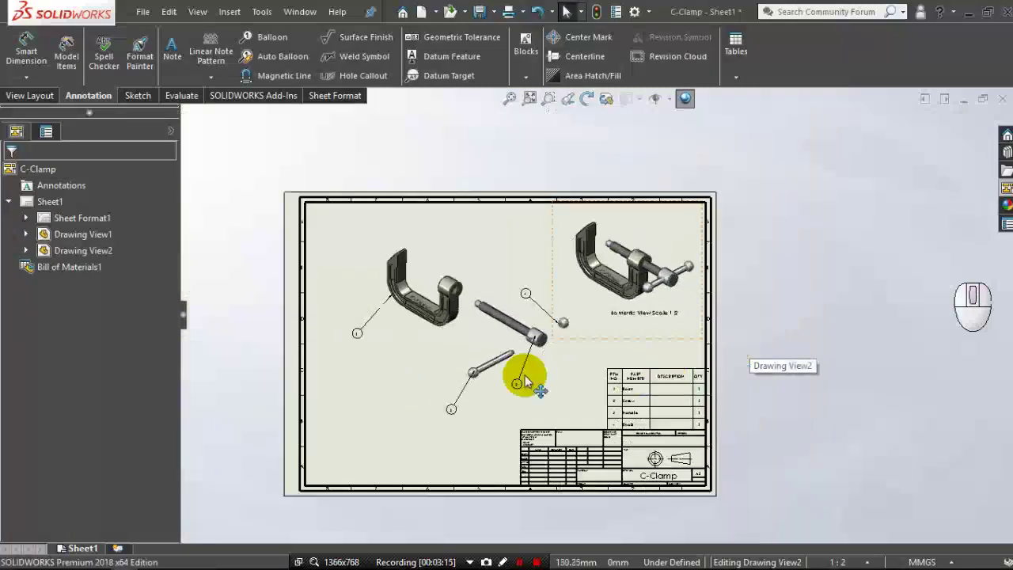
pyautogui.scroll(-3)
pyautogui.middleClick(480, 381)
pyautogui.middleClick(437, 394)
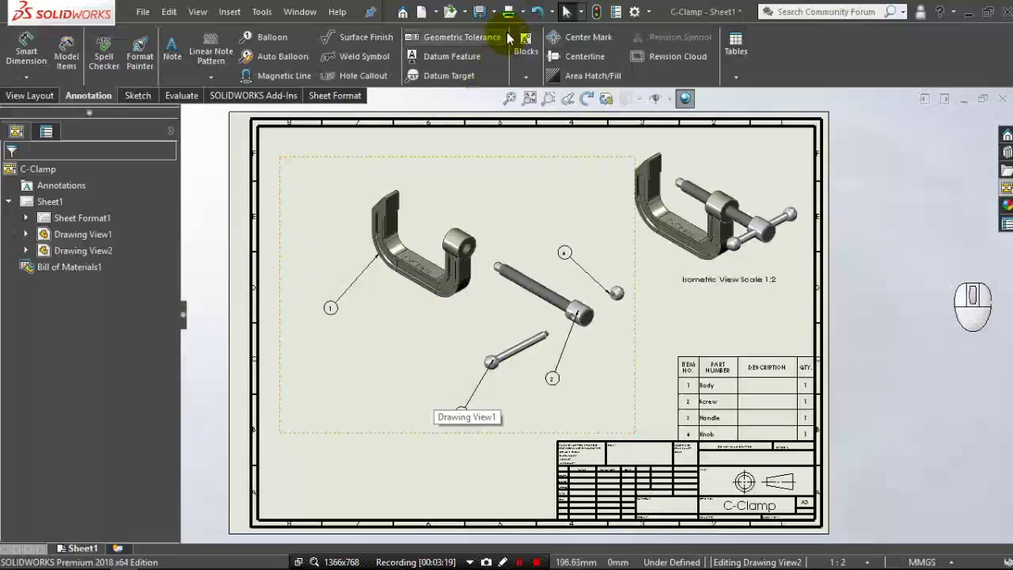
# Save the drawing as 'C-Clamp 3D Drawing' via Save As.
pyautogui.click(502, 22)
pyautogui.click(502, 23)
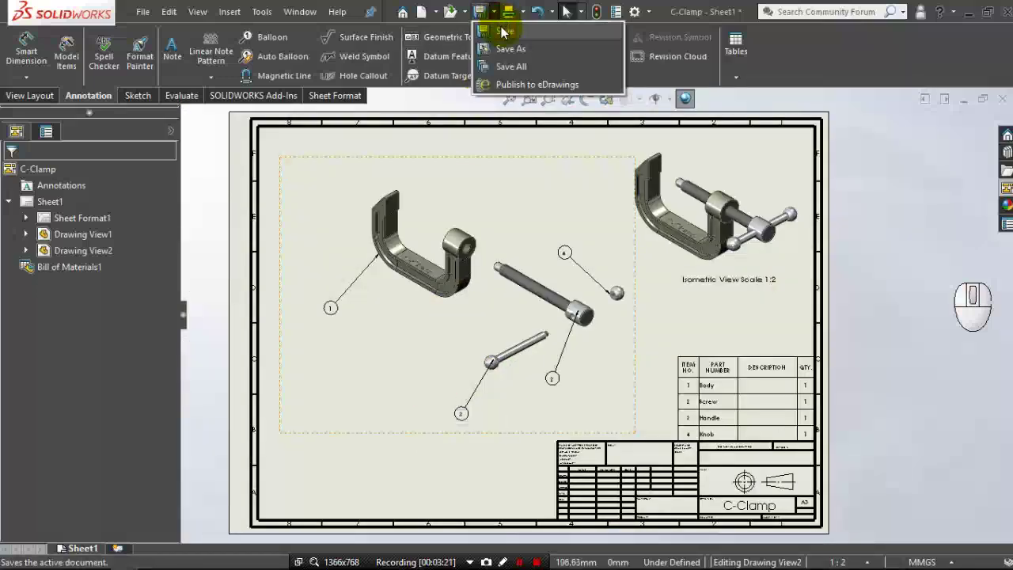
pyautogui.click(504, 32)
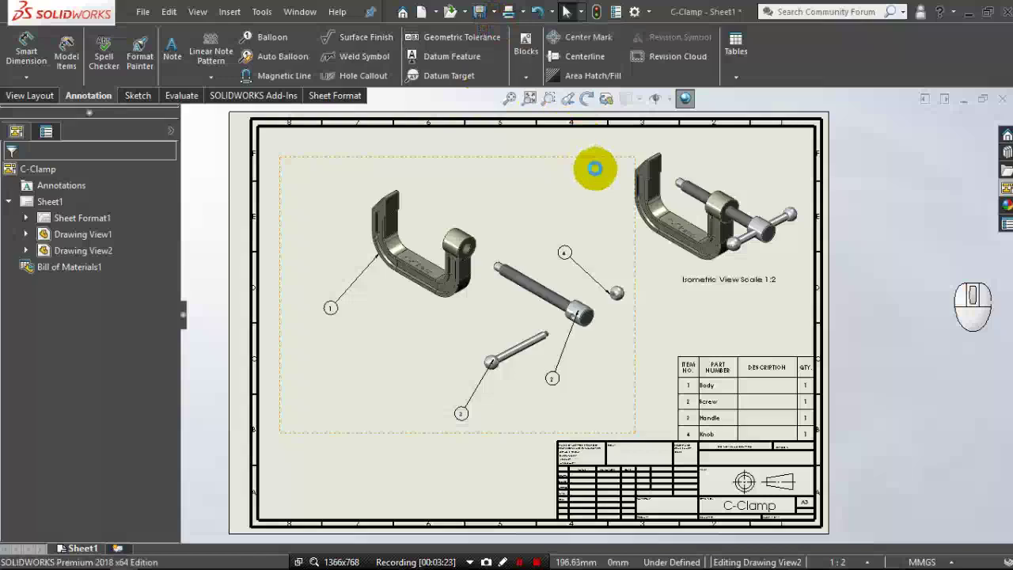
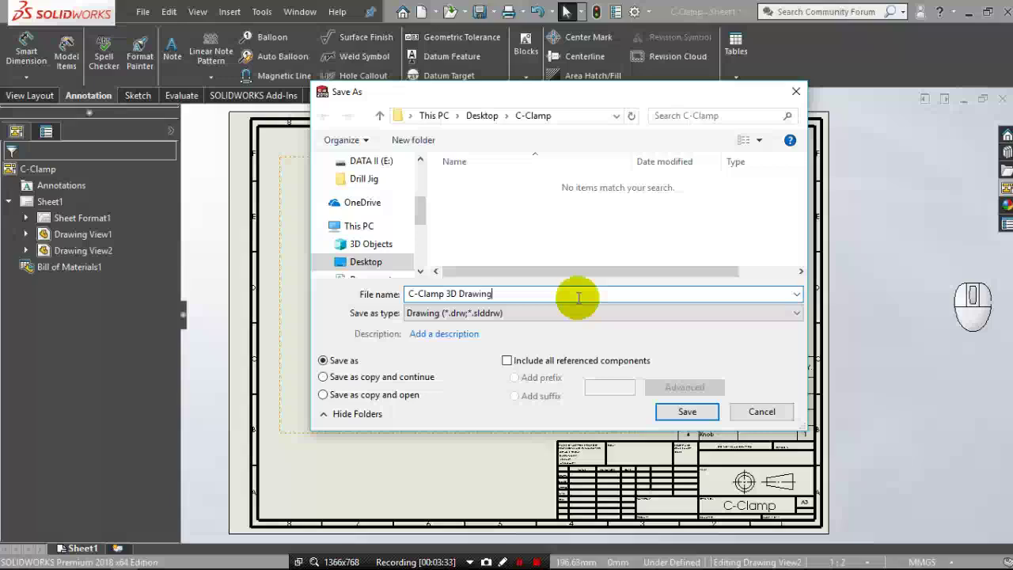
pyautogui.click(711, 415)
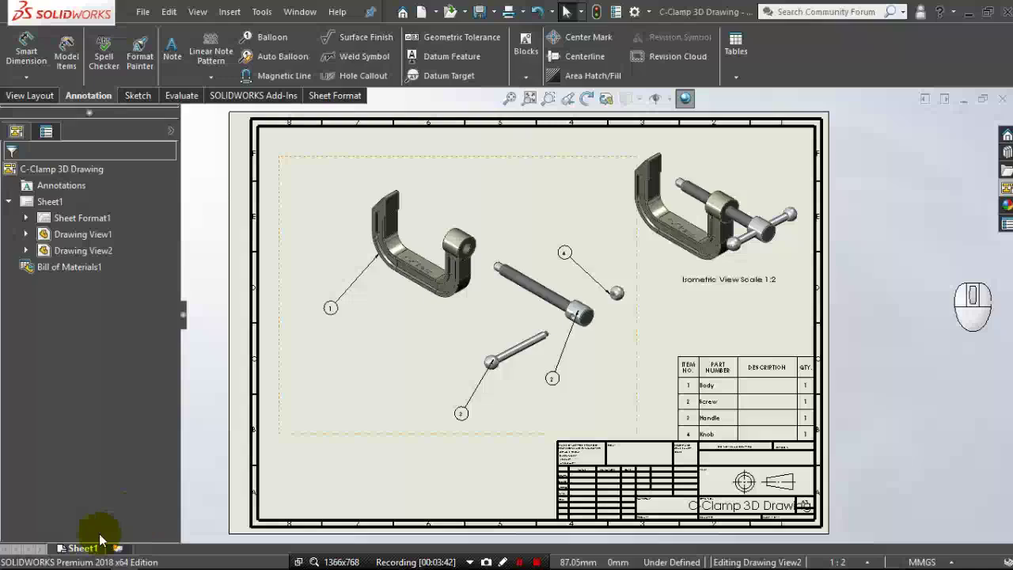
# Enter sheet format editing for Sheet1 and zoom in on the title block.
pyautogui.rightClick(97, 552)
pyautogui.rightClick(97, 552)
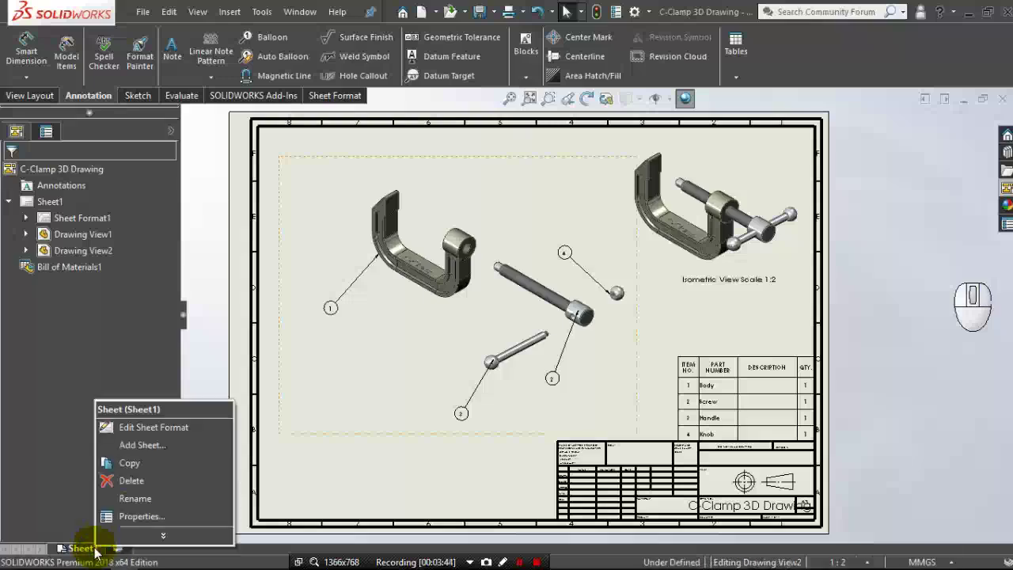
pyautogui.click(147, 438)
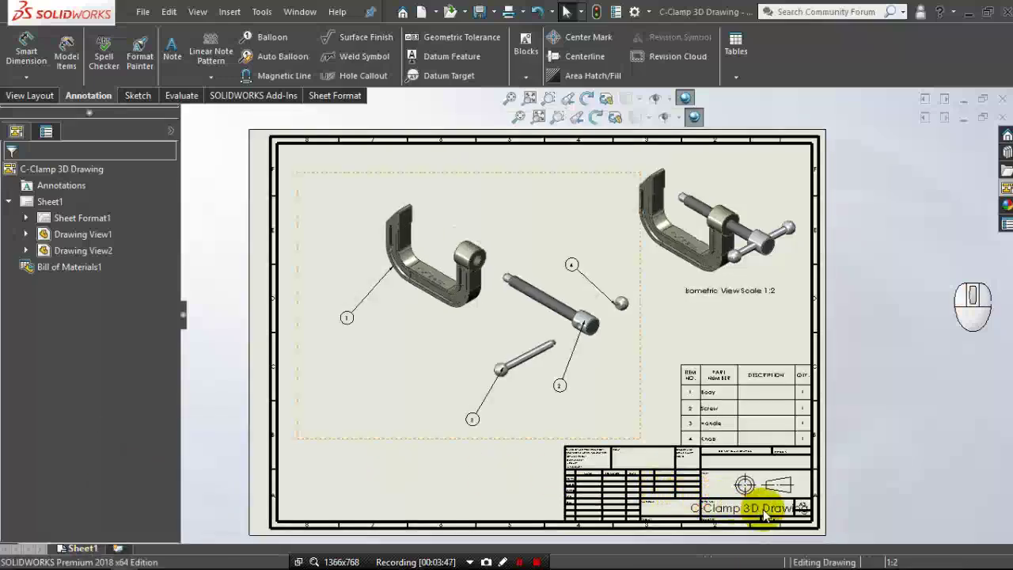
pyautogui.middleClick(766, 515)
pyautogui.moveTo(766, 515); pyautogui.dragTo(730, 499)
# Shrink the C-Clamp 3D Drawing title note to a smaller font so it fits its box.
pyautogui.doubleClick(700, 433)
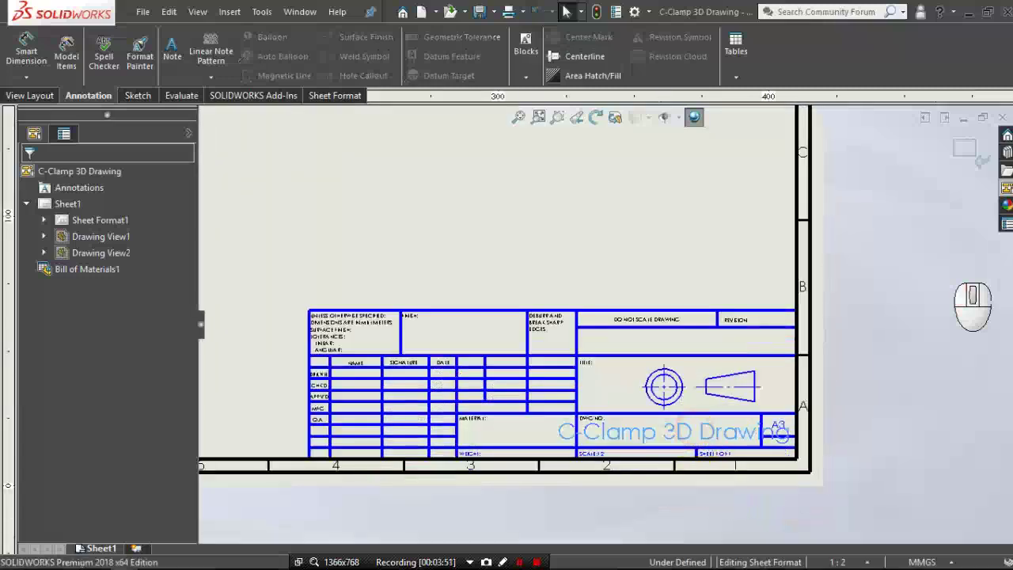
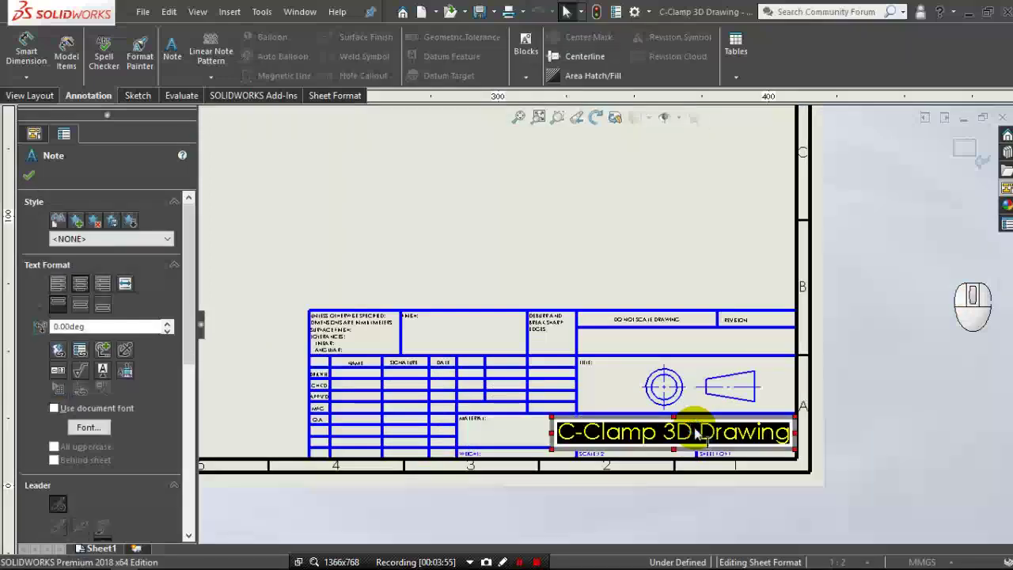
pyautogui.click(641, 402)
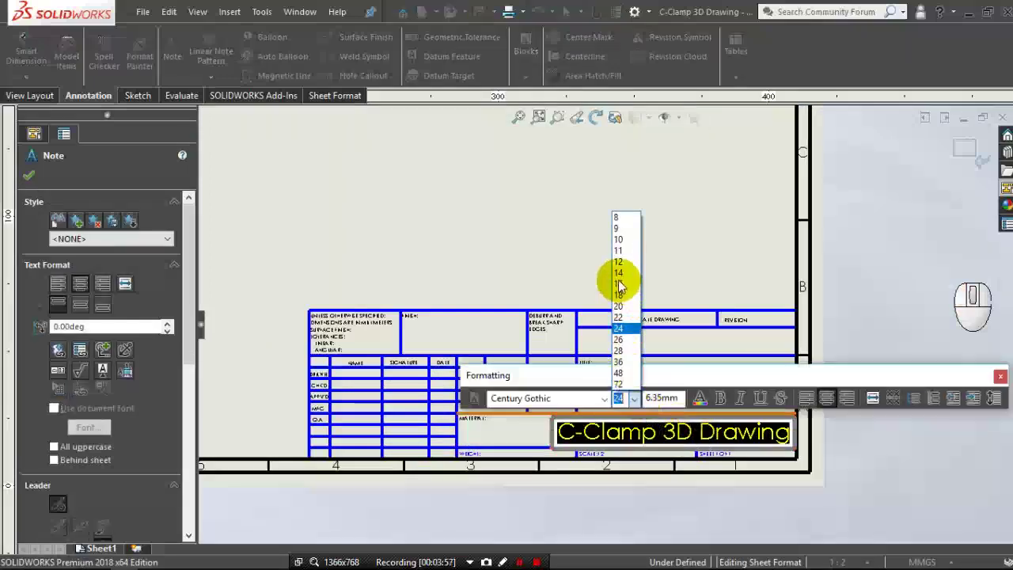
pyautogui.click(622, 277)
pyautogui.click(872, 288)
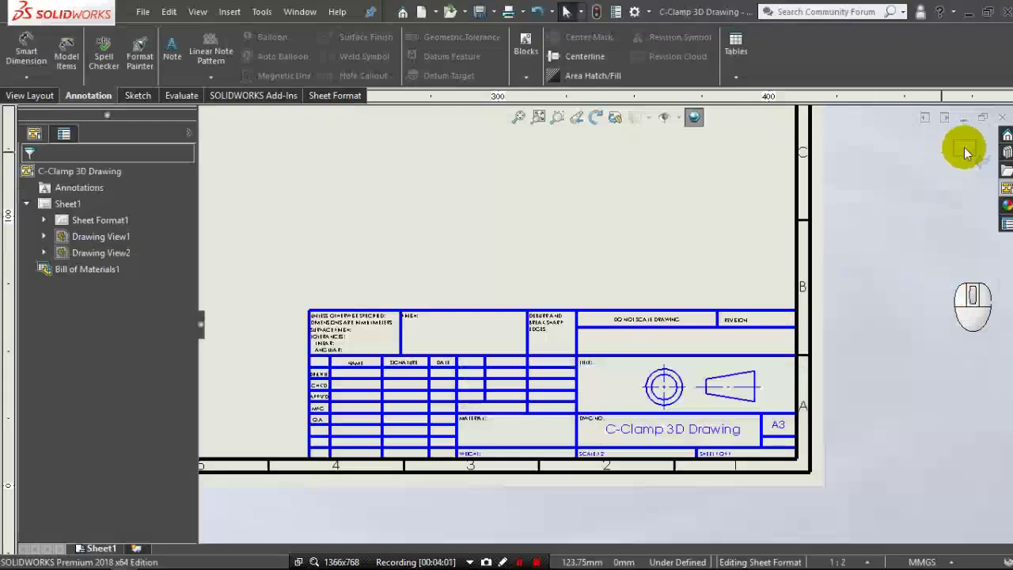
pyautogui.moveTo(969, 152); pyautogui.dragTo(959, 163)
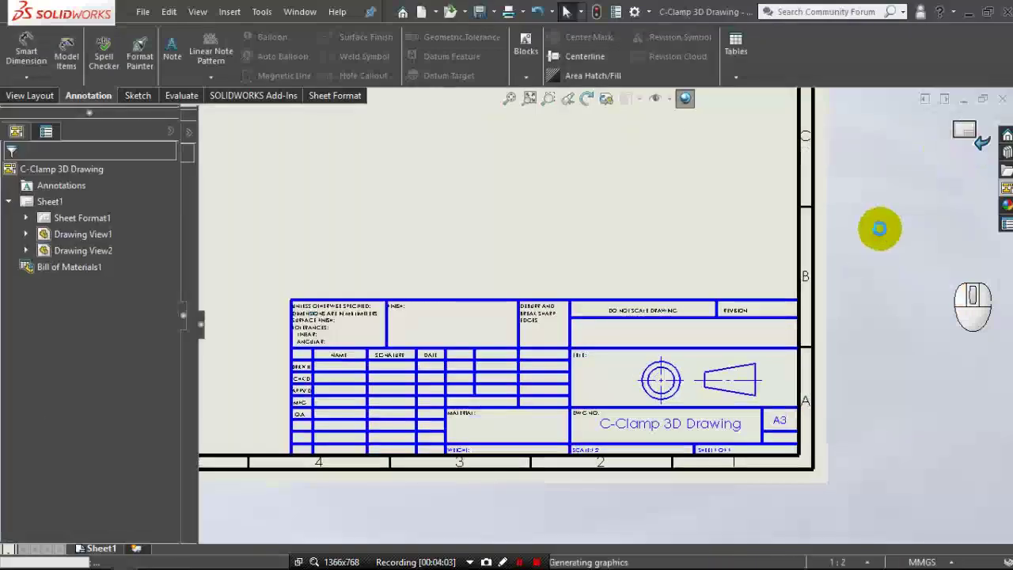
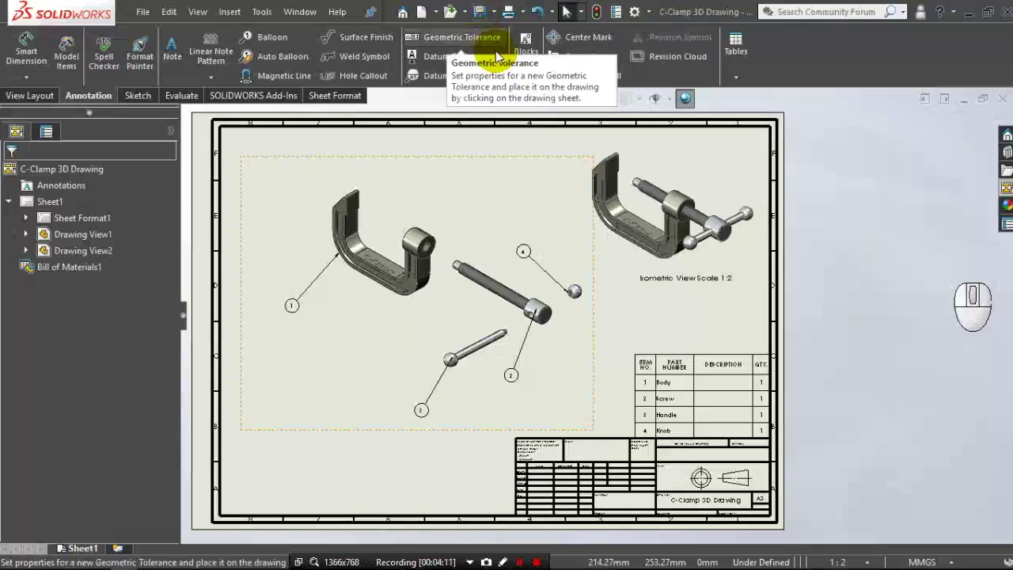
# Set the page setup to A3 landscape paper.
pyautogui.click(567, 10)
pyautogui.click(565, 77)
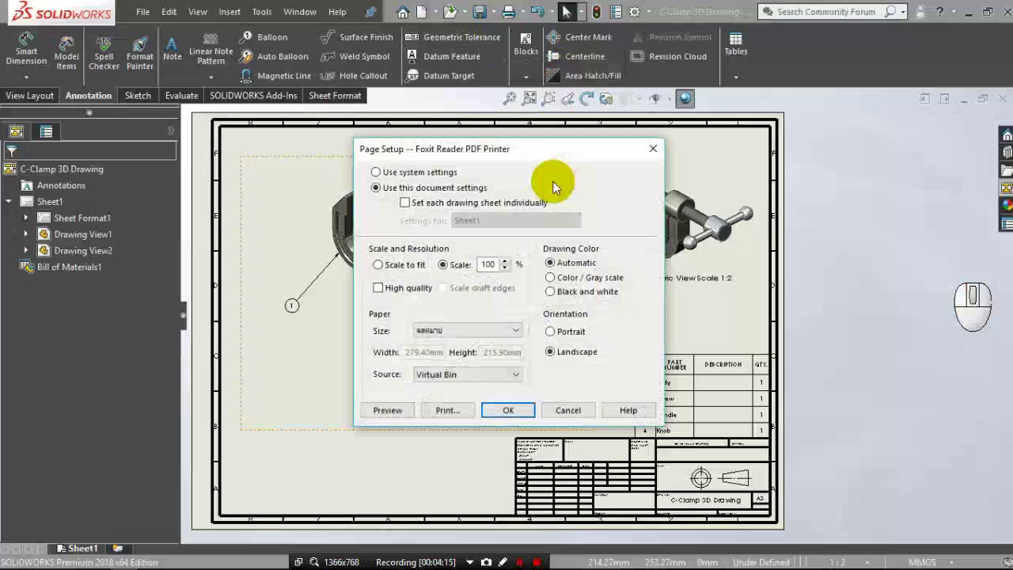
pyautogui.click(516, 337)
pyautogui.moveTo(489, 209); pyautogui.dragTo(516, 231)
pyautogui.moveTo(518, 232); pyautogui.dragTo(513, 68)
pyautogui.click(468, 120)
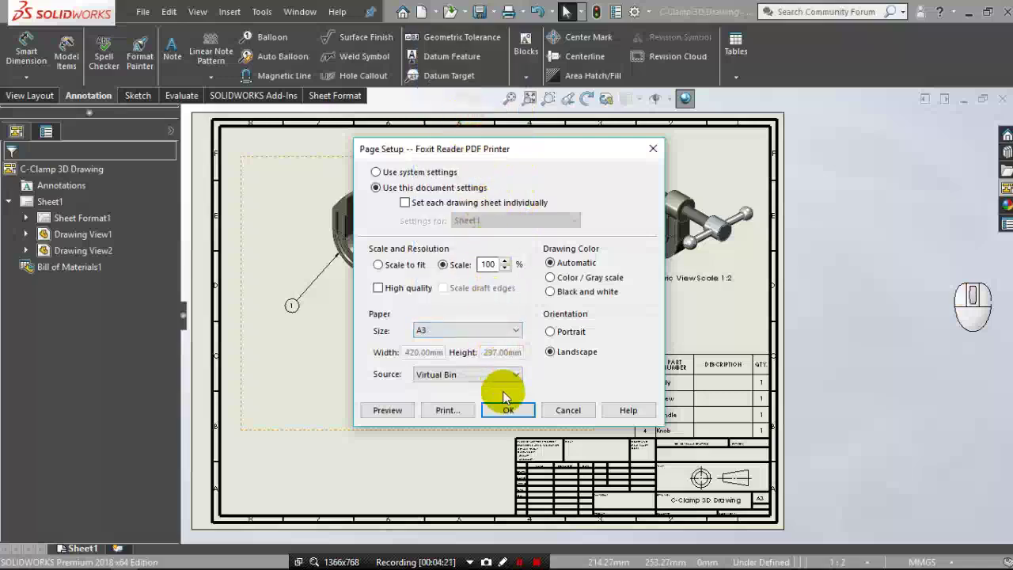
pyautogui.click(510, 417)
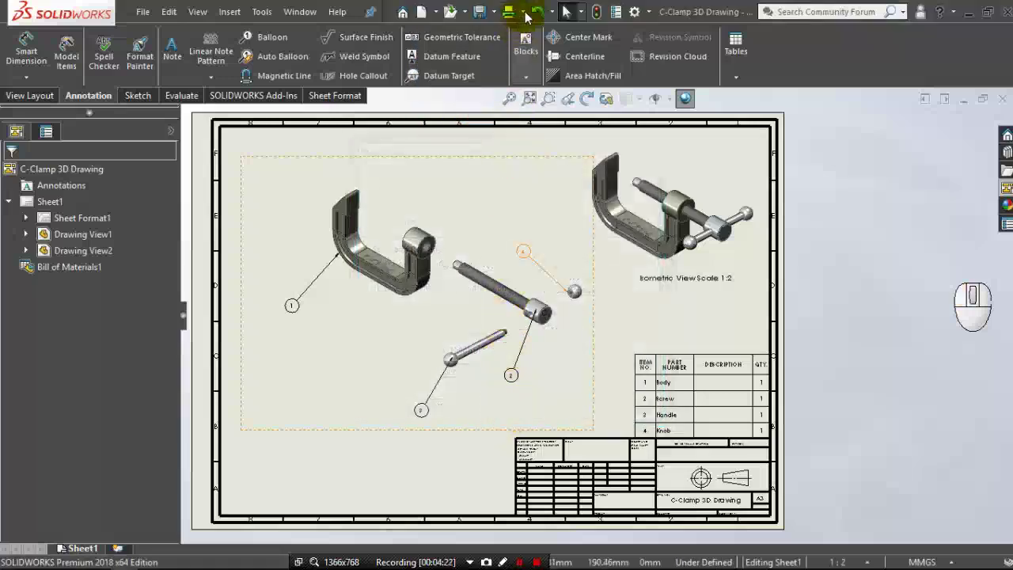
# Show a print preview of the C-Clamp sheet.
pyautogui.click(529, 17)
pyautogui.click(544, 55)
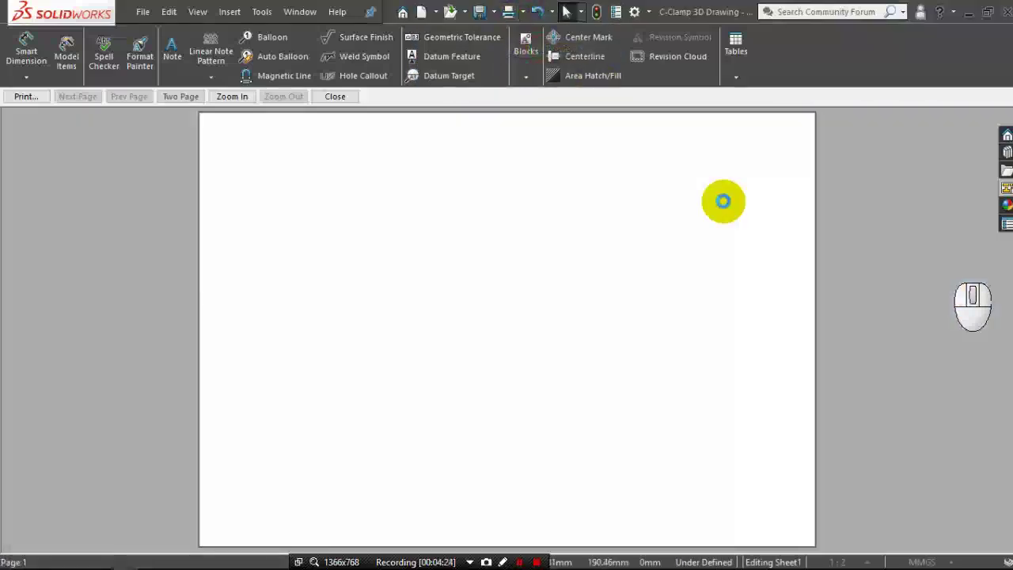
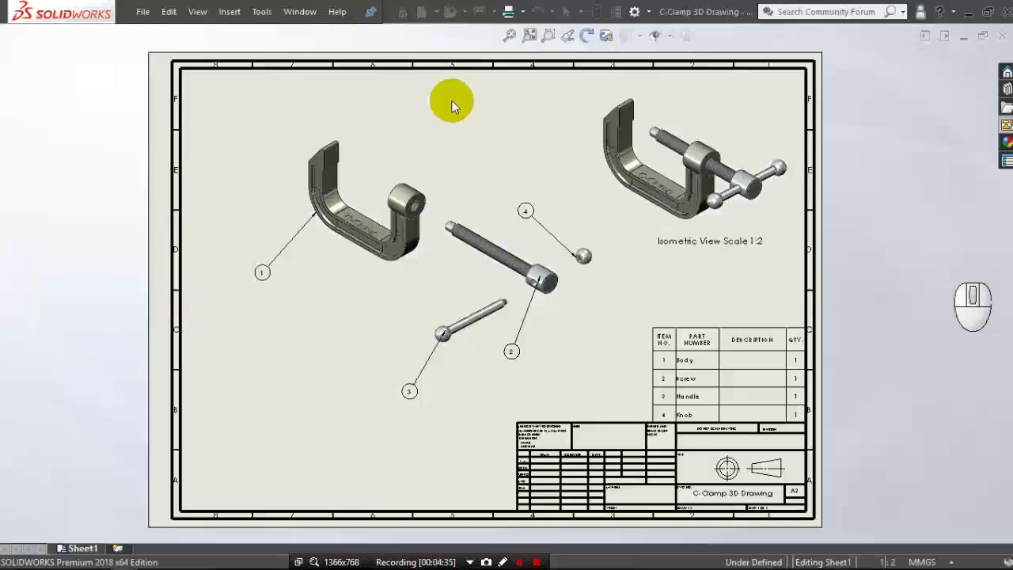
# Close the preview and create a new drawing from Drawing Template A3.
pyautogui.click(422, 17)
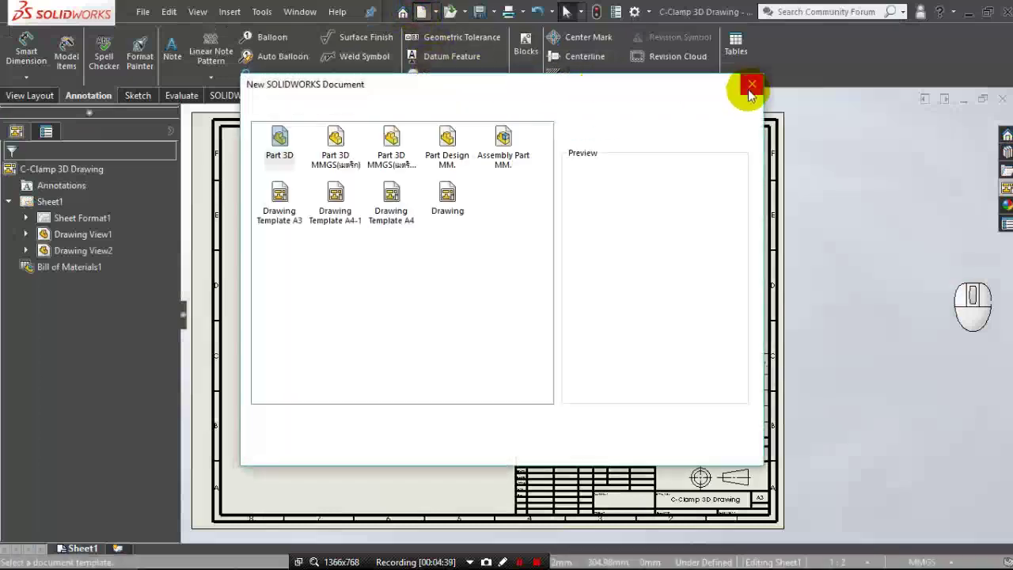
pyautogui.click(753, 94)
pyautogui.click(483, 15)
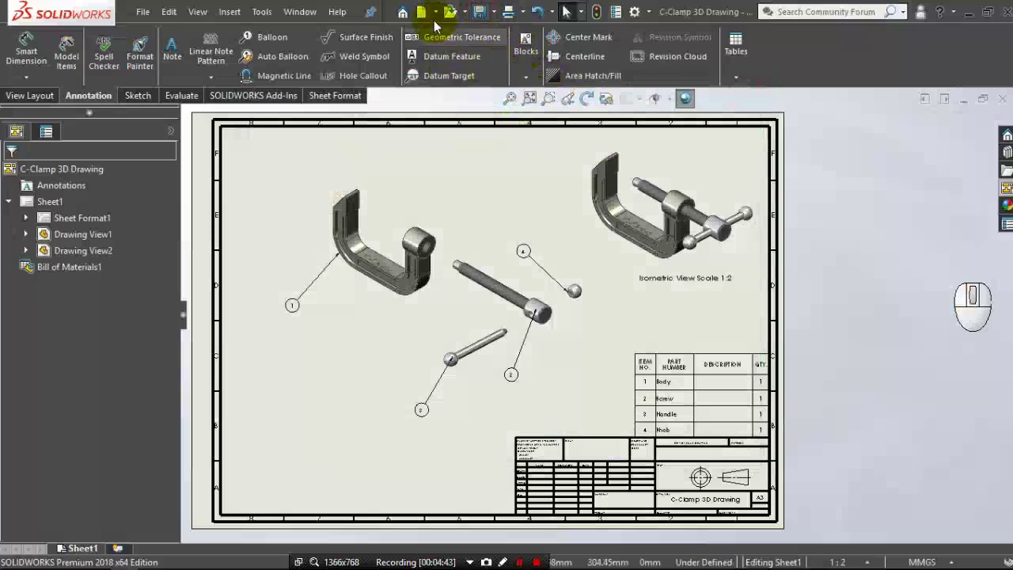
pyautogui.click(429, 17)
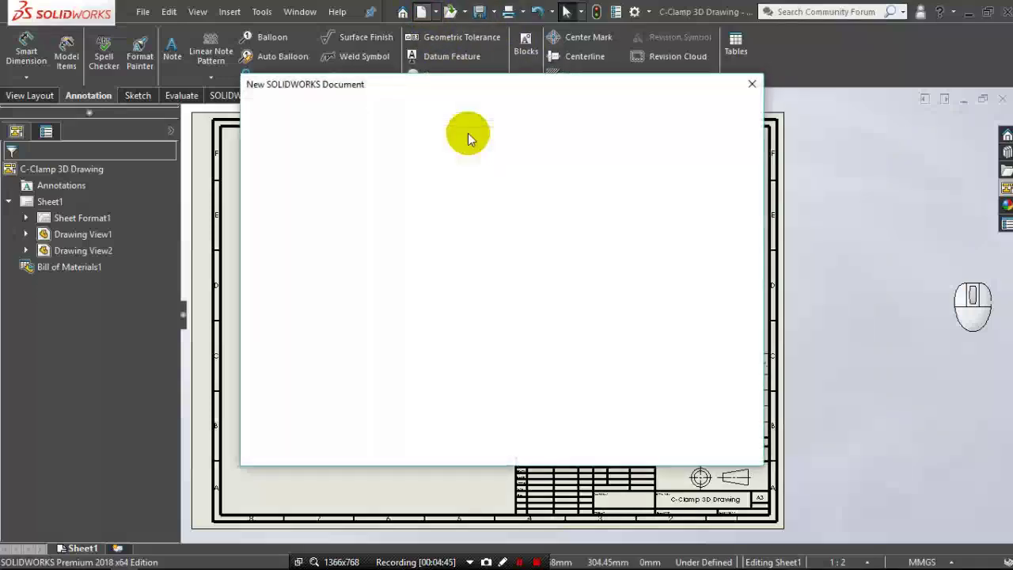
pyautogui.click(293, 210)
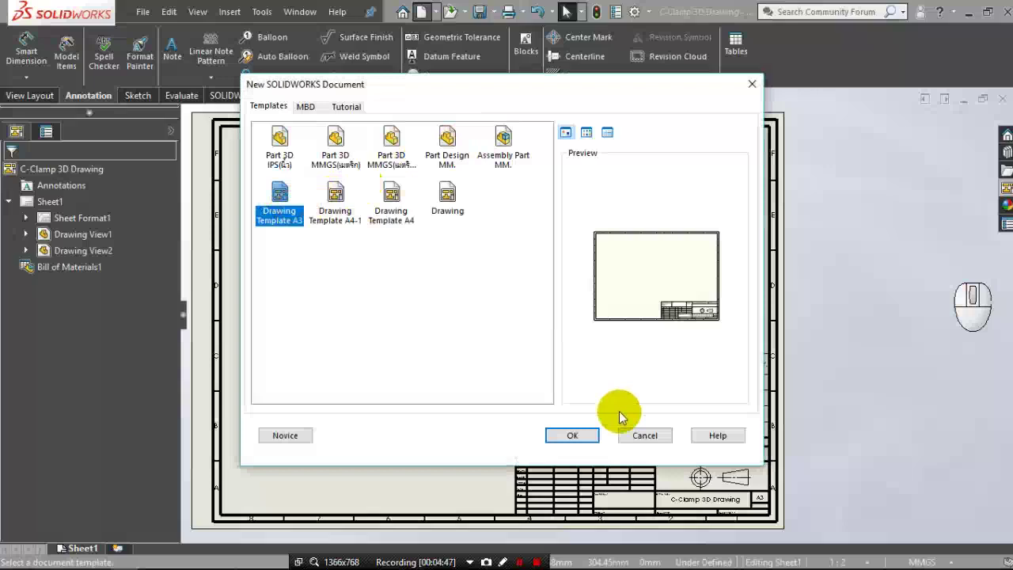
pyautogui.click(598, 438)
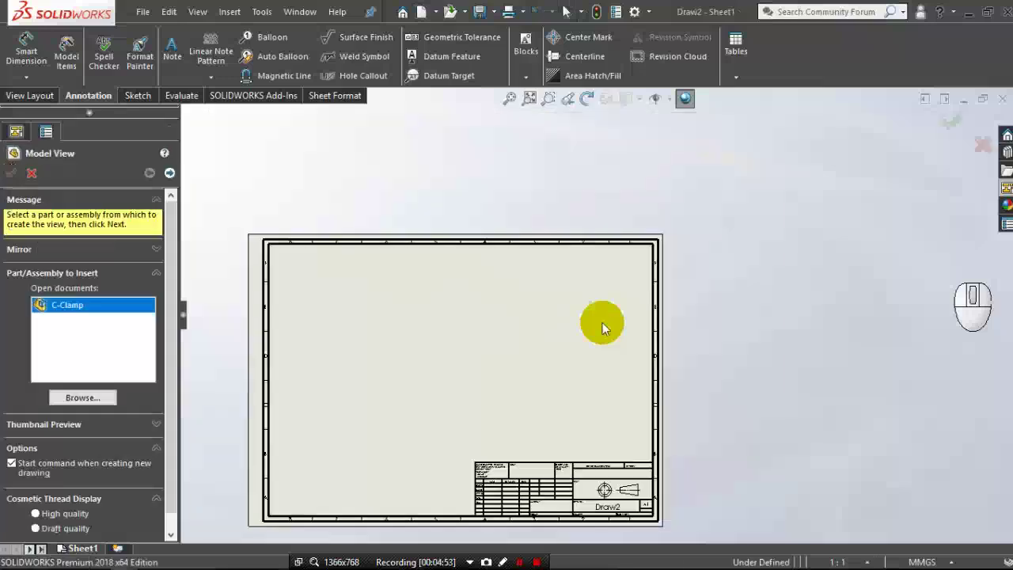
# Browse for and load the Body part file as the source for the drawing views.
pyautogui.scroll(3)
pyautogui.scroll(-3)
pyautogui.click(111, 400)
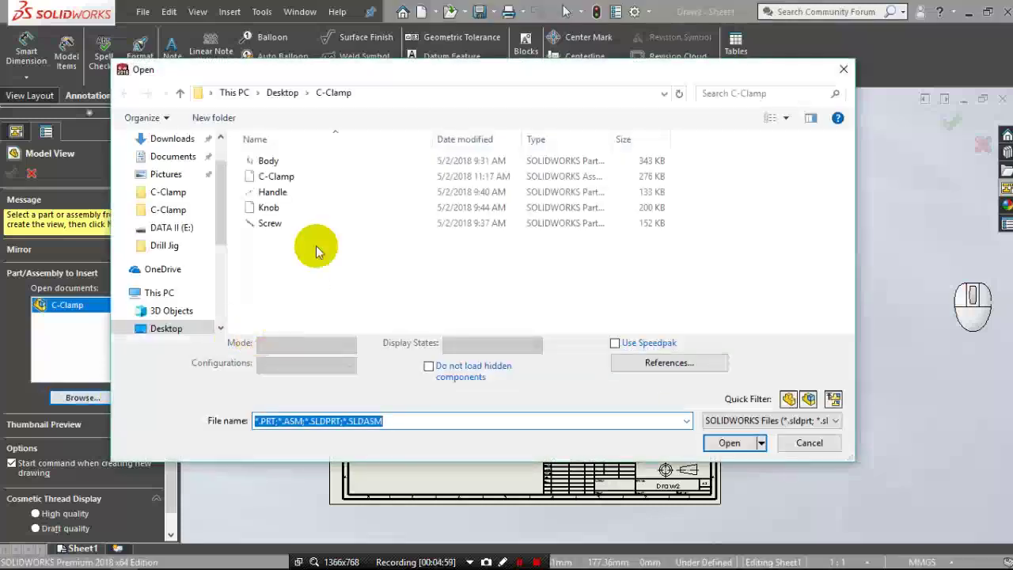
pyautogui.click(313, 168)
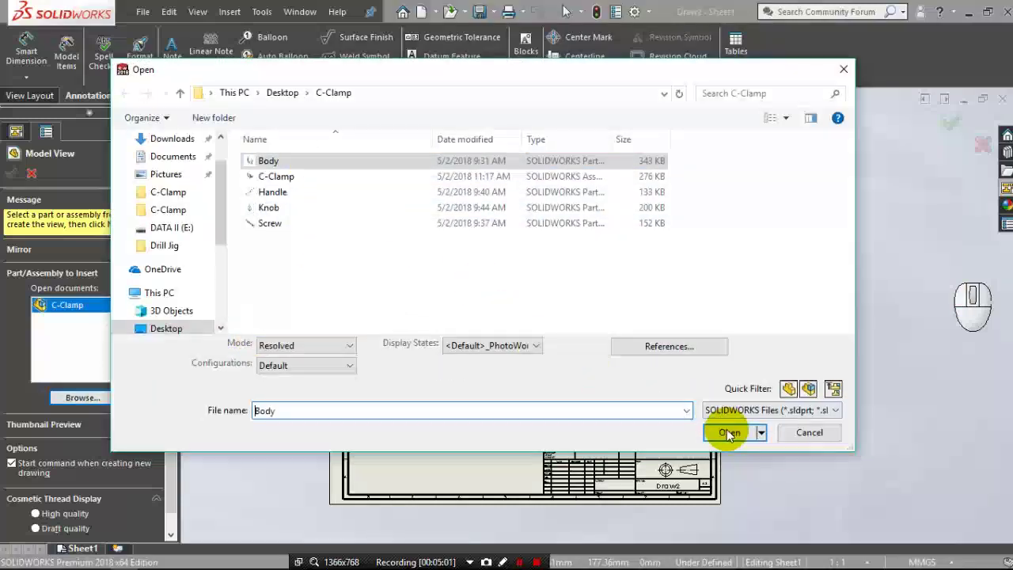
pyautogui.click(730, 435)
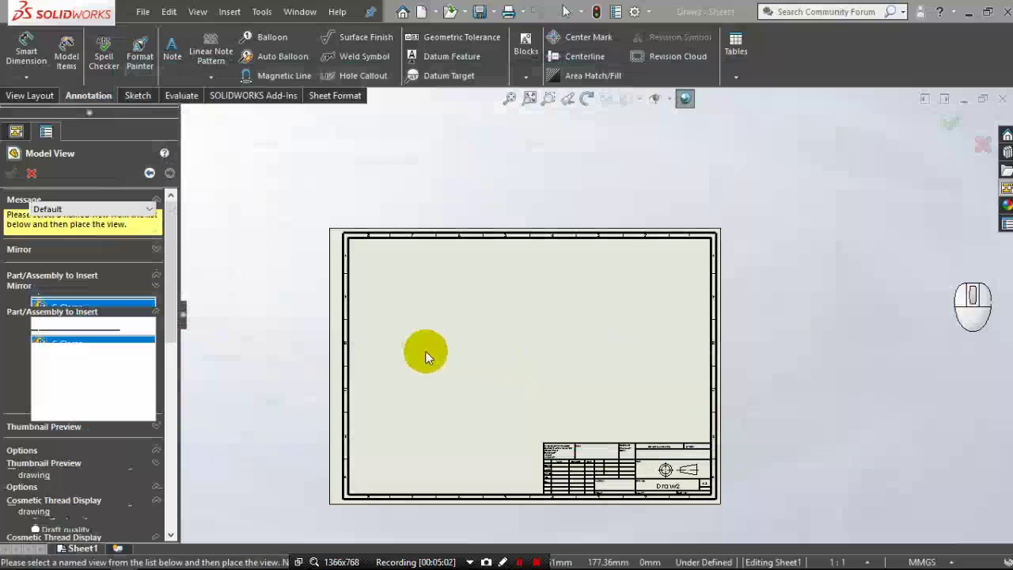
# Place the front view, project the right view, then place the top view above the front view and finish.
pyautogui.scroll(-3)
pyautogui.click(488, 417)
pyautogui.moveTo(487, 417); pyautogui.dragTo(711, 393)
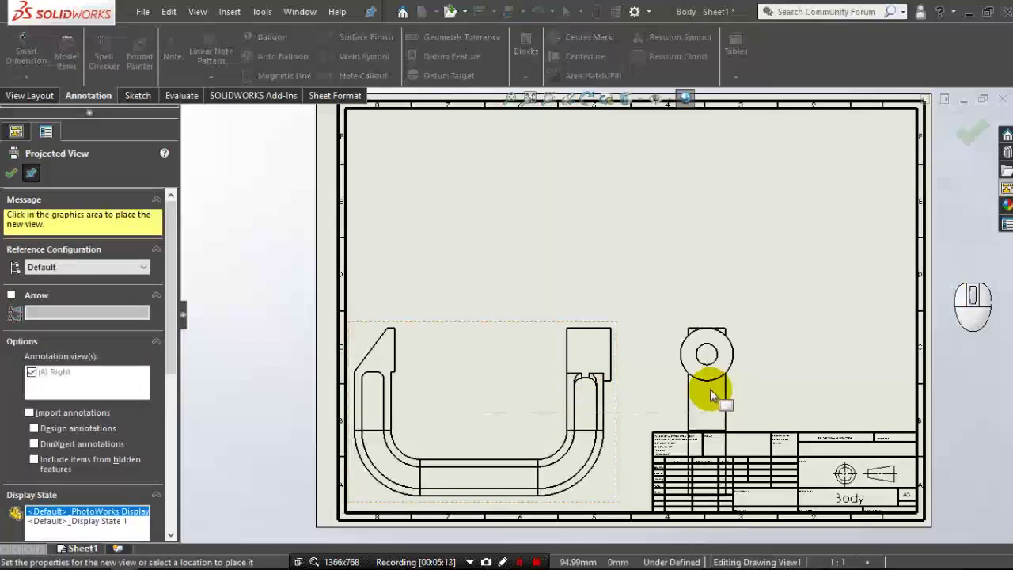
pyautogui.moveTo(716, 394); pyautogui.dragTo(538, 241)
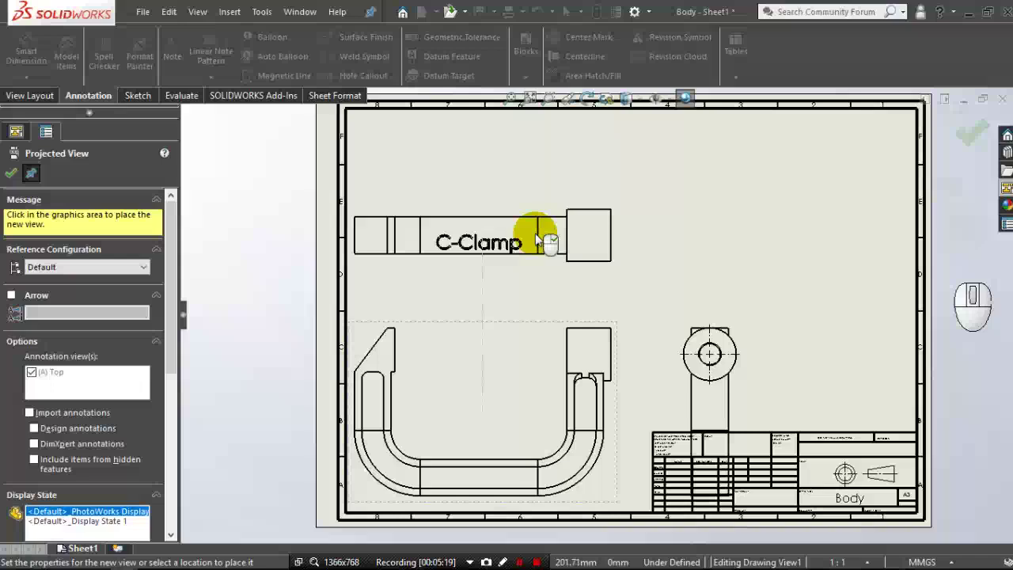
pyautogui.click(538, 238)
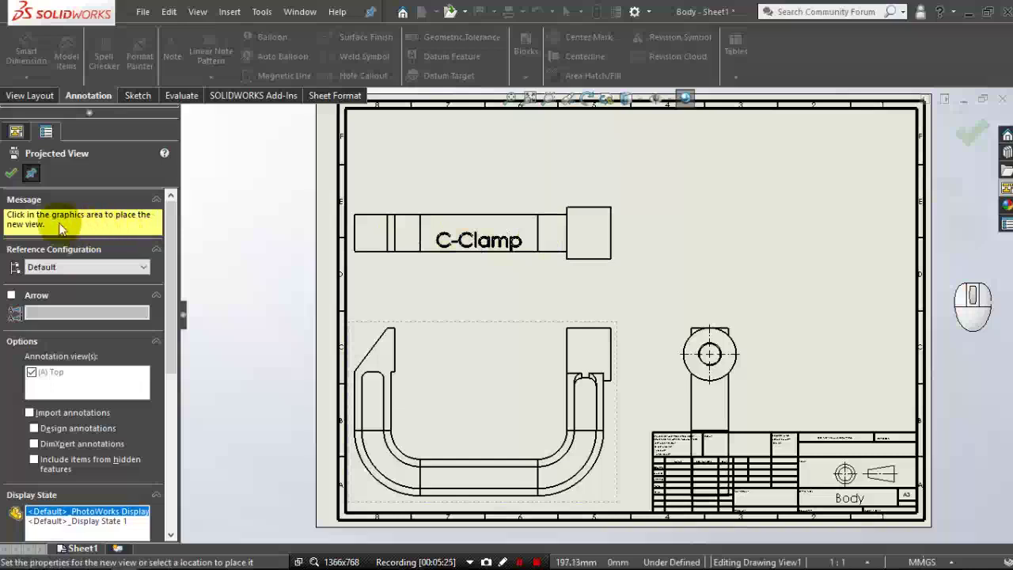
pyautogui.click(15, 183)
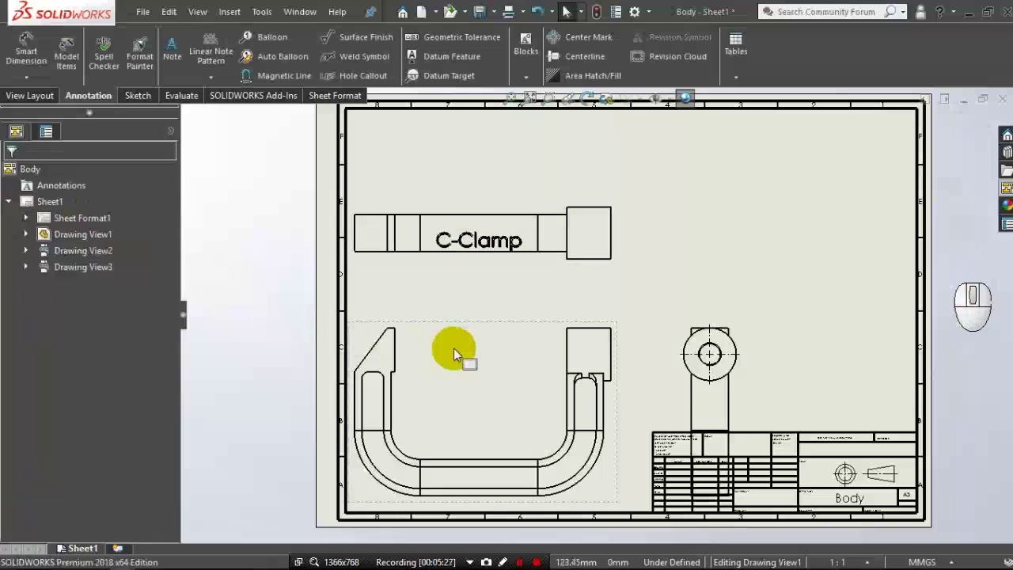
# Give the front view a custom scale of 1:2.
pyautogui.click(457, 354)
pyautogui.click(459, 354)
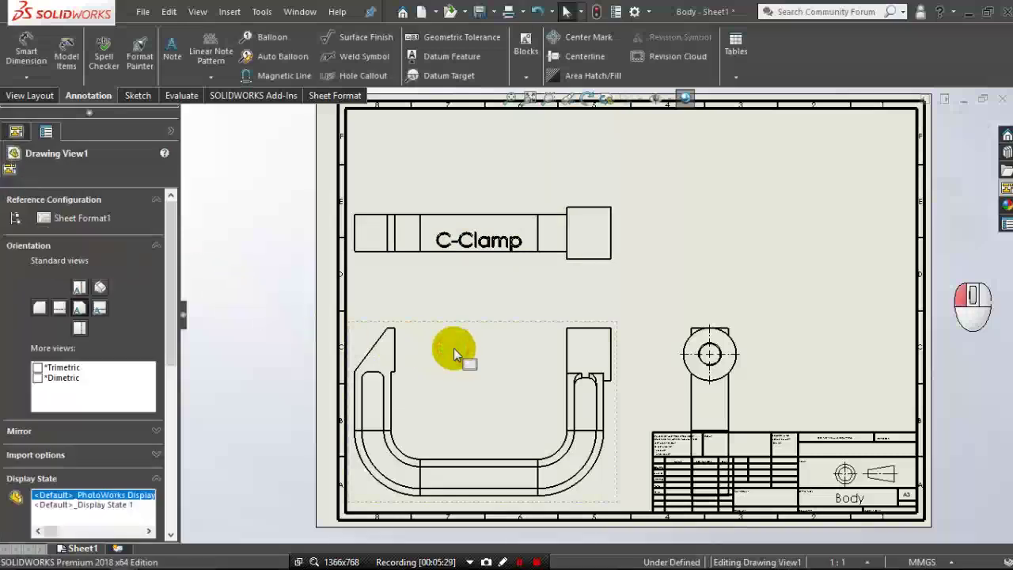
pyautogui.moveTo(175, 333); pyautogui.dragTo(147, 412)
pyautogui.click(79, 452)
pyautogui.click(76, 473)
pyautogui.click(85, 359)
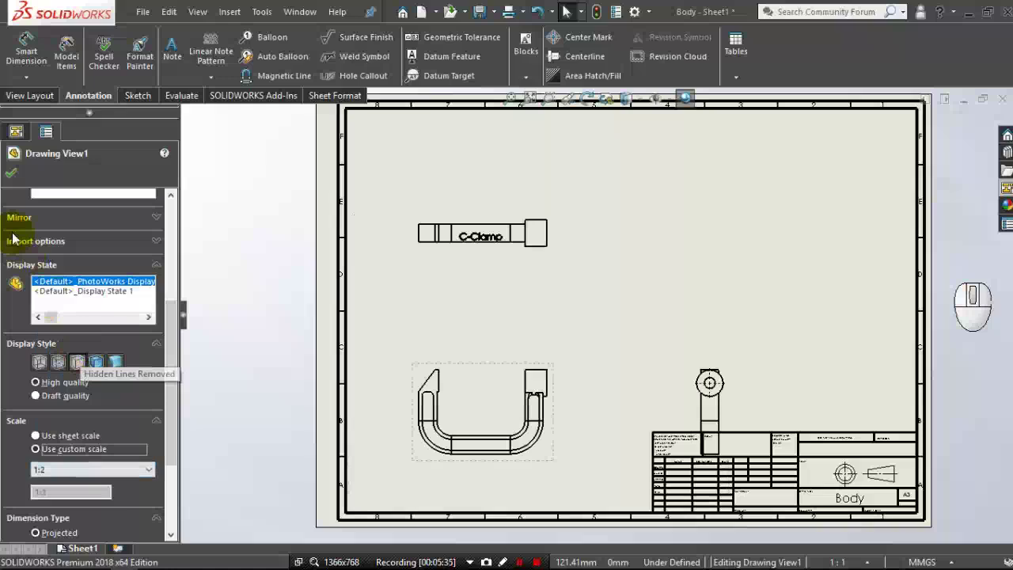
pyautogui.click(16, 187)
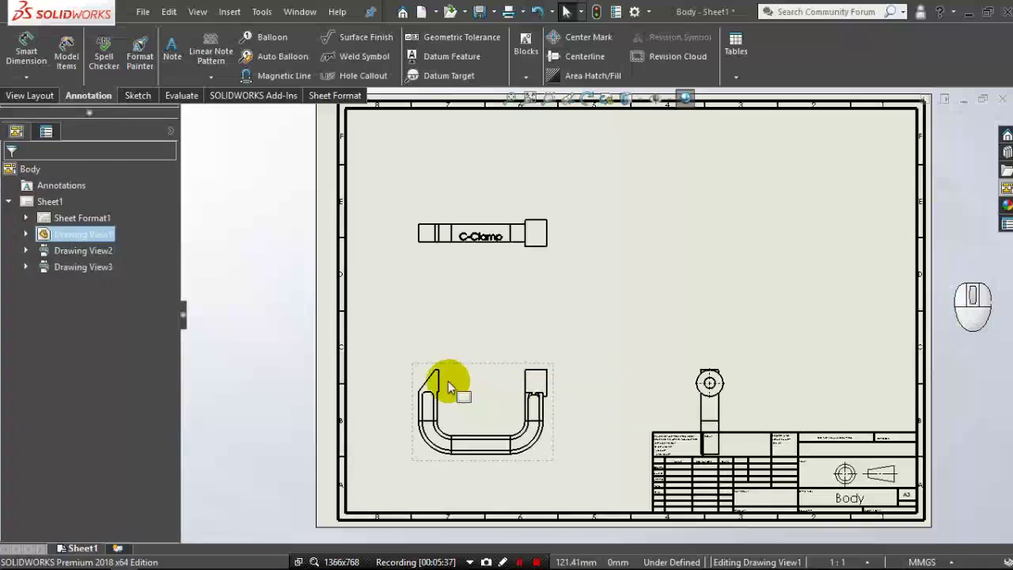
# Move the side and top views closer to the front view.
pyautogui.scroll(-3)
pyautogui.moveTo(437, 364); pyautogui.dragTo(405, 362)
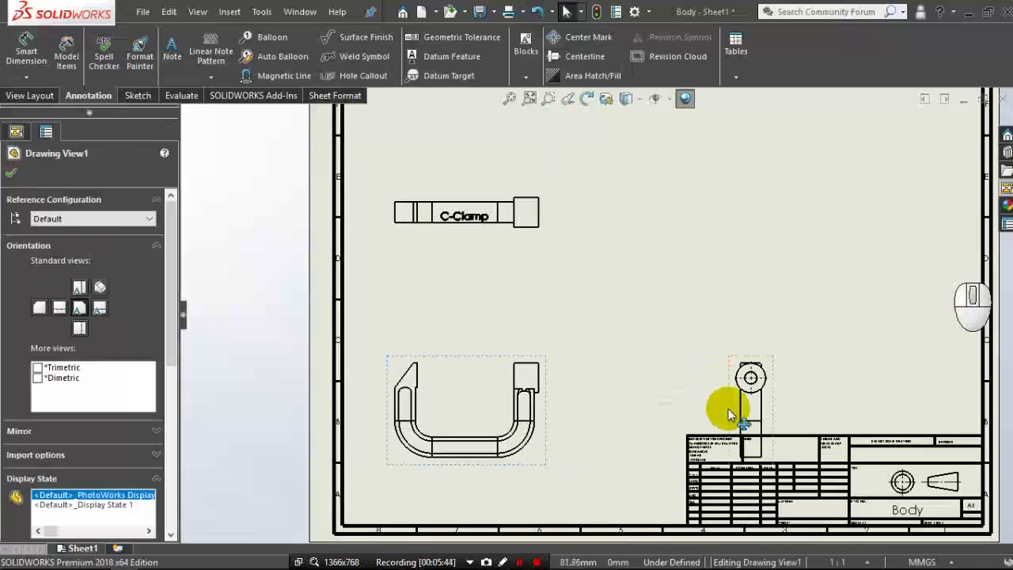
pyautogui.moveTo(730, 413); pyautogui.dragTo(625, 413)
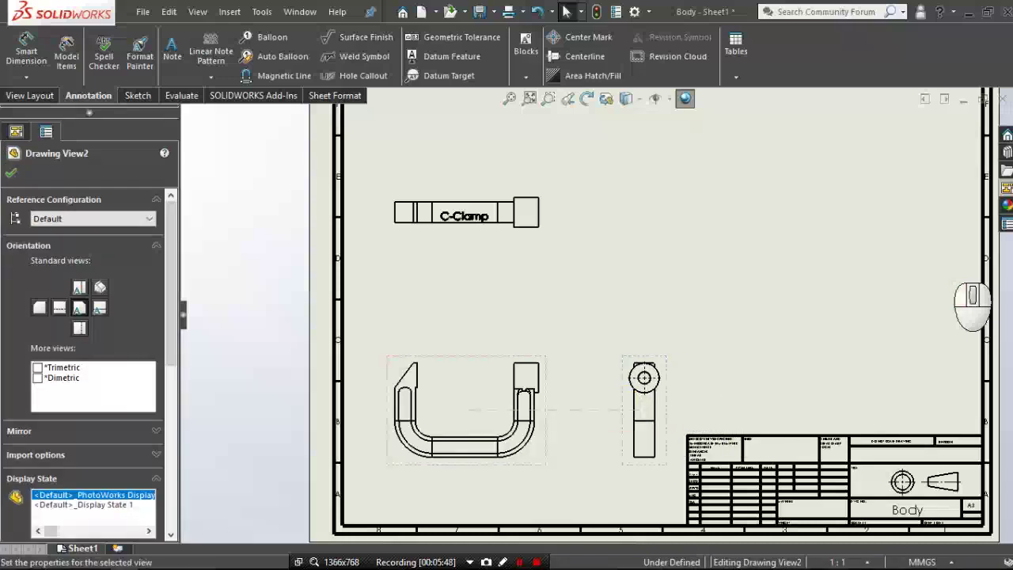
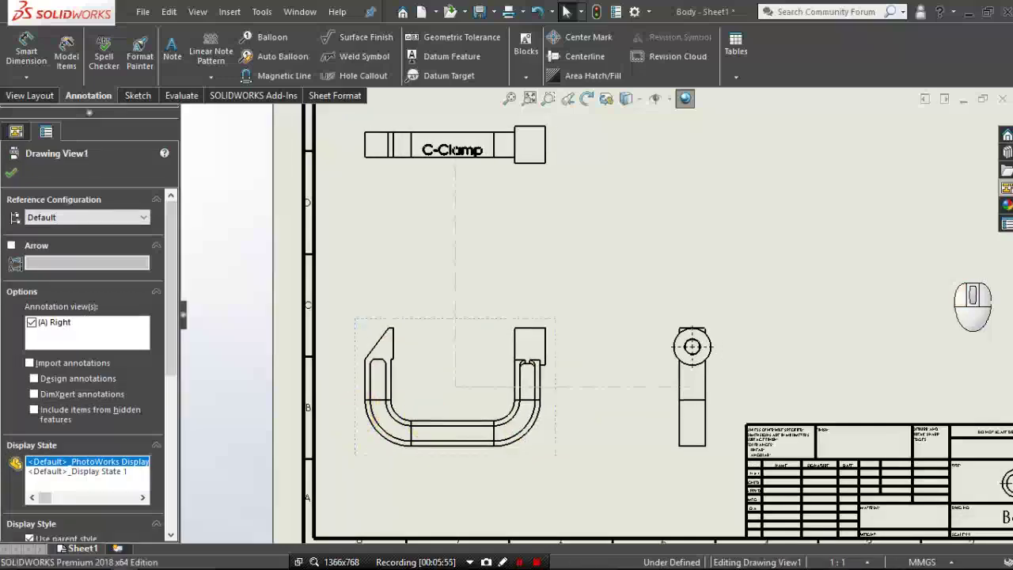
pyautogui.moveTo(668, 454); pyautogui.dragTo(636, 451)
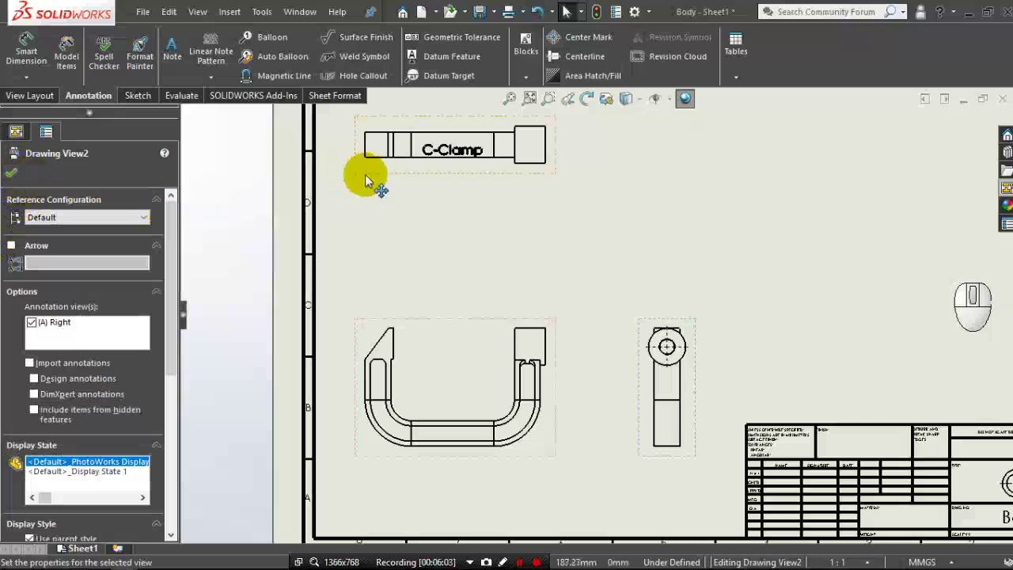
pyautogui.moveTo(371, 179); pyautogui.dragTo(370, 234)
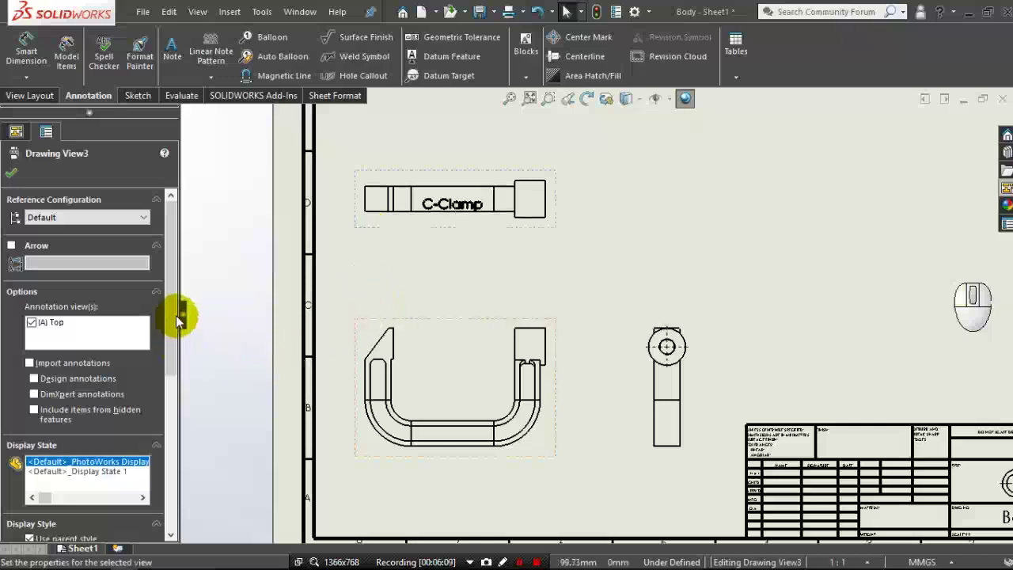
pyautogui.moveTo(178, 331); pyautogui.dragTo(150, 409)
# Set the views' display style to Hidden Lines Visible so hidden edges show dashed.
pyautogui.click(55, 389)
pyautogui.click(408, 390)
pyautogui.moveTo(385, 390); pyautogui.dragTo(409, 401)
pyautogui.moveTo(177, 378); pyautogui.dragTo(107, 436)
pyautogui.click(69, 431)
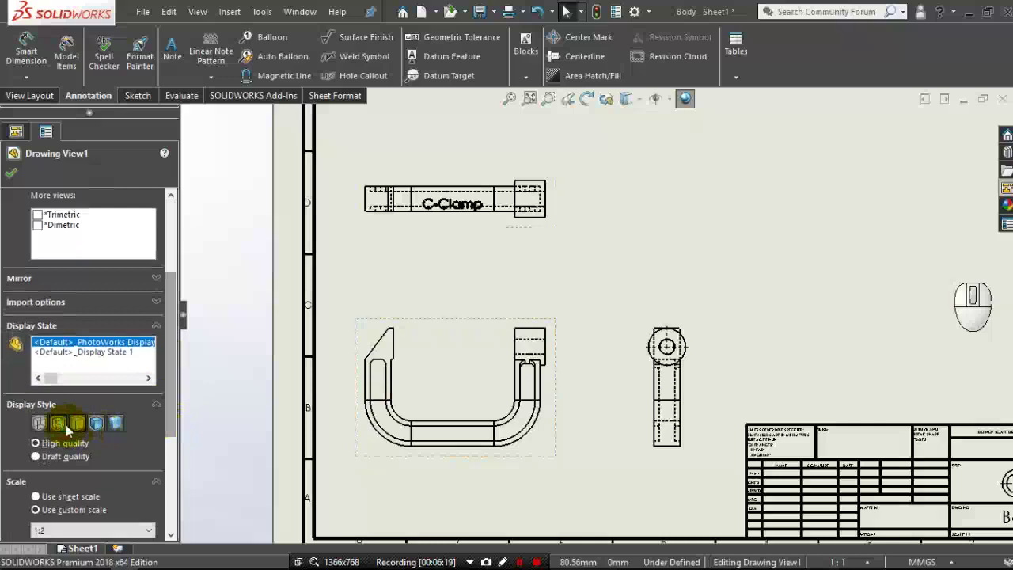
pyautogui.click(19, 183)
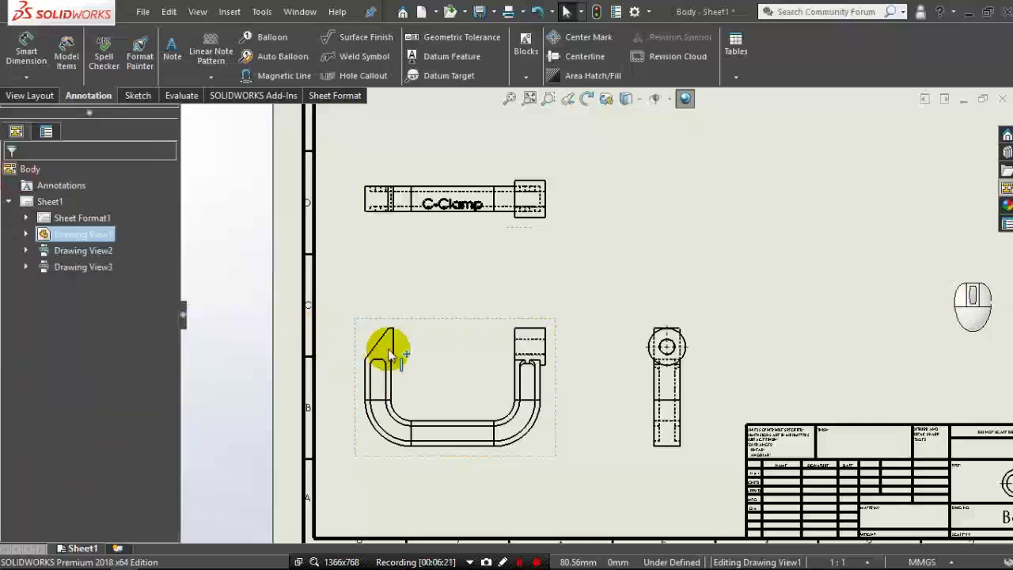
pyautogui.moveTo(516, 278); pyautogui.dragTo(516, 278)
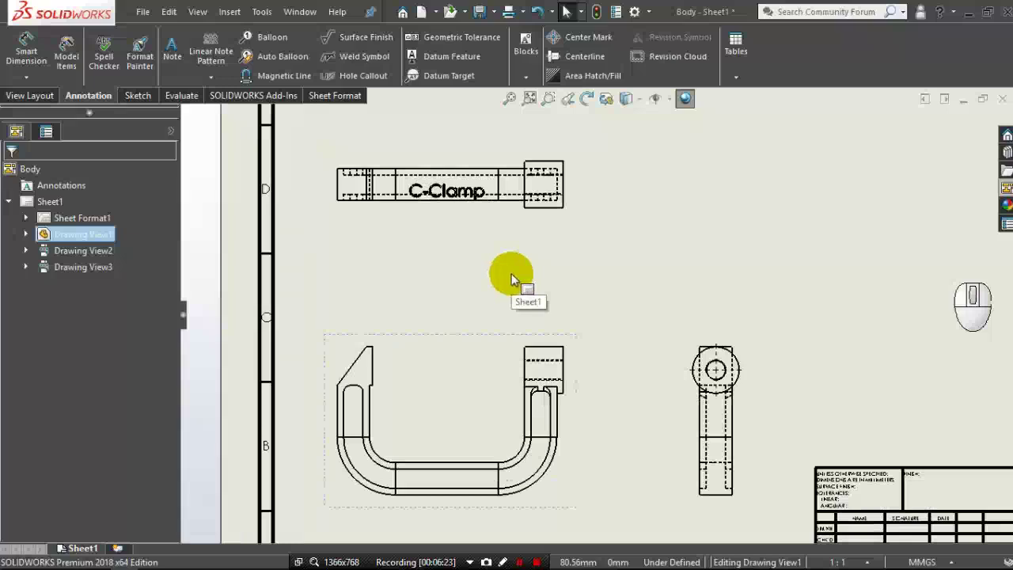
# Auto-insert centerlines into the front, top and side views and accept.
pyautogui.click(568, 10)
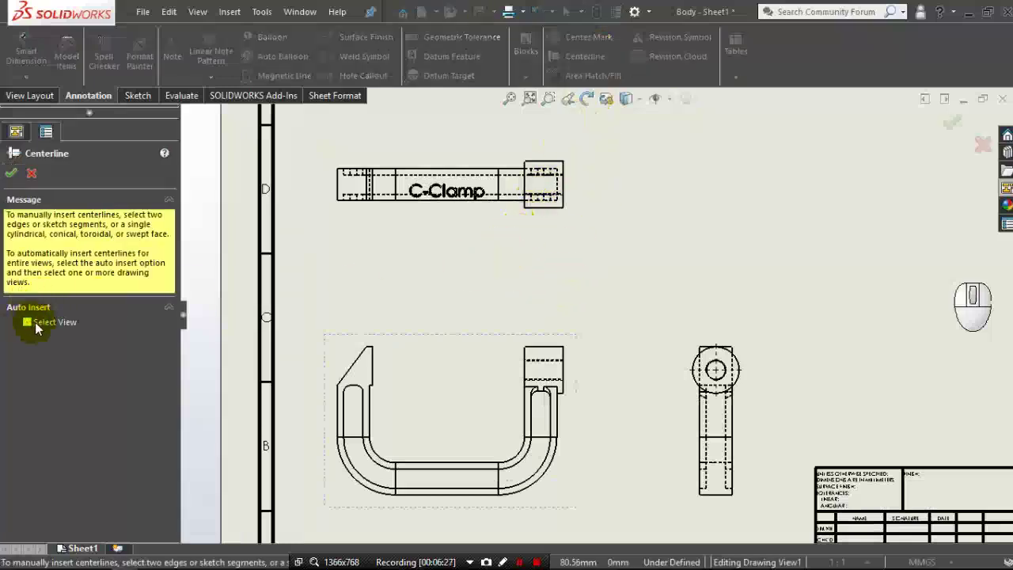
pyautogui.click(39, 327)
pyautogui.click(436, 399)
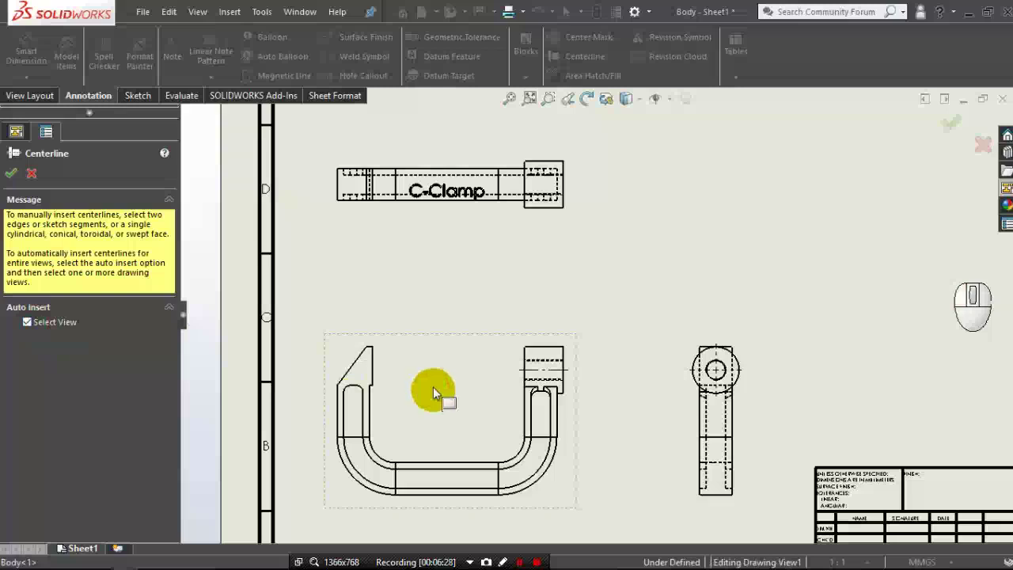
pyautogui.click(446, 197)
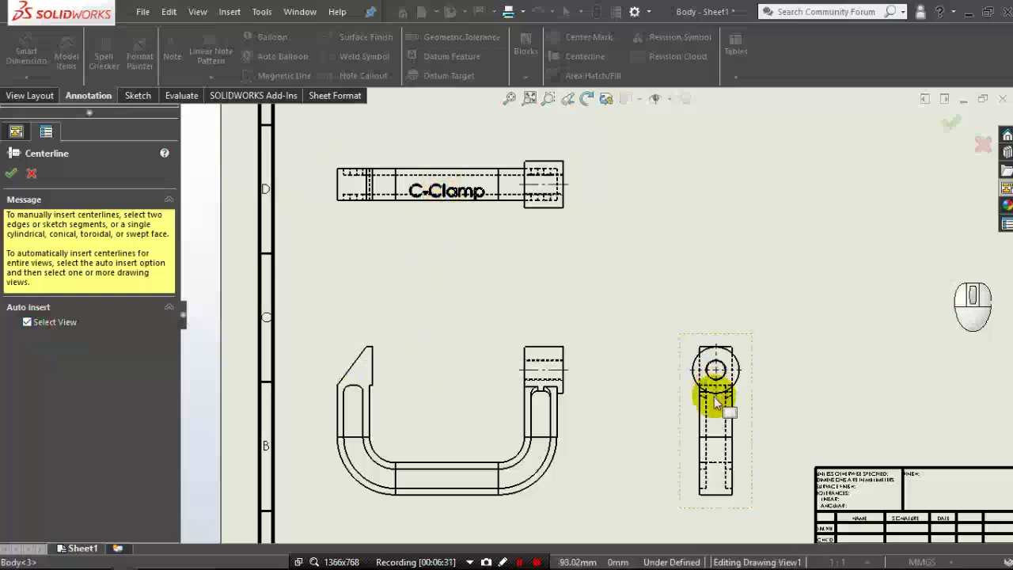
pyautogui.click(717, 401)
pyautogui.moveTo(15, 179); pyautogui.dragTo(410, 325)
pyautogui.scroll(3)
pyautogui.scroll(-3)
pyautogui.middleClick(571, 323)
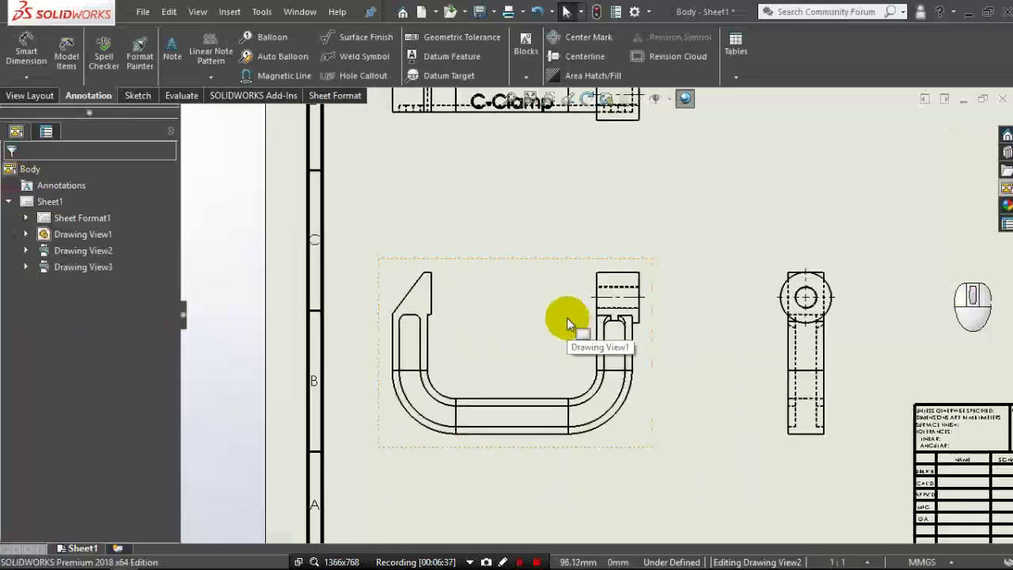
pyautogui.middleClick(571, 322)
# Start a Section View with a horizontal cutting line through the side view.
pyautogui.click(10, 106)
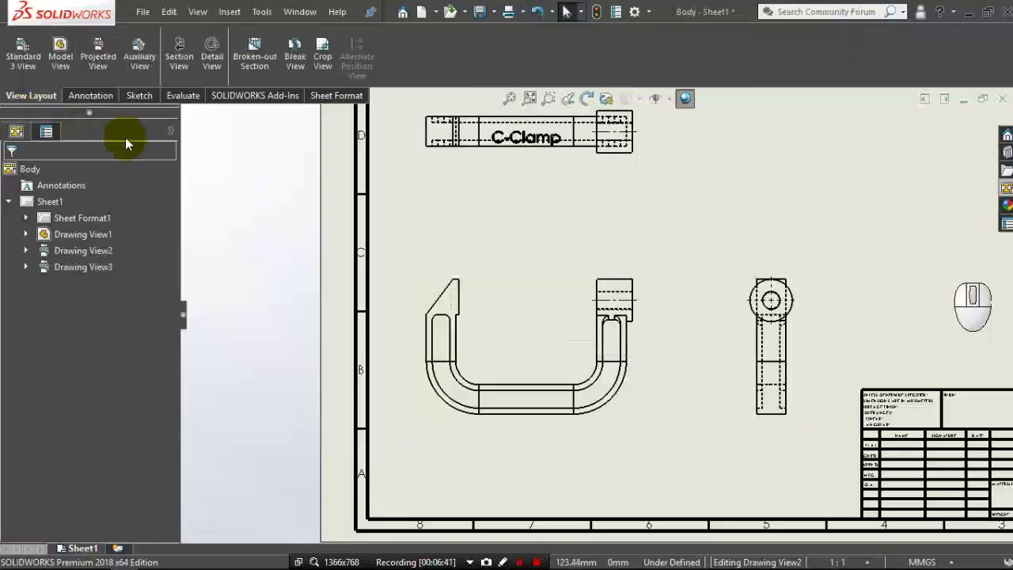
pyautogui.click(180, 66)
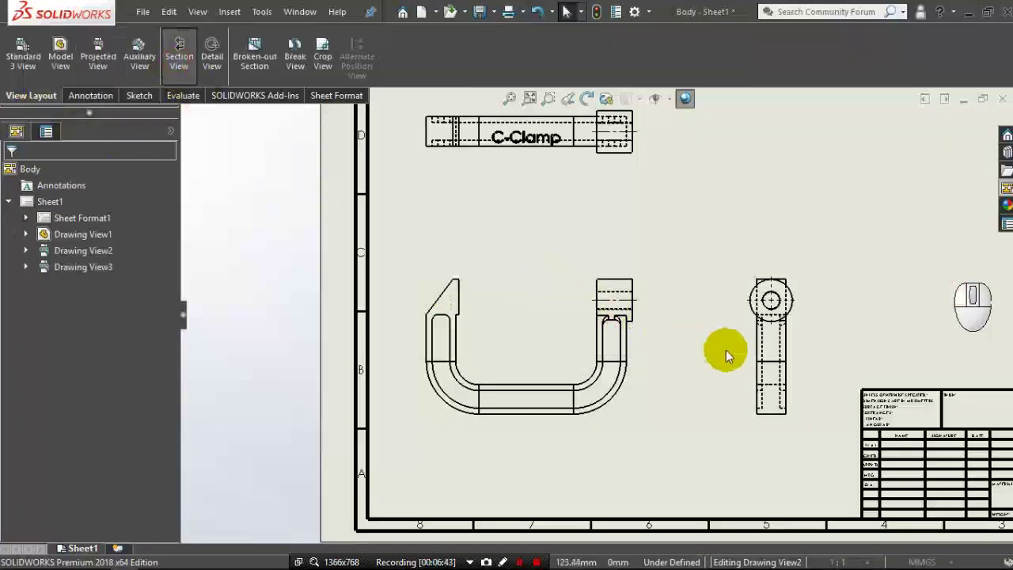
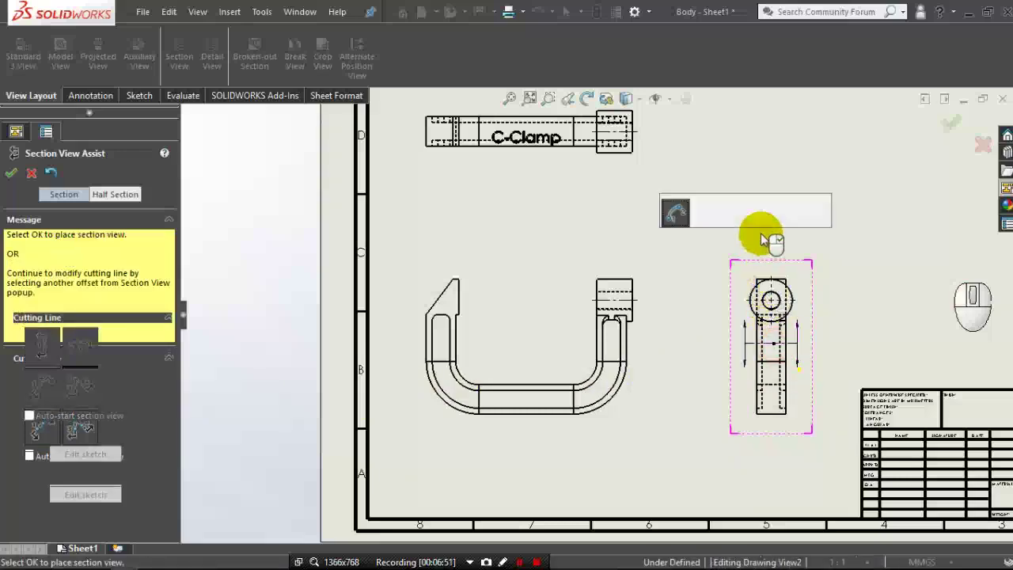
pyautogui.click(785, 224)
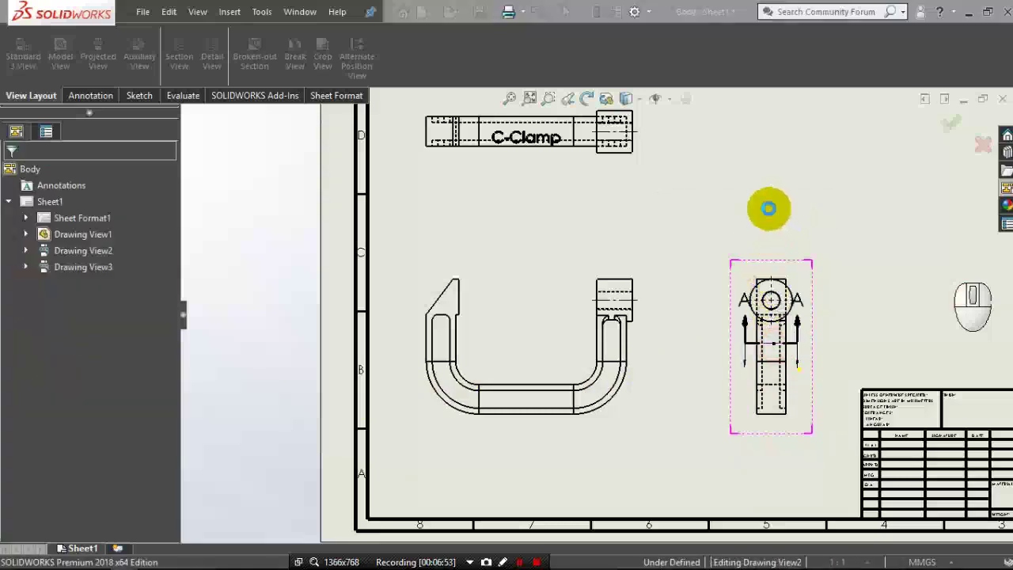
pyautogui.middleClick(773, 214)
pyautogui.middleClick(771, 213)
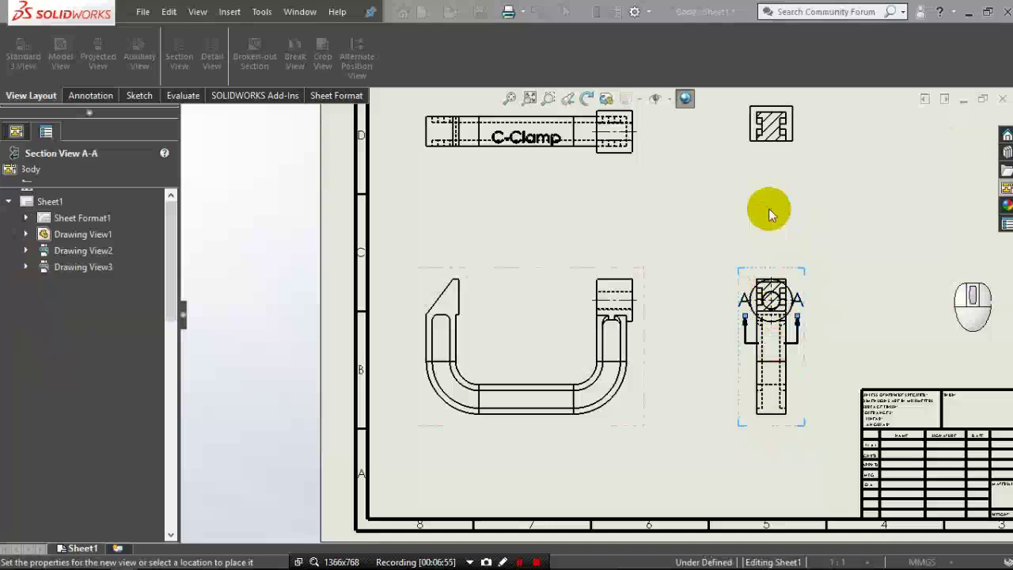
pyautogui.middleClick(772, 213)
pyautogui.middleClick(772, 213)
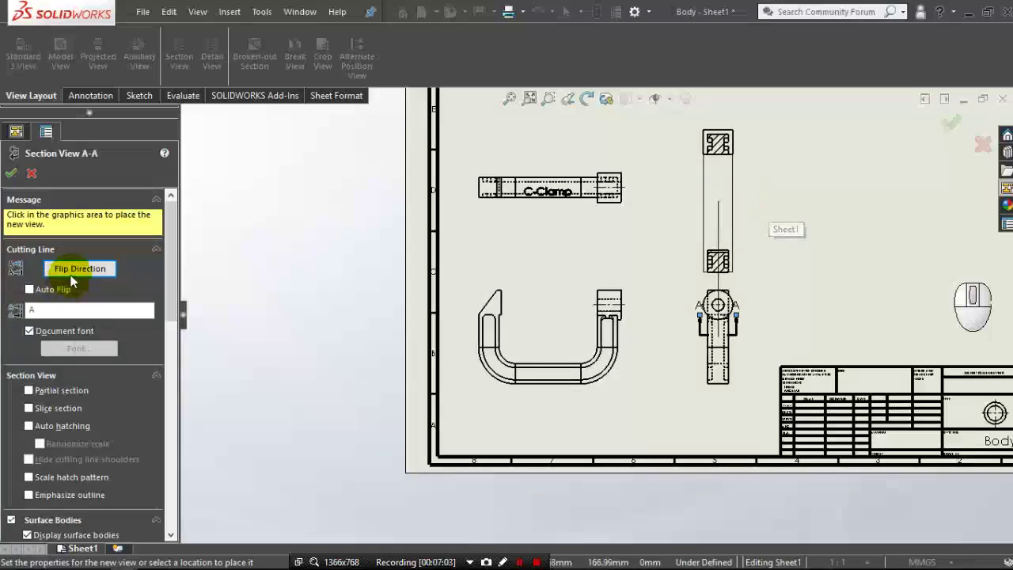
# Flip the section direction and place Section View A-A above the side view.
pyautogui.click(73, 279)
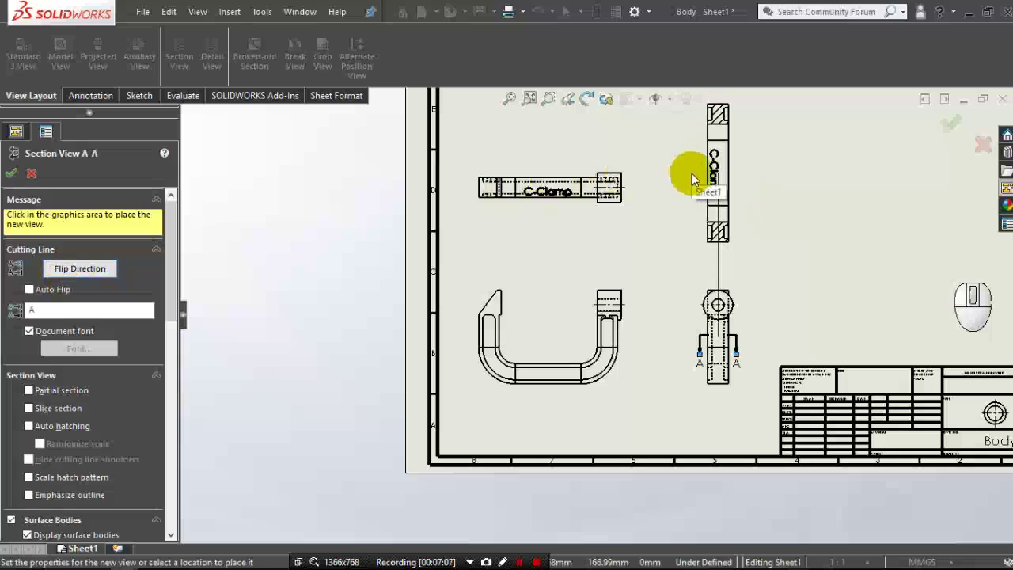
pyautogui.click(695, 183)
pyautogui.moveTo(684, 208); pyautogui.dragTo(11, 178)
pyautogui.click(11, 176)
pyautogui.scroll(3)
pyautogui.scroll(-3)
pyautogui.middleClick(671, 253)
pyautogui.moveTo(686, 308); pyautogui.dragTo(681, 286)
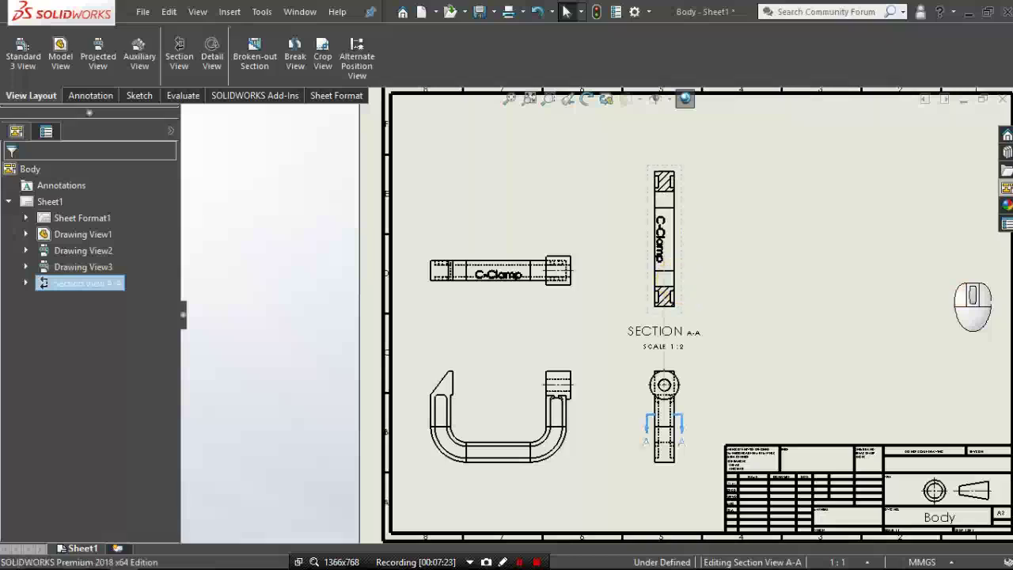
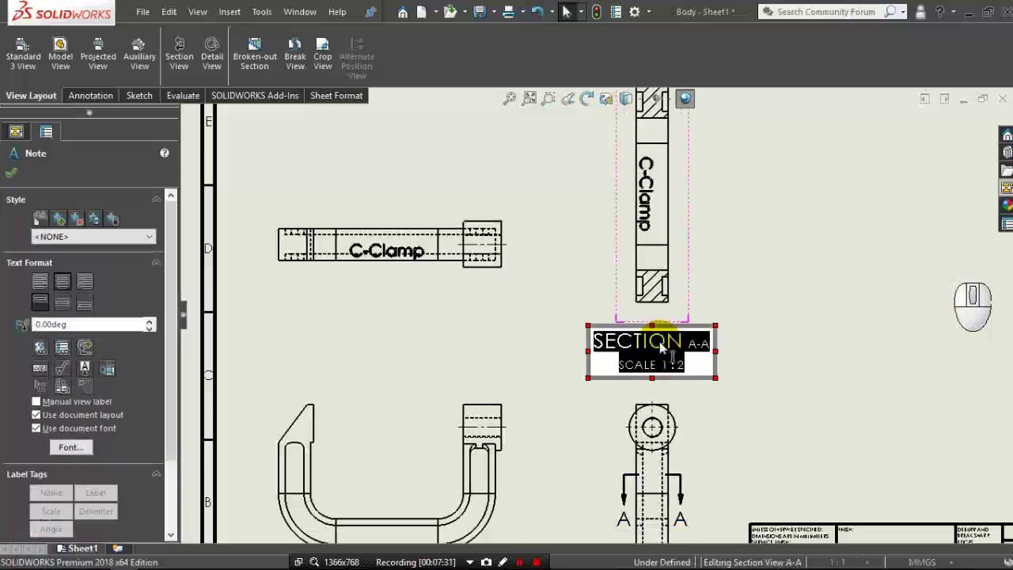
# Change the section view label's font size from the Formatting toolbar and confirm.
pyautogui.click(638, 316)
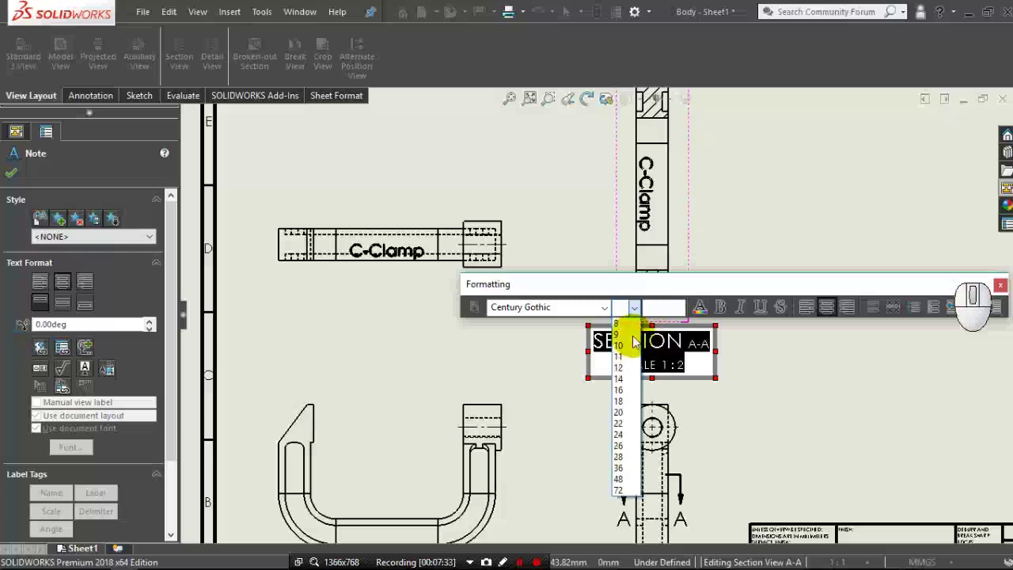
pyautogui.click(634, 371)
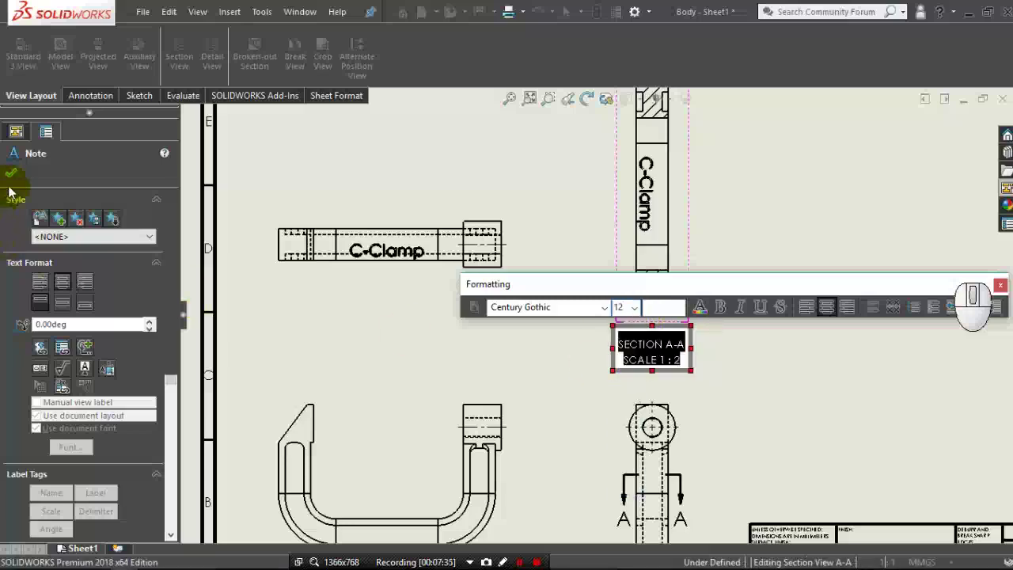
pyautogui.click(10, 183)
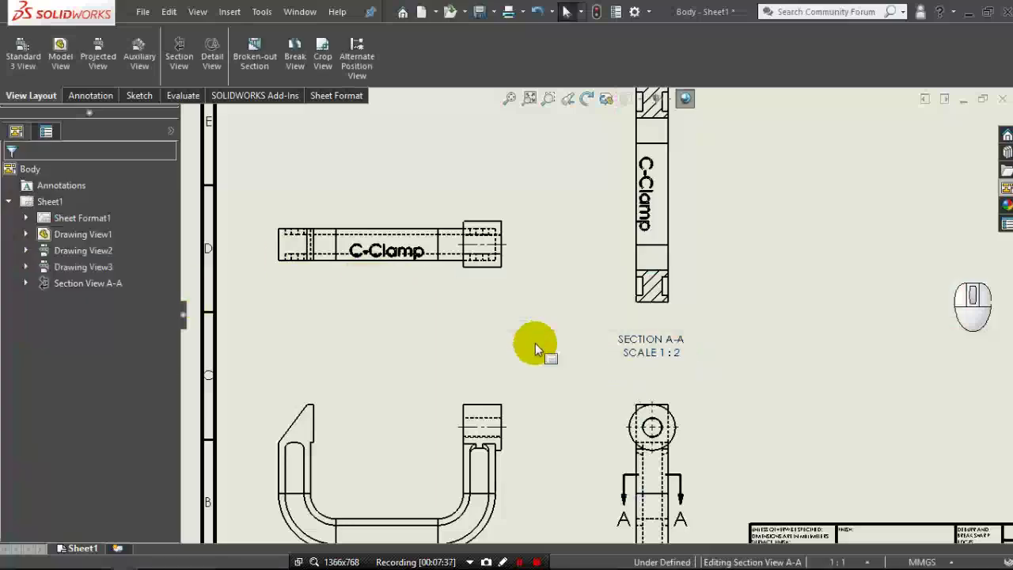
pyautogui.middleClick(539, 348)
pyautogui.middleClick(468, 501)
pyautogui.click(117, 107)
pyautogui.click(34, 54)
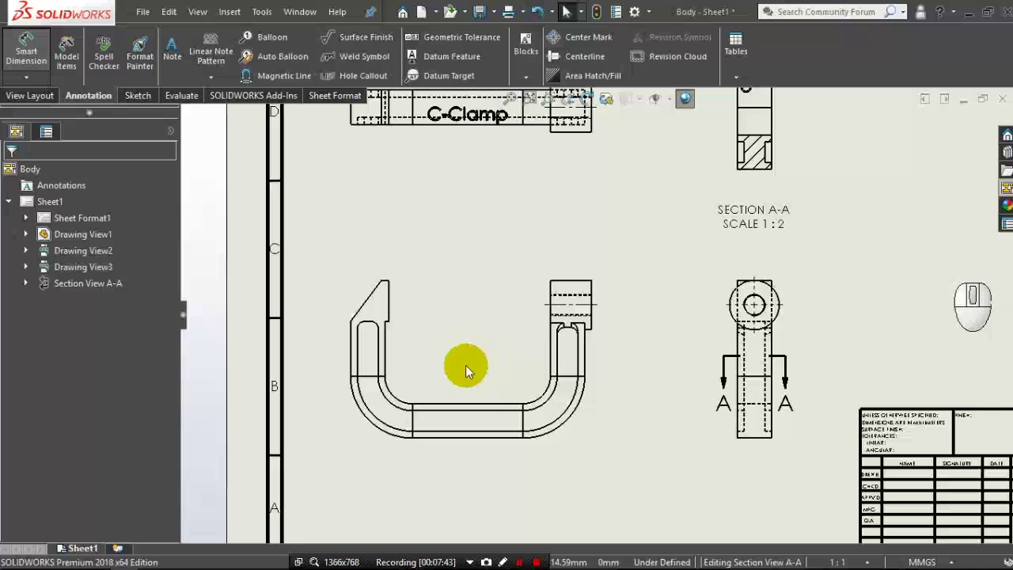
# Dimension the jaw gap as 120 between the inner edges of the frame.
pyautogui.middleClick(469, 370)
pyautogui.middleClick(469, 370)
pyautogui.moveTo(379, 346); pyautogui.dragTo(462, 351)
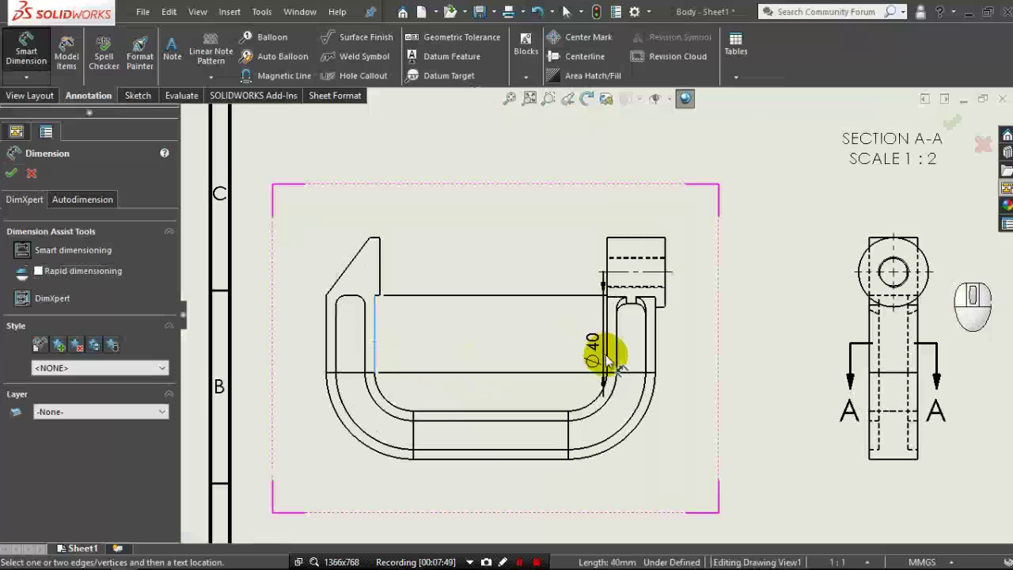
pyautogui.click(609, 360)
pyautogui.click(524, 338)
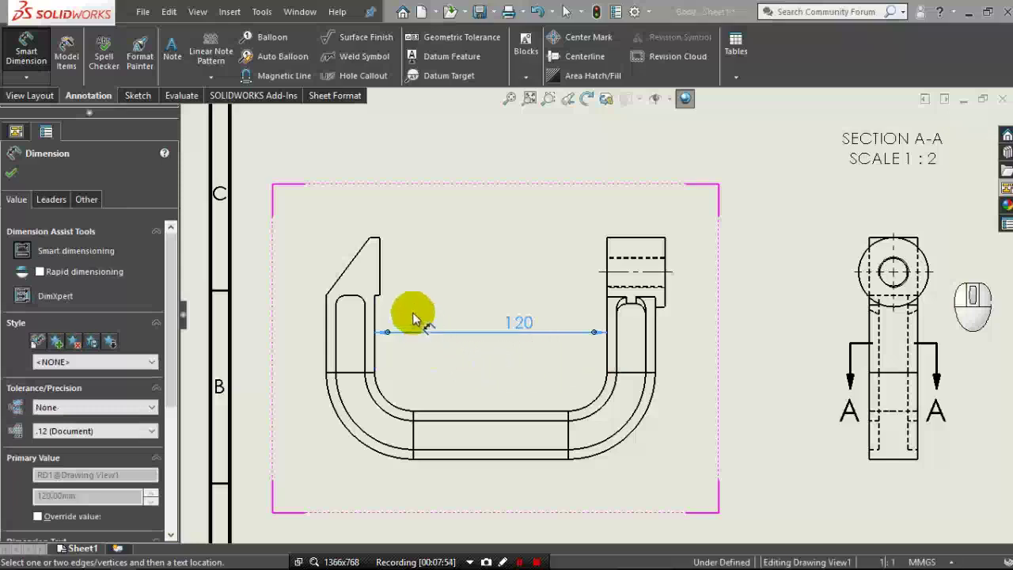
pyautogui.middleClick(409, 310)
pyautogui.middleClick(407, 310)
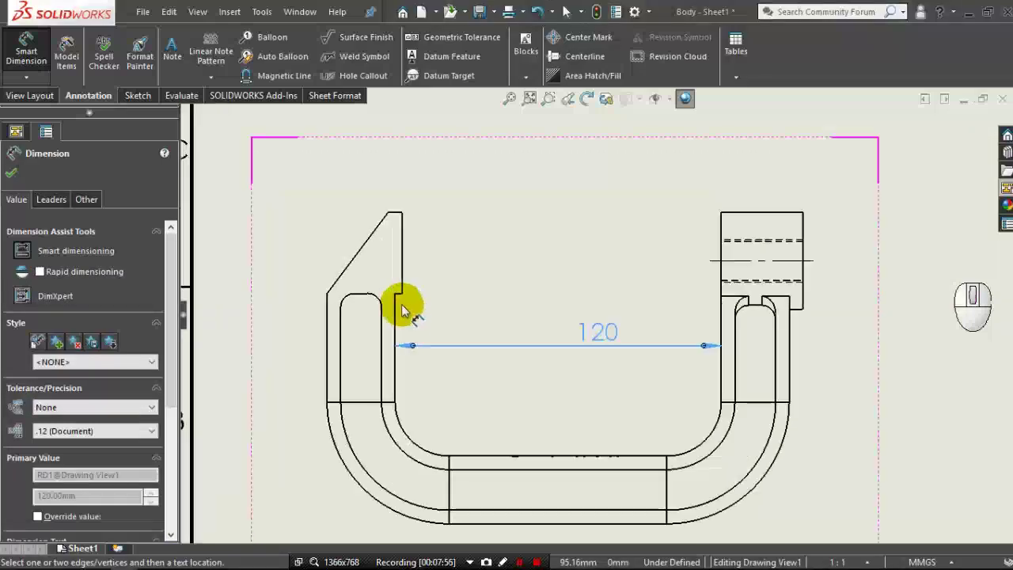
pyautogui.moveTo(400, 326); pyautogui.dragTo(409, 283)
pyautogui.click(406, 280)
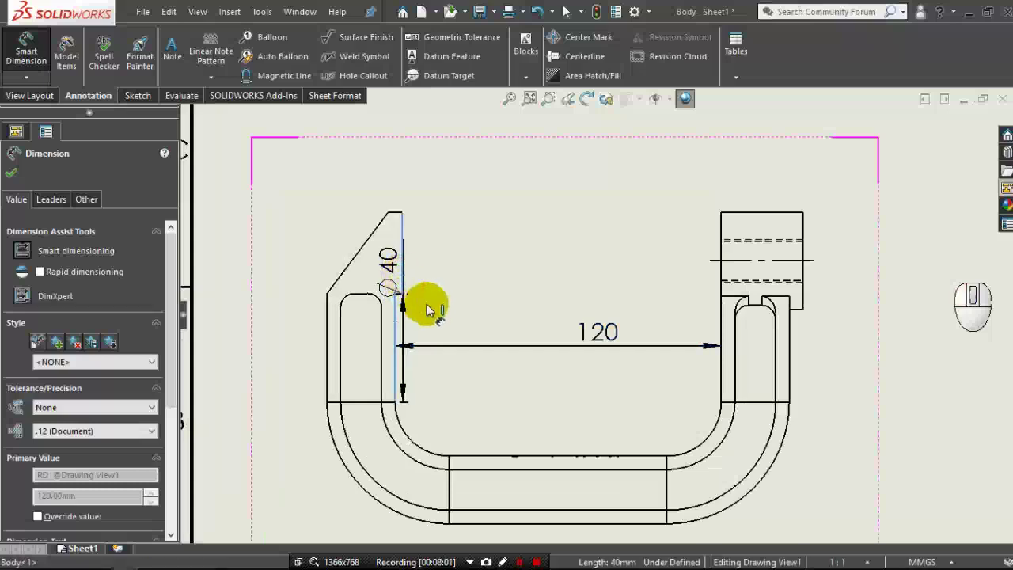
# Dimension the jaw lip 2.50, jaw height 30 and tip width 5.
pyautogui.click(458, 330)
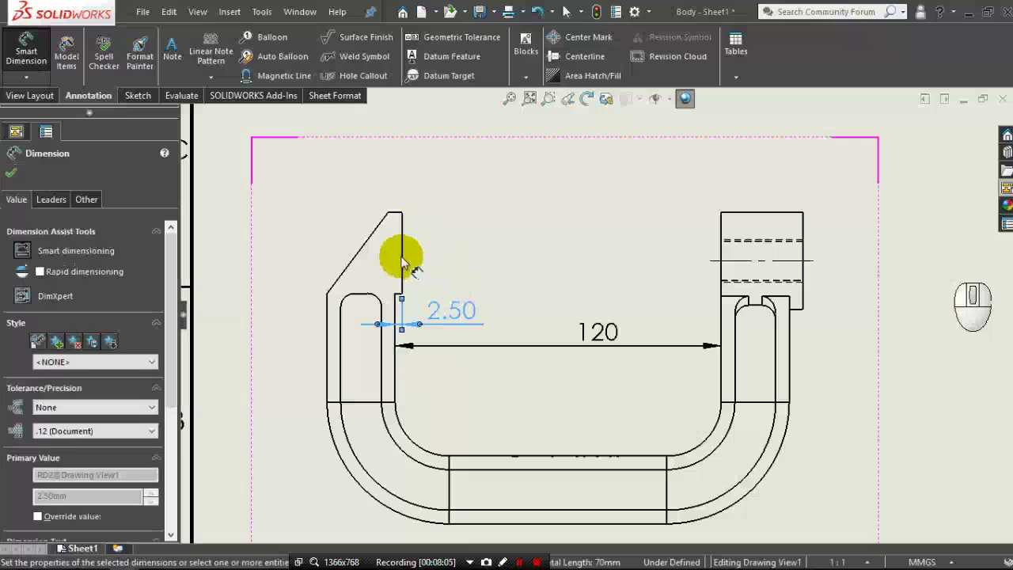
pyautogui.click(405, 260)
pyautogui.click(451, 262)
pyautogui.click(466, 259)
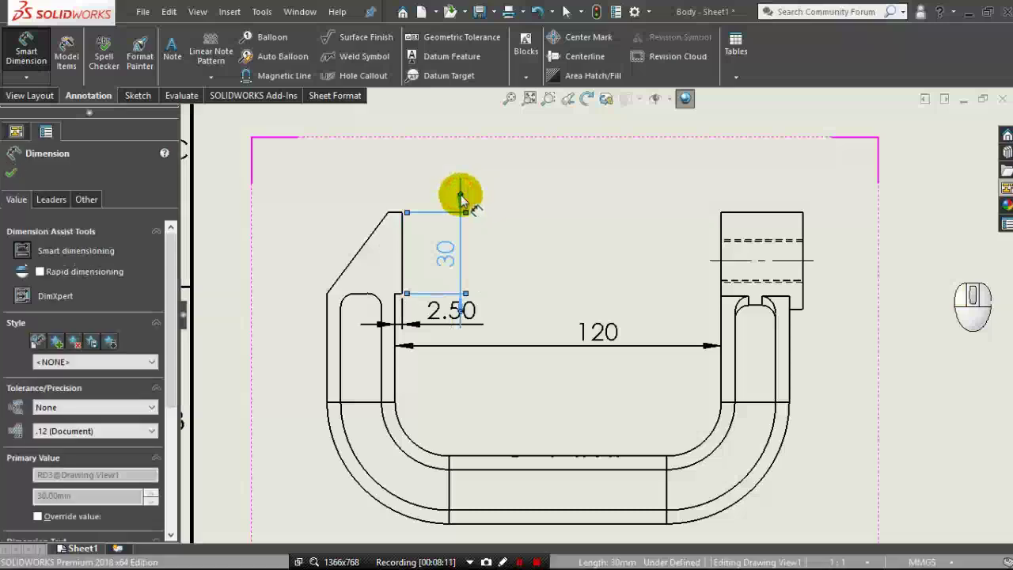
pyautogui.moveTo(464, 200); pyautogui.dragTo(474, 240)
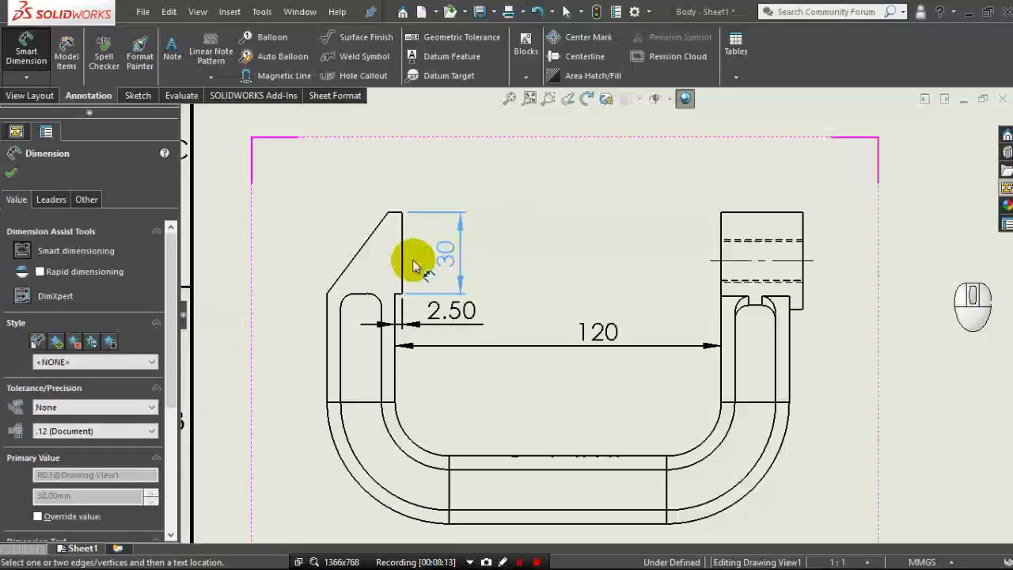
pyautogui.middleClick(412, 267)
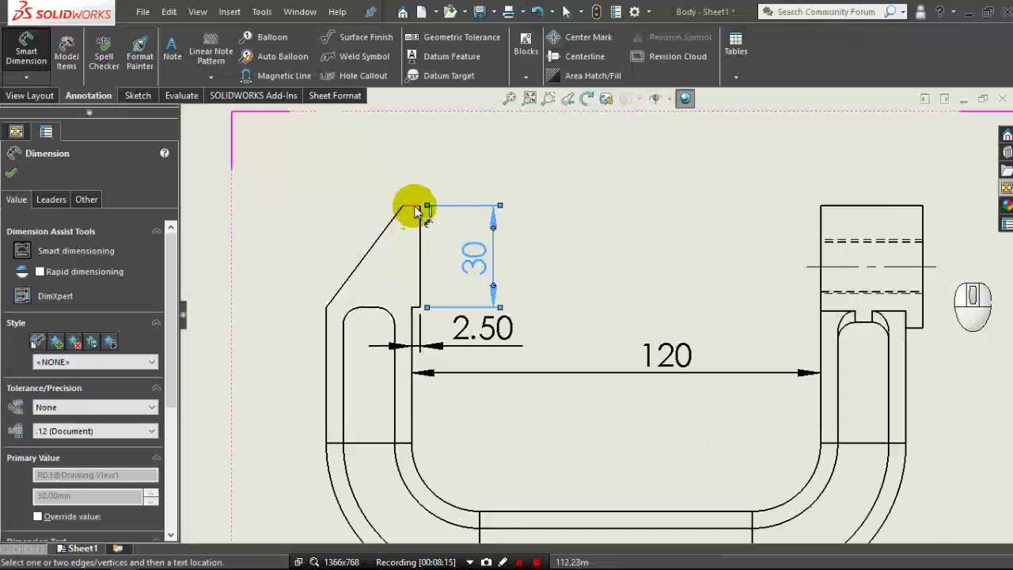
pyautogui.click(418, 211)
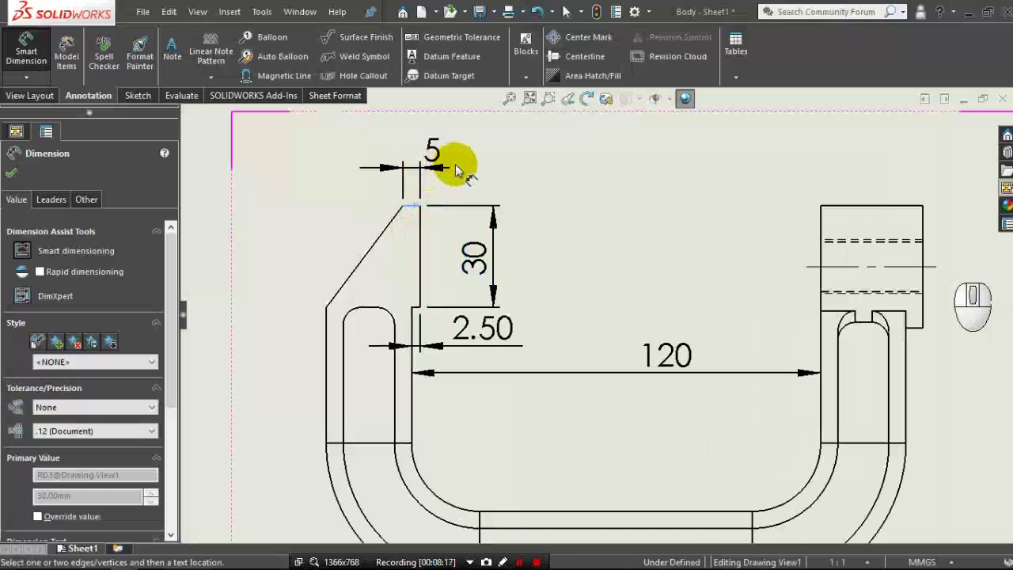
pyautogui.click(466, 169)
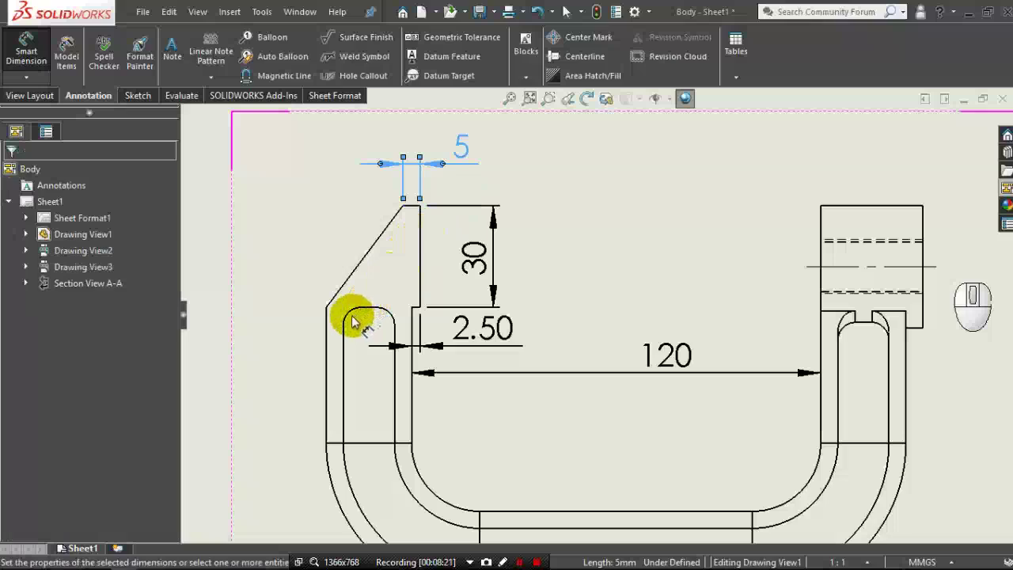
# Add the R5 corner radius and the frame's overall height dimension.
pyautogui.click(351, 319)
pyautogui.click(313, 261)
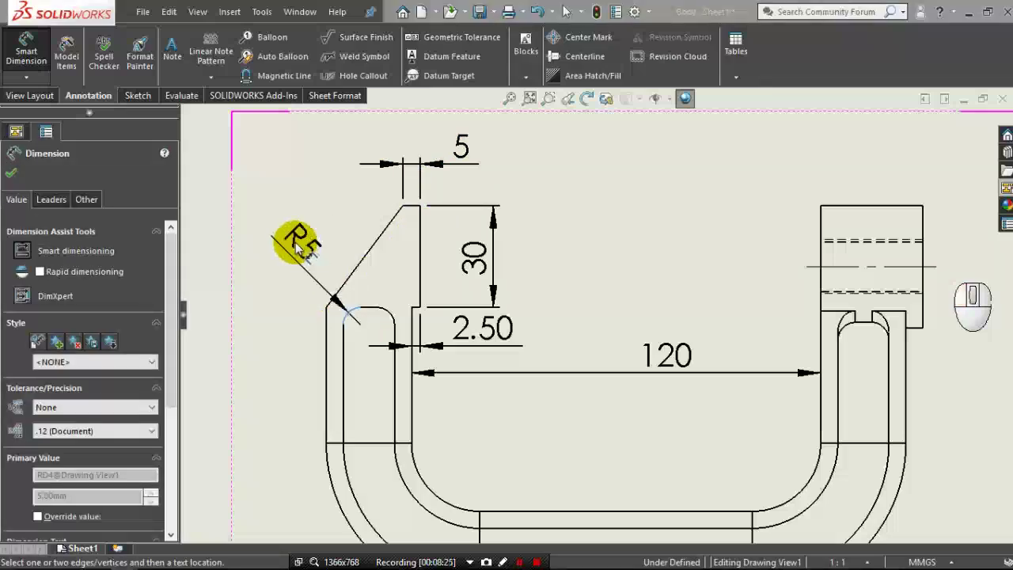
pyautogui.click(298, 248)
pyautogui.middleClick(549, 251)
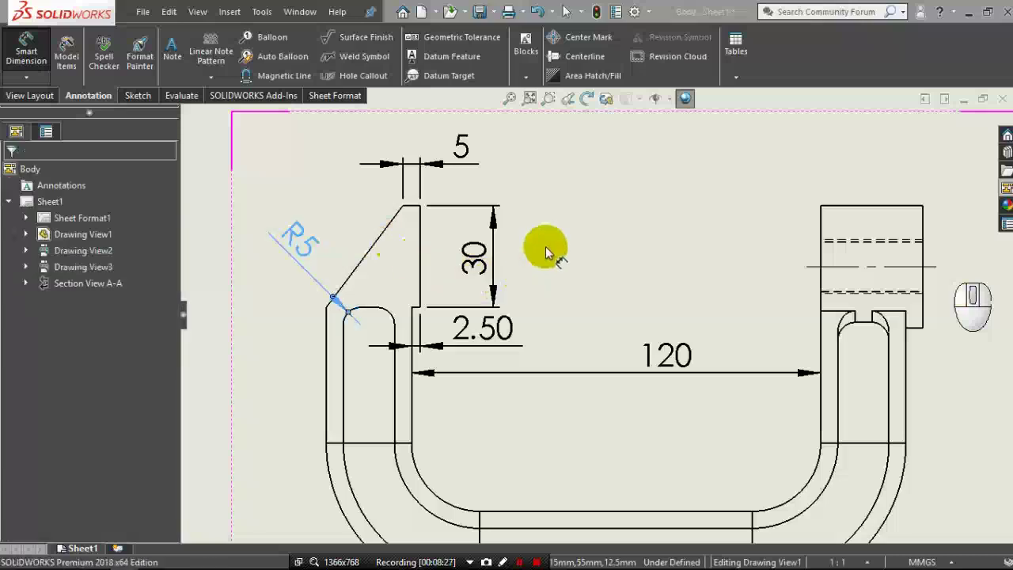
pyautogui.middleClick(548, 252)
pyautogui.middleClick(548, 252)
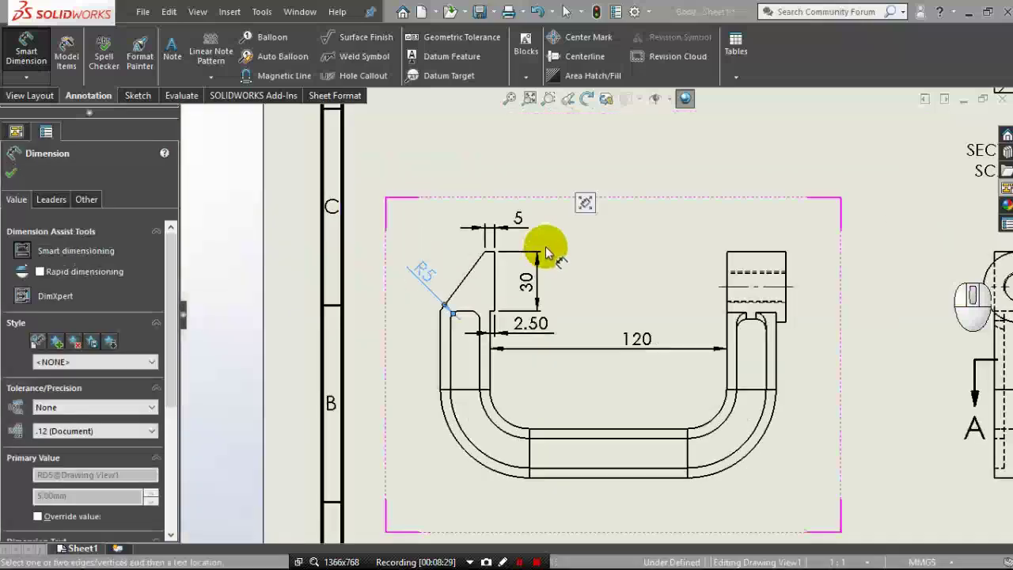
pyautogui.middleClick(548, 251)
pyautogui.middleClick(824, 354)
pyautogui.middleClick(823, 356)
pyautogui.middleClick(802, 356)
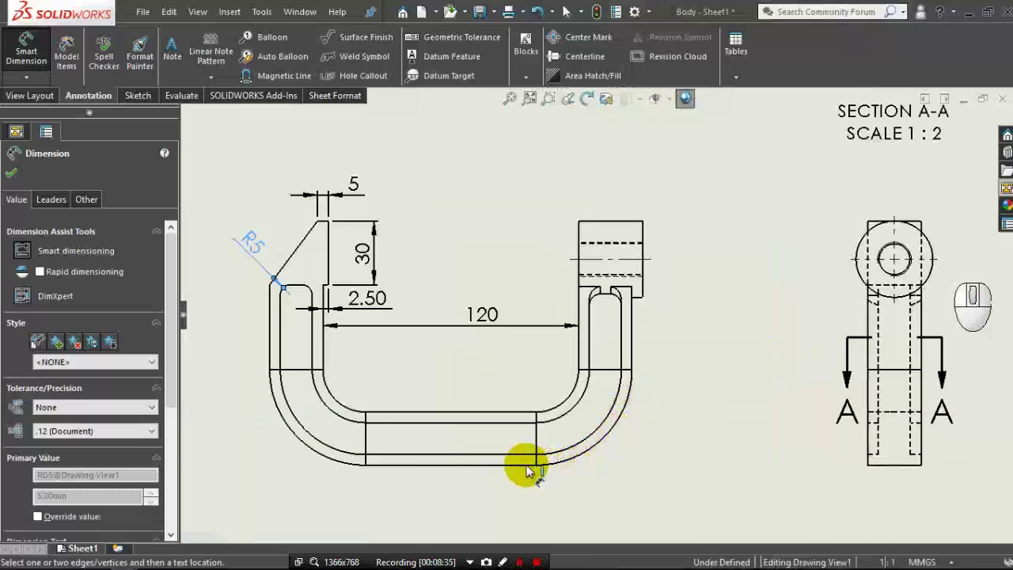
pyautogui.click(529, 471)
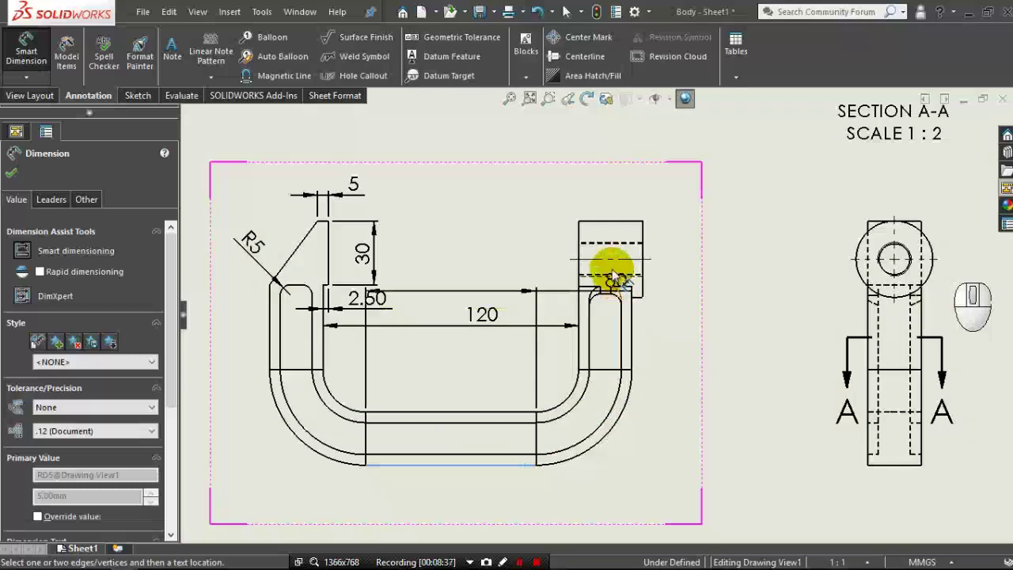
pyautogui.click(609, 267)
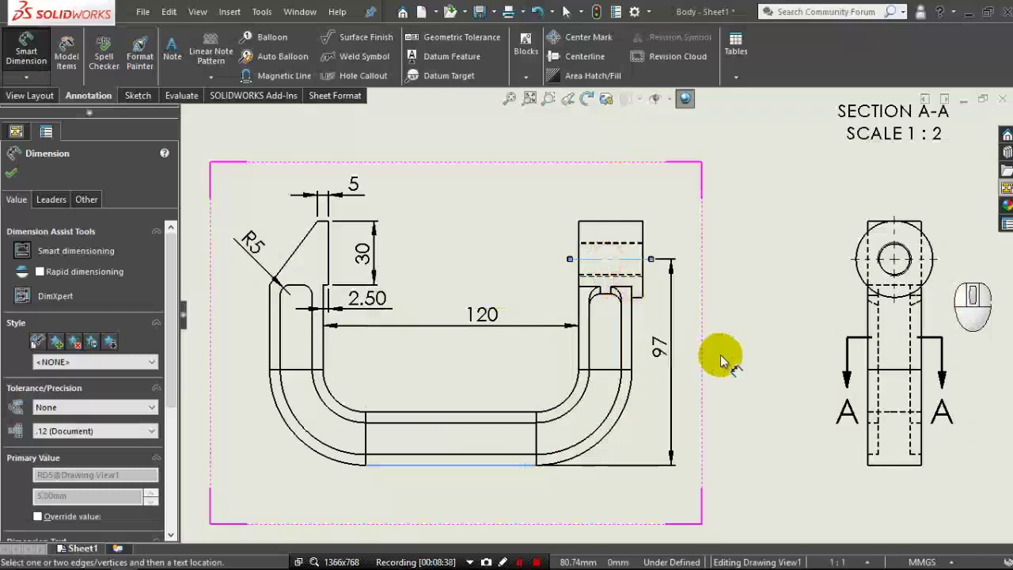
pyautogui.click(736, 360)
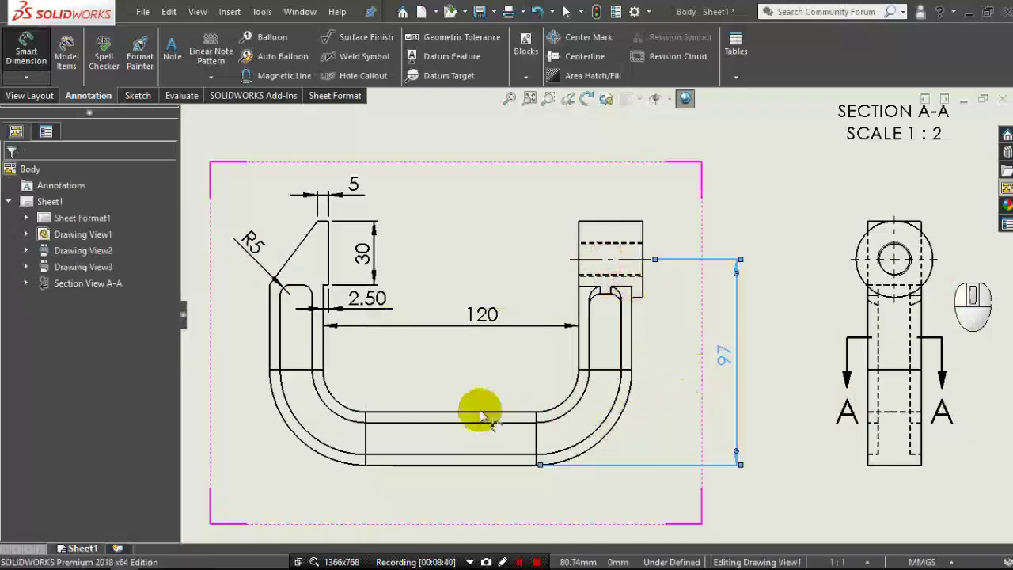
# Dimension both lower inner bends of the frame as R20.
pyautogui.middleClick(366, 408)
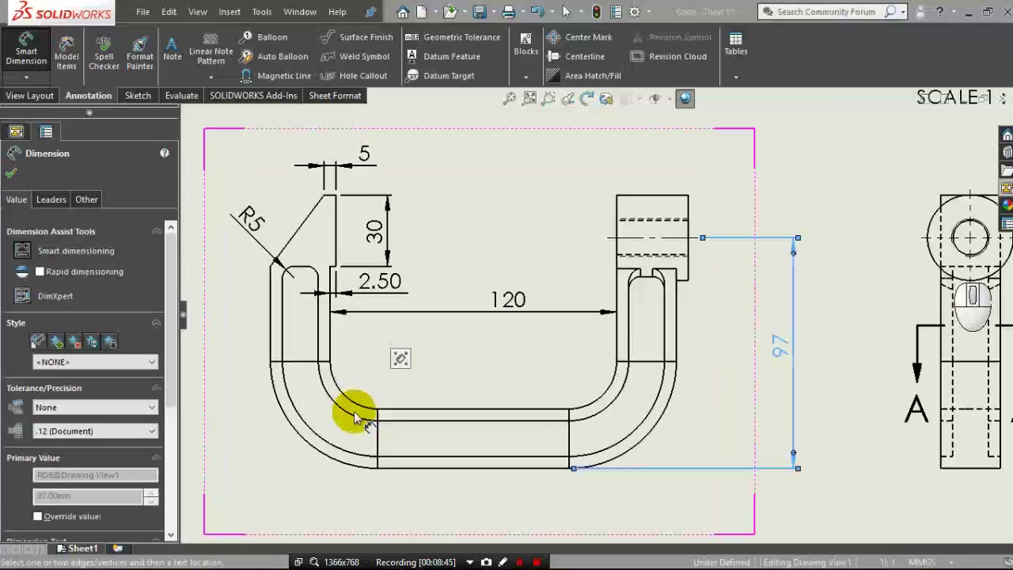
pyautogui.click(361, 407)
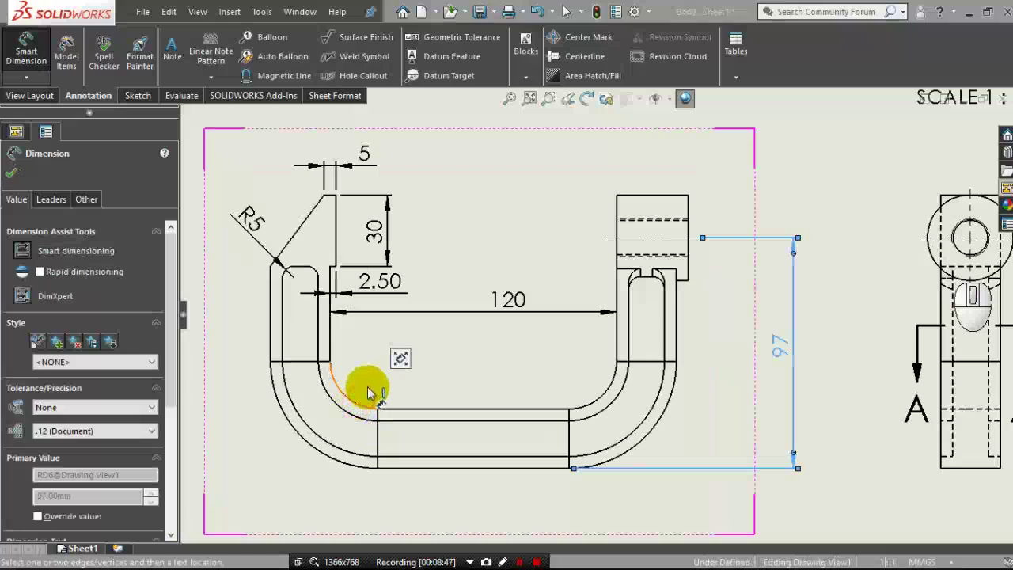
pyautogui.click(373, 389)
pyautogui.click(374, 383)
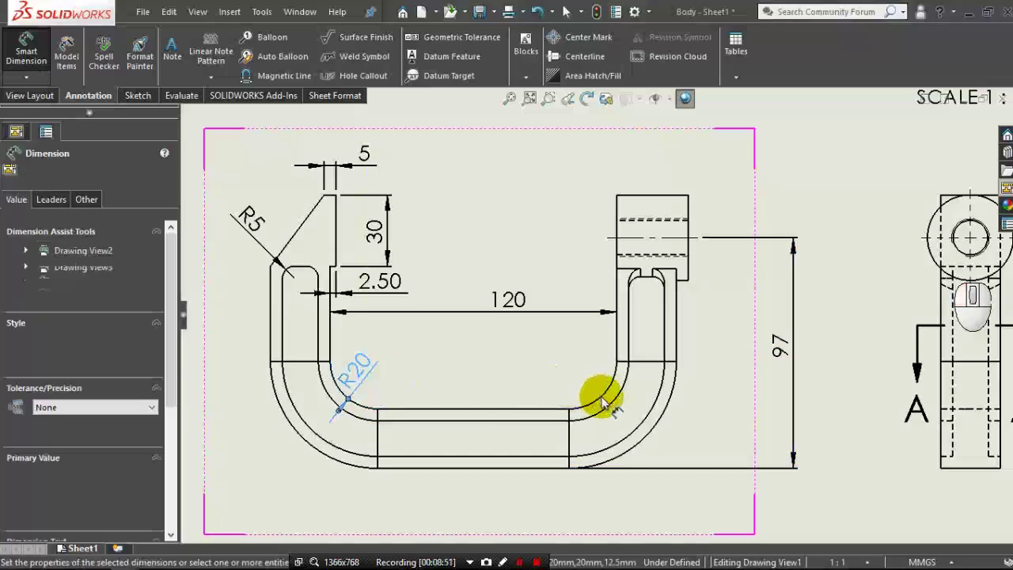
pyautogui.click(606, 401)
pyautogui.click(596, 390)
pyautogui.click(592, 385)
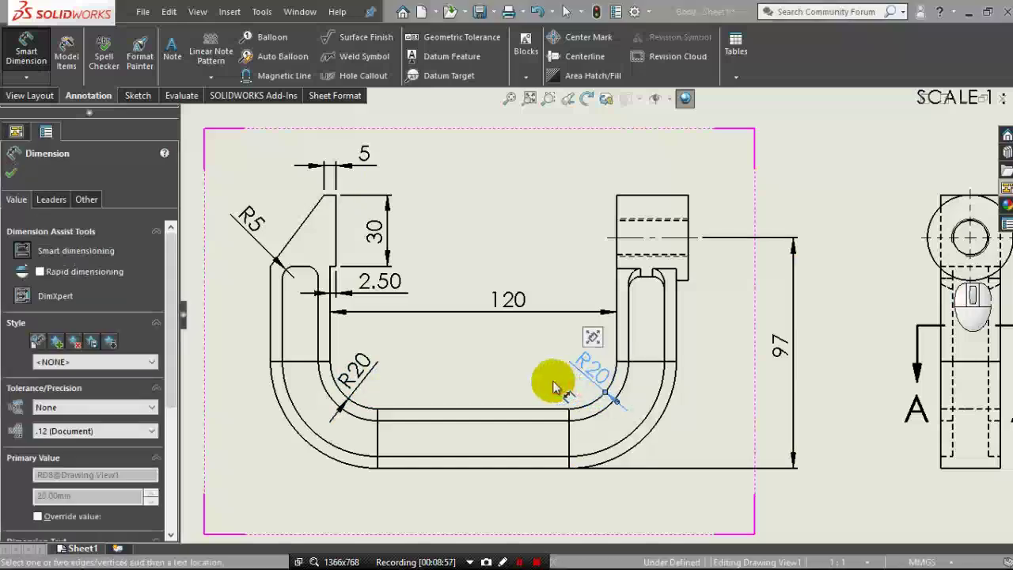
# Add centre marks to the two R20 inner bend arcs and confirm.
pyautogui.click(586, 48)
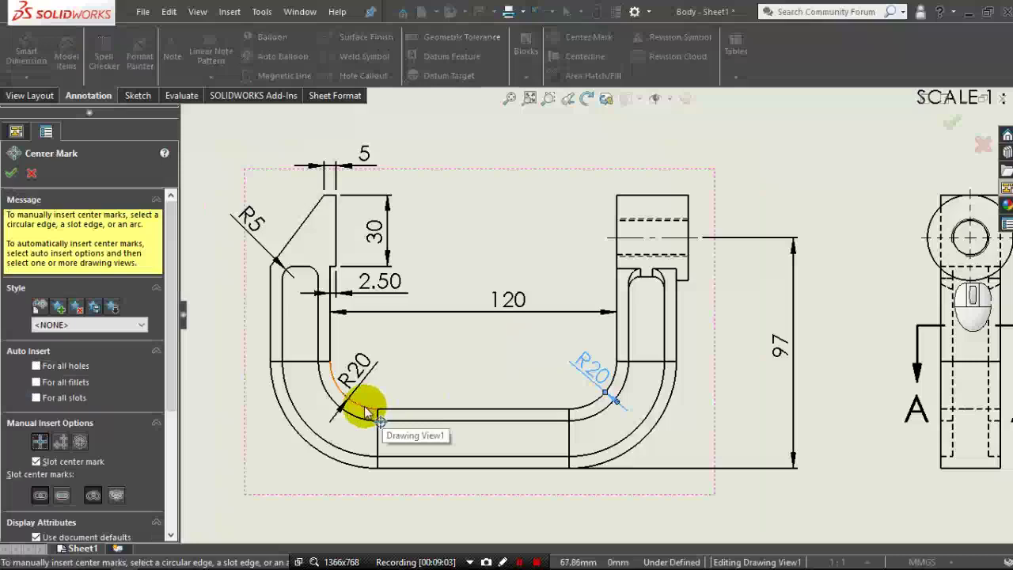
pyautogui.moveTo(368, 412); pyautogui.dragTo(426, 406)
pyautogui.click(598, 405)
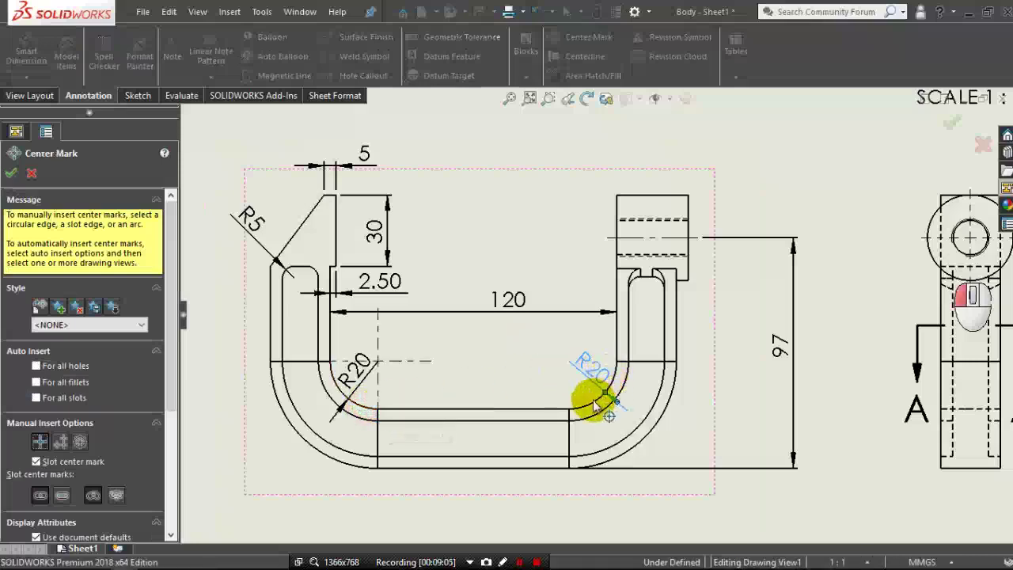
pyautogui.click(599, 408)
pyautogui.click(506, 383)
pyautogui.click(15, 169)
pyautogui.scroll(-3)
pyautogui.click(52, 56)
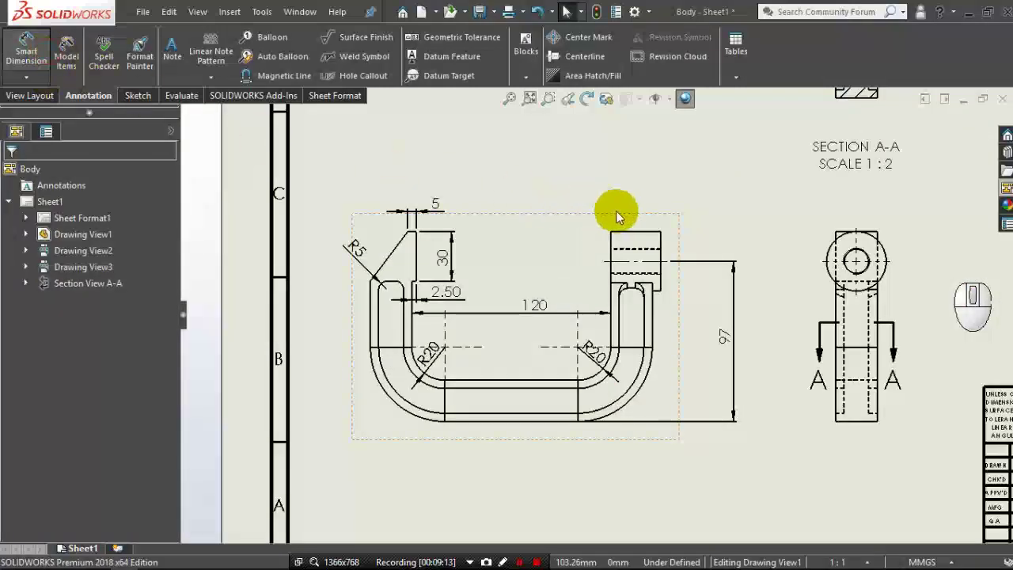
# Dimension the right jaw's 30 width and pick further right-jaw edges.
pyautogui.middleClick(734, 237)
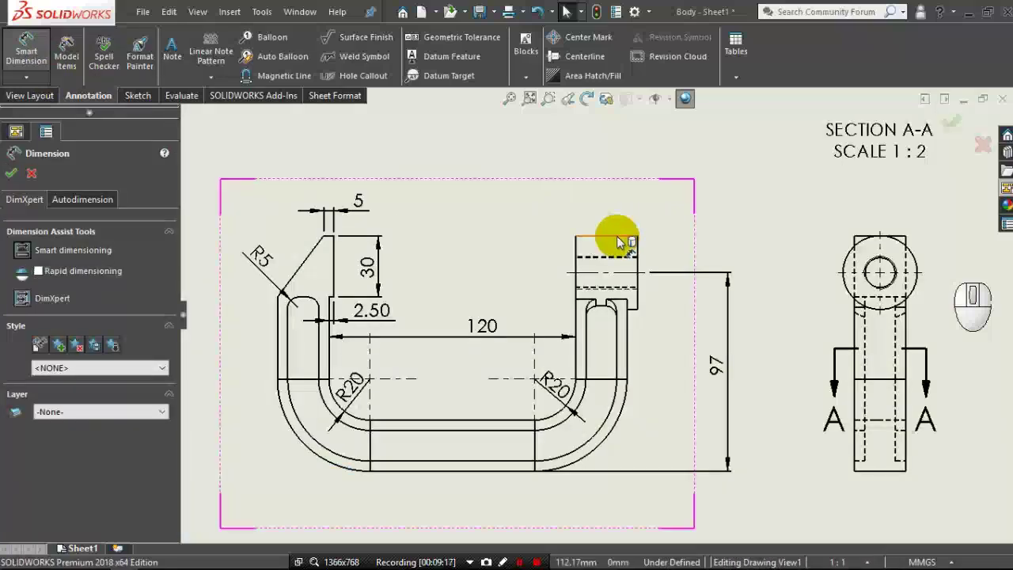
pyautogui.click(622, 242)
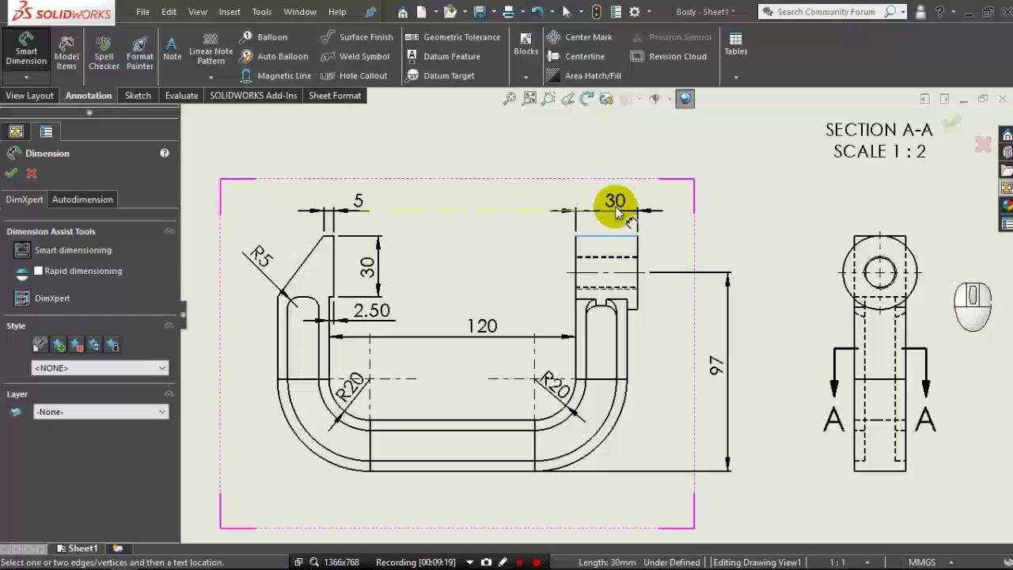
pyautogui.click(620, 212)
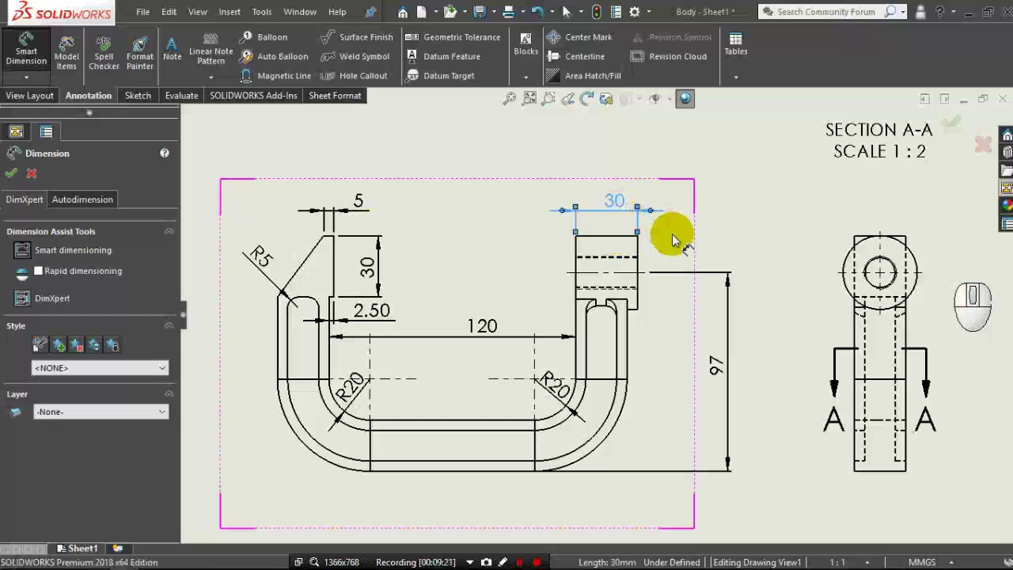
pyautogui.click(676, 239)
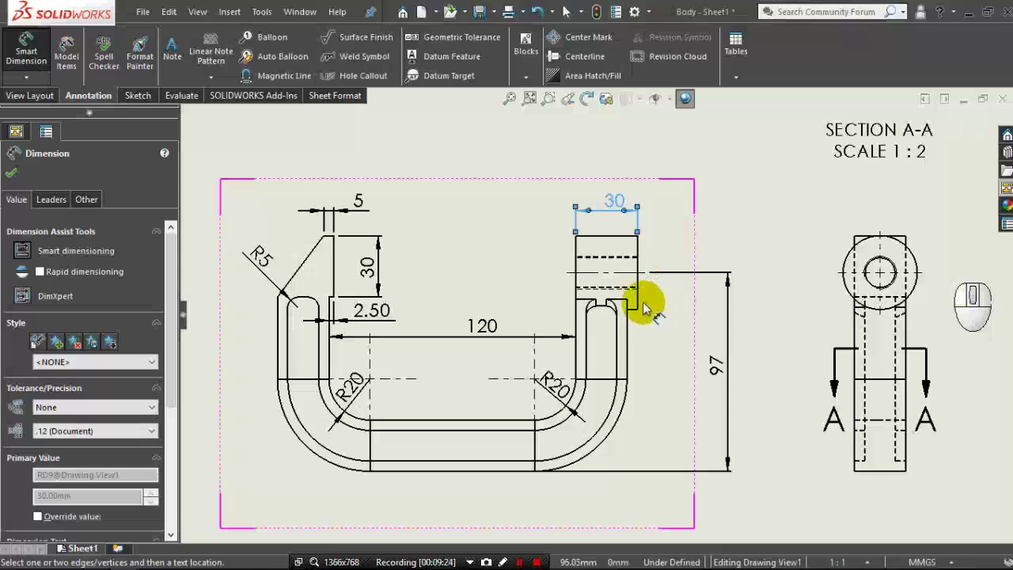
pyautogui.click(643, 304)
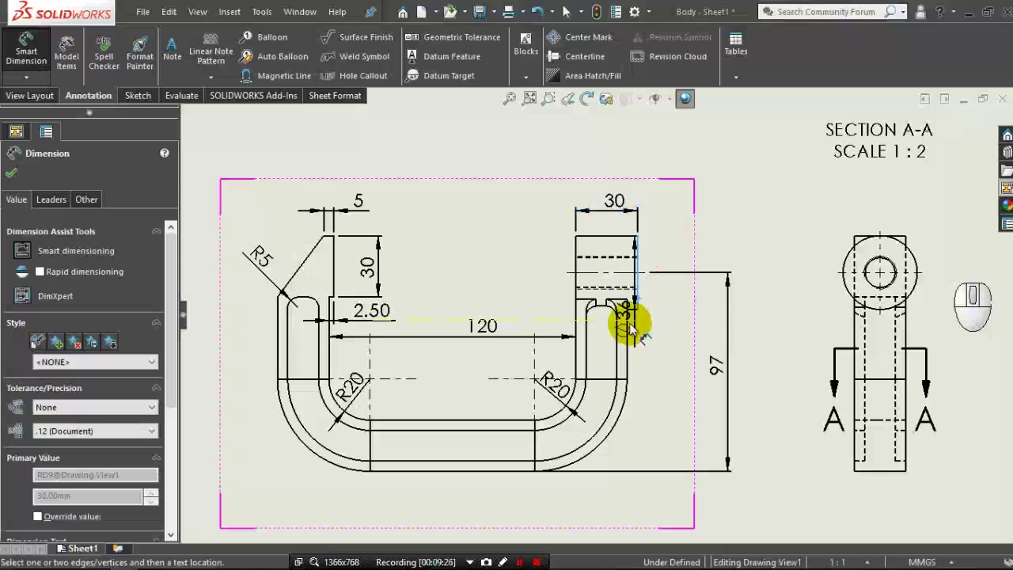
pyautogui.click(633, 328)
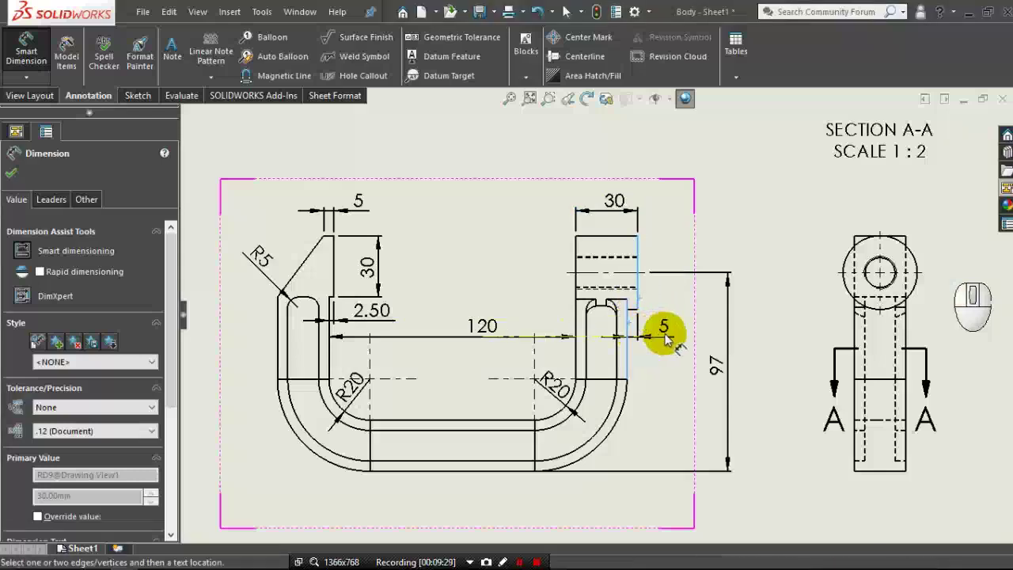
pyautogui.click(669, 338)
# Place the 5 mm wall thickness dimension on the right arm.
pyautogui.scroll(3)
pyautogui.scroll(3)
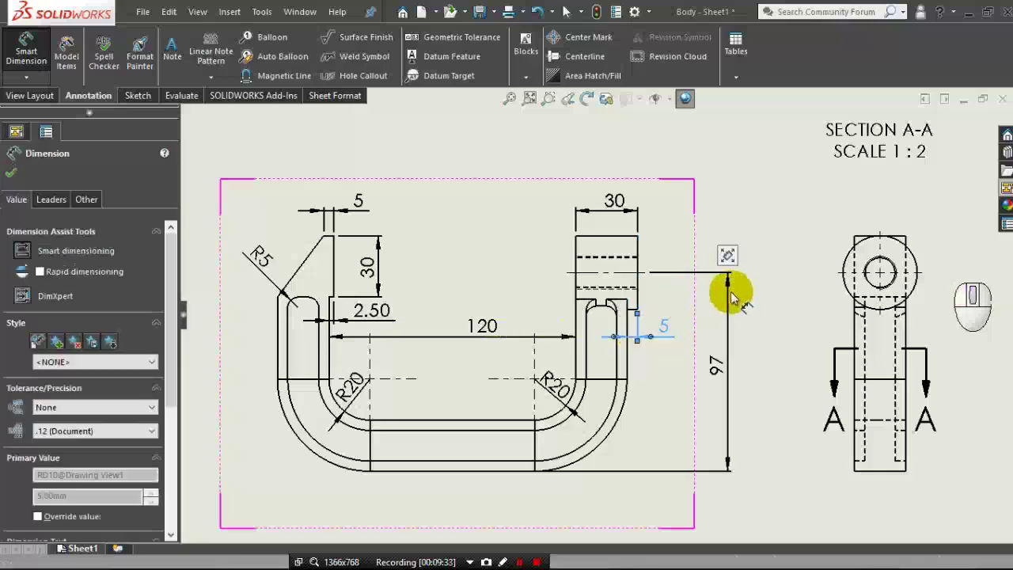
pyautogui.scroll(3)
pyautogui.middleClick(736, 297)
pyautogui.middleClick(894, 354)
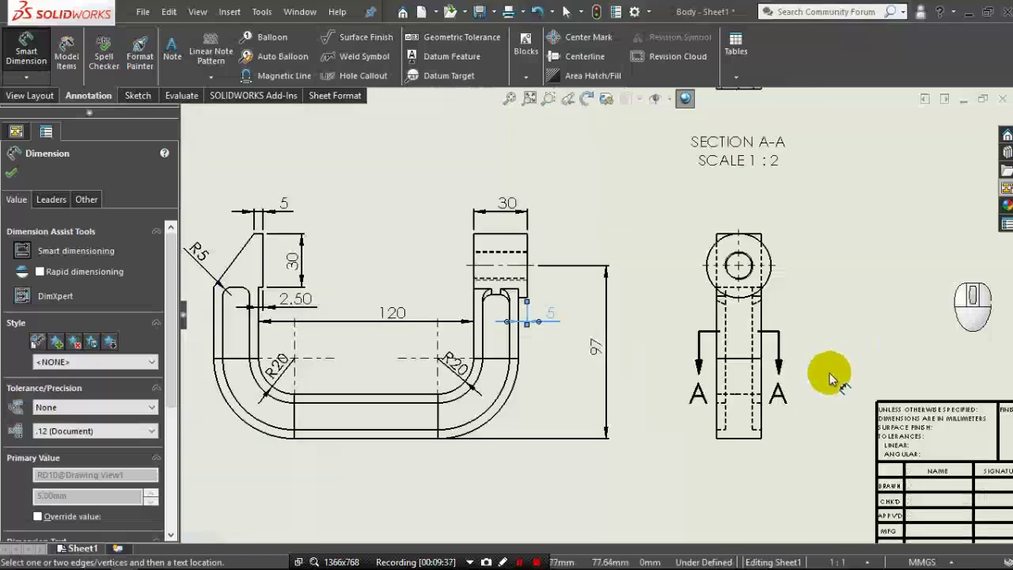
pyautogui.click(748, 400)
pyautogui.click(751, 295)
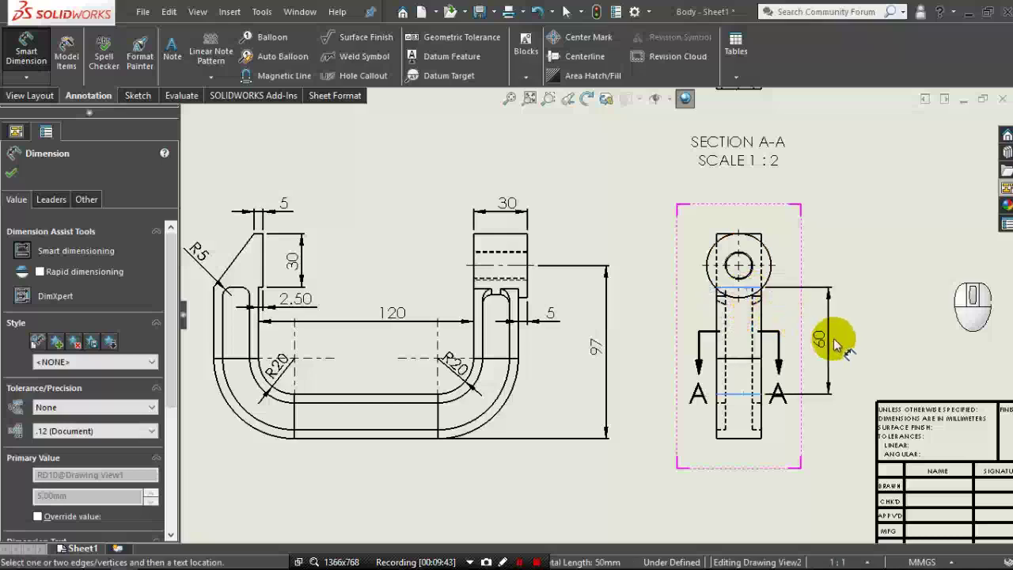
pyautogui.click(839, 343)
pyautogui.middleClick(847, 350)
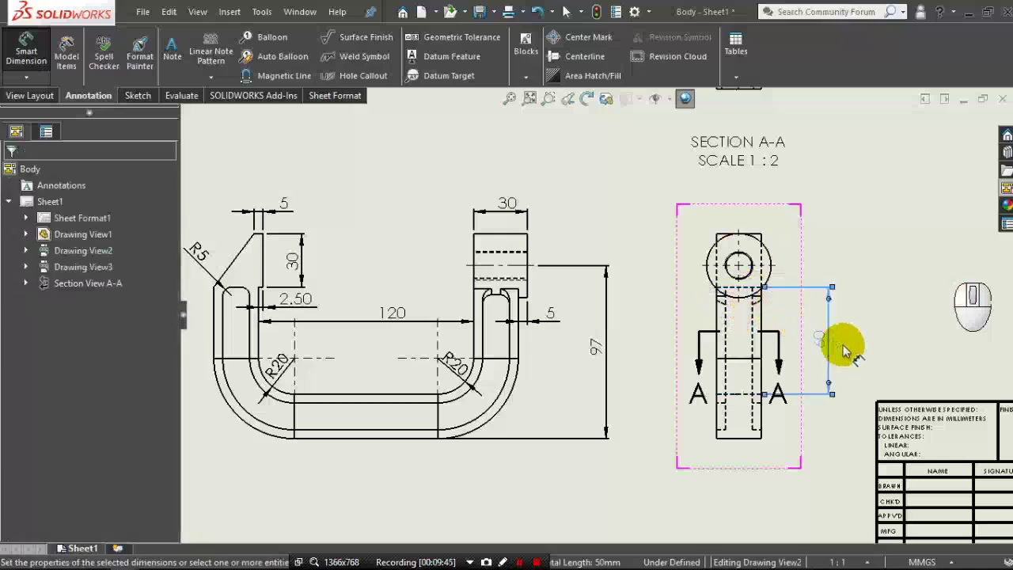
pyautogui.middleClick(847, 350)
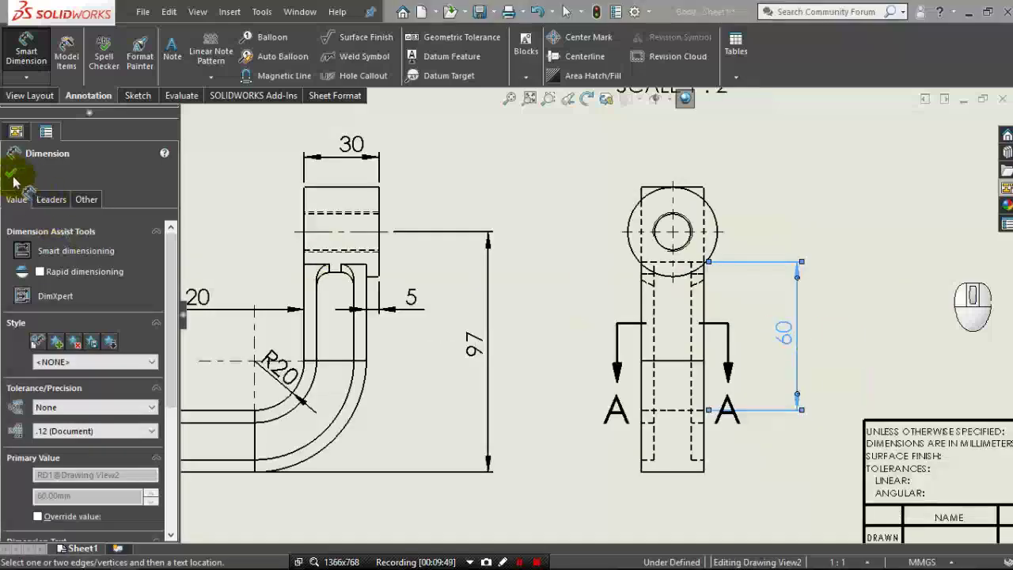
# Reposition both section-line letters A beside the cutting line and close the Section View settings.
pyautogui.click(16, 182)
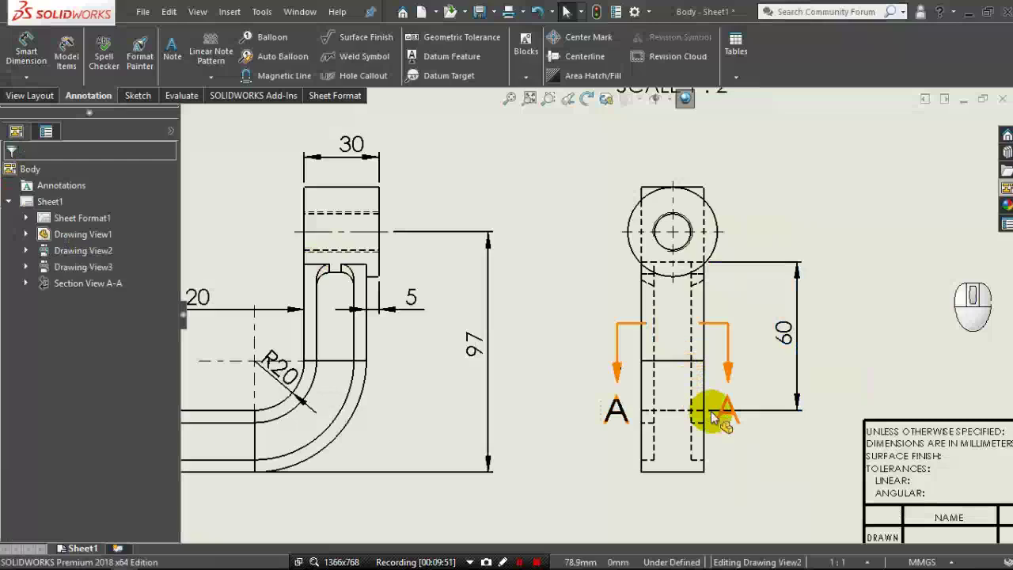
pyautogui.moveTo(725, 425); pyautogui.dragTo(740, 390)
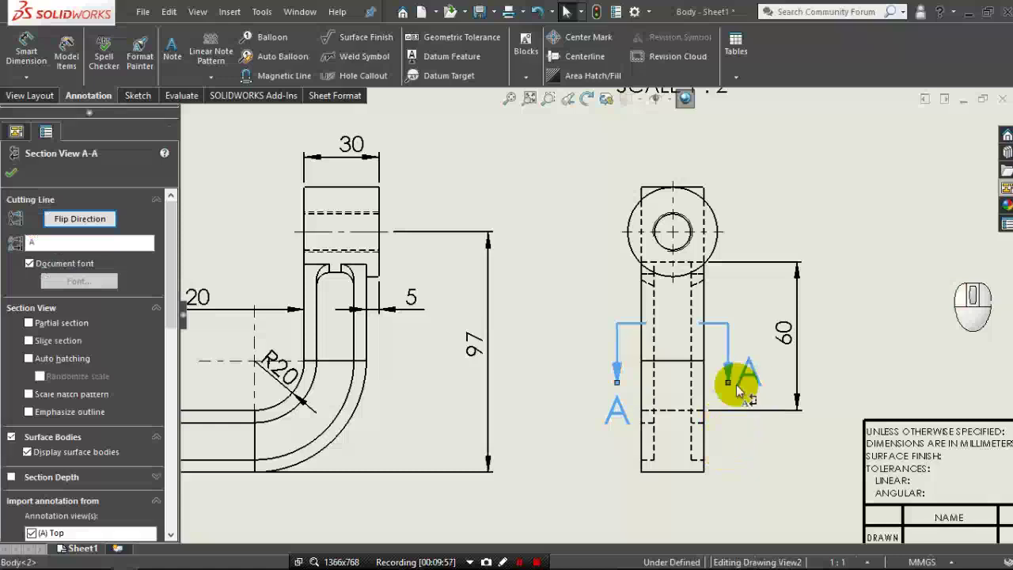
pyautogui.moveTo(617, 421); pyautogui.dragTo(584, 361)
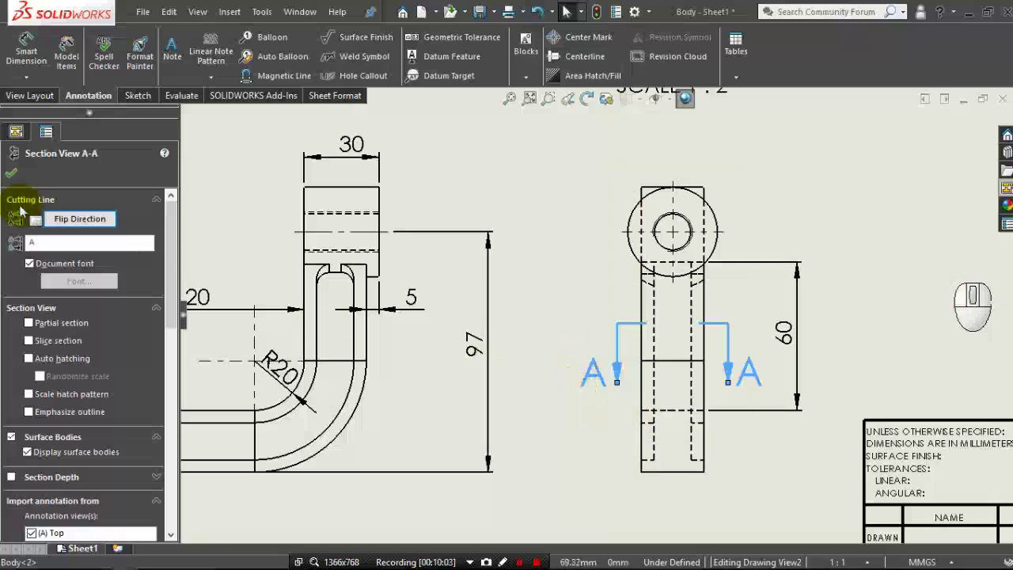
pyautogui.click(17, 182)
pyautogui.middleClick(503, 372)
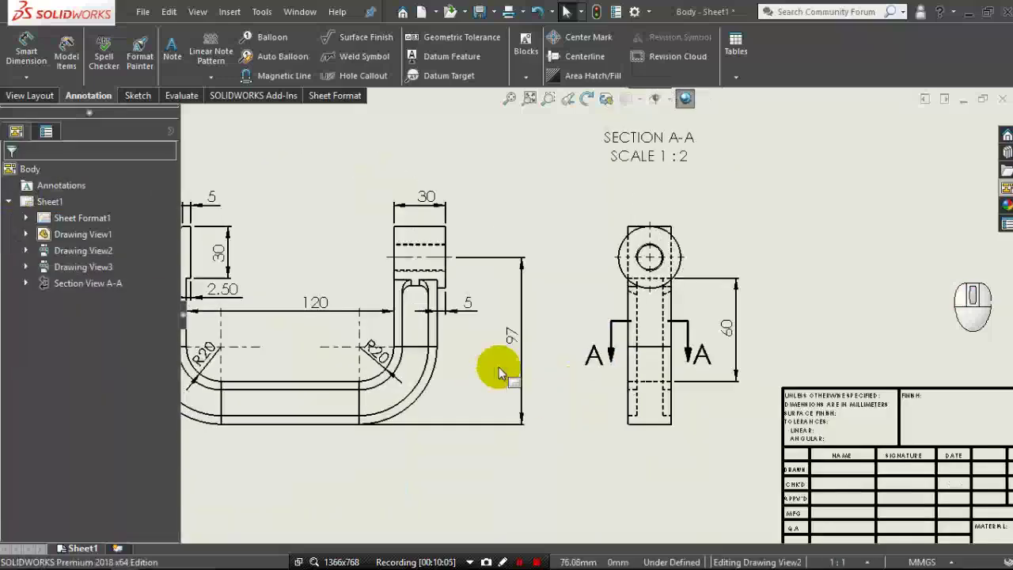
# Zoom to Section View A-A and dimension 5 mm across its top end with Smart Dimension.
pyautogui.scroll(-3)
pyautogui.scroll(-3)
pyautogui.middleClick(586, 231)
pyautogui.scroll(-3)
pyautogui.scroll(-3)
pyautogui.scroll(-3)
pyautogui.scroll(-3)
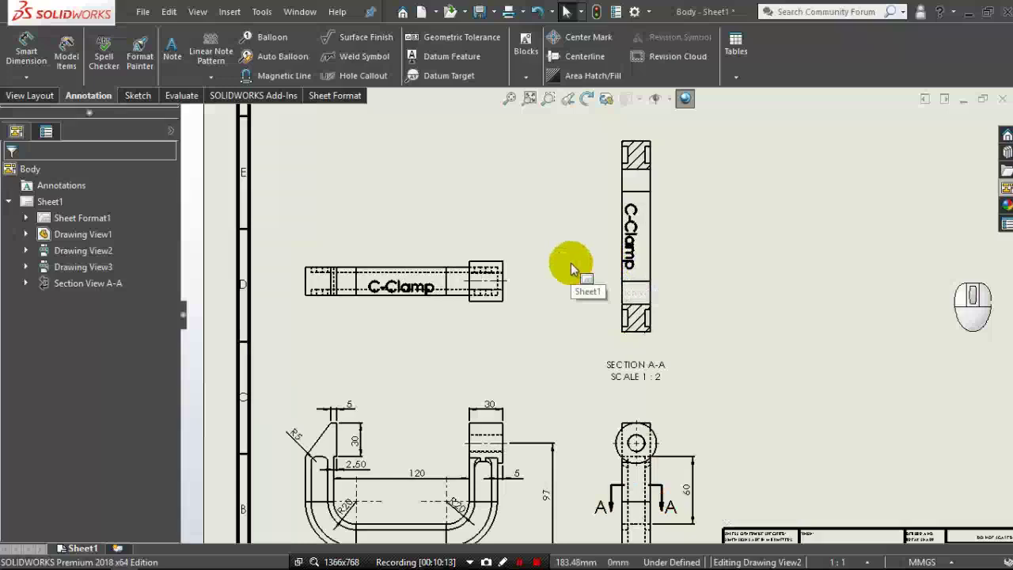
pyautogui.click(46, 64)
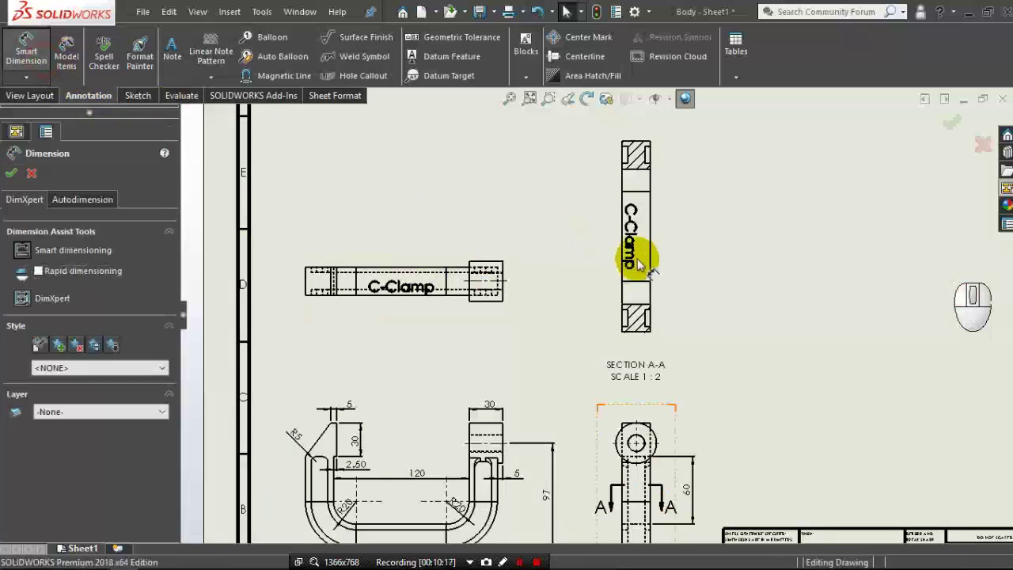
pyautogui.scroll(-3)
pyautogui.scroll(-3)
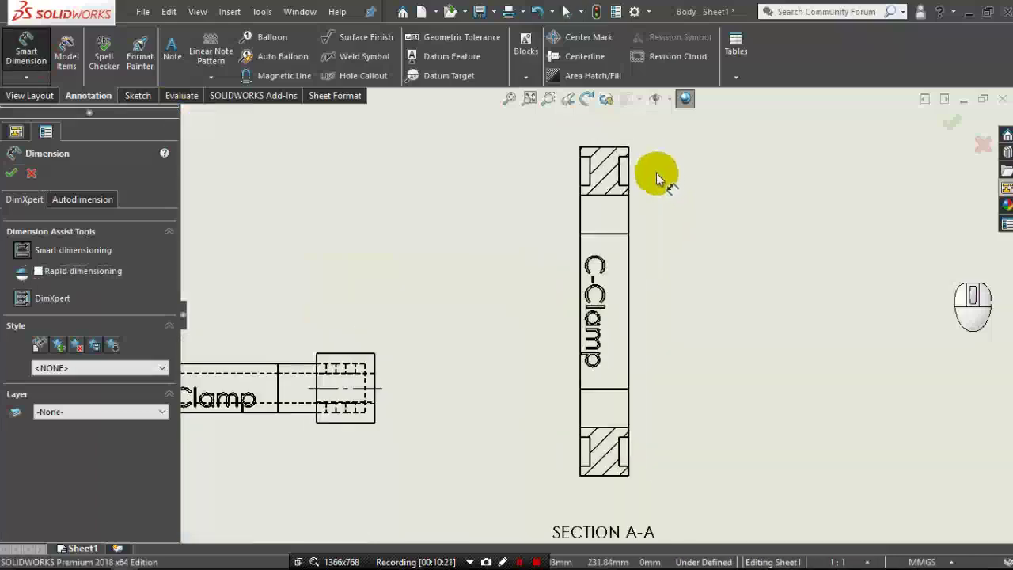
pyautogui.scroll(-3)
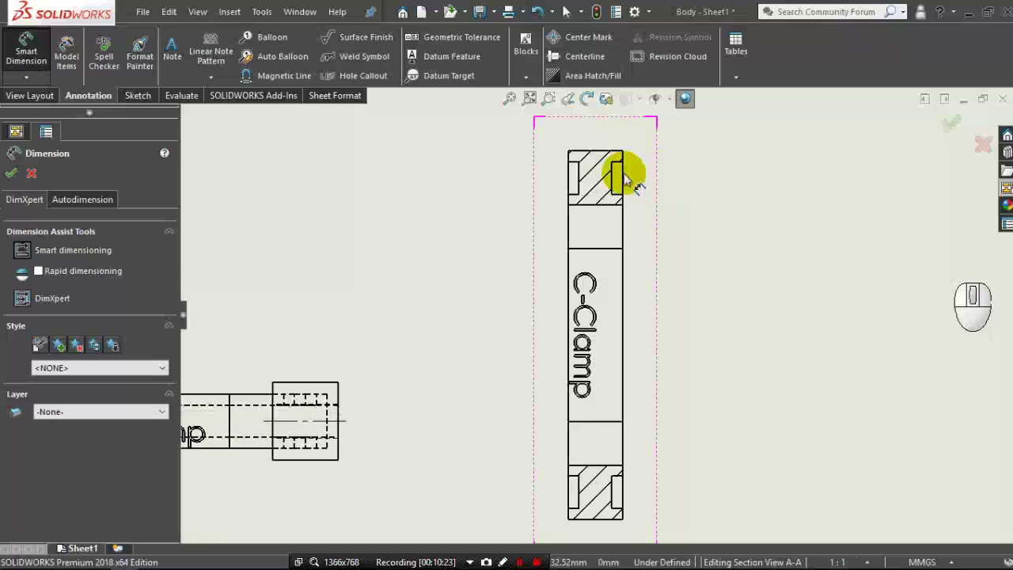
pyautogui.click(622, 169)
pyautogui.scroll(3)
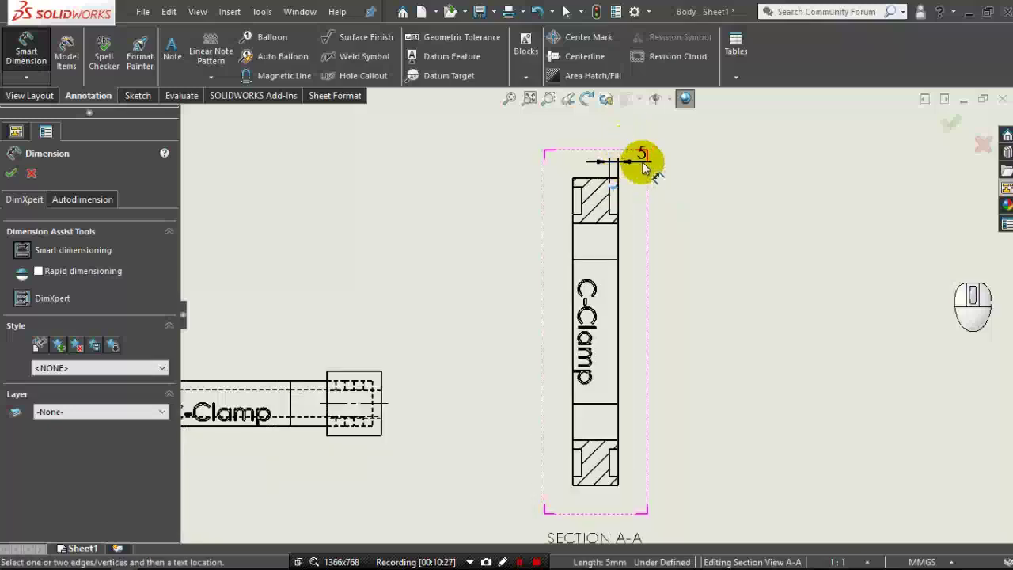
pyautogui.click(644, 164)
# Add the 25 mm width dimension above the section view.
pyautogui.scroll(-3)
pyautogui.scroll(3)
pyautogui.click(585, 211)
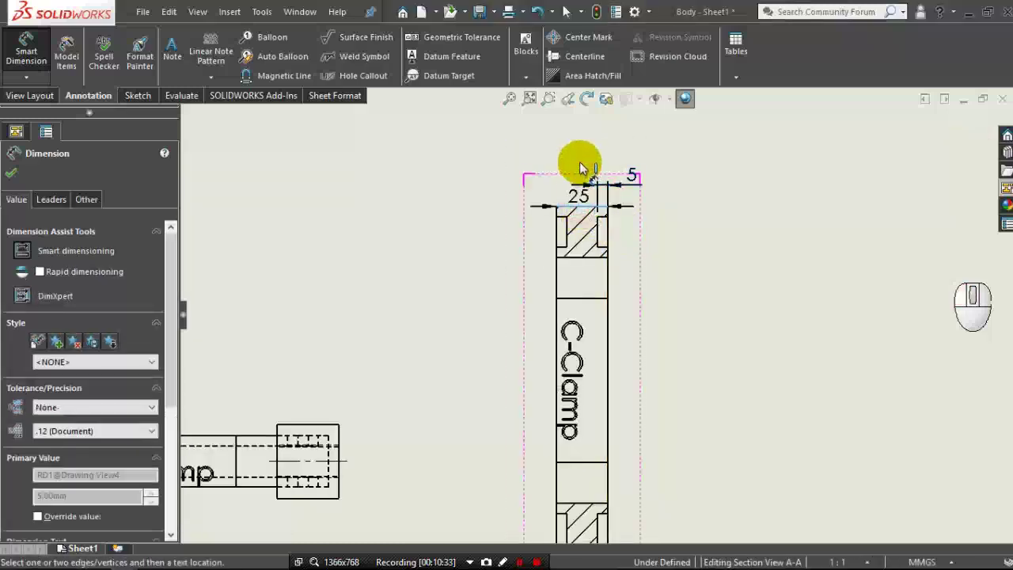
pyautogui.click(586, 163)
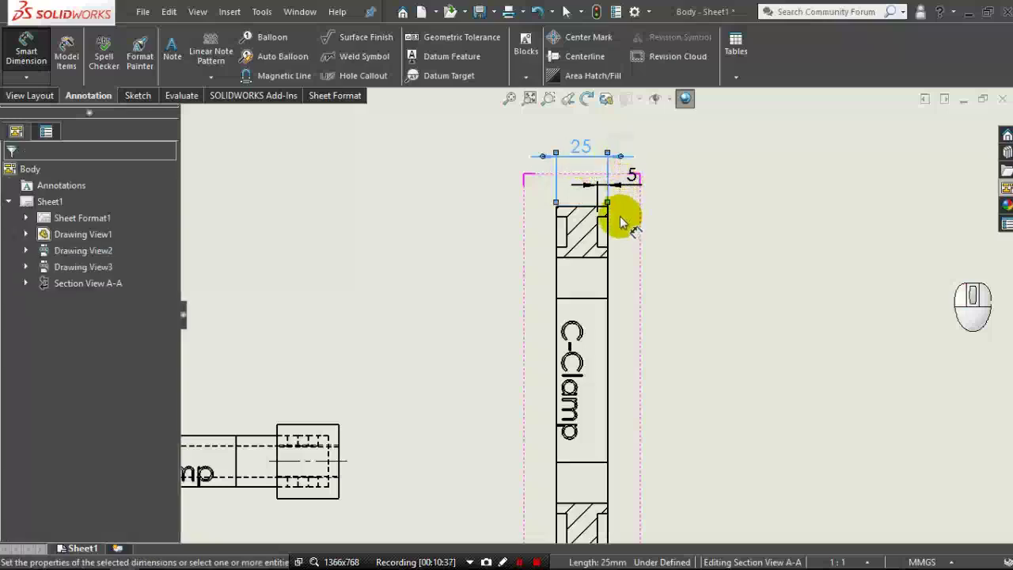
# Start a 15 mm dimension on the hatched end, then abandon it.
pyautogui.click(607, 243)
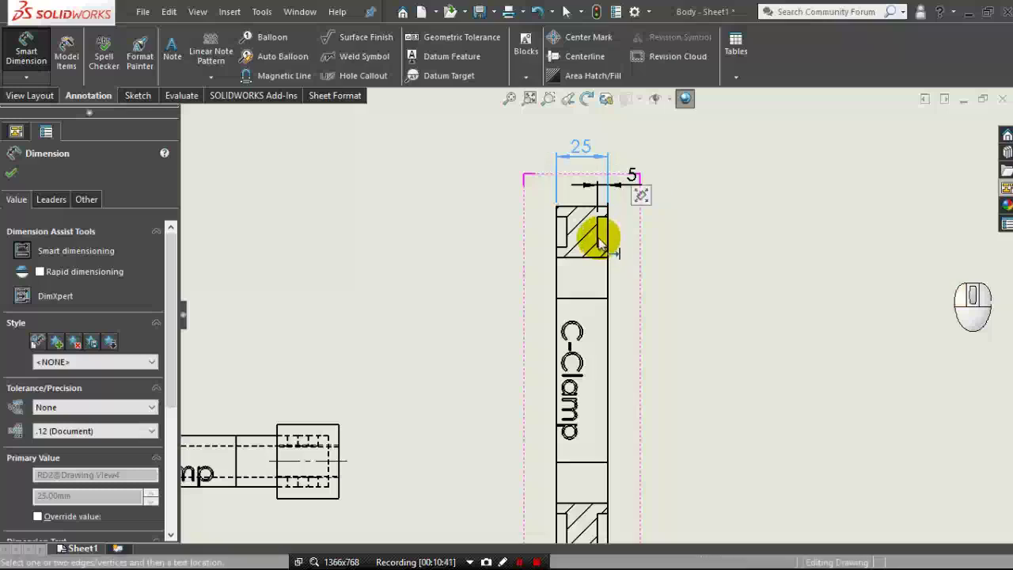
pyautogui.click(603, 243)
pyautogui.click(635, 238)
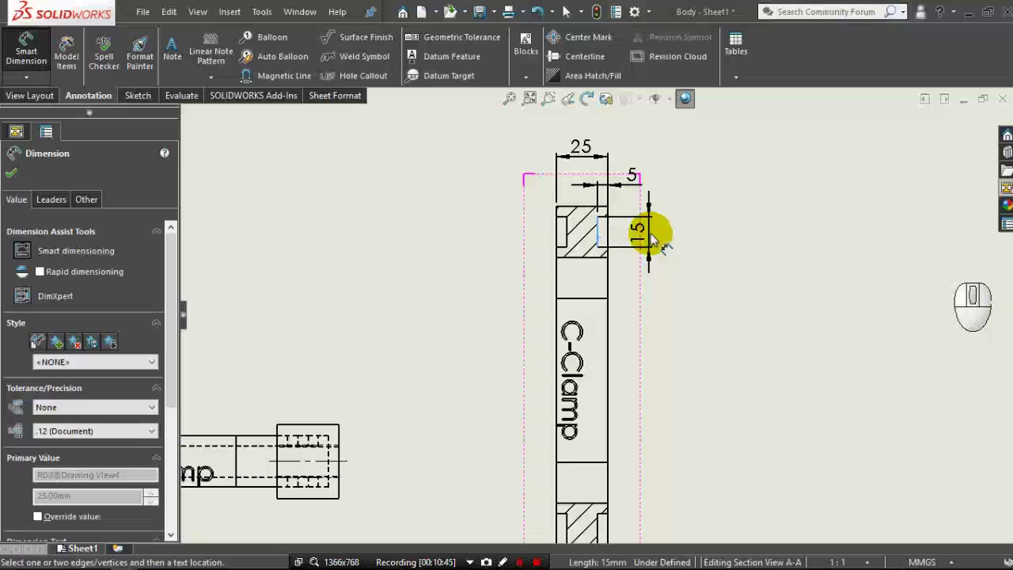
pyautogui.click(655, 239)
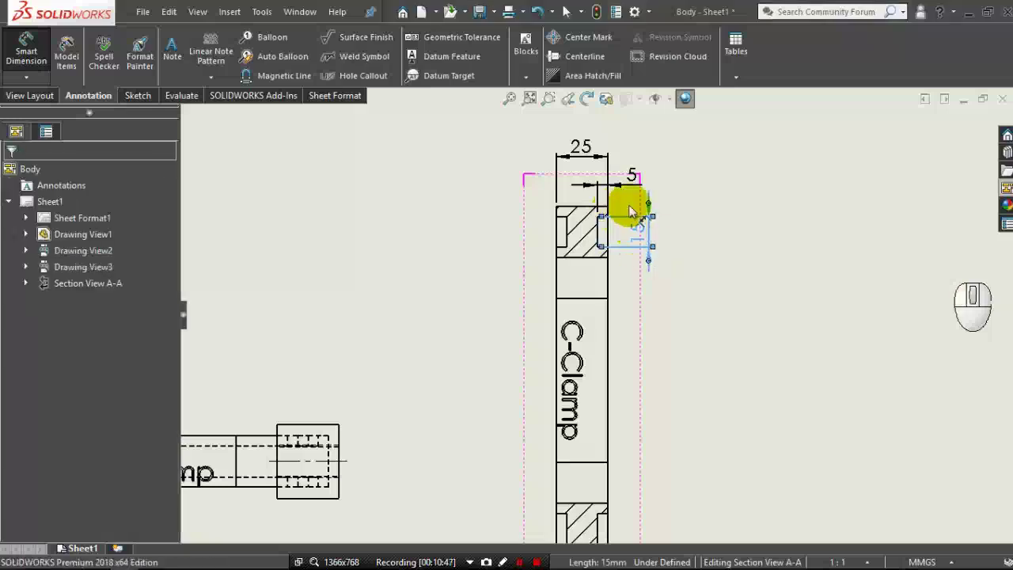
# Dimension 25 mm across the top hatched end of the section view.
pyautogui.middleClick(638, 210)
pyautogui.middleClick(640, 211)
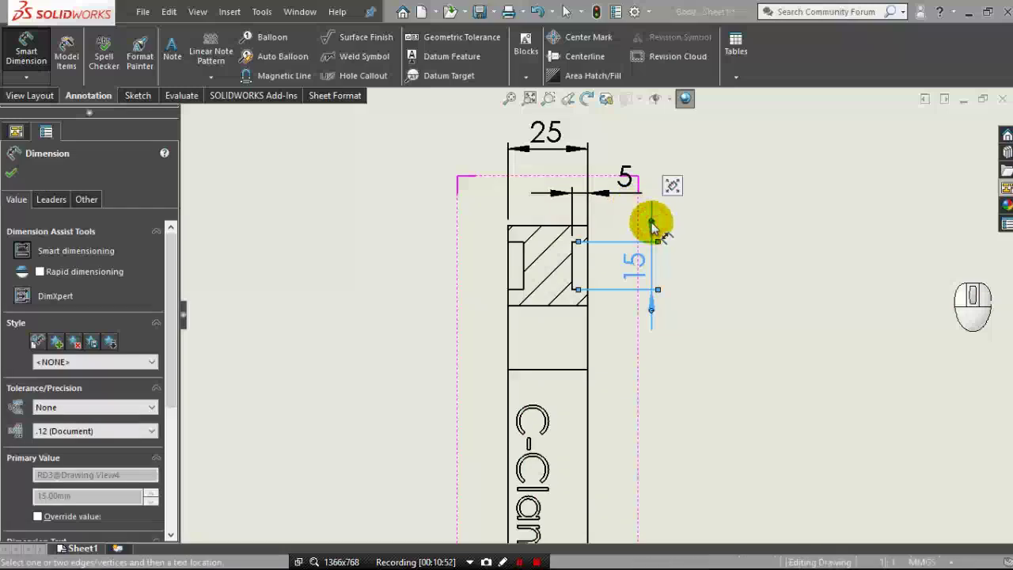
pyautogui.moveTo(656, 227); pyautogui.dragTo(559, 229)
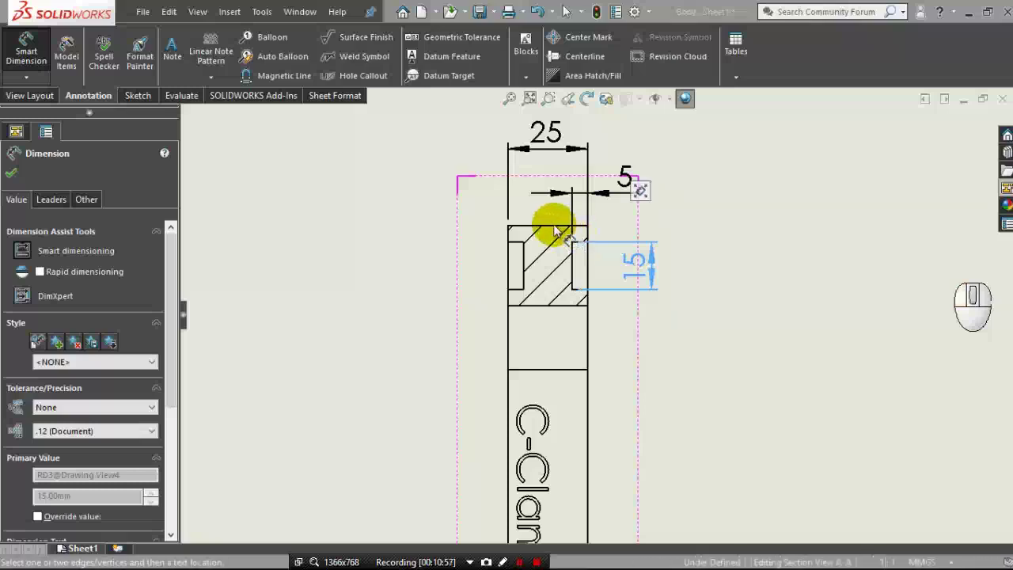
pyautogui.click(559, 229)
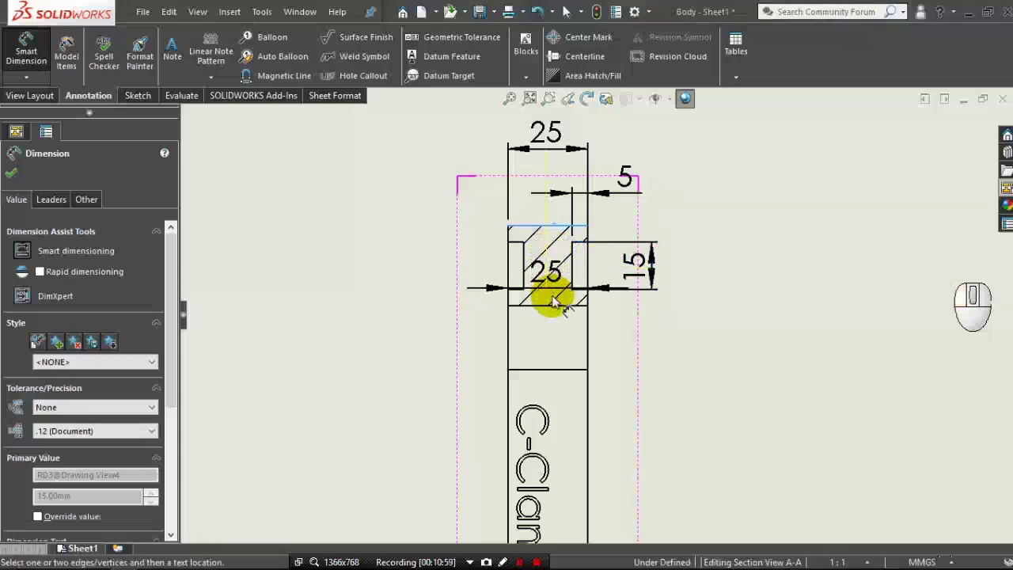
pyautogui.click(560, 311)
pyautogui.moveTo(600, 287); pyautogui.dragTo(687, 255)
pyautogui.click(711, 267)
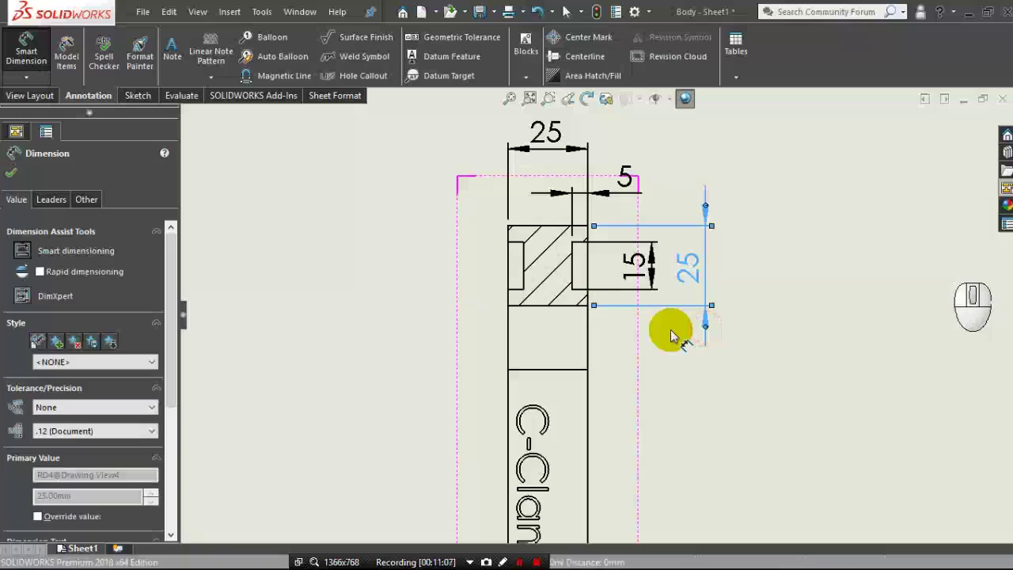
pyautogui.click(676, 335)
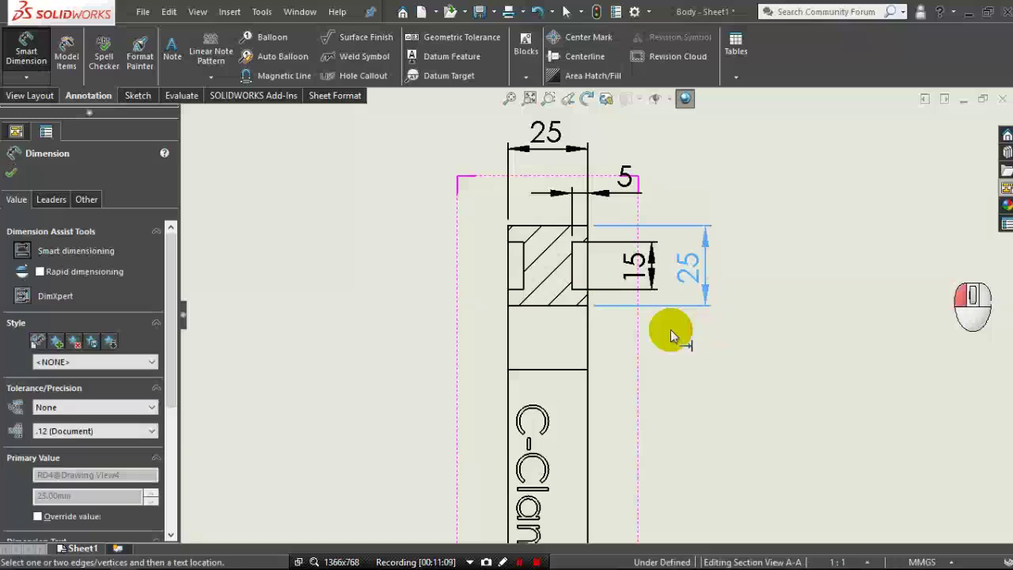
# Shift Section View A-A slightly lower on the sheet and accept its properties.
pyautogui.scroll(3)
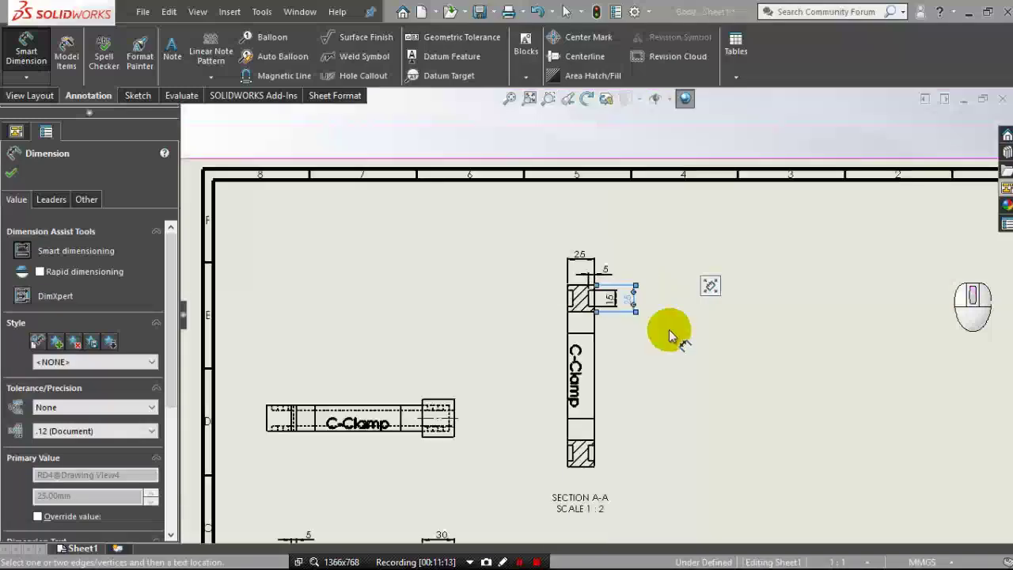
pyautogui.scroll(-3)
pyautogui.scroll(3)
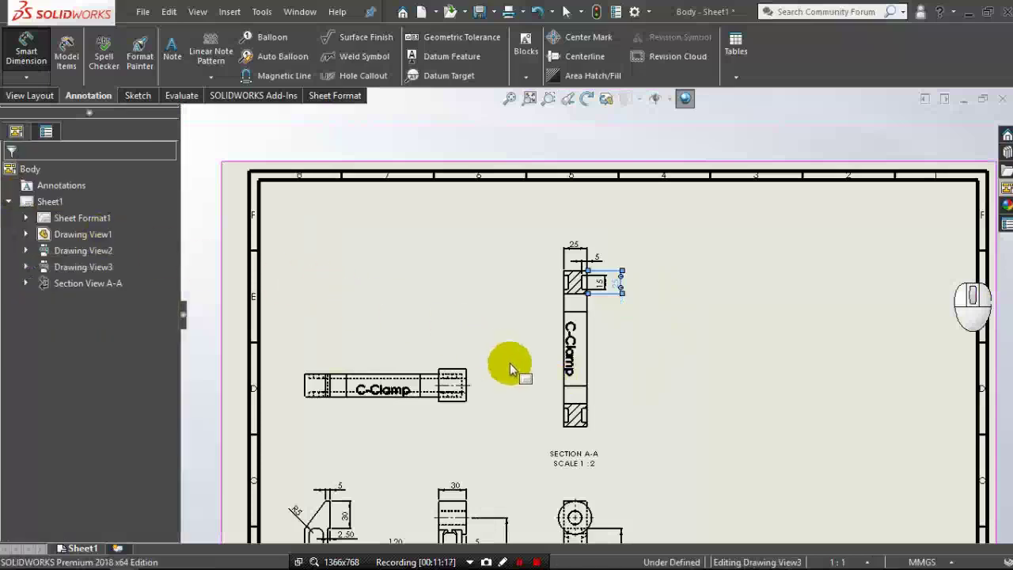
pyautogui.scroll(-3)
pyautogui.middleClick(596, 422)
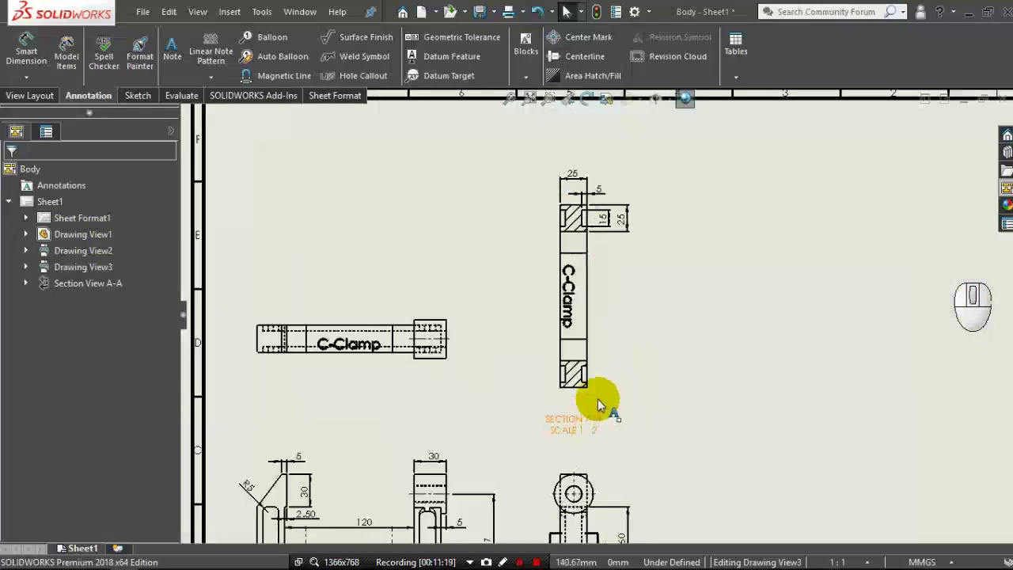
pyautogui.moveTo(603, 397); pyautogui.dragTo(604, 414)
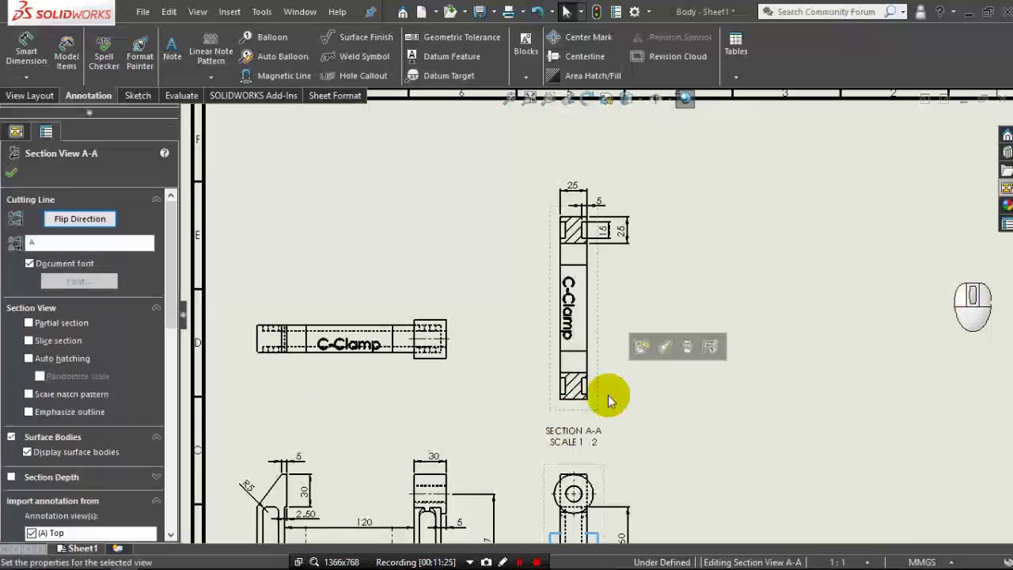
pyautogui.click(12, 180)
pyautogui.click(28, 97)
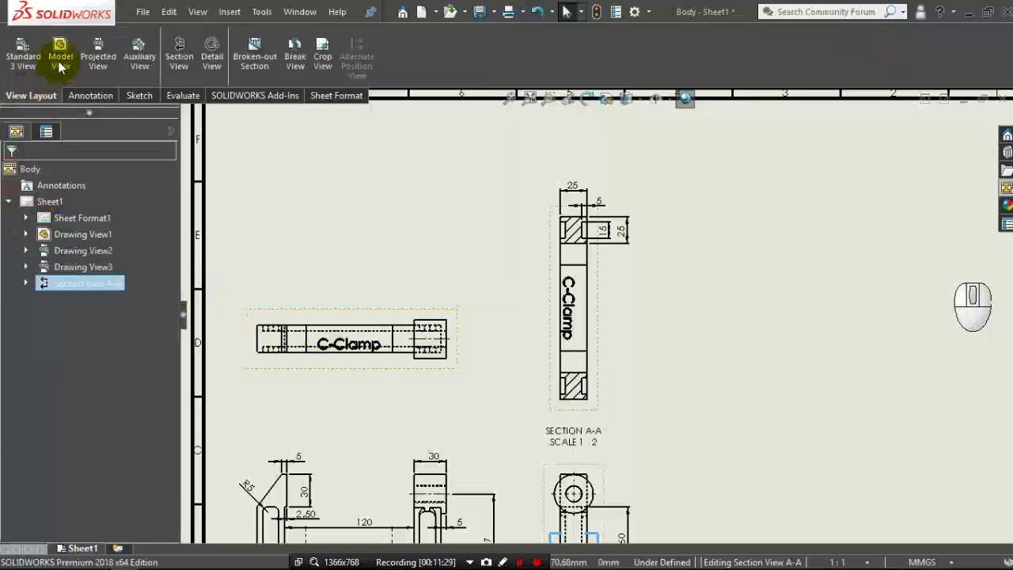
# Set up a new C-Clamp Body model view: Isometric, Shaded With Edges, custom scale 1:2.
pyautogui.click(63, 67)
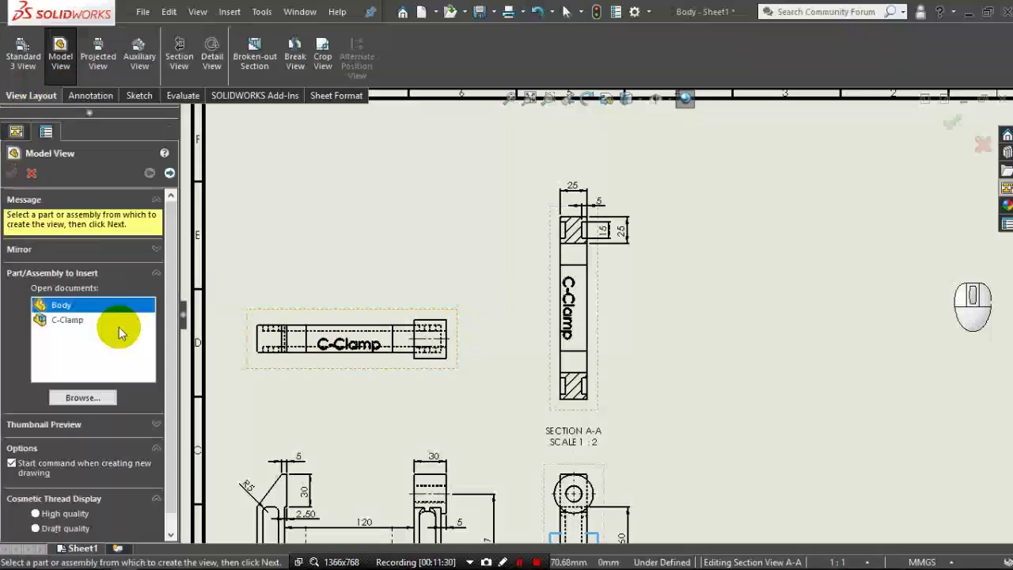
pyautogui.doubleClick(74, 310)
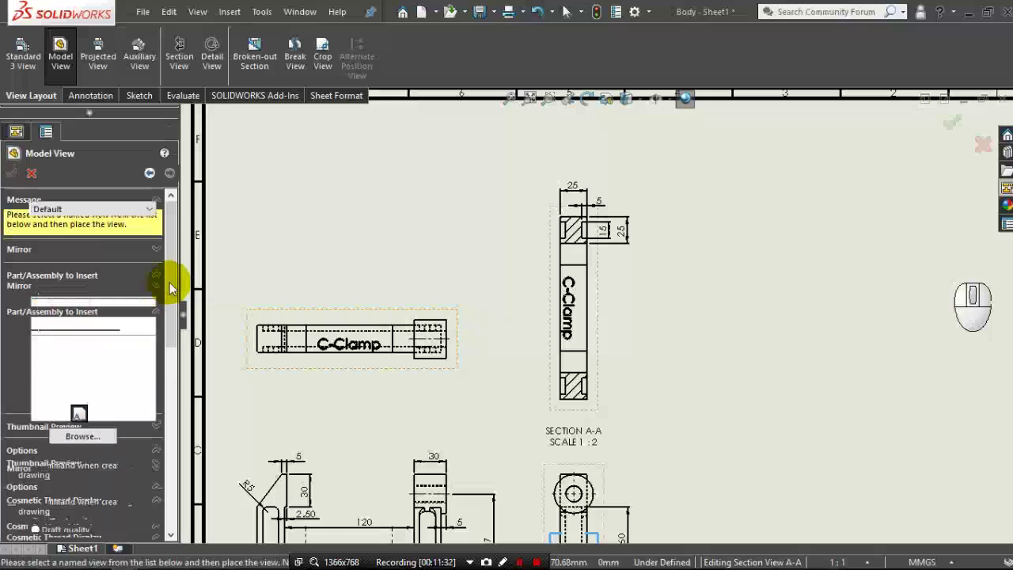
pyautogui.moveTo(176, 294); pyautogui.dragTo(158, 321)
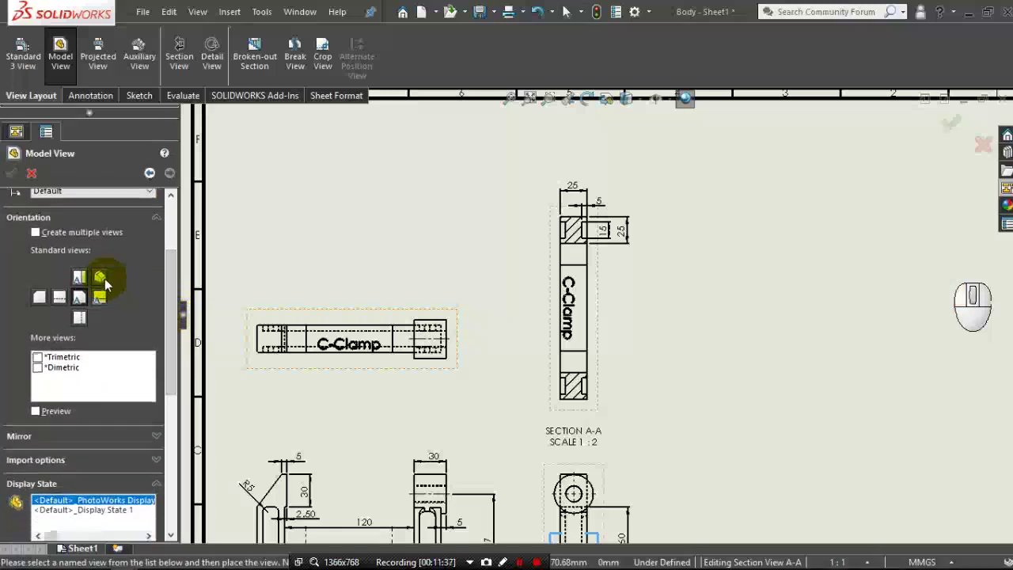
pyautogui.click(108, 285)
pyautogui.moveTo(177, 329); pyautogui.dragTo(109, 388)
pyautogui.click(93, 416)
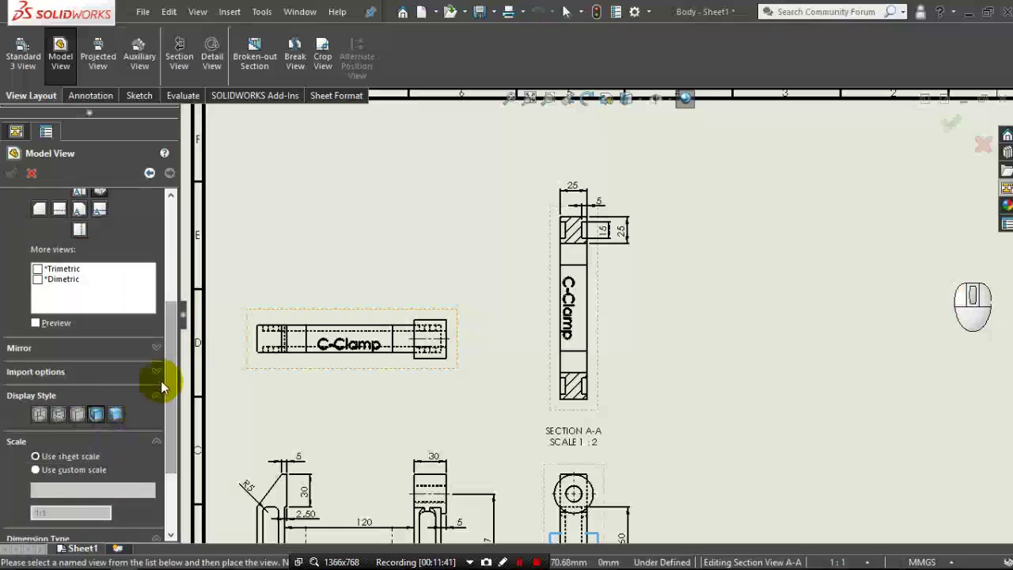
pyautogui.moveTo(172, 373); pyautogui.dragTo(136, 415)
pyautogui.click(97, 391)
pyautogui.moveTo(111, 410); pyautogui.dragTo(109, 450)
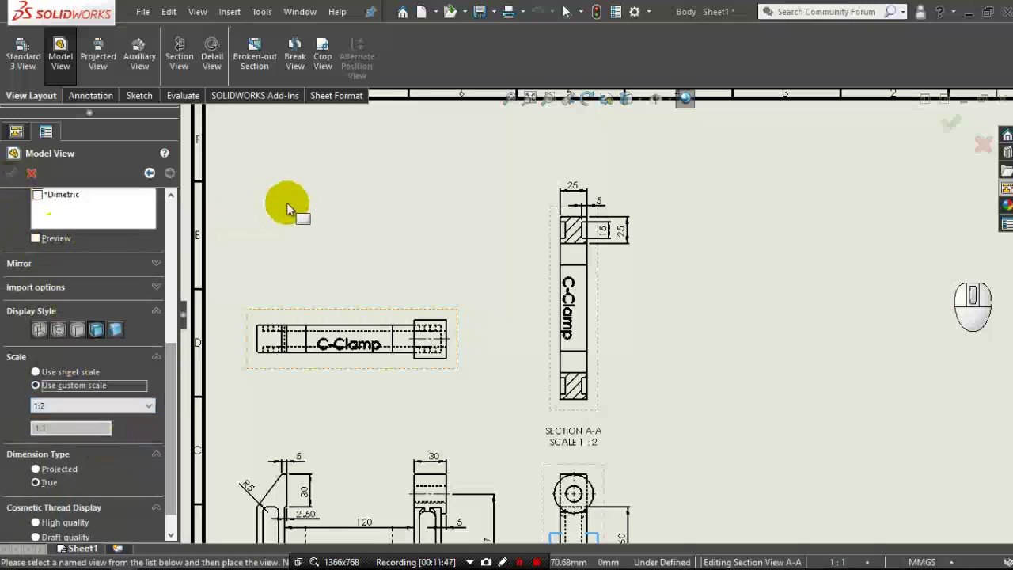
# Place the isometric Body view on the sheet above the C-Clamp top view.
pyautogui.click(370, 194)
pyautogui.moveTo(370, 194); pyautogui.dragTo(137, 219)
pyautogui.moveTo(16, 180); pyautogui.dragTo(91, 102)
# Add a size-16 note "Body , Scale 1:2" beneath the isometric Body view.
pyautogui.click(91, 102)
pyautogui.click(172, 59)
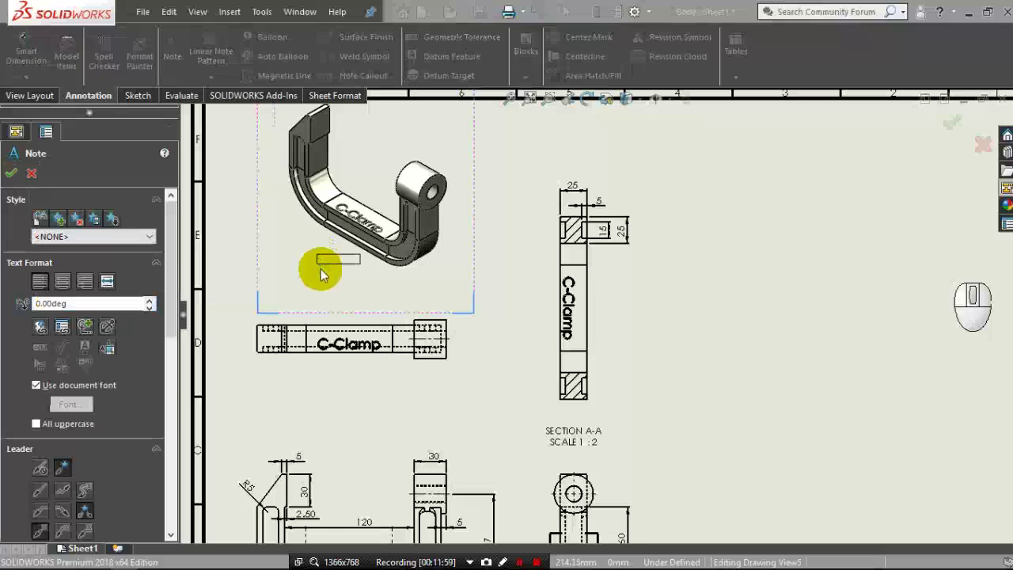
pyautogui.click(323, 279)
pyautogui.click(325, 279)
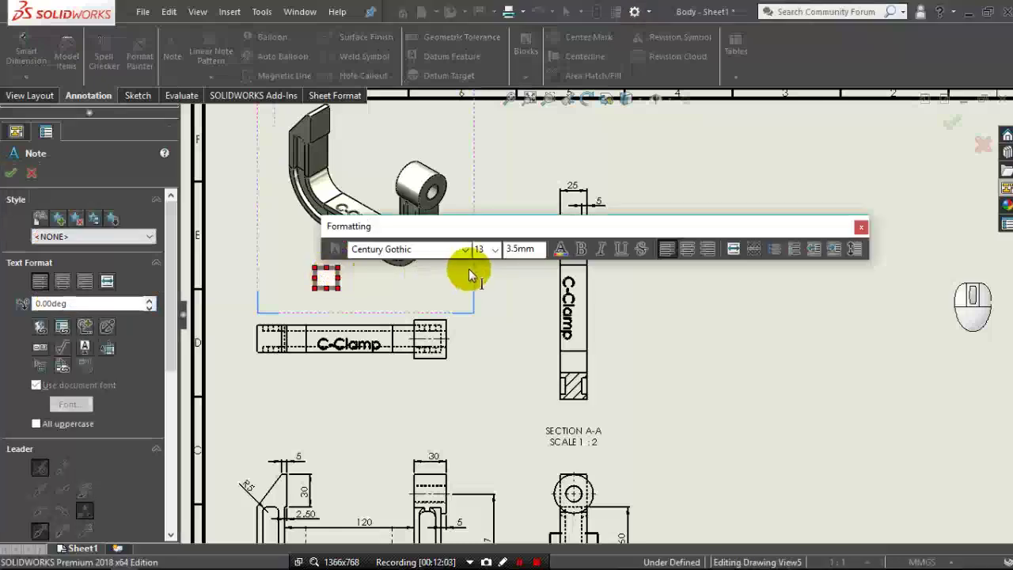
pyautogui.click(498, 259)
pyautogui.click(494, 334)
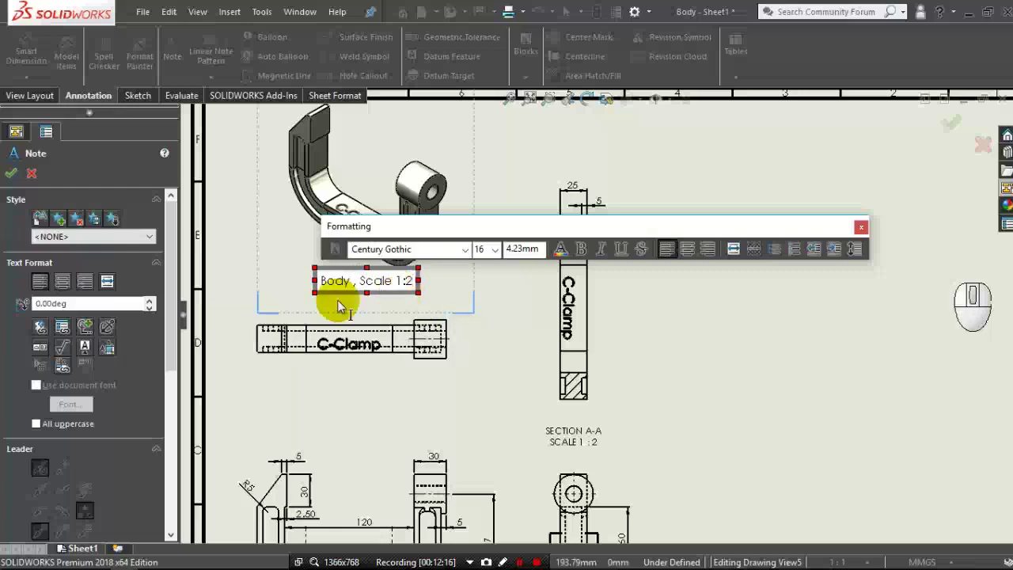
pyautogui.click(14, 183)
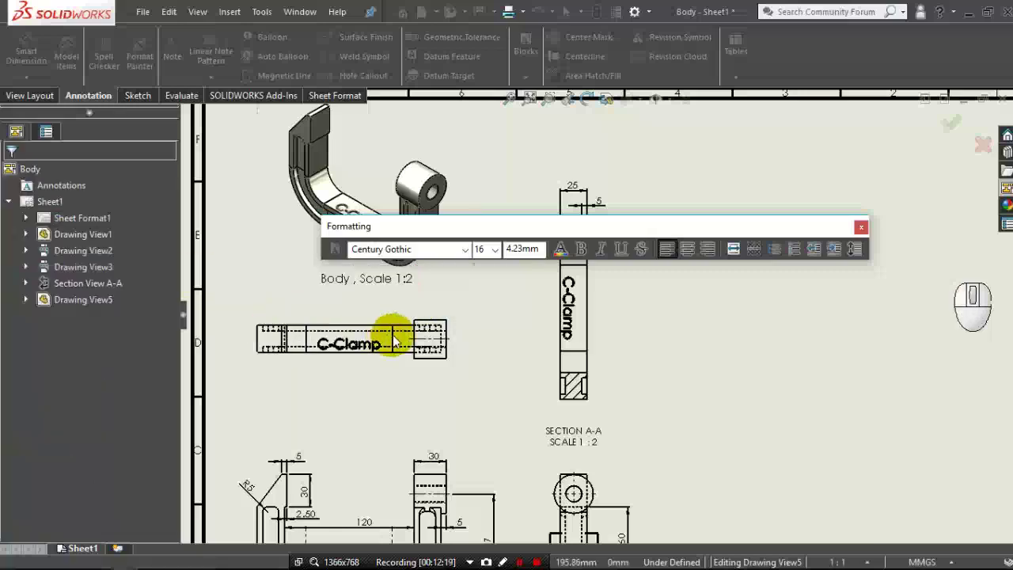
pyautogui.scroll(3)
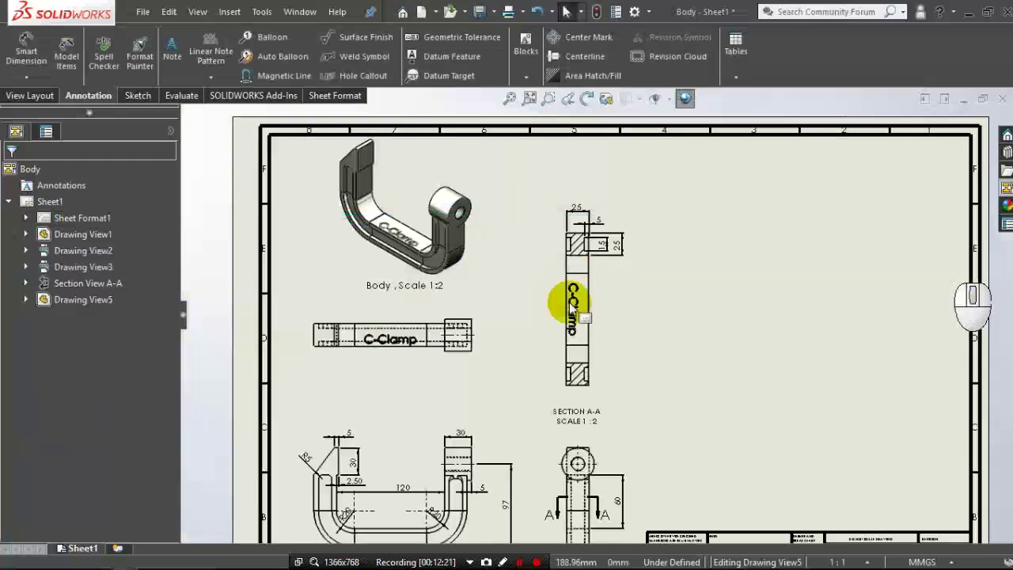
# Move the C-Clamp top view slightly lower and the labelled isometric view toward the upper left.
pyautogui.click(442, 293)
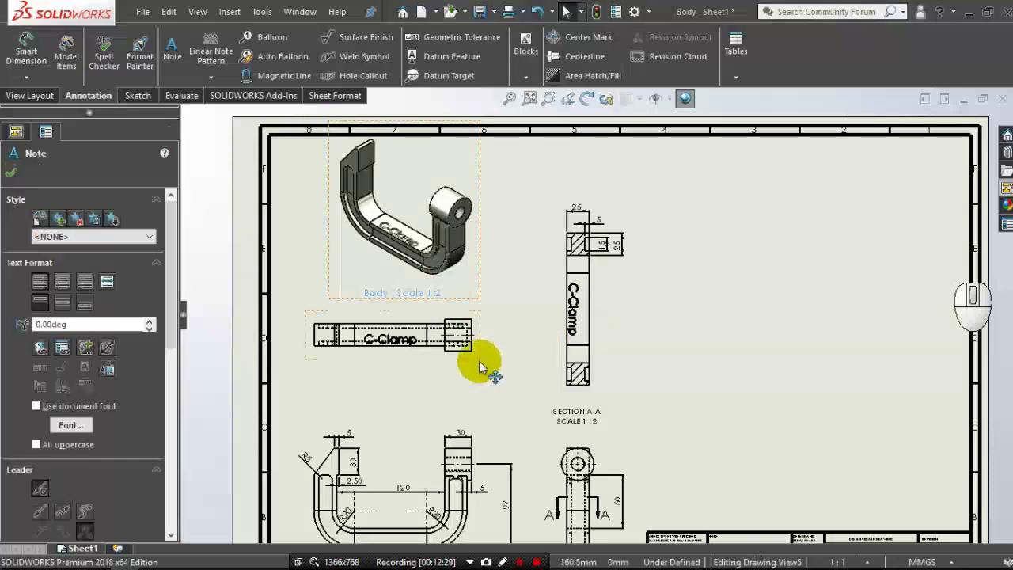
pyautogui.moveTo(482, 372); pyautogui.dragTo(485, 409)
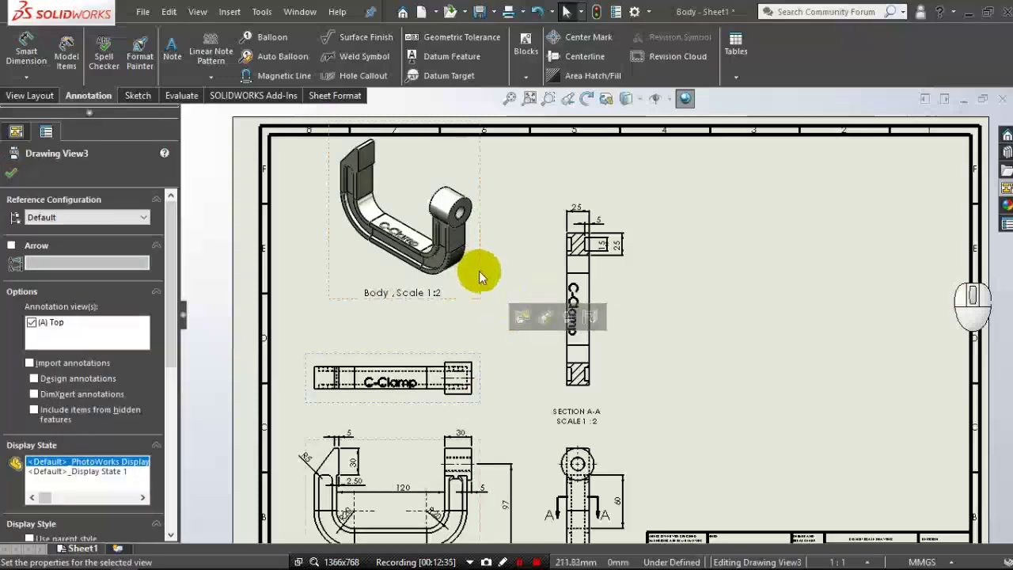
pyautogui.moveTo(484, 277); pyautogui.dragTo(440, 308)
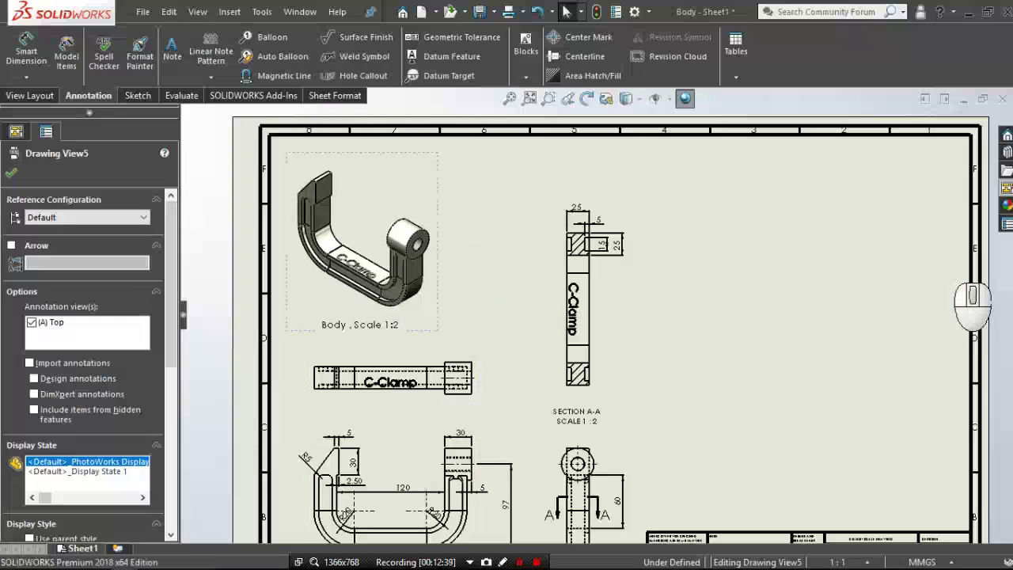
pyautogui.middleClick(549, 313)
pyautogui.click(180, 61)
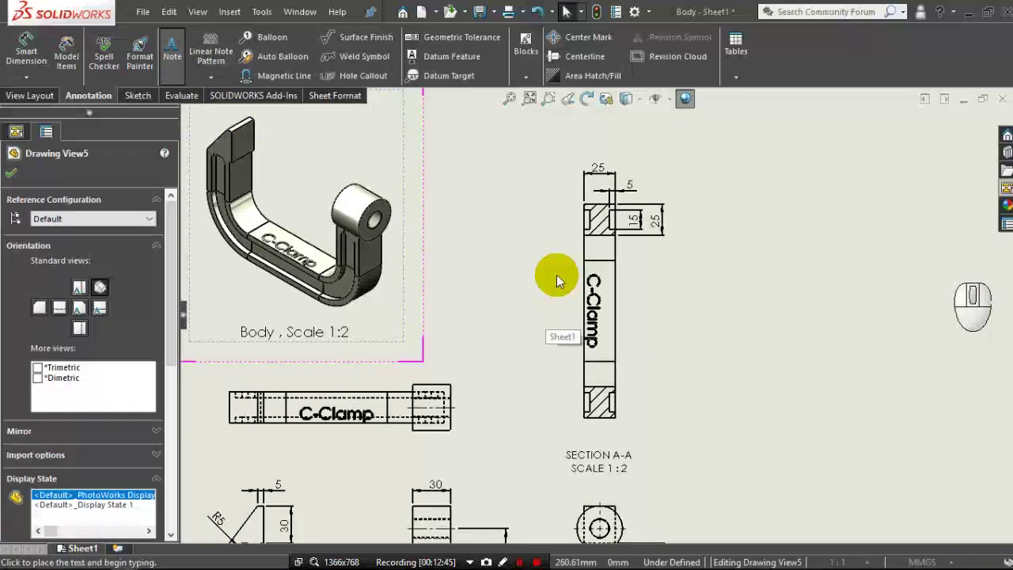
pyautogui.middleClick(559, 281)
# Add a size-16 leader note "Text Size 36 , -0.02" pointing to Section View A-A.
pyautogui.moveTo(560, 280); pyautogui.dragTo(572, 296)
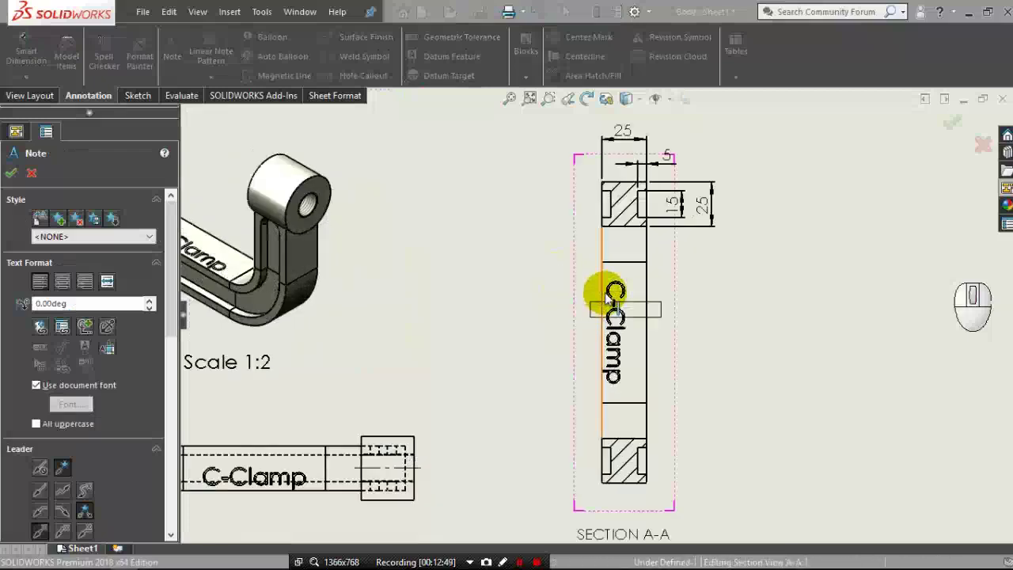
pyautogui.click(611, 298)
pyautogui.click(475, 237)
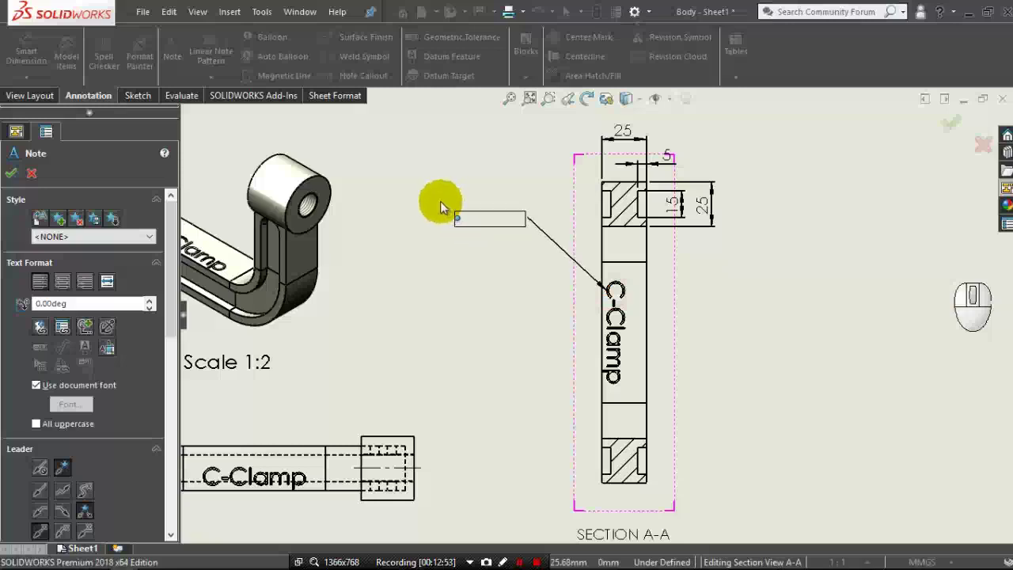
pyautogui.click(440, 227)
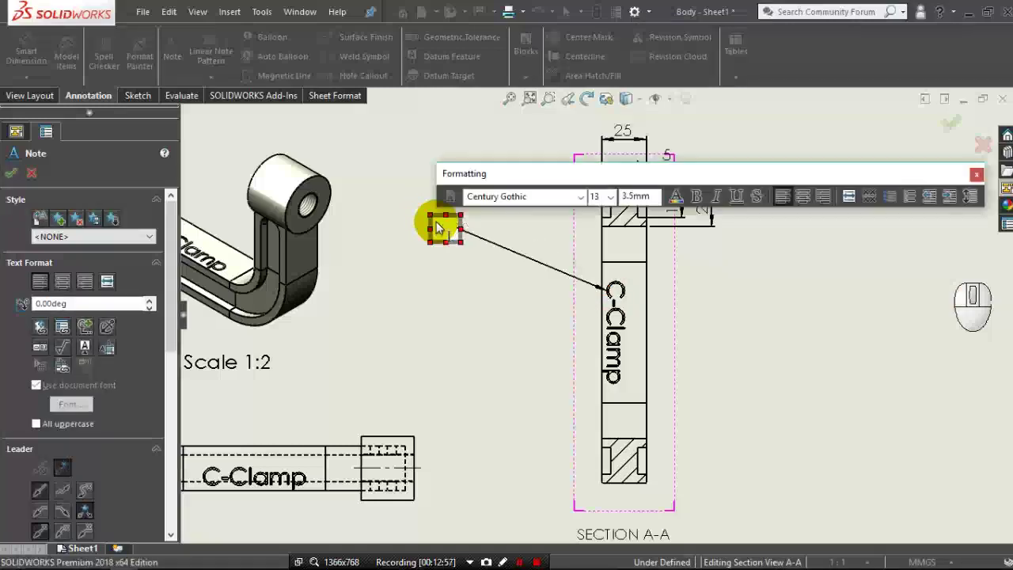
pyautogui.click(614, 204)
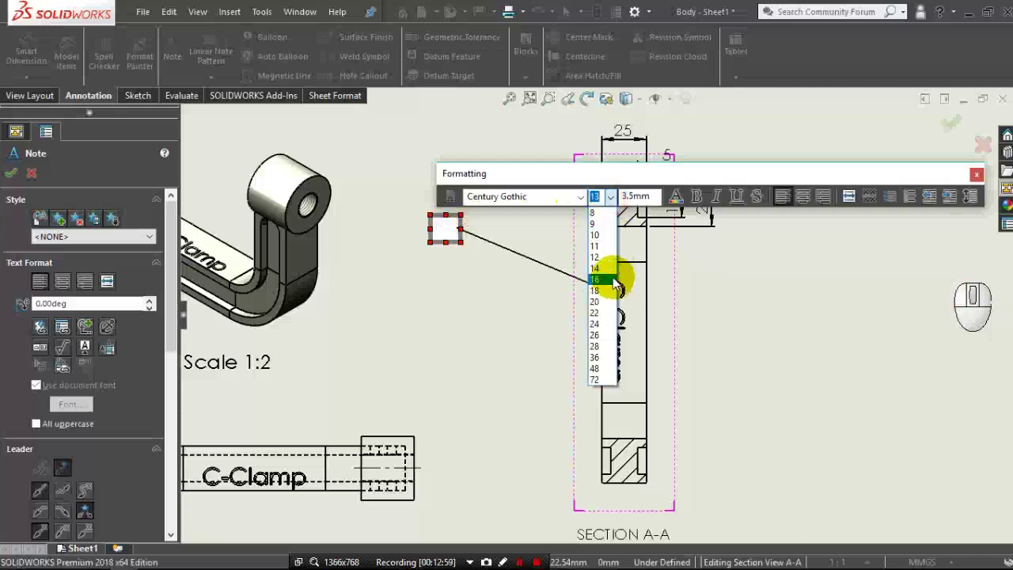
pyautogui.click(617, 282)
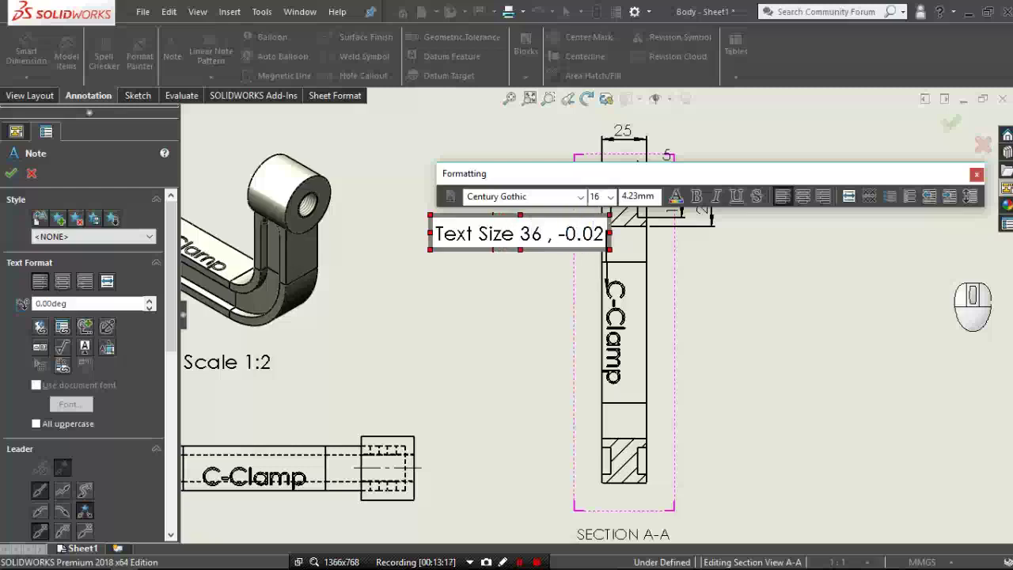
pyautogui.click(11, 185)
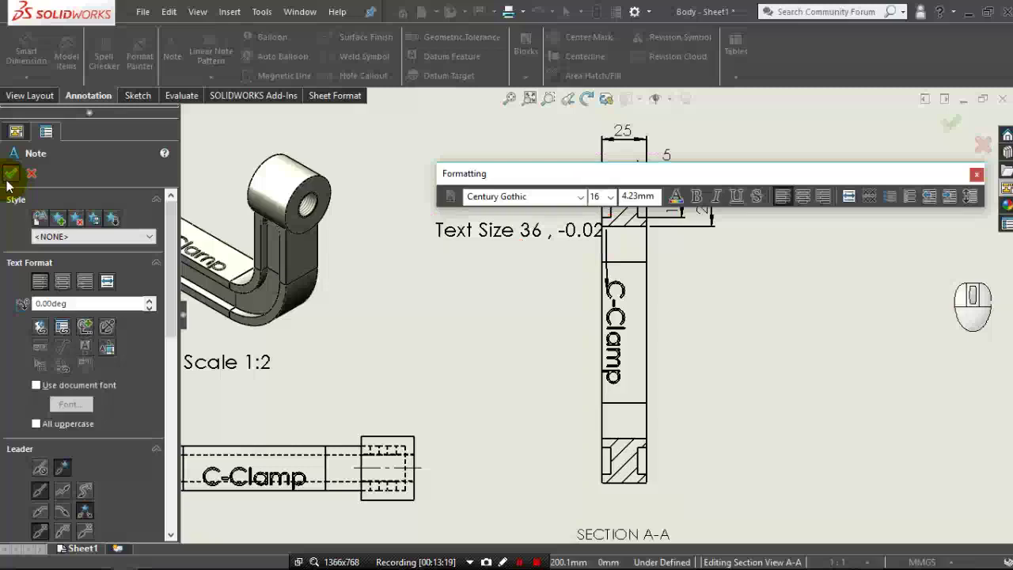
pyautogui.moveTo(497, 238); pyautogui.dragTo(438, 268)
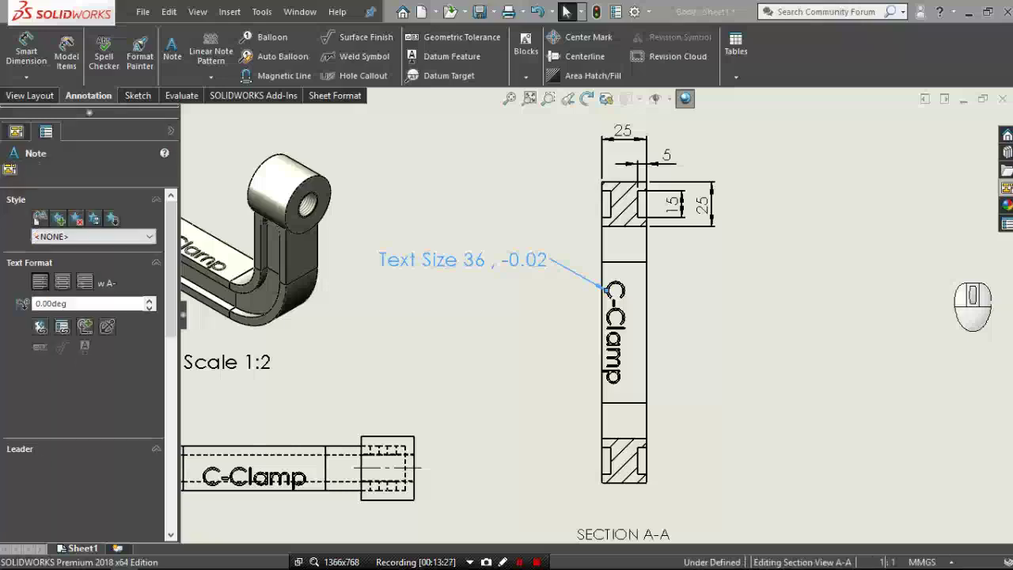
# Dimension 3 mm near Section View A-A's lower end, placed below the note's leader.
pyautogui.middleClick(637, 319)
pyautogui.click(33, 56)
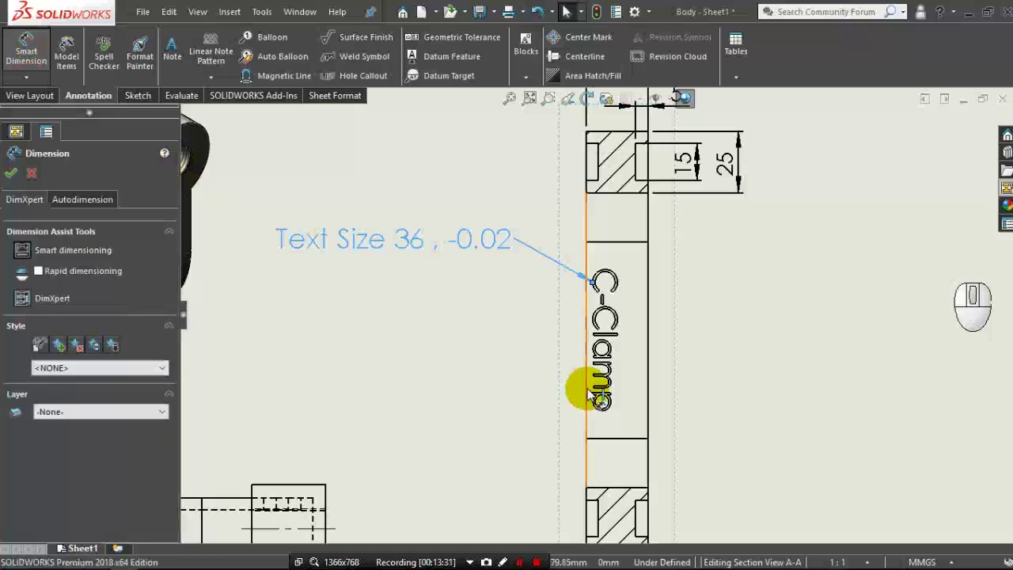
pyautogui.middleClick(590, 394)
pyautogui.moveTo(590, 393); pyautogui.dragTo(595, 409)
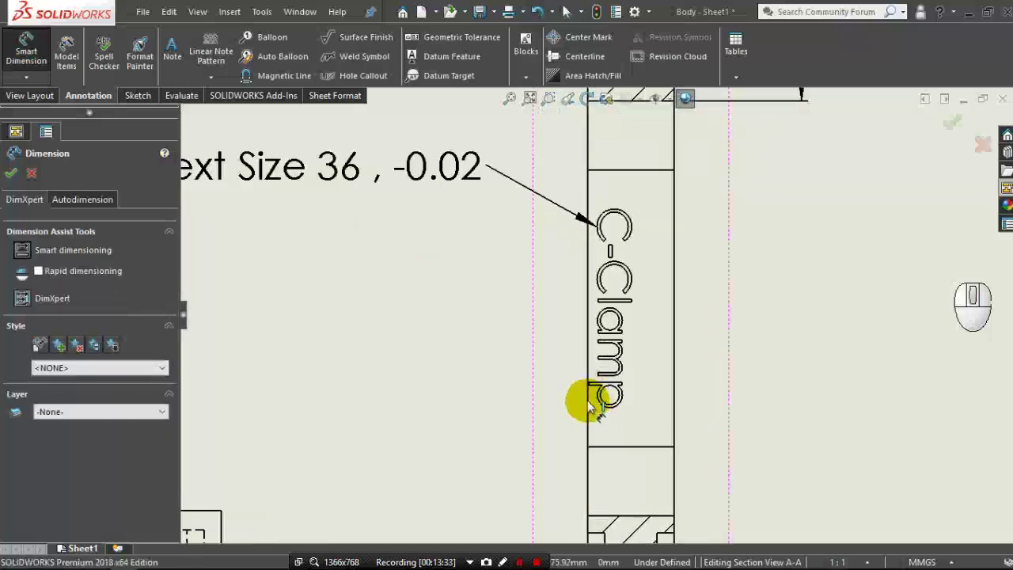
pyautogui.click(591, 406)
pyautogui.click(604, 380)
pyautogui.click(604, 381)
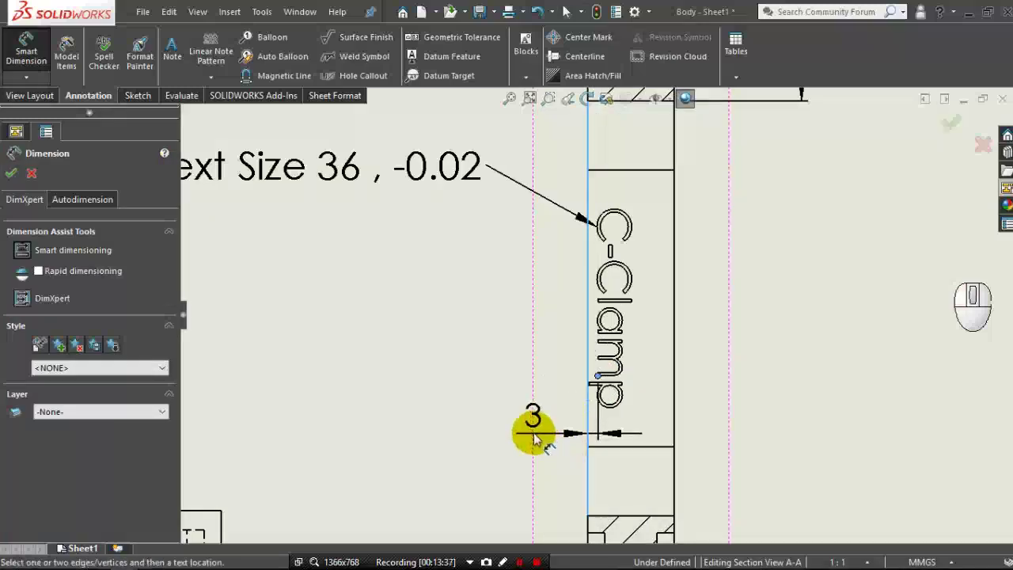
pyautogui.click(538, 437)
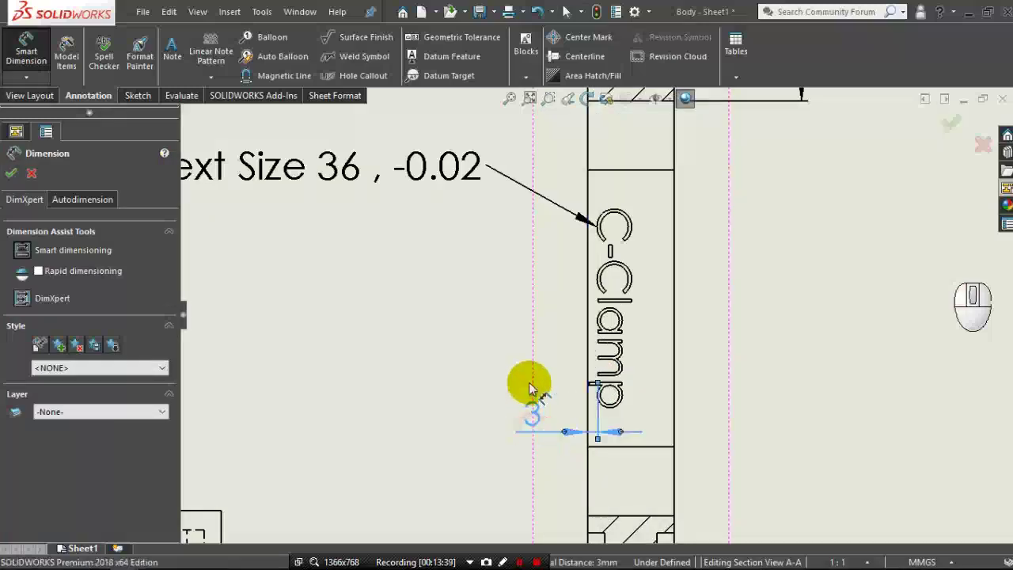
pyautogui.middleClick(526, 357)
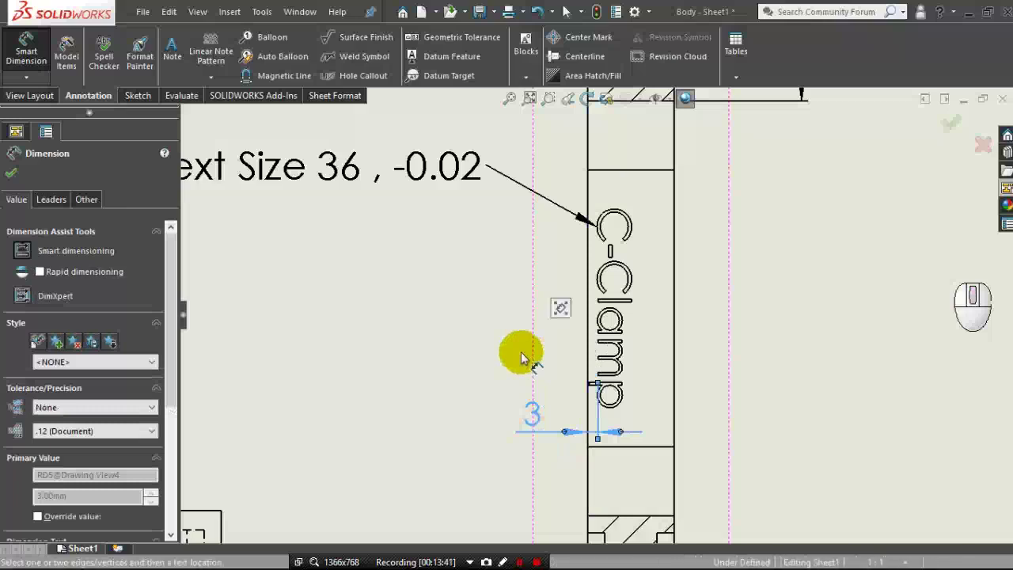
pyautogui.middleClick(526, 357)
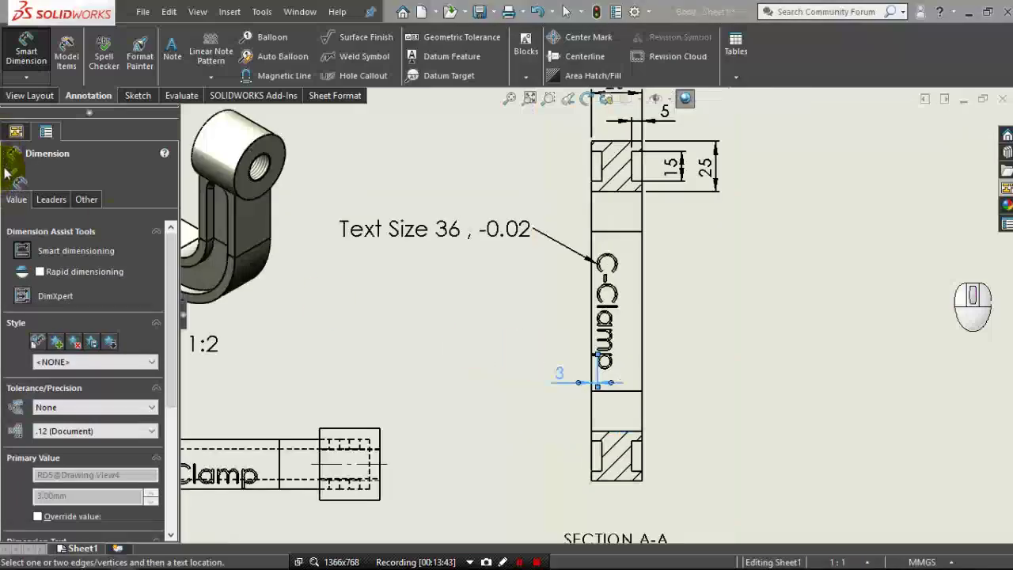
pyautogui.click(11, 174)
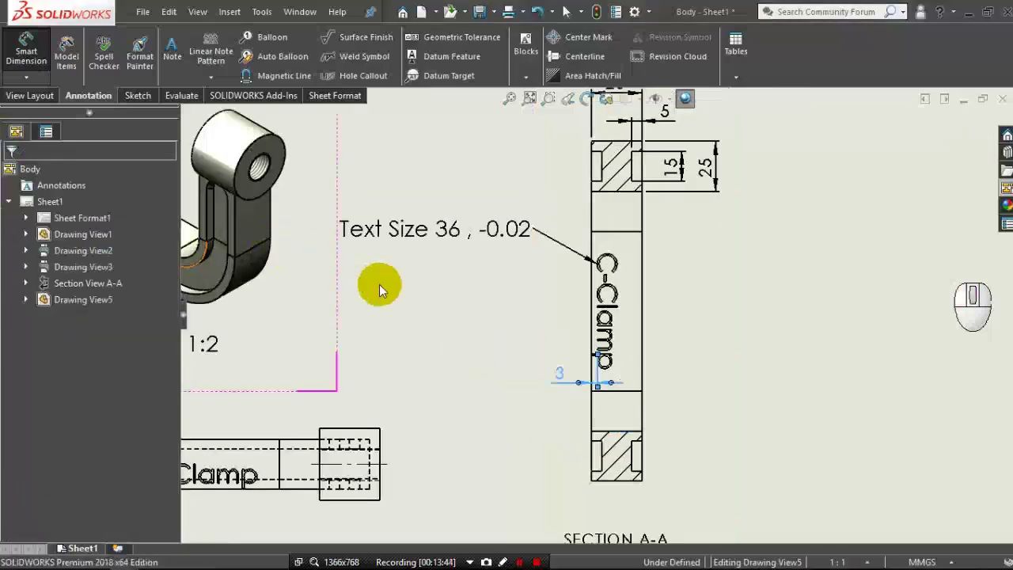
# Zoom out to see the whole drawing sheet.
pyautogui.middleClick(467, 355)
pyautogui.middleClick(468, 355)
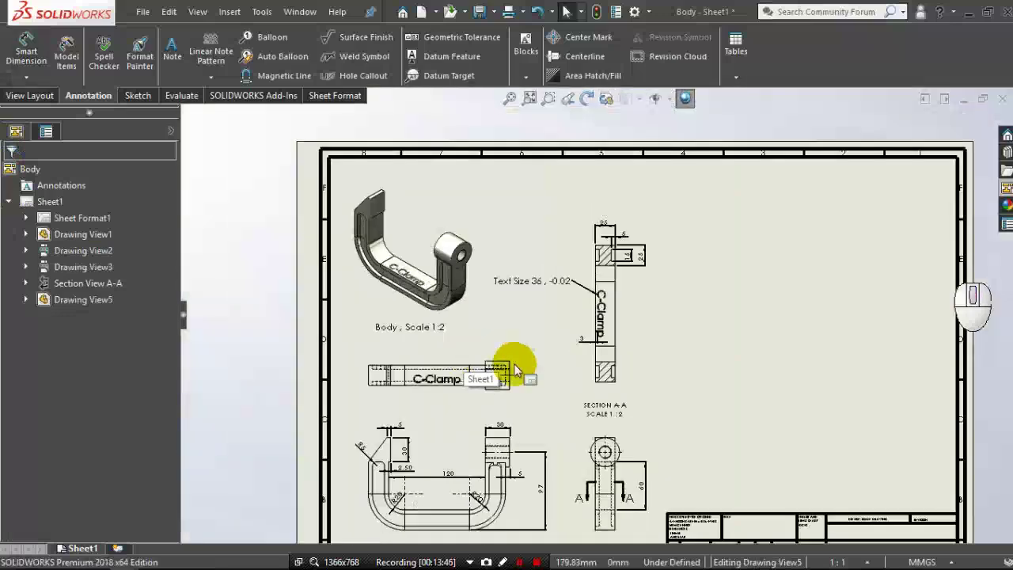
pyautogui.moveTo(667, 375); pyautogui.dragTo(718, 385)
pyautogui.middleClick(774, 368)
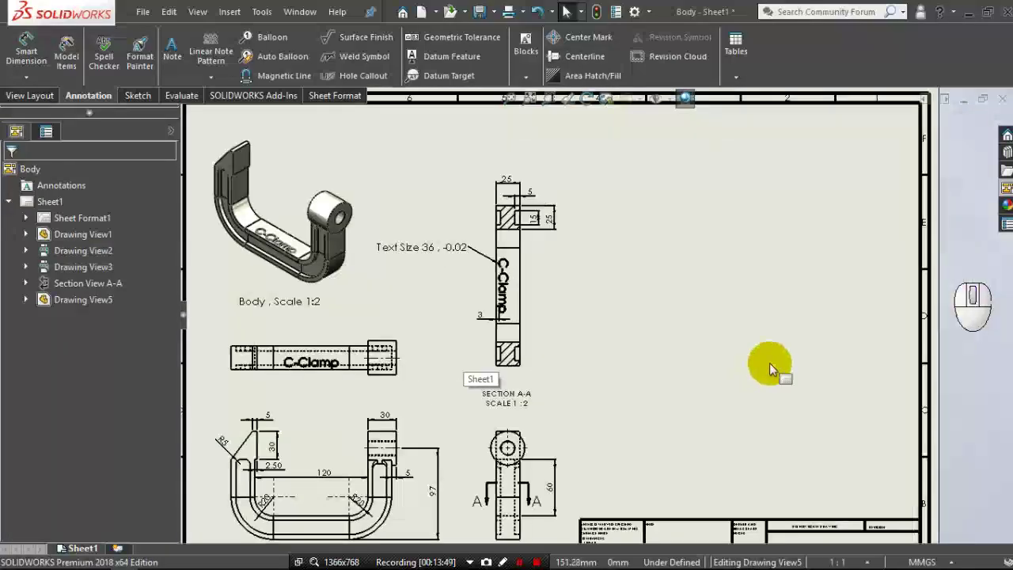
pyautogui.click(20, 106)
# Browse to the Handle part in the C-Clamp folder and load it for a new model view.
pyautogui.click(58, 60)
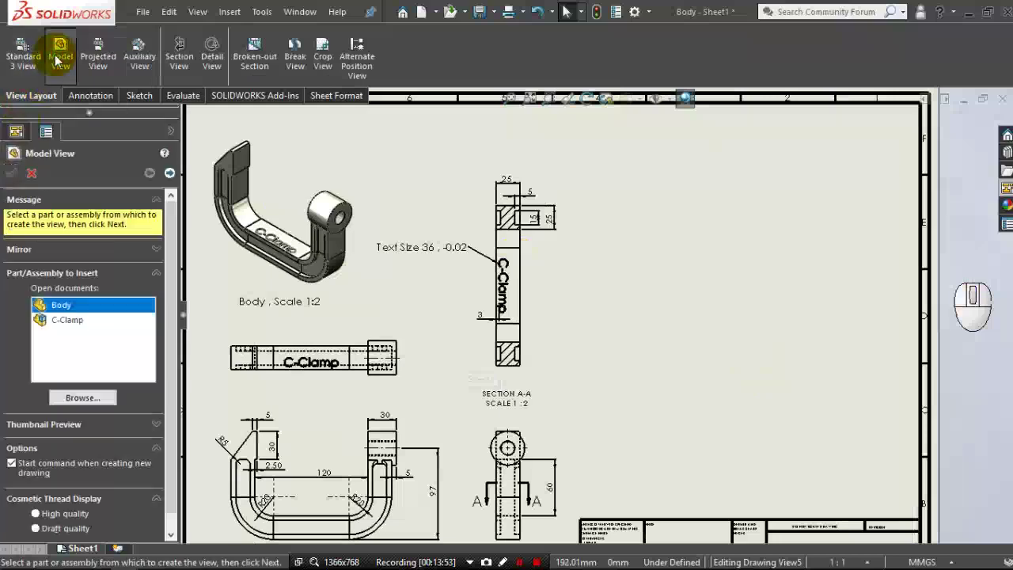
pyautogui.click(96, 399)
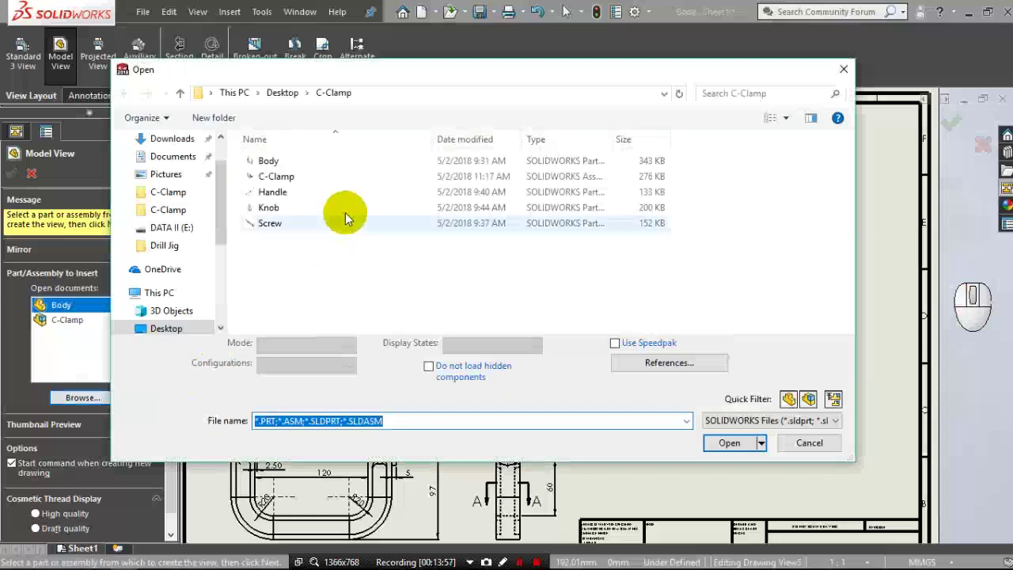
pyautogui.click(319, 204)
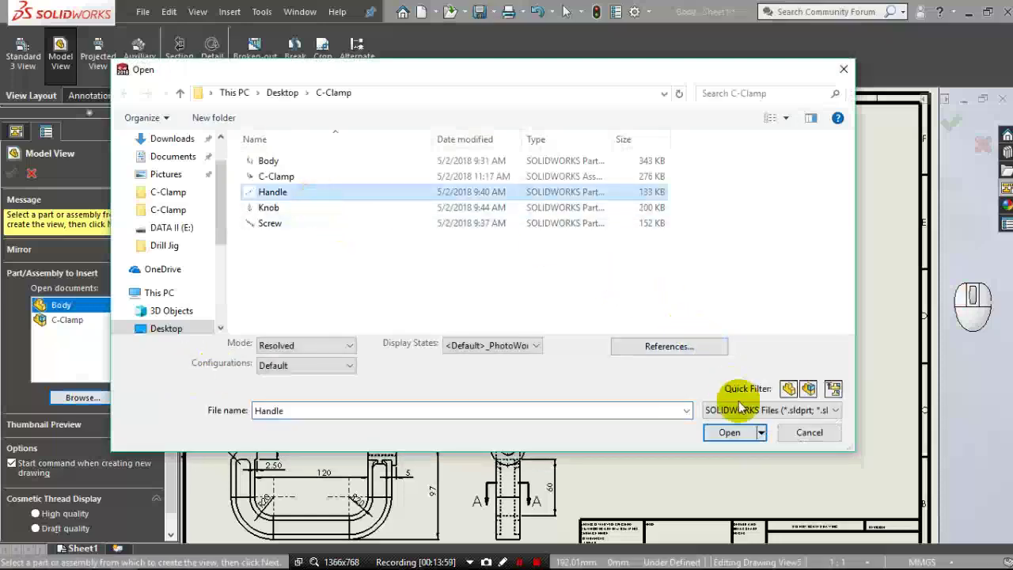
pyautogui.click(758, 436)
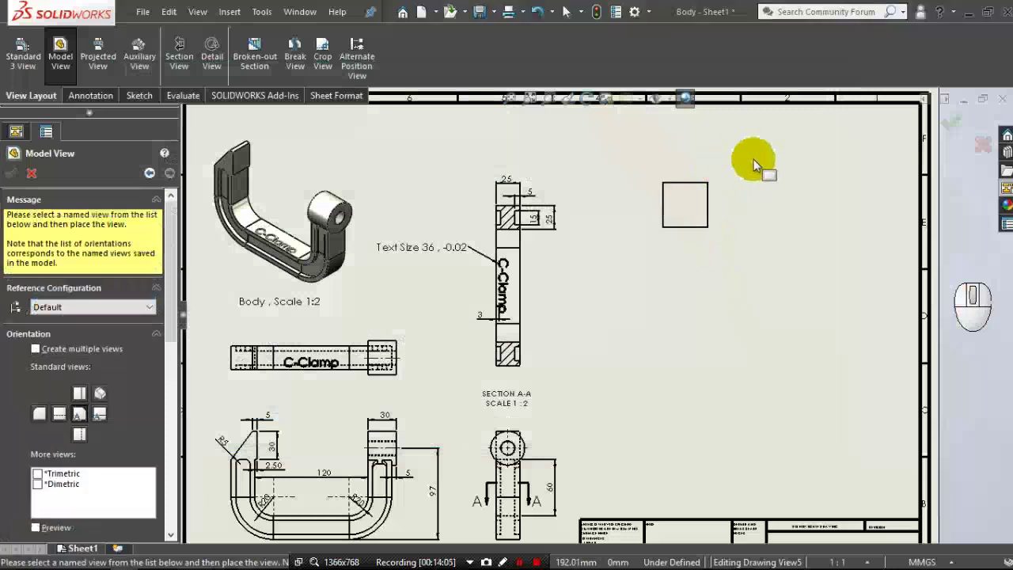
# Place the Handle side view on the sheet with a projected end view beside it.
pyautogui.click(804, 158)
pyautogui.moveTo(749, 158); pyautogui.dragTo(658, 157)
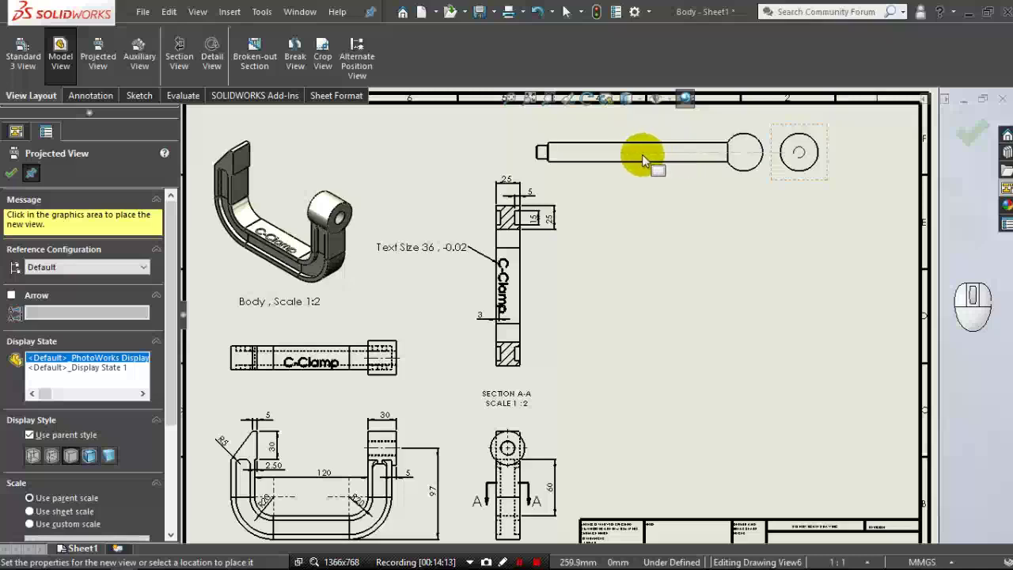
pyautogui.scroll(3)
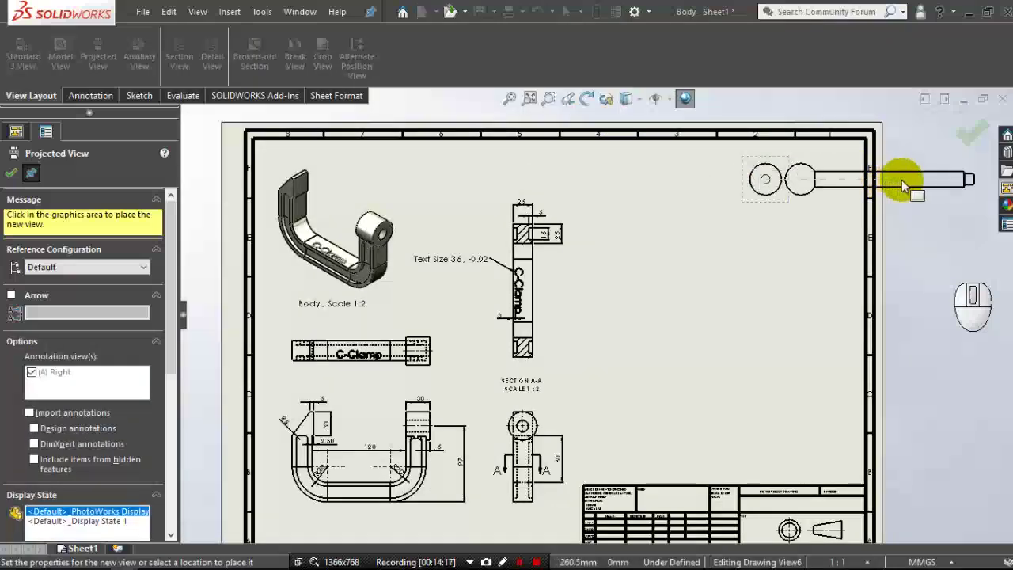
pyautogui.moveTo(828, 196); pyautogui.dragTo(694, 204)
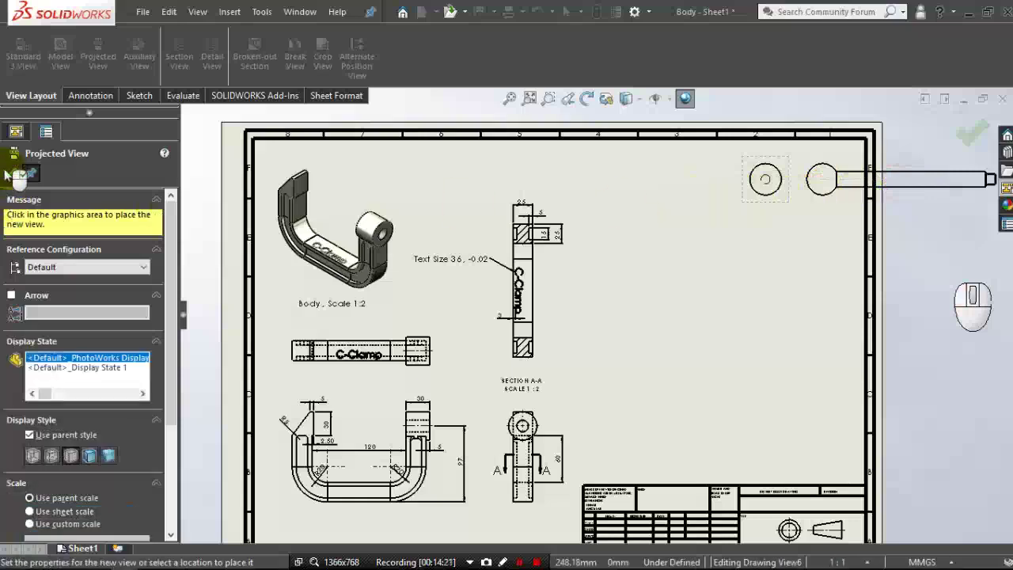
pyautogui.click(11, 177)
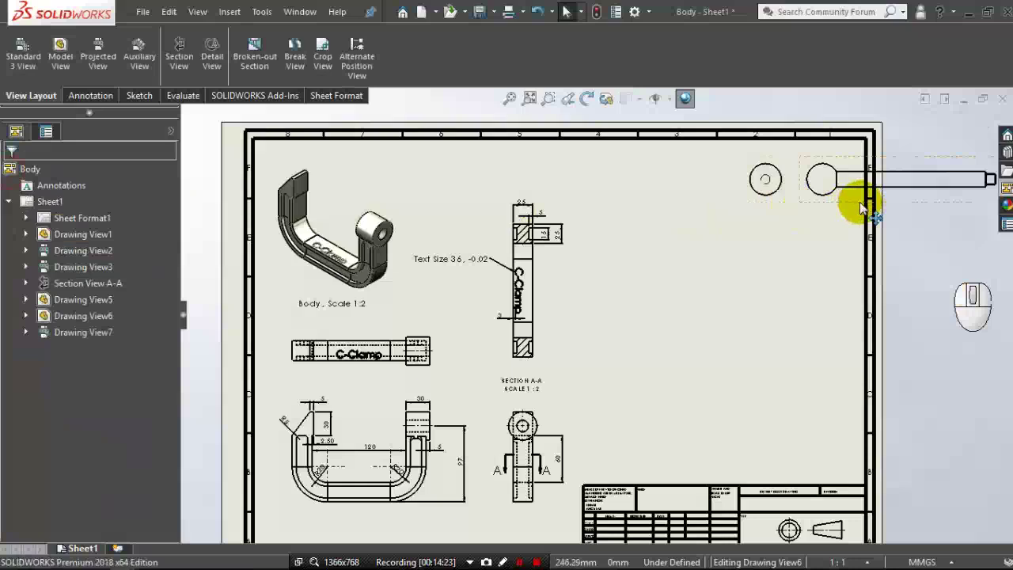
# Delete the extra circular end view Drawing View6 and move the Handle view toward the top.
pyautogui.doubleClick(793, 207)
pyautogui.press('Delete')
pyautogui.press('Delete')
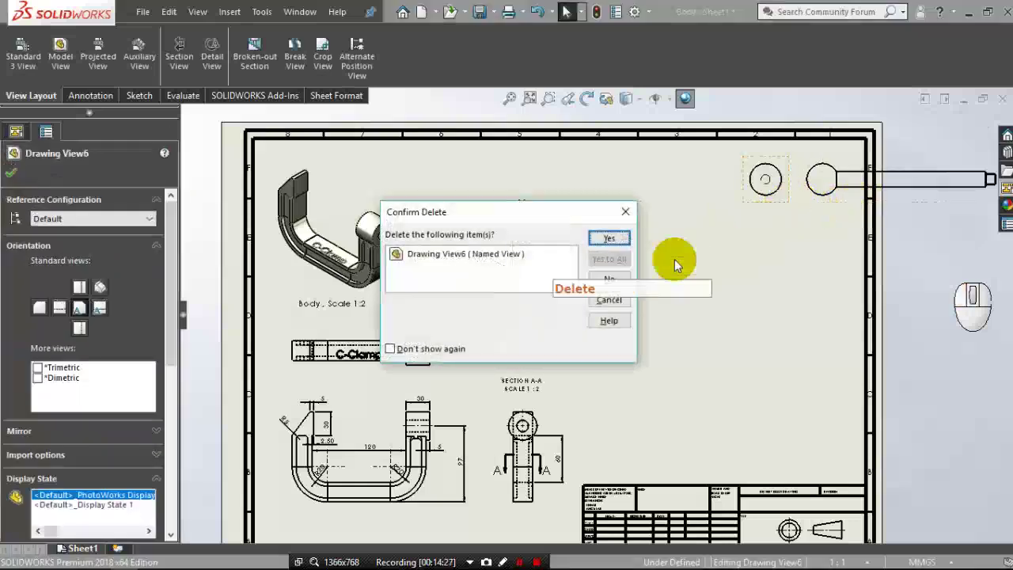
pyautogui.moveTo(625, 246); pyautogui.dragTo(836, 213)
# Reposition Handle view Drawing View7 at the top centre and check its scale in its properties.
pyautogui.press('Delete')
pyautogui.moveTo(837, 207); pyautogui.dragTo(562, 202)
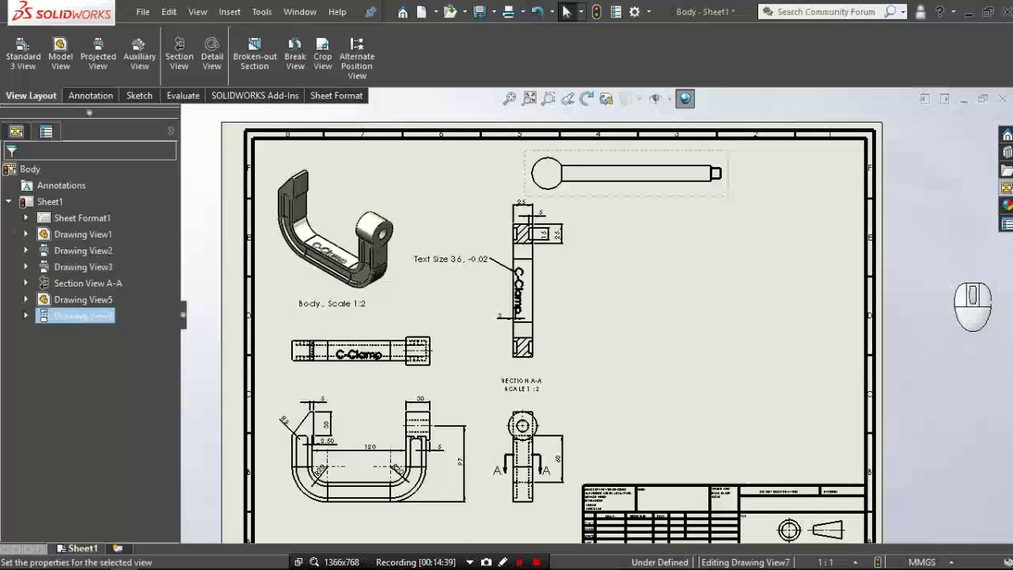
pyautogui.moveTo(174, 284); pyautogui.dragTo(86, 369)
pyautogui.click(56, 346)
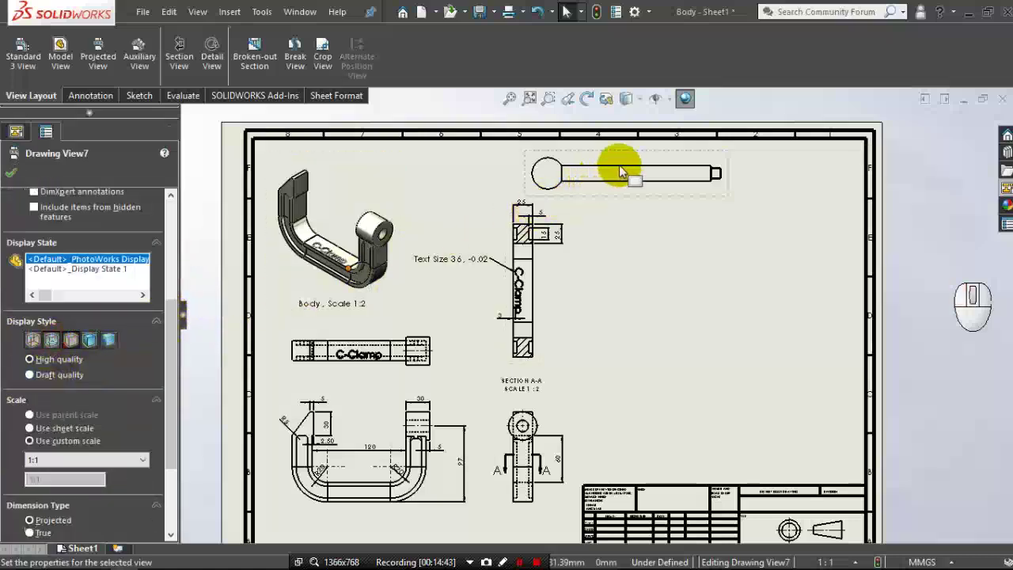
pyautogui.scroll(-3)
pyautogui.middleClick(623, 171)
pyautogui.click(10, 179)
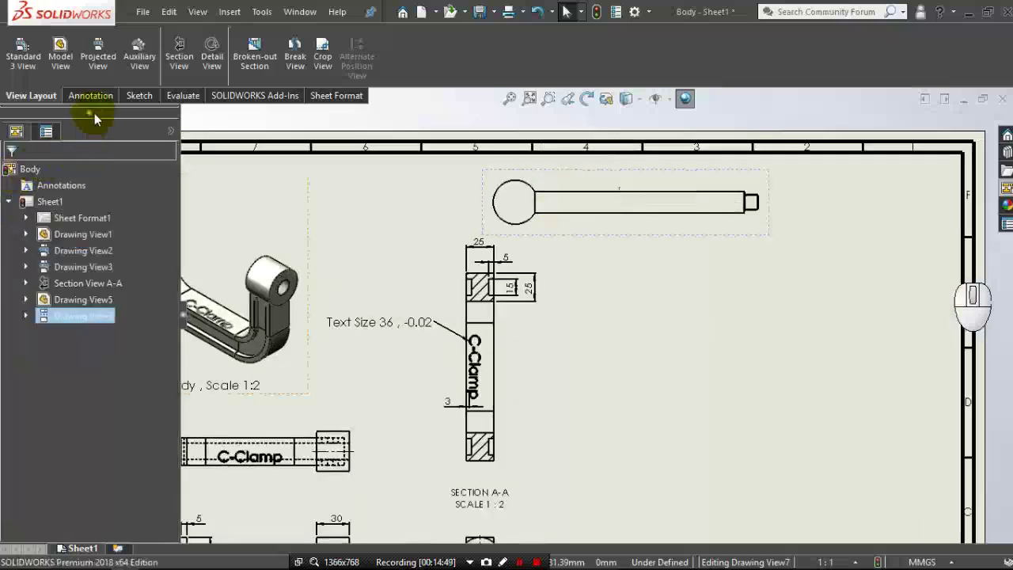
# Project a circular end view, Drawing View8, to the right of the Handle view.
pyautogui.click(106, 70)
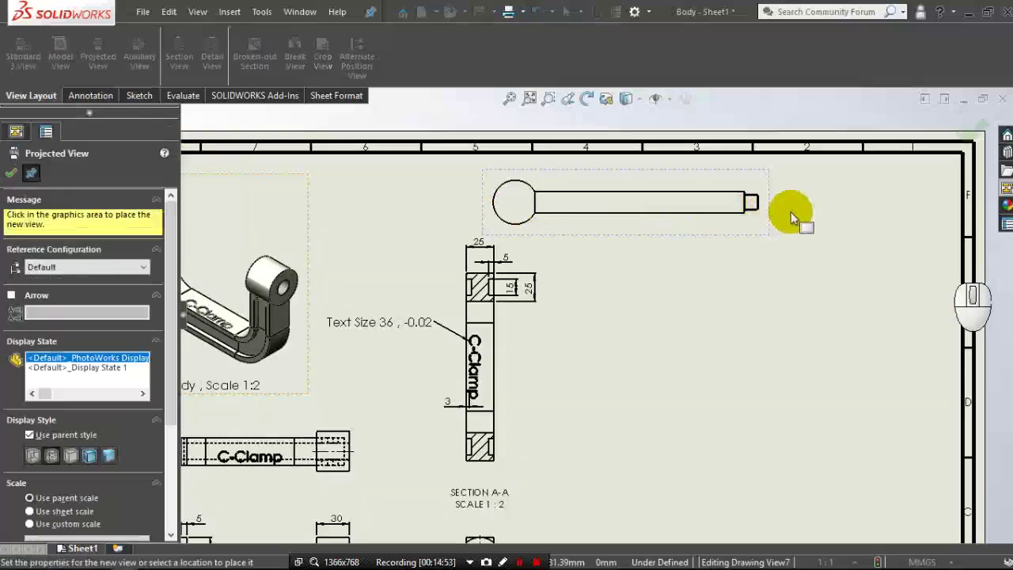
pyautogui.click(844, 214)
pyautogui.moveTo(846, 213); pyautogui.dragTo(792, 213)
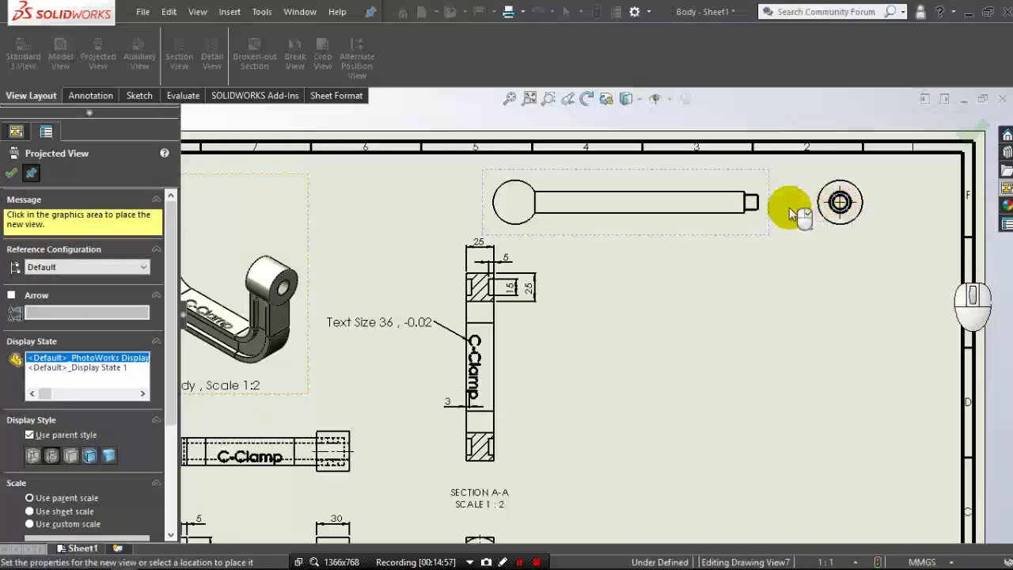
pyautogui.middleClick(792, 213)
pyautogui.middleClick(792, 211)
pyautogui.click(15, 186)
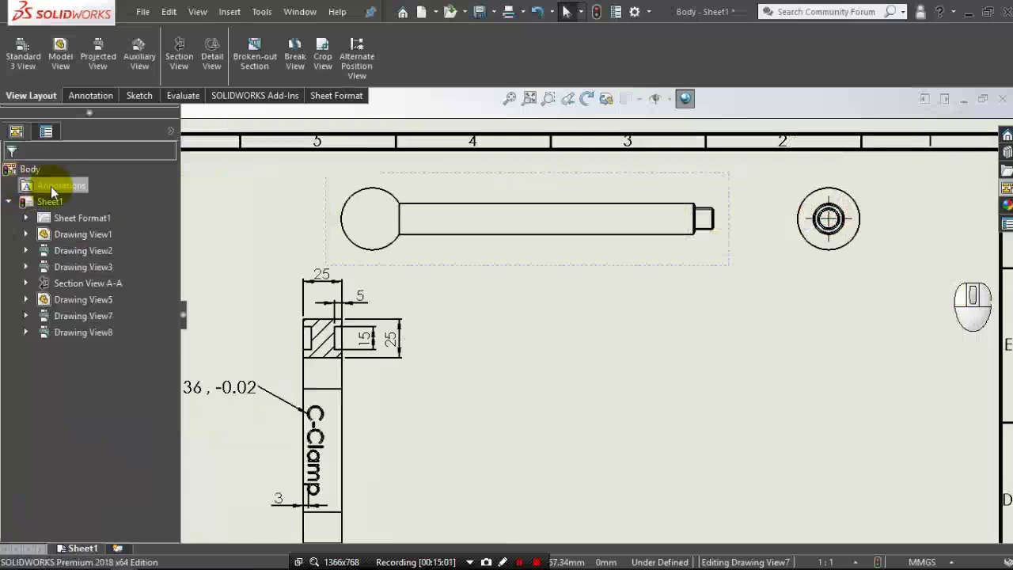
# Add a centre mark to the handle's ball-end circle.
pyautogui.click(112, 105)
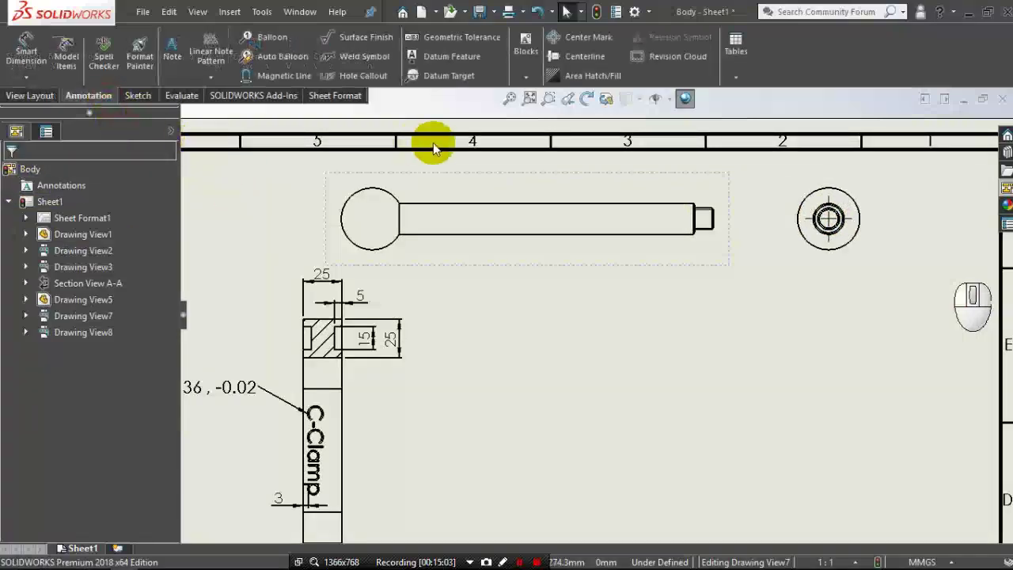
pyautogui.moveTo(568, 10); pyautogui.dragTo(351, 222)
pyautogui.click(346, 215)
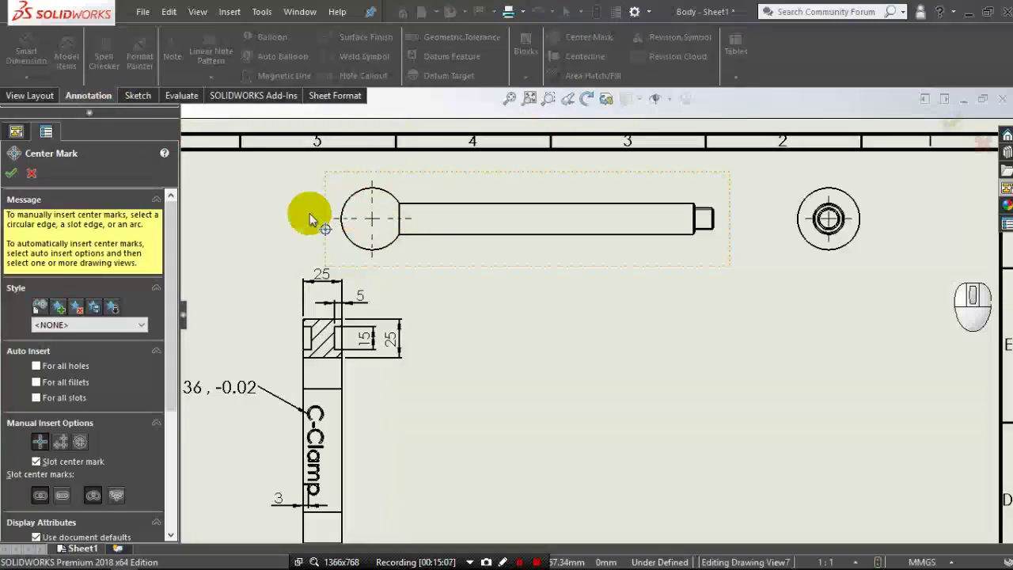
pyautogui.click(19, 178)
pyautogui.middleClick(669, 182)
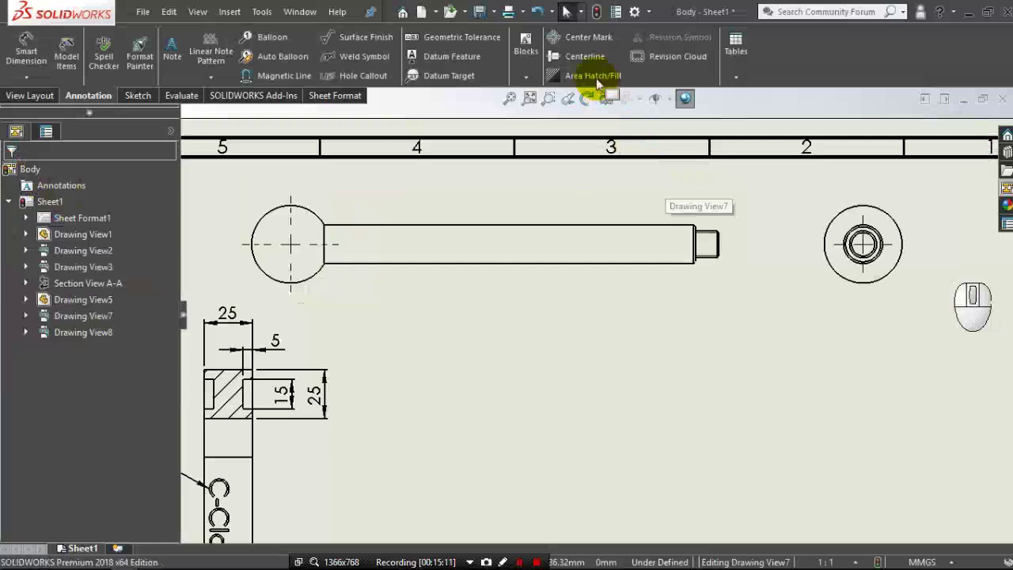
# Add a centerline along the rod's axis between its upper and lower edges.
pyautogui.click(591, 67)
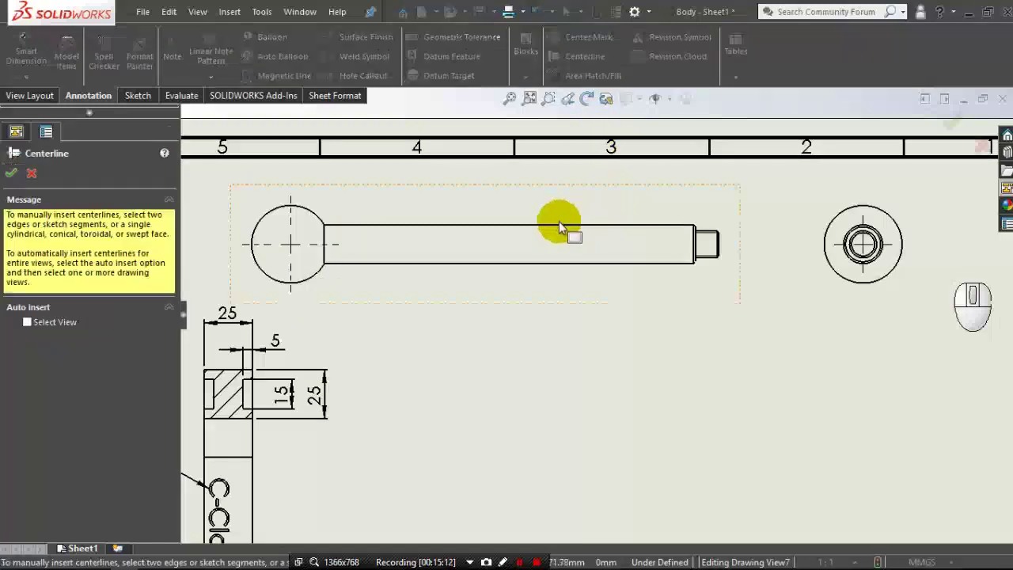
pyautogui.click(560, 233)
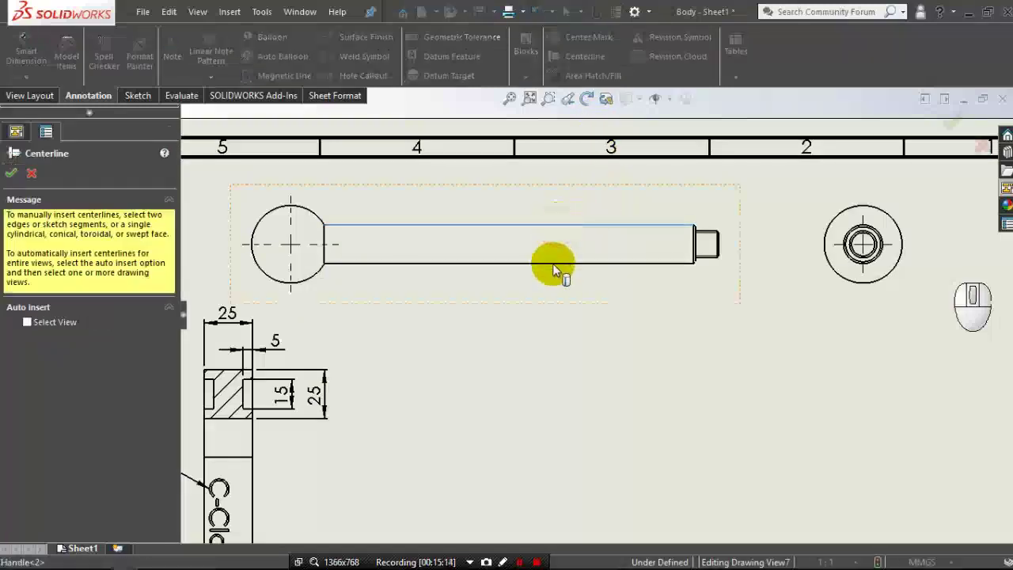
pyautogui.click(557, 270)
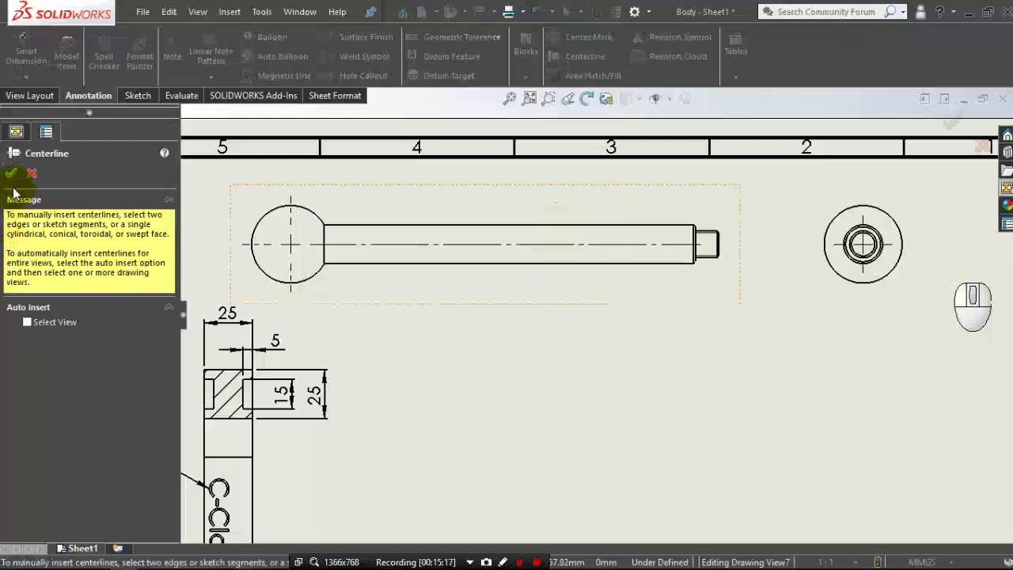
pyautogui.click(15, 180)
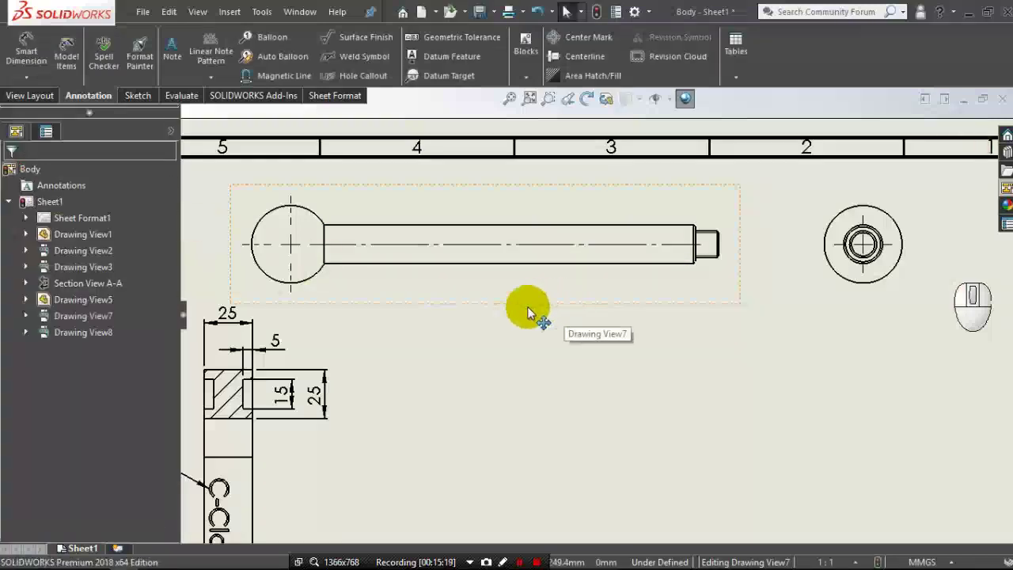
# Dimension the handle's 110 overall length from ball centre to rod end.
pyautogui.click(39, 48)
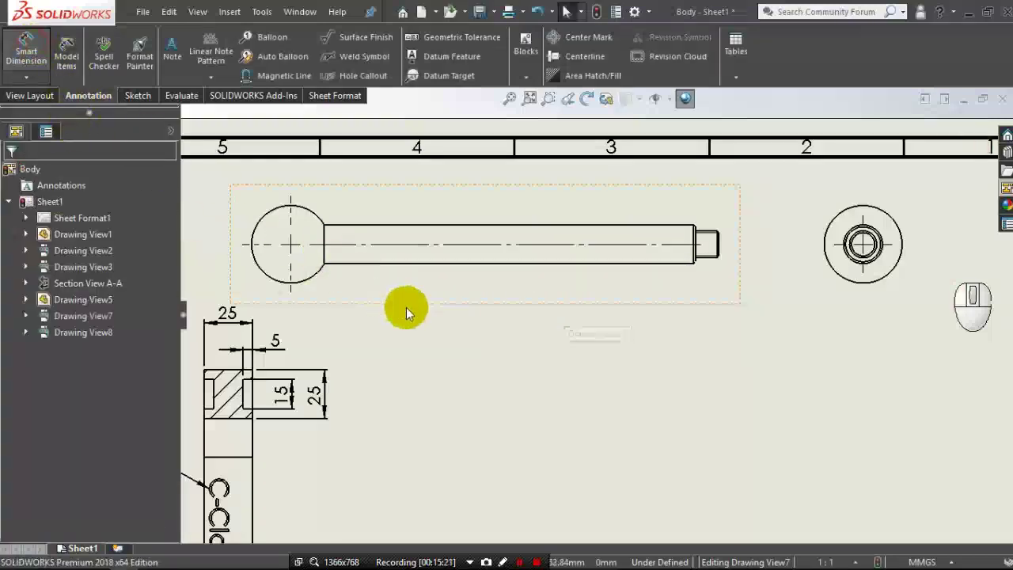
pyautogui.moveTo(313, 281); pyautogui.dragTo(378, 322)
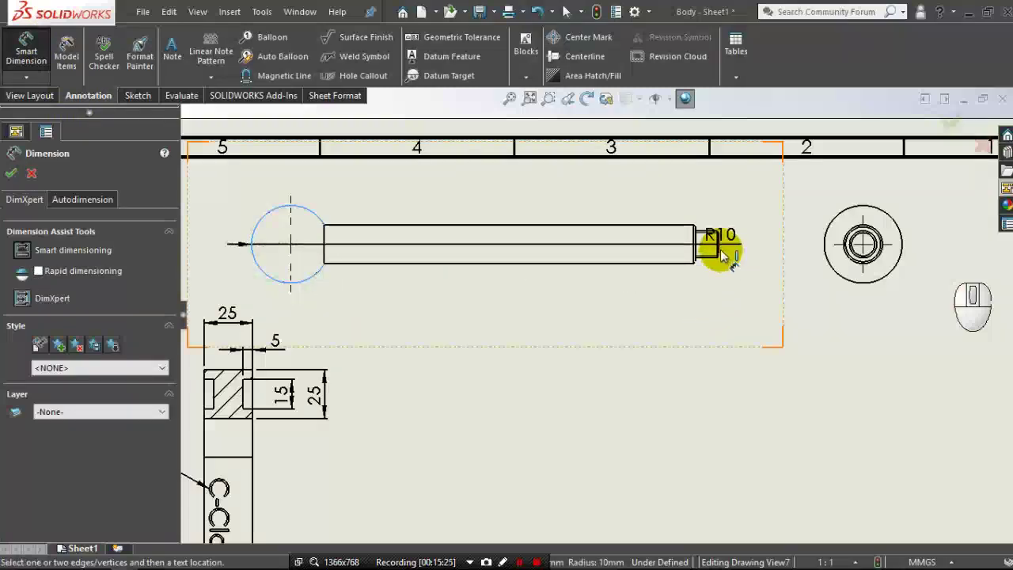
pyautogui.click(724, 255)
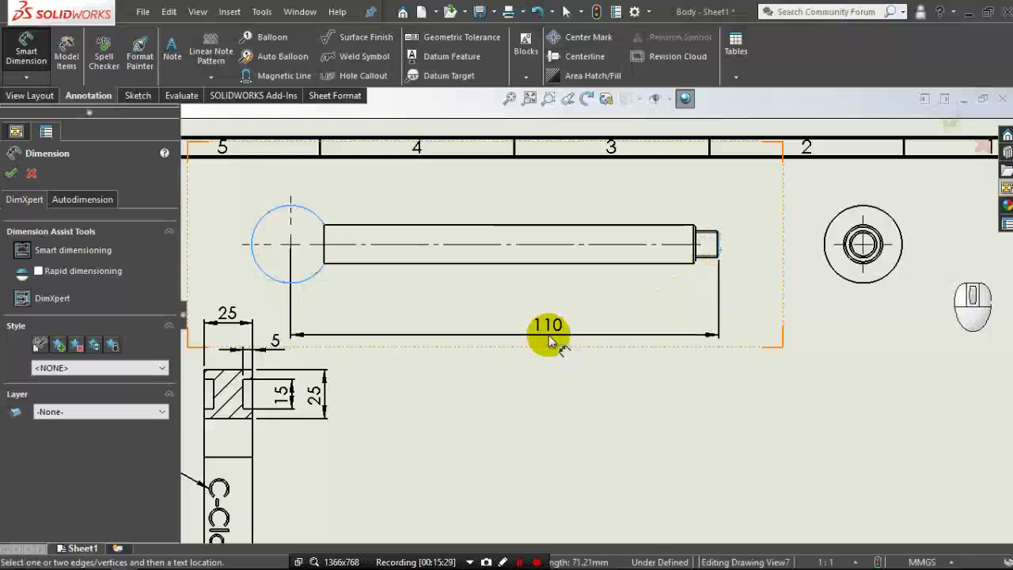
pyautogui.click(512, 341)
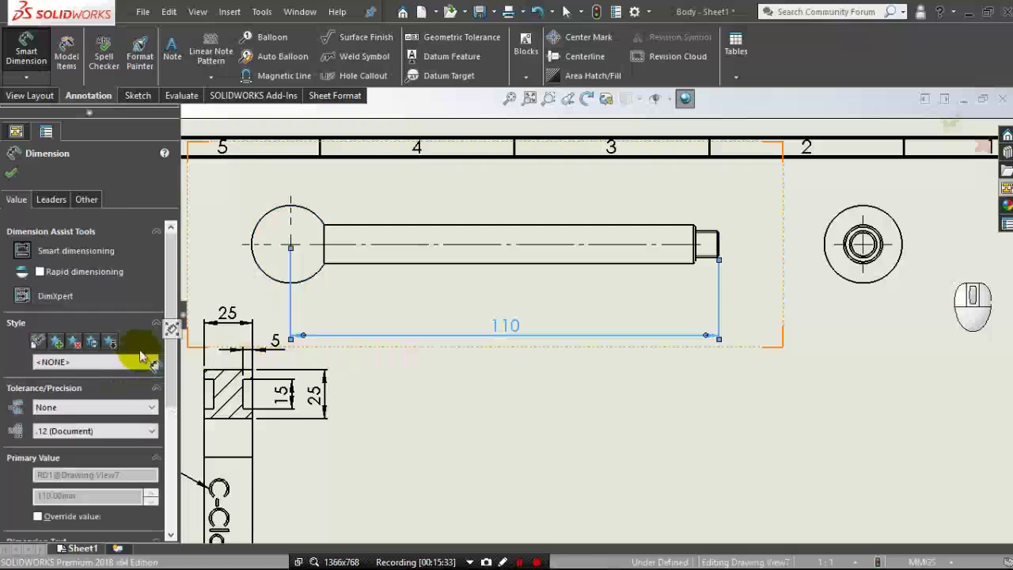
# Give the 110 dimension a bilateral tolerance of +0.02 / 0 and accept it.
pyautogui.moveTo(170, 292); pyautogui.dragTo(169, 343)
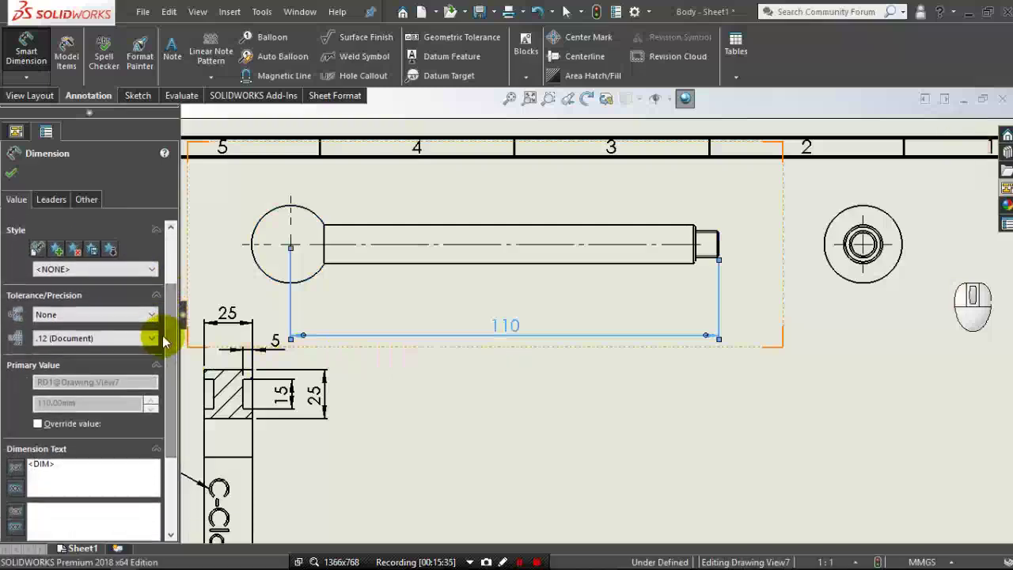
pyautogui.click(147, 324)
pyautogui.click(142, 348)
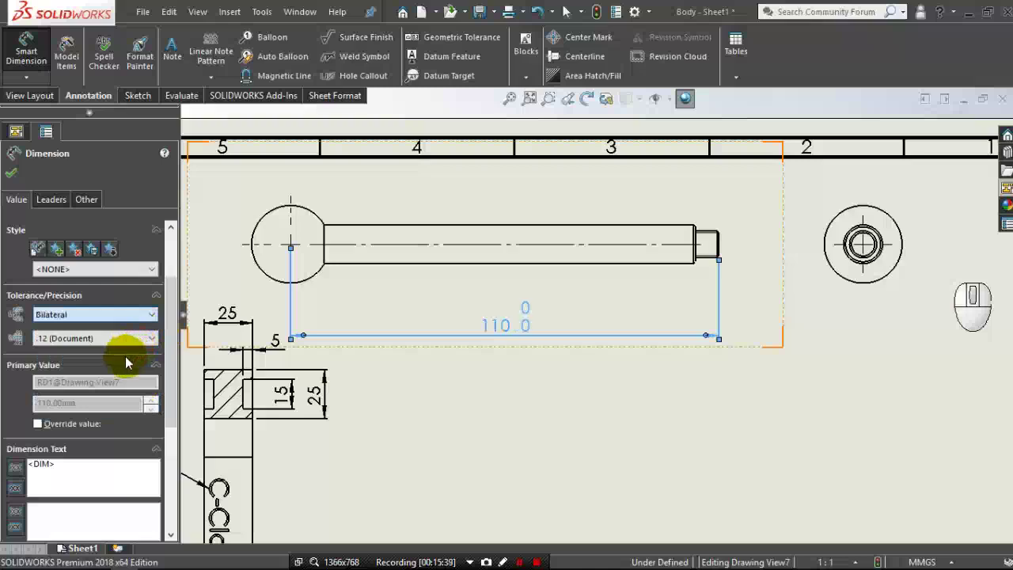
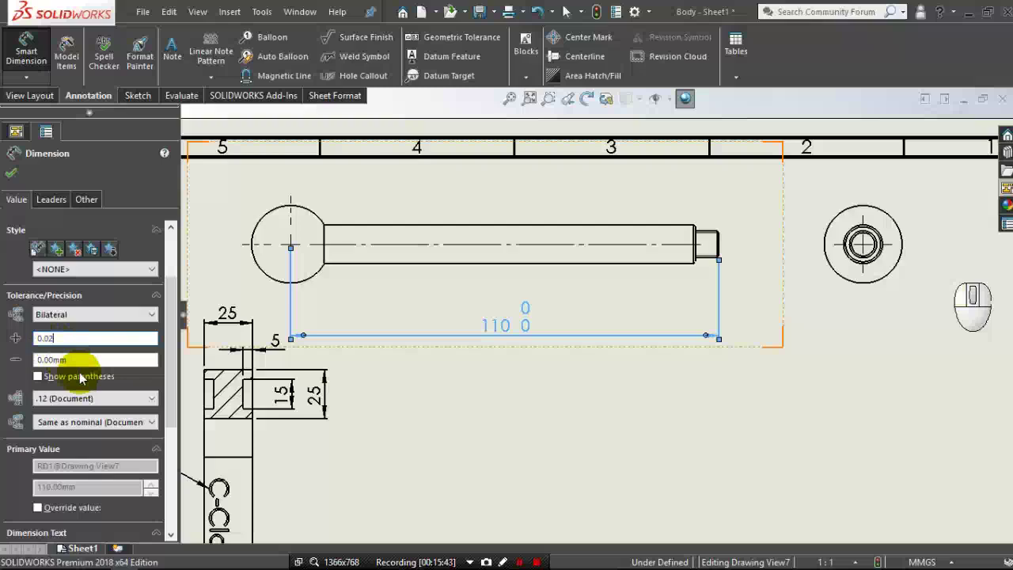
pyautogui.click(109, 224)
pyautogui.click(109, 223)
pyautogui.click(19, 178)
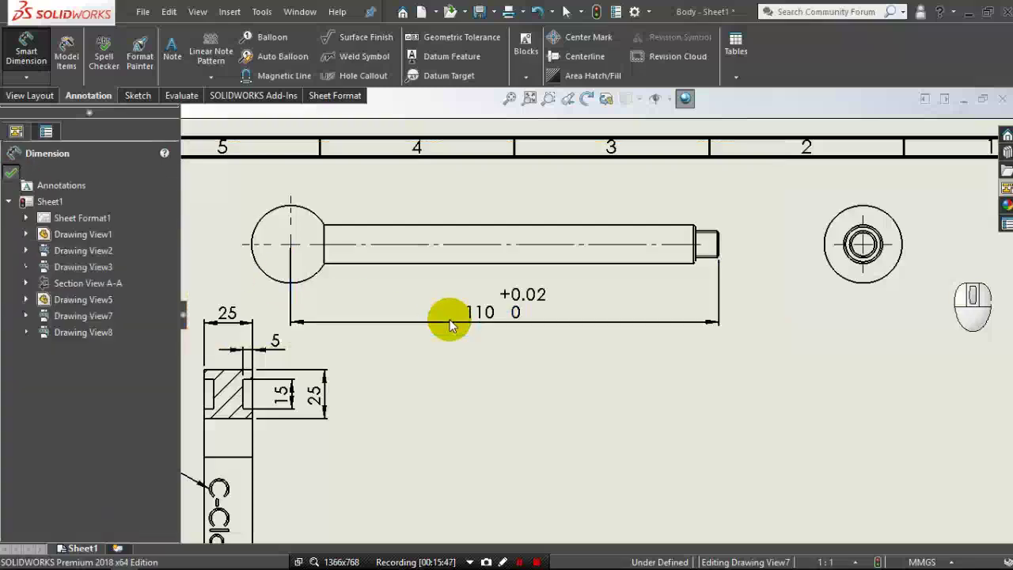
pyautogui.middleClick(657, 305)
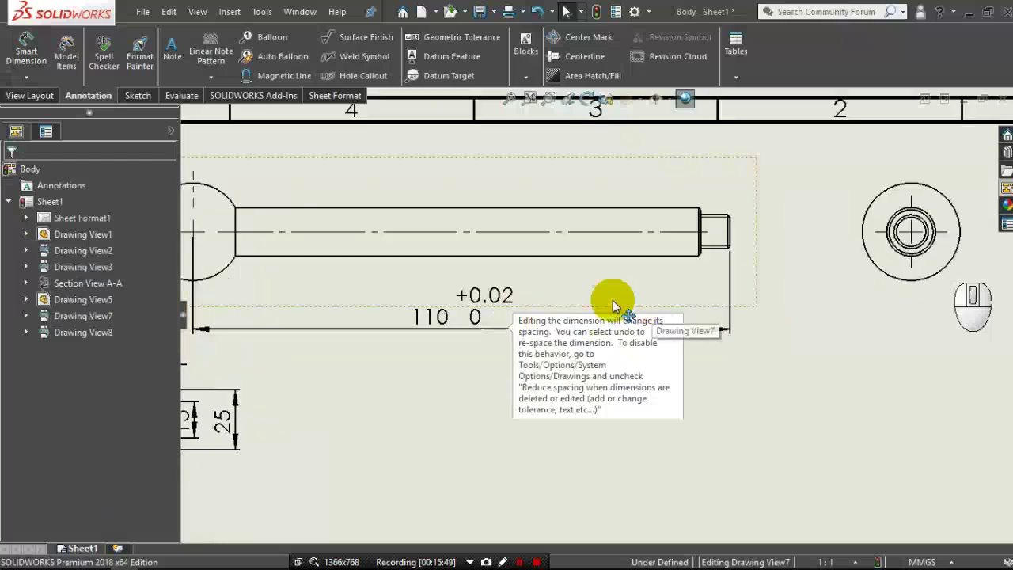
pyautogui.click(354, 107)
pyautogui.click(353, 107)
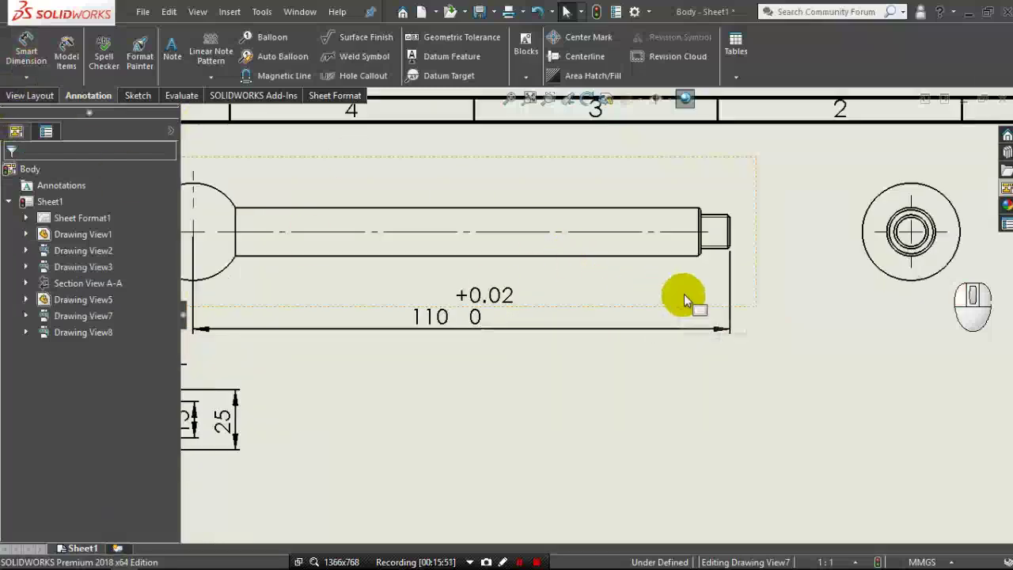
# Dimension the 7 mm end-view feature and replace its text with the thread callout M7 x1.0.
pyautogui.click(354, 107)
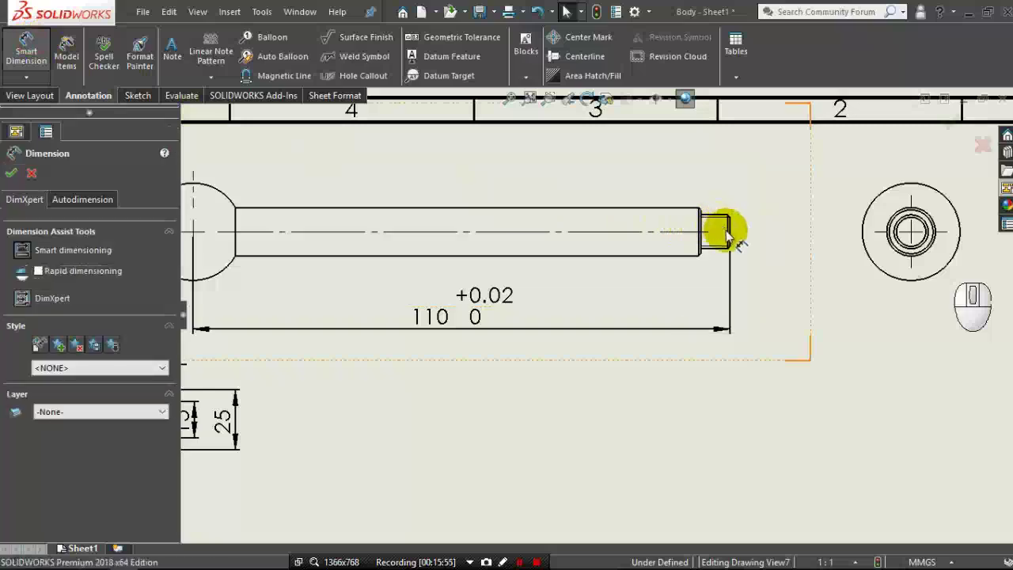
pyautogui.click(354, 107)
pyautogui.click(353, 107)
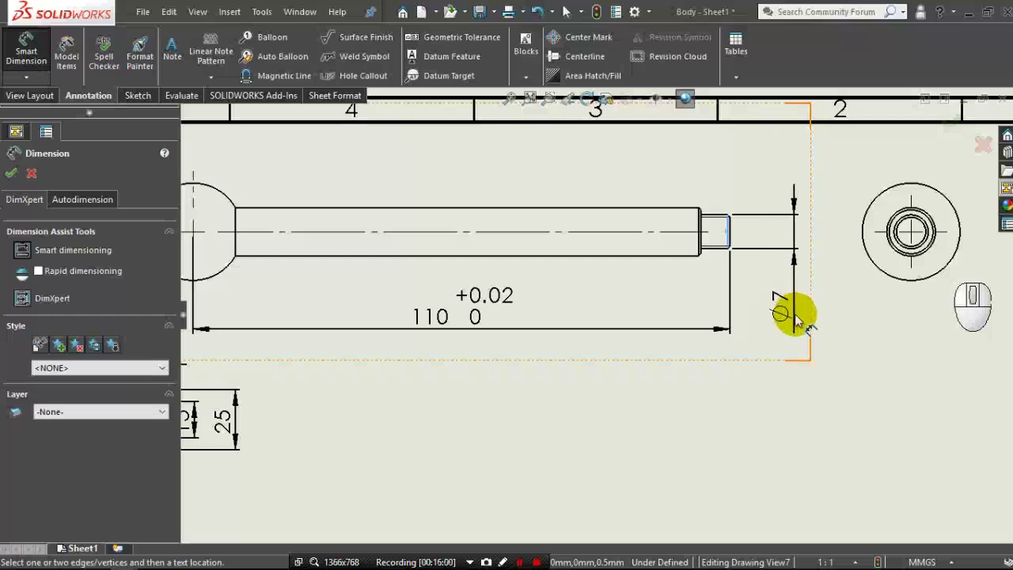
pyautogui.click(354, 107)
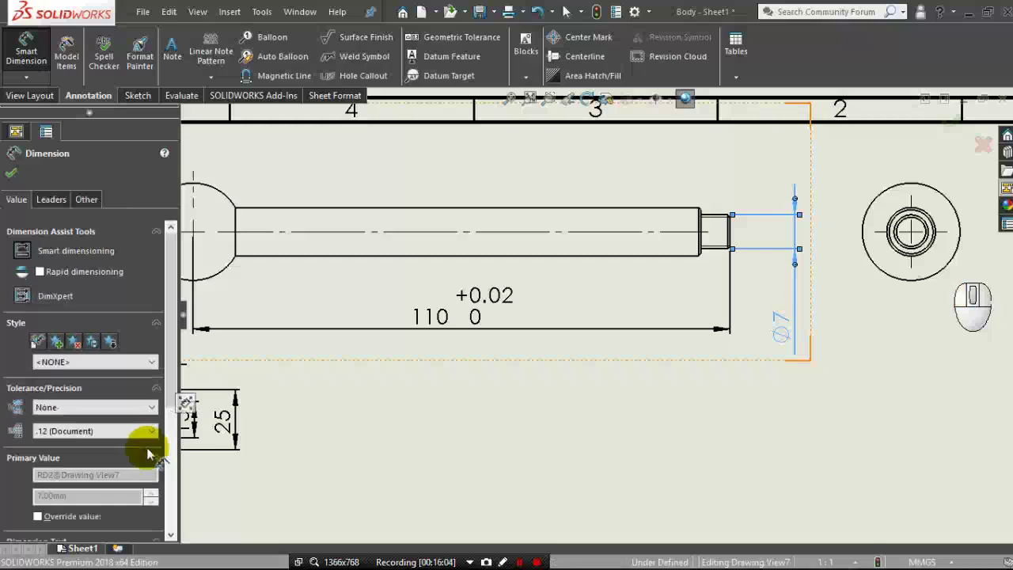
pyautogui.click(354, 107)
pyautogui.click(354, 107)
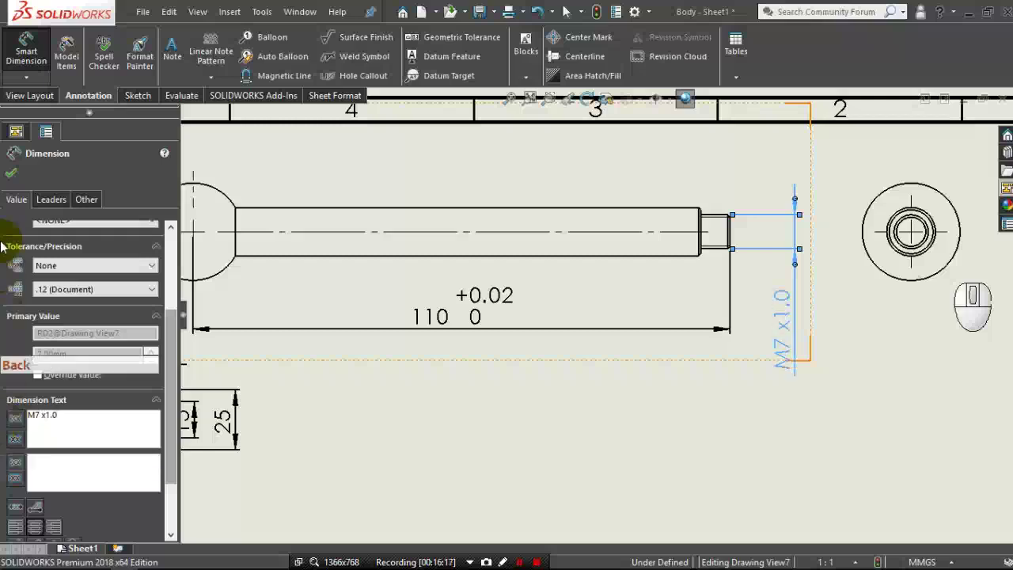
pyautogui.click(354, 107)
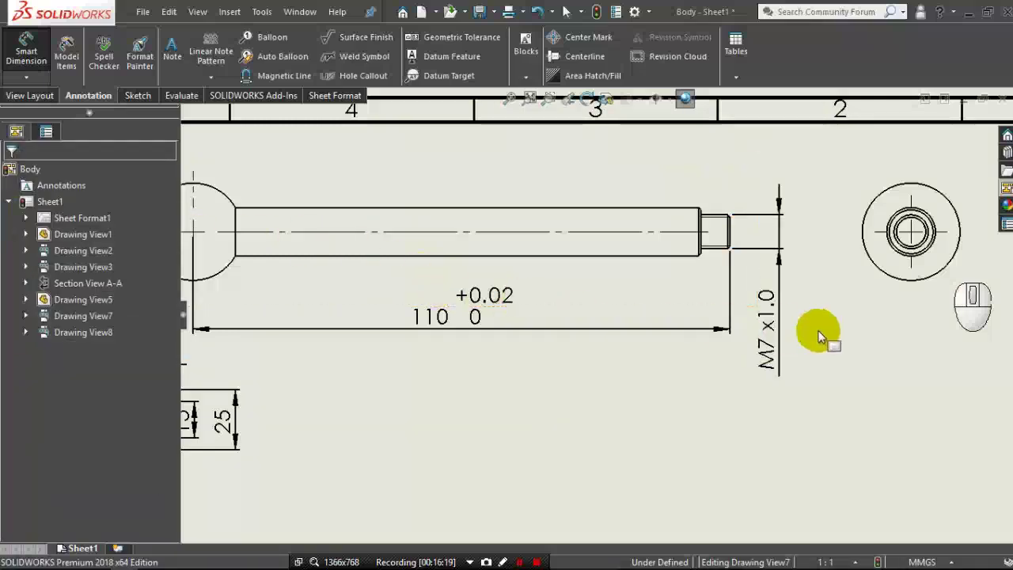
pyautogui.middleClick(354, 107)
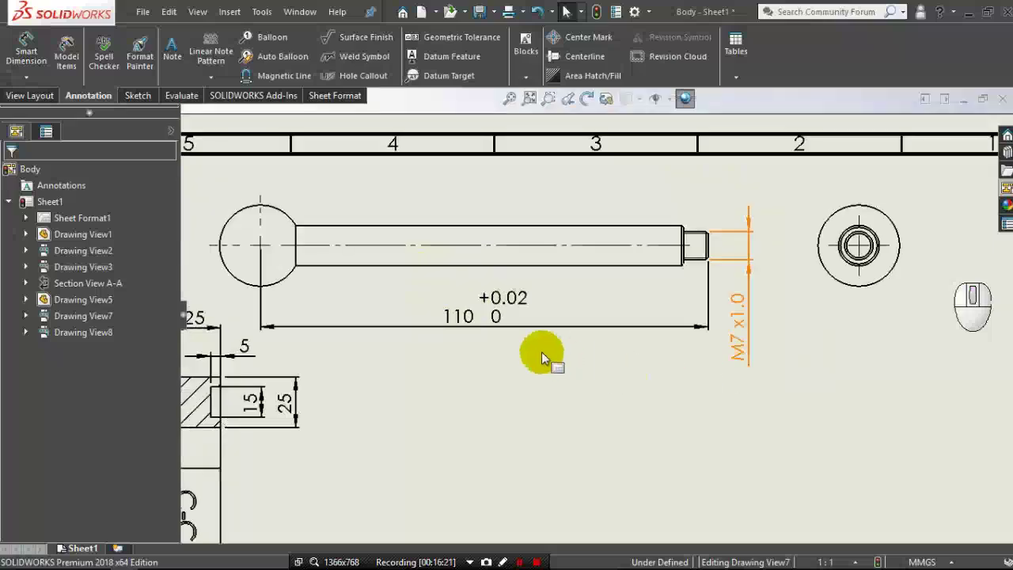
# Move the handle drawing view further right on the sheet.
pyautogui.moveTo(812, 317); pyautogui.dragTo(881, 321)
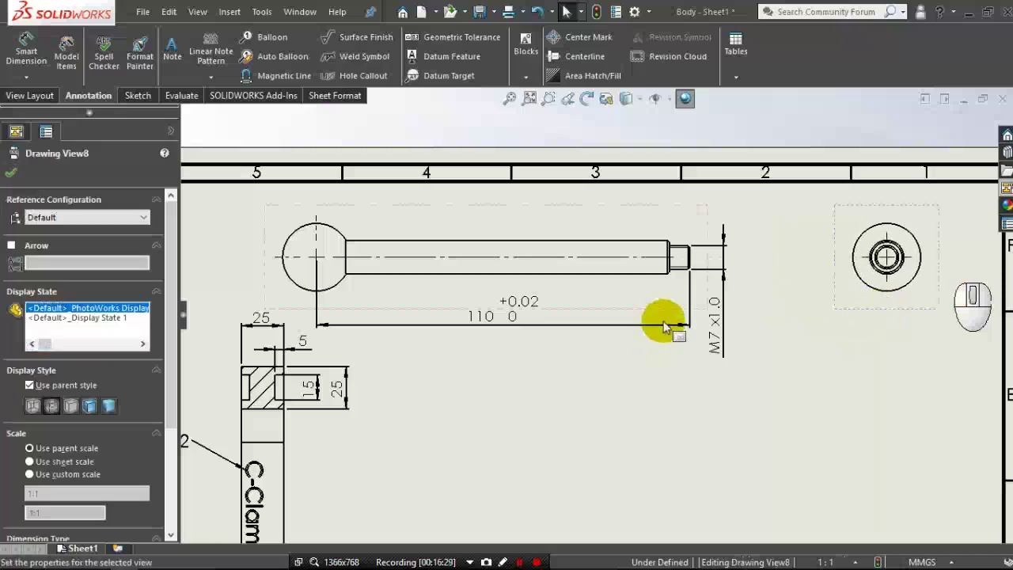
pyautogui.moveTo(653, 316); pyautogui.dragTo(725, 322)
pyautogui.middleClick(695, 273)
pyautogui.middleClick(602, 302)
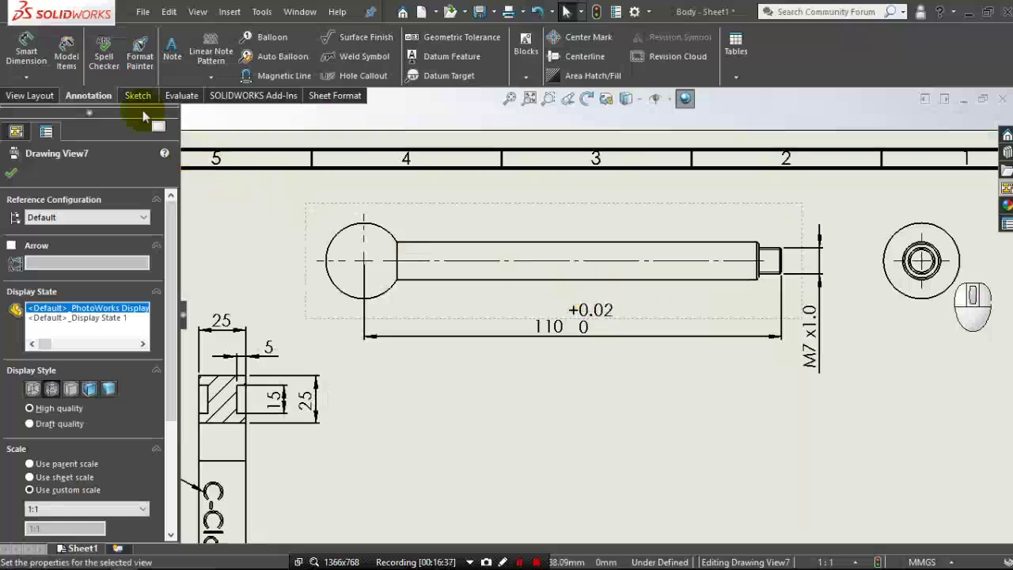
# Add an R10 radius dimension to the ball end, placed left of the ball, and exit dimensioning.
pyautogui.click(18, 43)
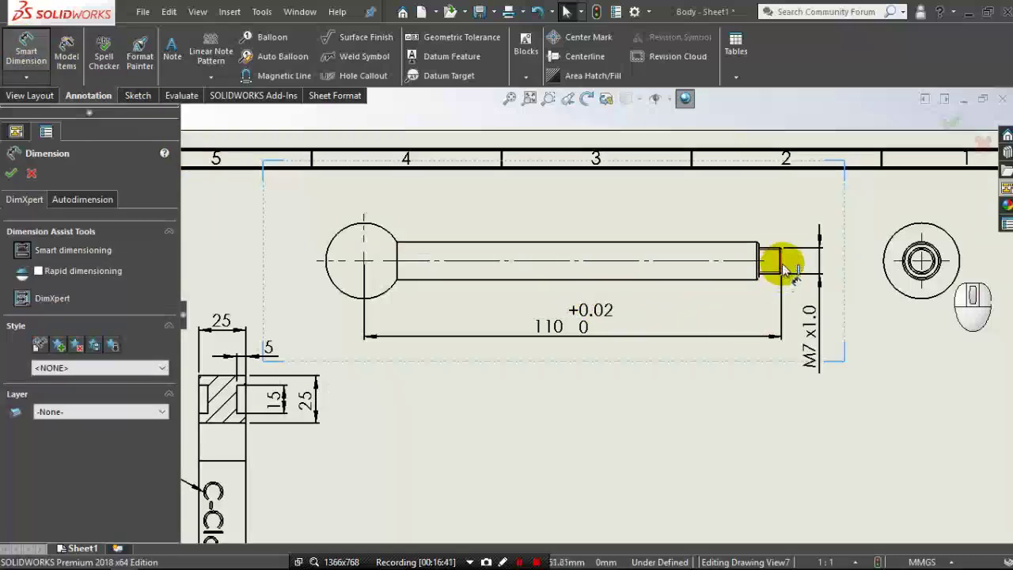
pyautogui.click(788, 268)
pyautogui.click(766, 262)
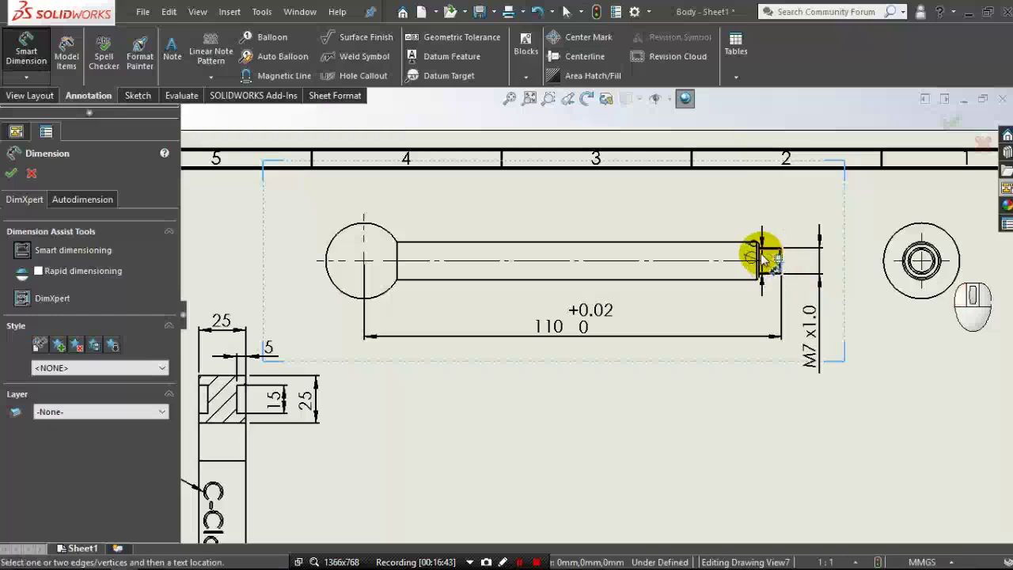
pyautogui.moveTo(765, 261); pyautogui.dragTo(780, 282)
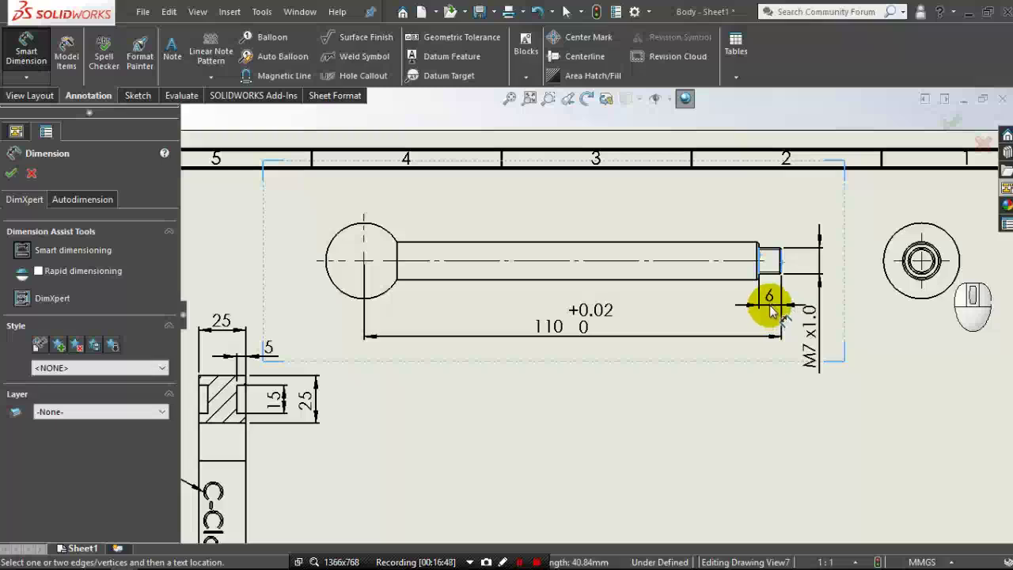
pyautogui.click(774, 310)
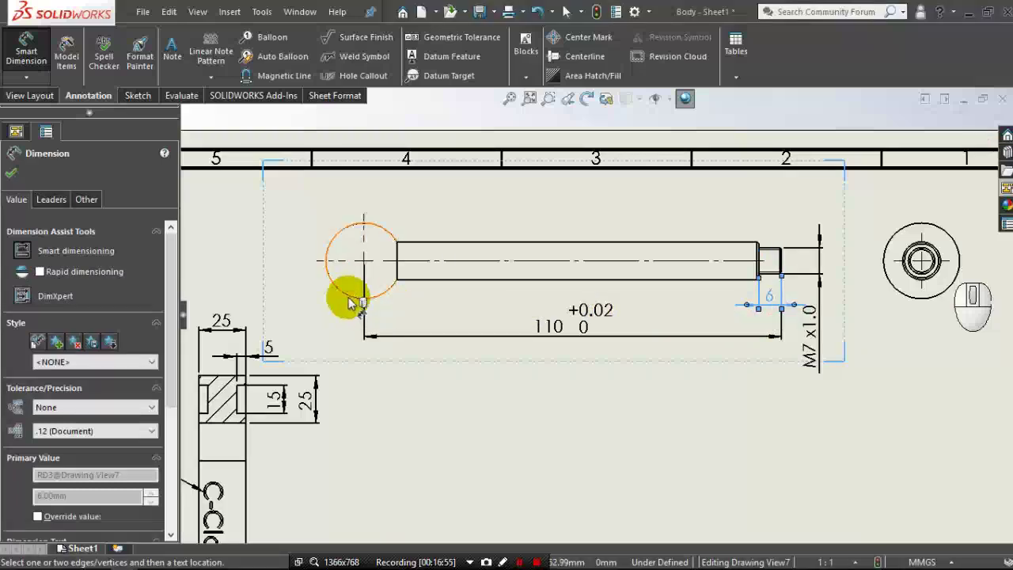
pyautogui.click(353, 302)
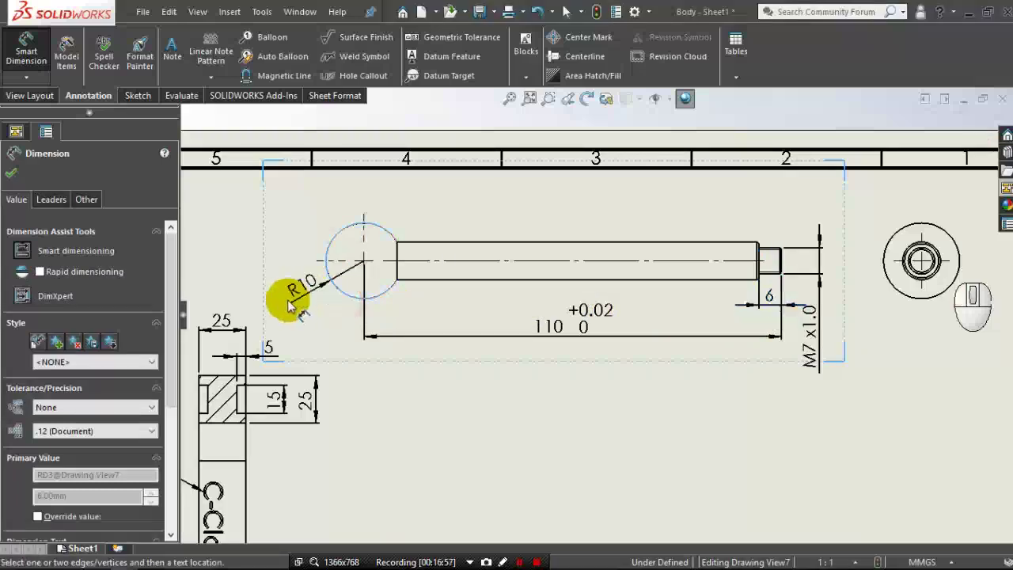
pyautogui.click(293, 309)
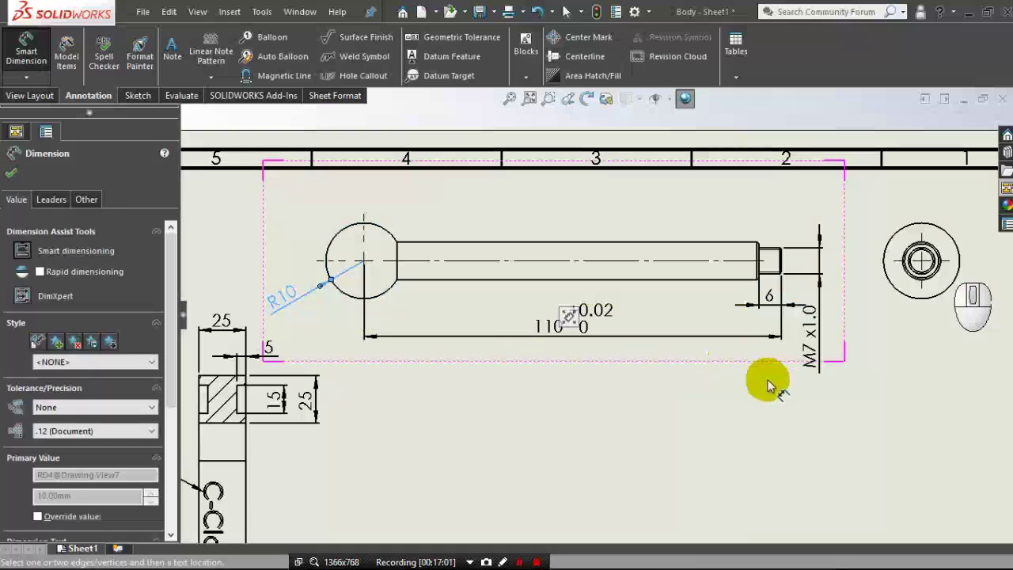
pyautogui.scroll(-3)
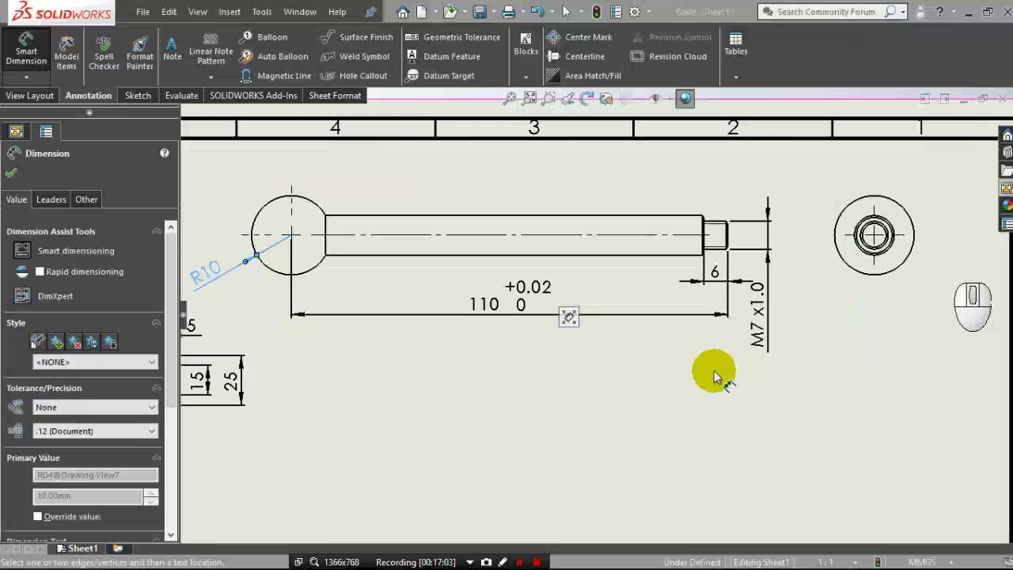
pyautogui.scroll(-3)
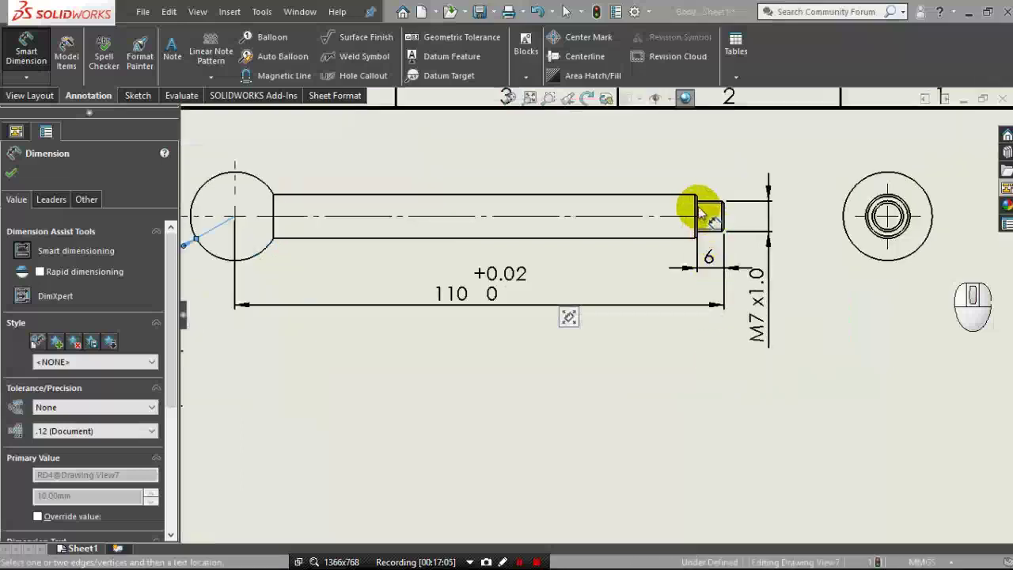
pyautogui.click(702, 213)
pyautogui.click(698, 216)
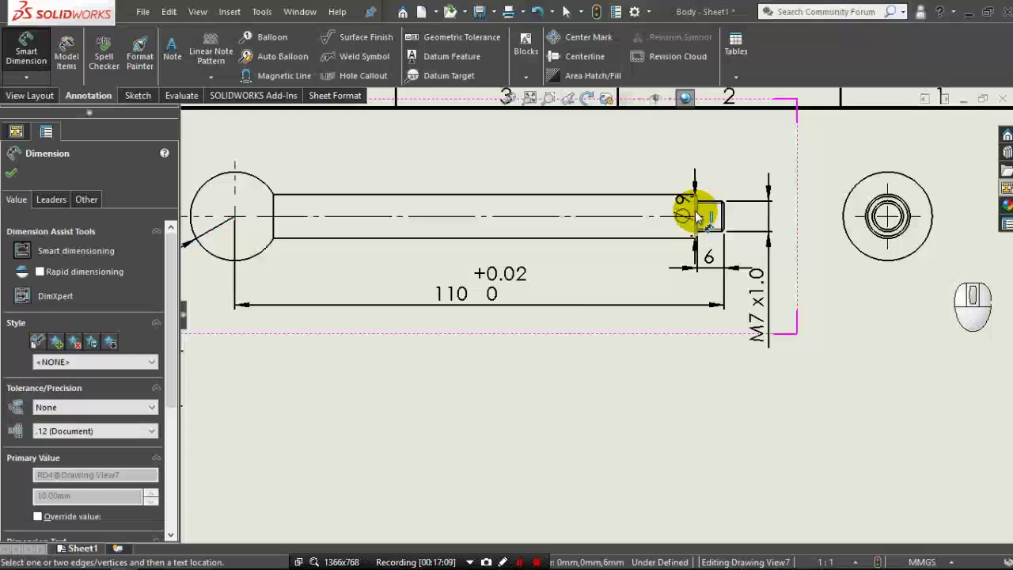
pyautogui.click(699, 216)
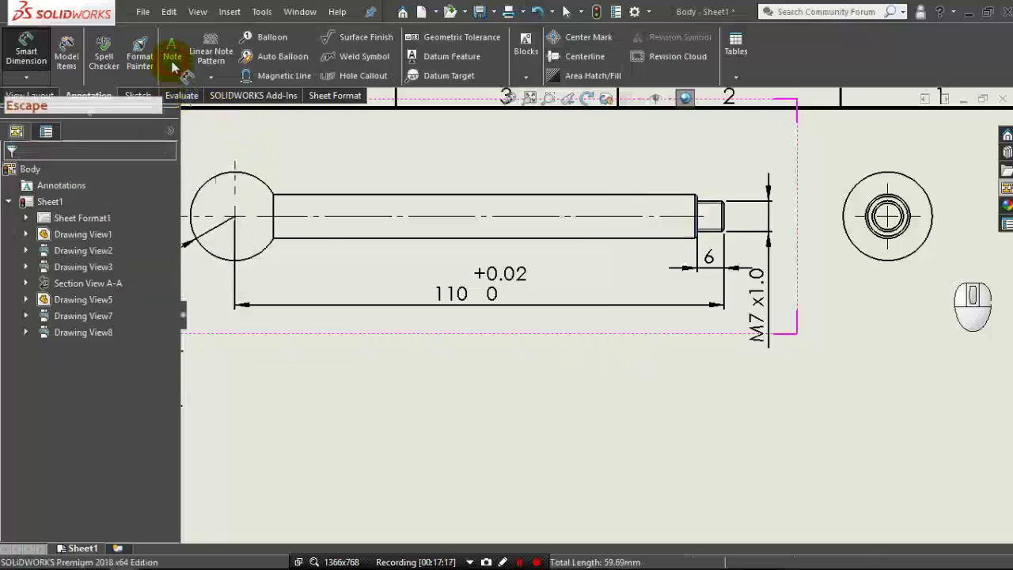
# Add a note reading 'All Chamfer 0.5' below the handle's 110 dimension.
pyautogui.click(175, 67)
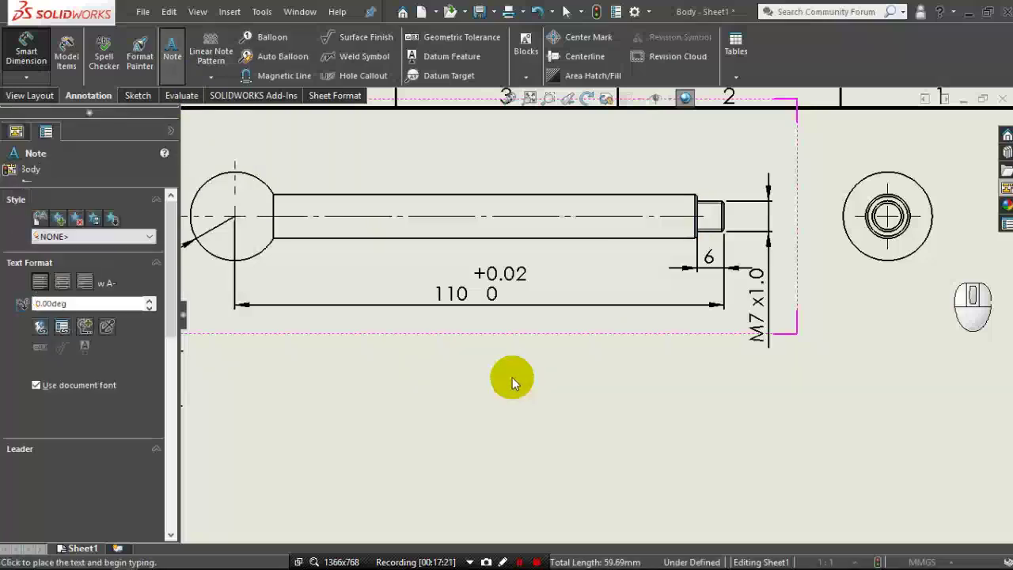
pyautogui.click(463, 354)
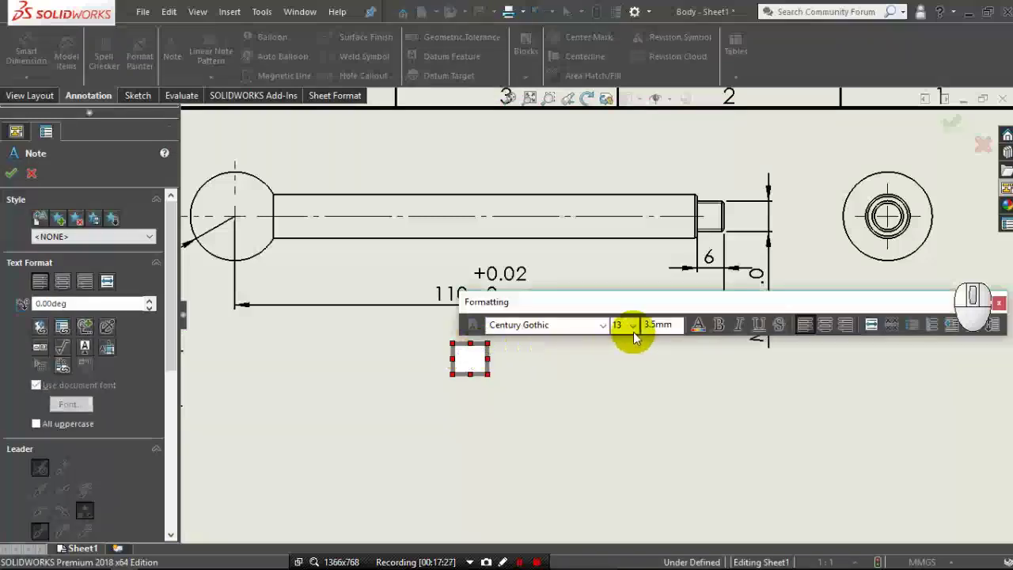
pyautogui.click(642, 336)
pyautogui.click(628, 406)
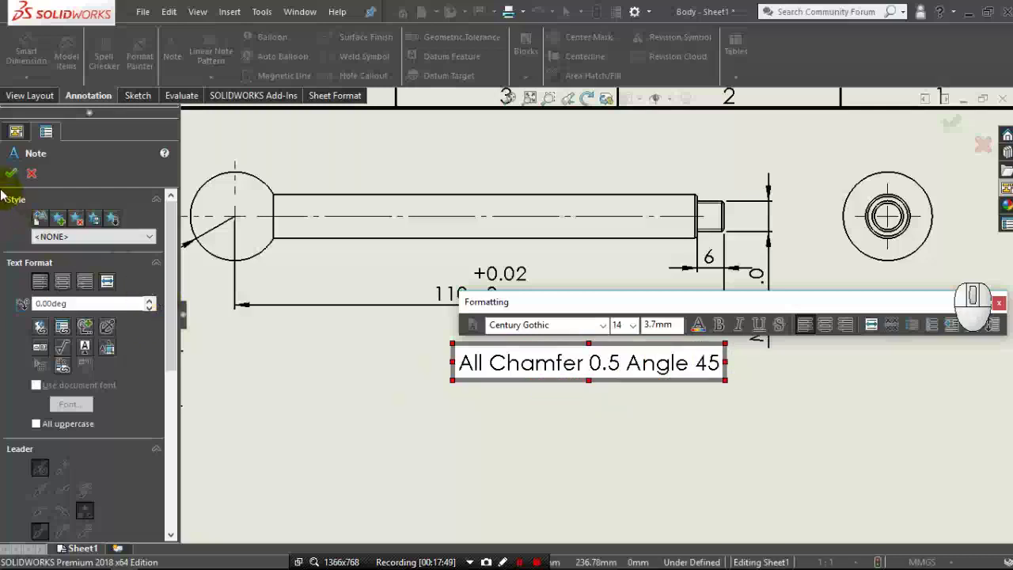
pyautogui.moveTo(13, 183); pyautogui.dragTo(208, 288)
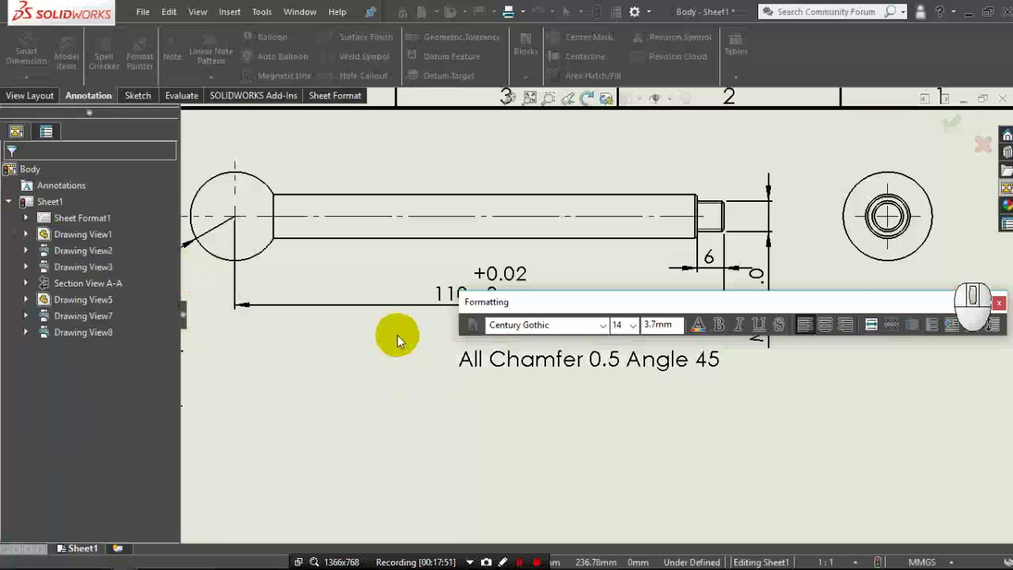
# Shift the chamfer note left under the handle and begin inserting a new model view.
pyautogui.moveTo(501, 368); pyautogui.dragTo(439, 372)
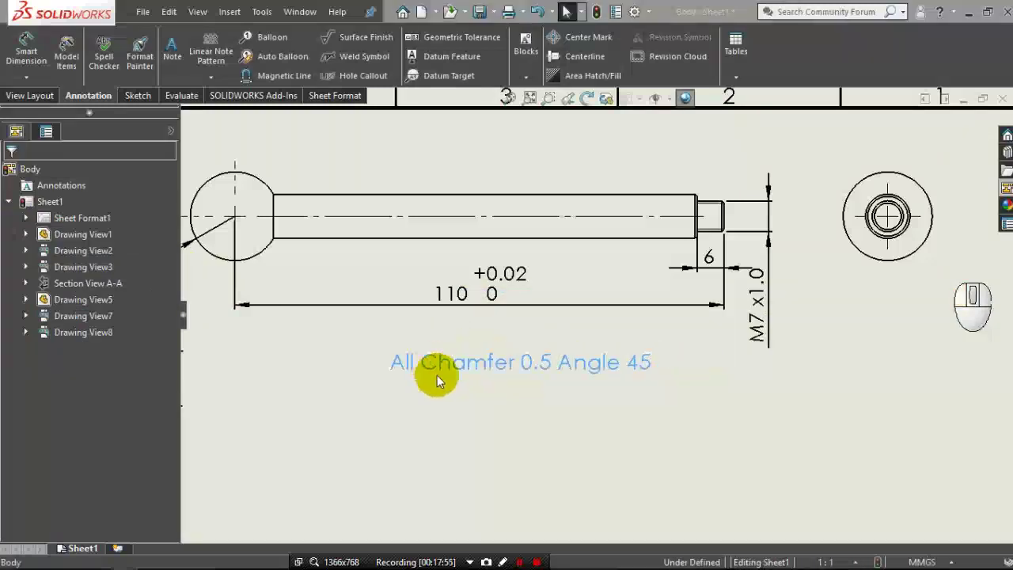
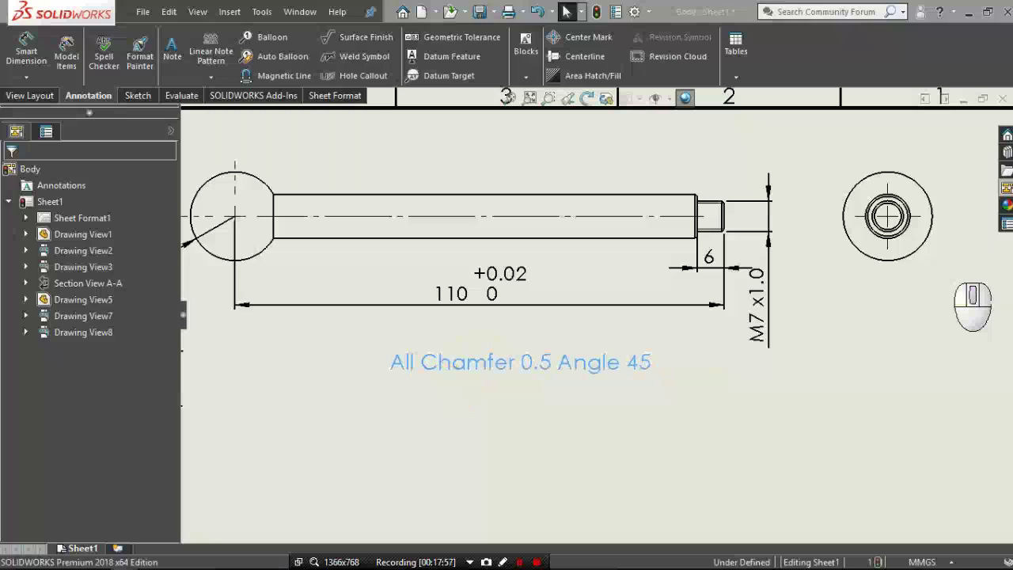
pyautogui.middleClick(465, 408)
pyautogui.click(11, 183)
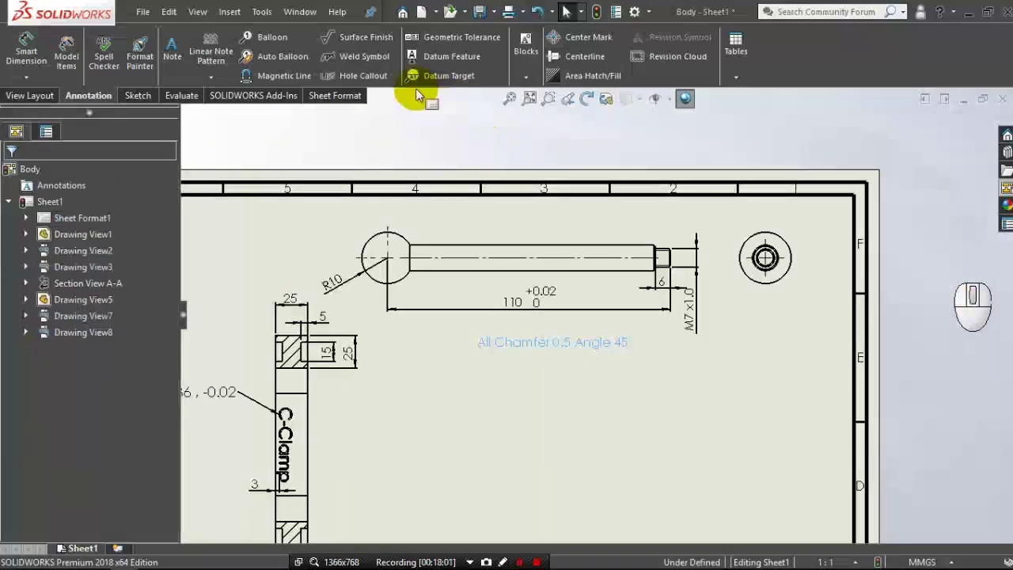
pyautogui.click(52, 99)
# Choose the handle part for the new view with isometric orientation and shaded display.
pyautogui.click(76, 57)
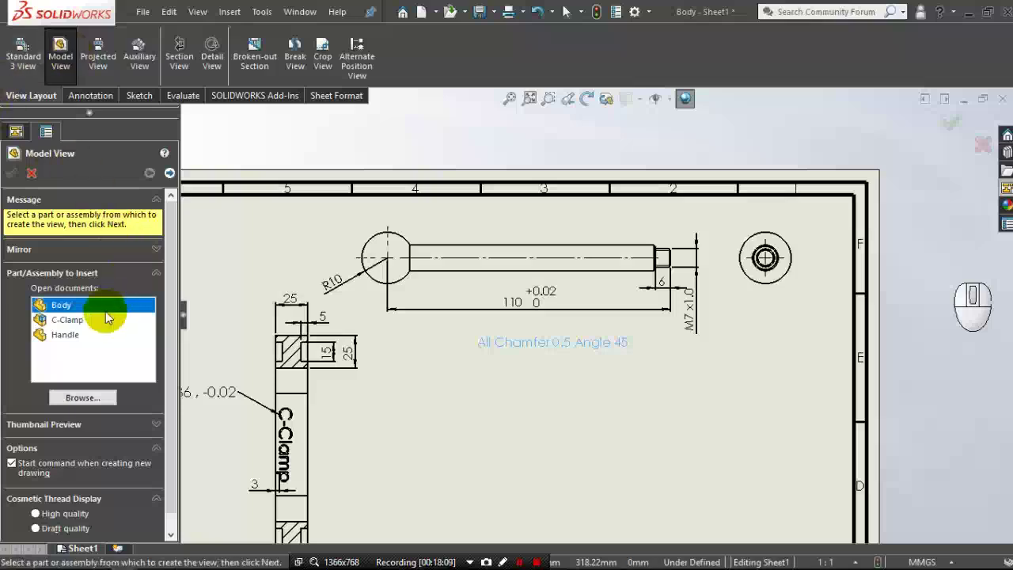
pyautogui.click(92, 339)
pyautogui.click(92, 341)
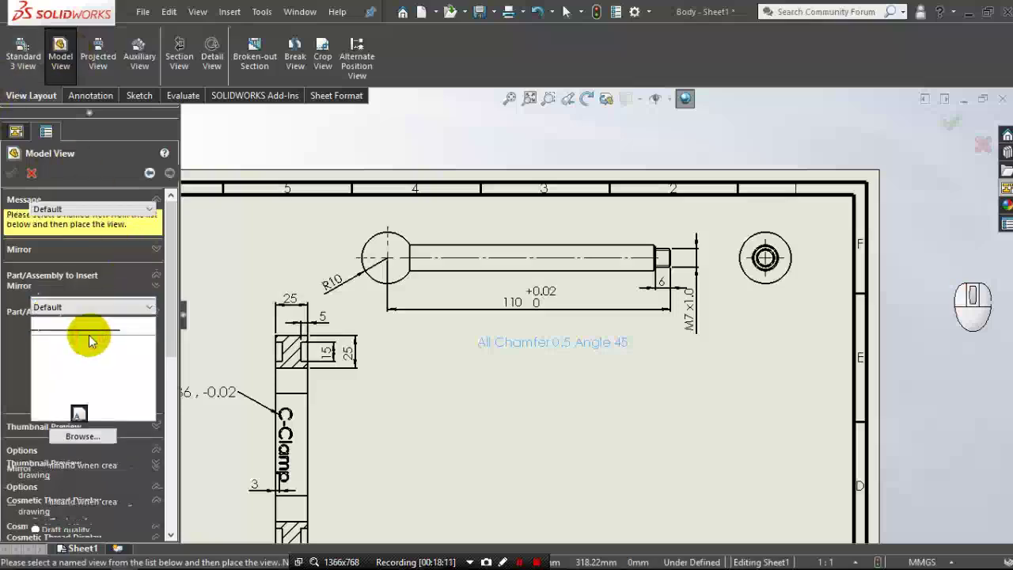
pyautogui.click(103, 403)
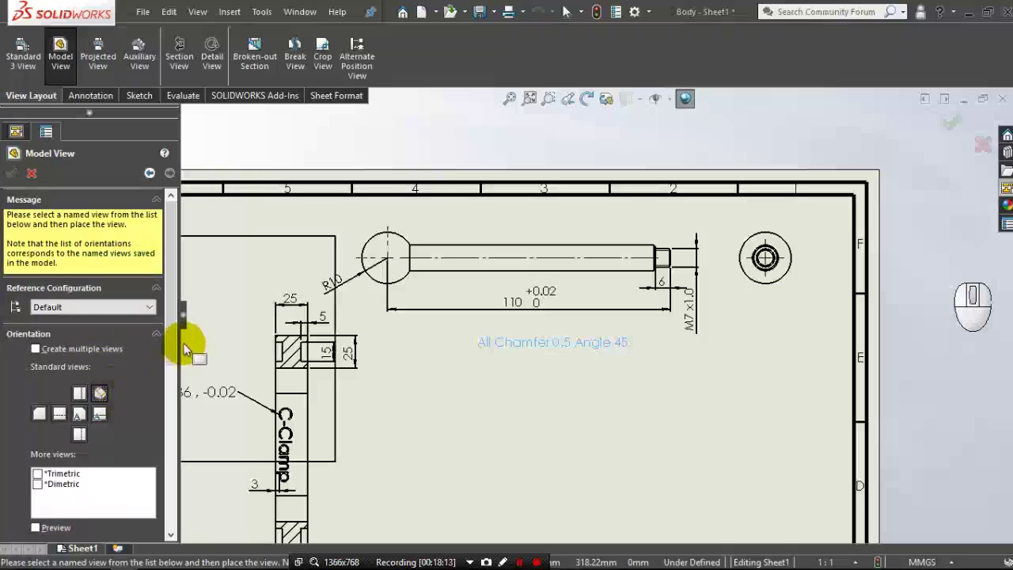
pyautogui.moveTo(176, 365); pyautogui.dragTo(106, 428)
pyautogui.click(100, 401)
# Set the view to a custom 1:2 scale and place it at the sheet's lower right as Drawing View9.
pyautogui.click(84, 448)
pyautogui.click(92, 470)
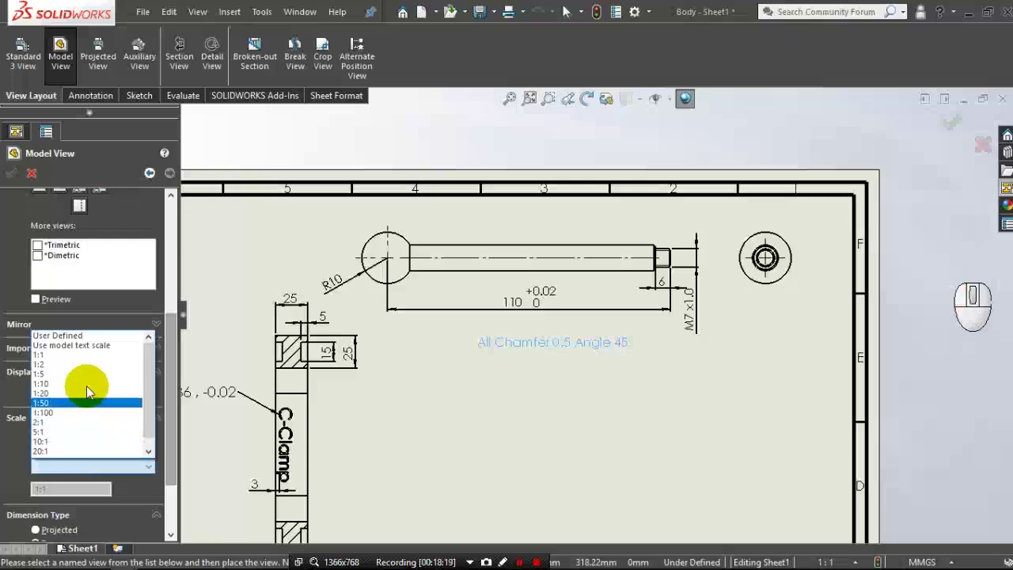
pyautogui.moveTo(84, 371); pyautogui.dragTo(745, 409)
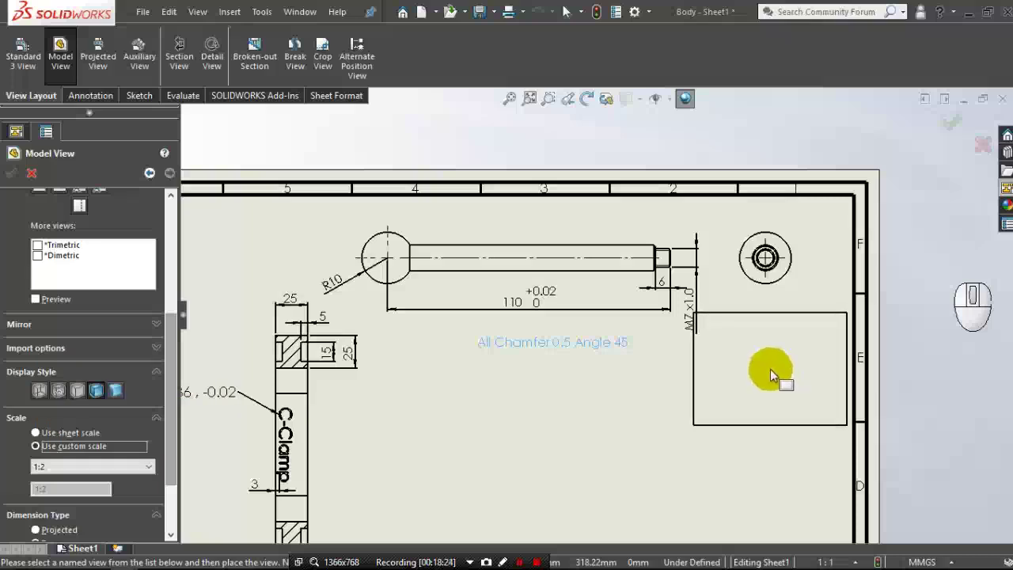
pyautogui.click(773, 374)
pyautogui.moveTo(756, 387); pyautogui.dragTo(32, 194)
pyautogui.moveTo(19, 181); pyautogui.dragTo(598, 369)
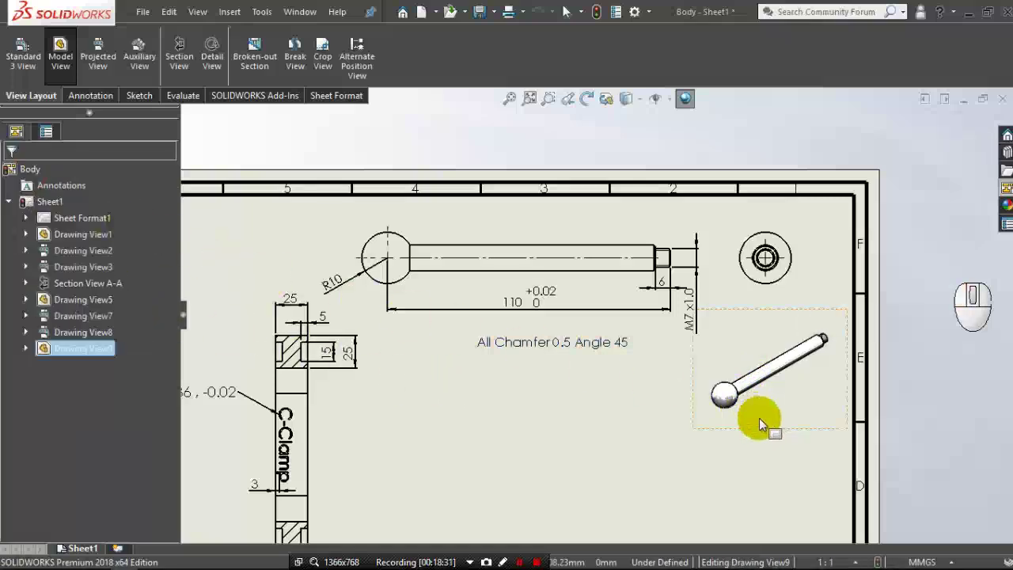
pyautogui.moveTo(766, 433); pyautogui.dragTo(755, 416)
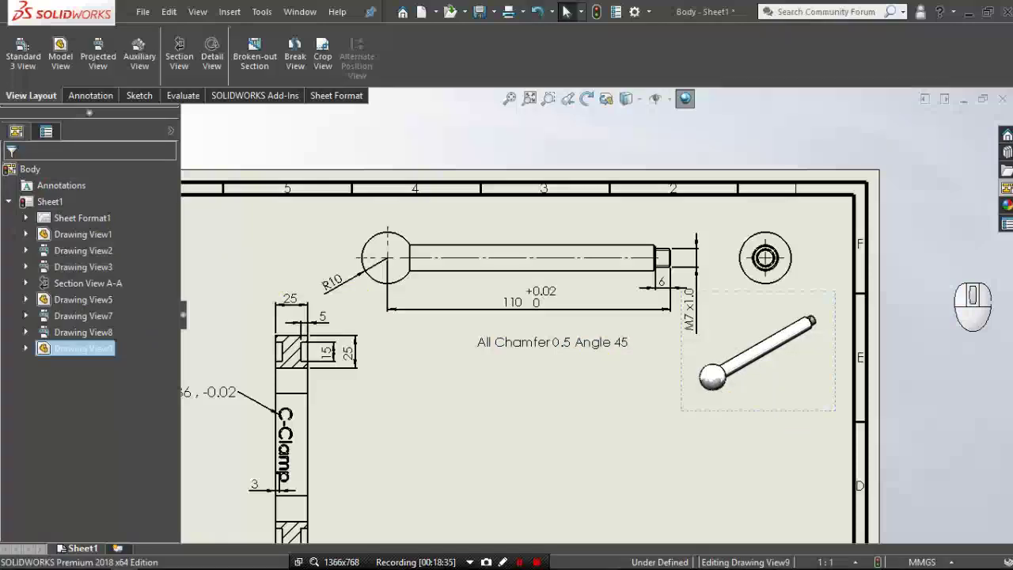
# Add a 'Handle Scale 1:2' caption note below the handle views.
pyautogui.middleClick(590, 334)
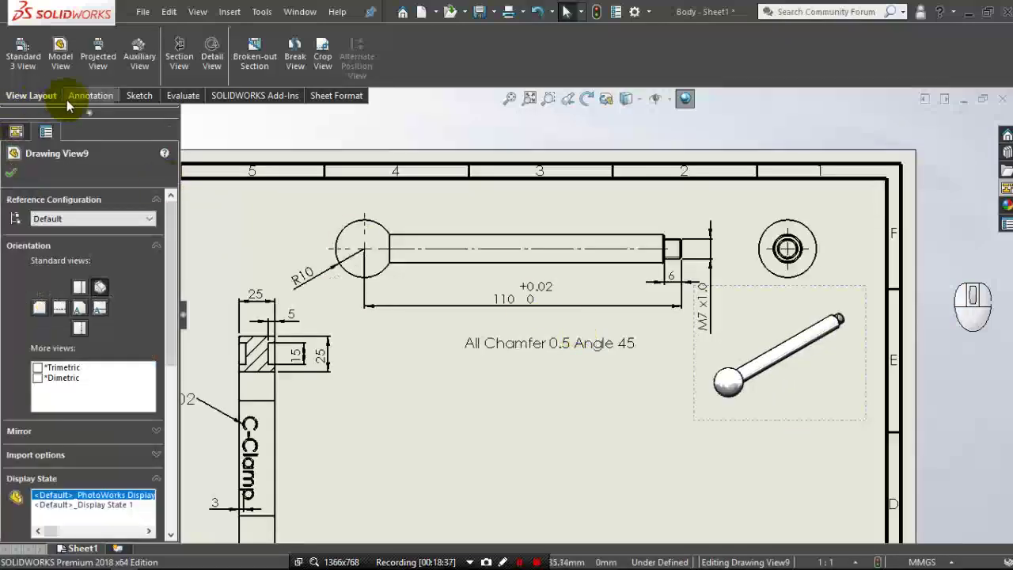
pyautogui.click(70, 105)
pyautogui.click(178, 65)
pyautogui.moveTo(557, 284); pyautogui.dragTo(585, 279)
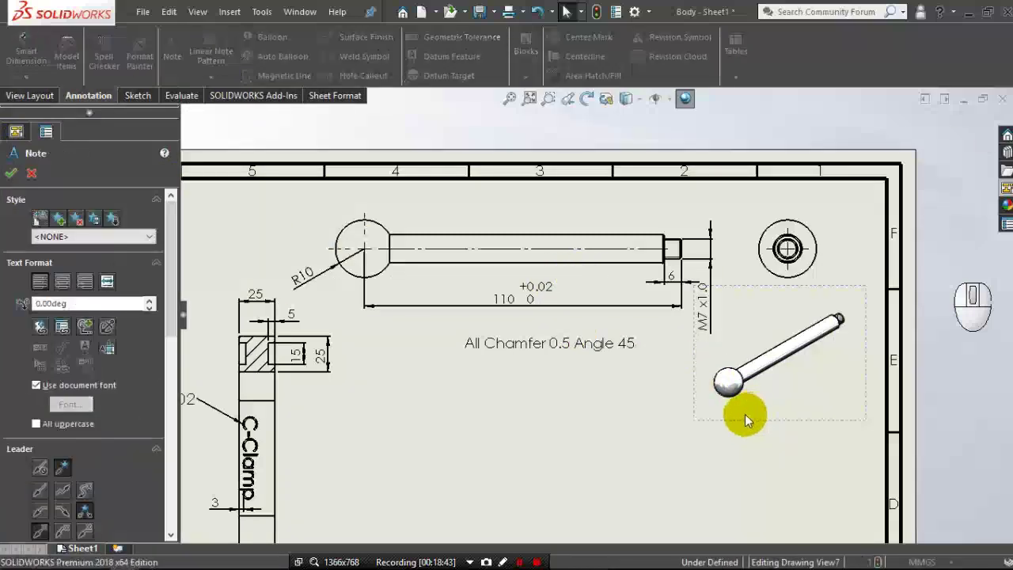
pyautogui.click(748, 419)
pyautogui.click(749, 419)
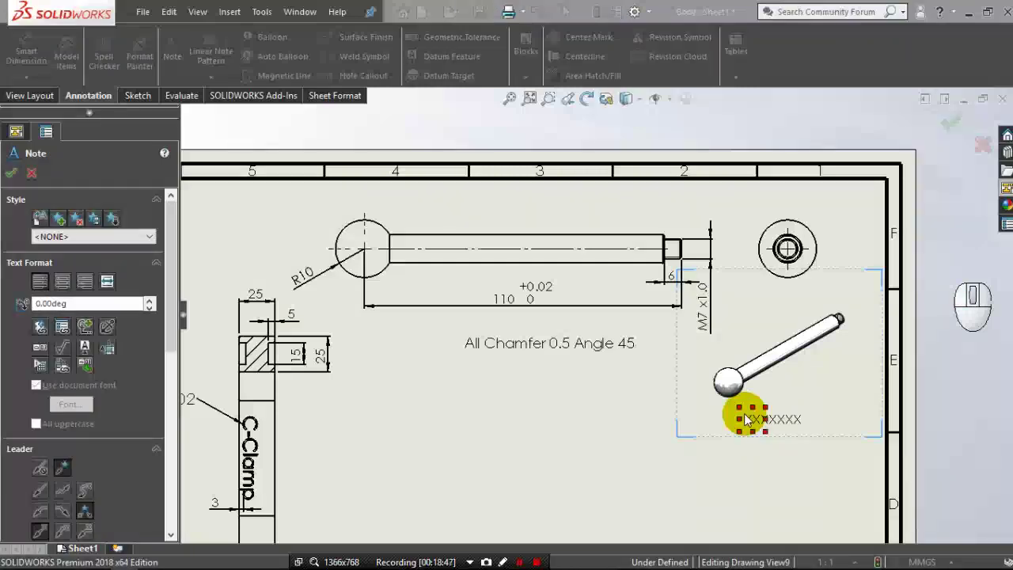
pyautogui.click(640, 392)
pyautogui.click(622, 284)
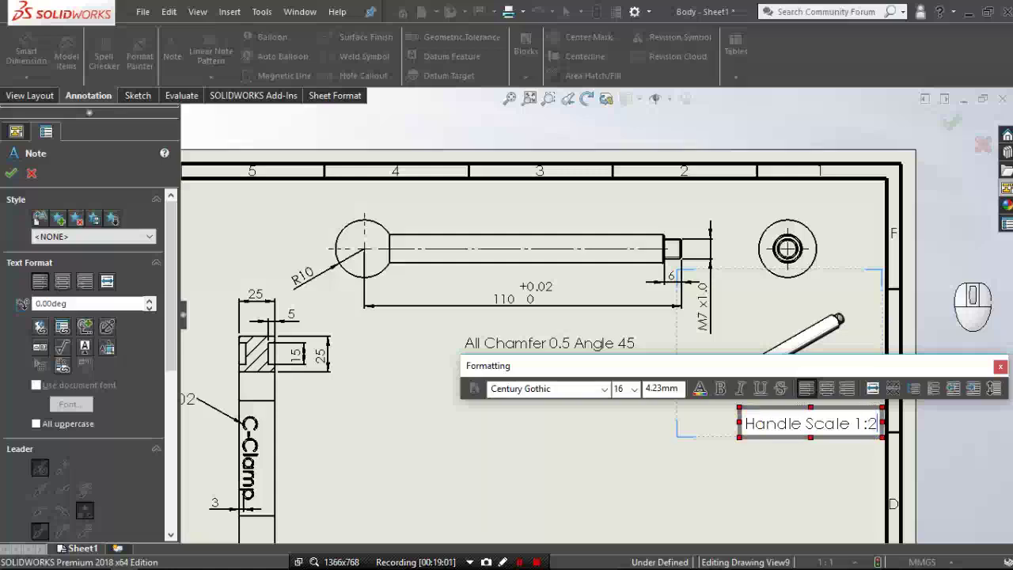
pyautogui.click(16, 182)
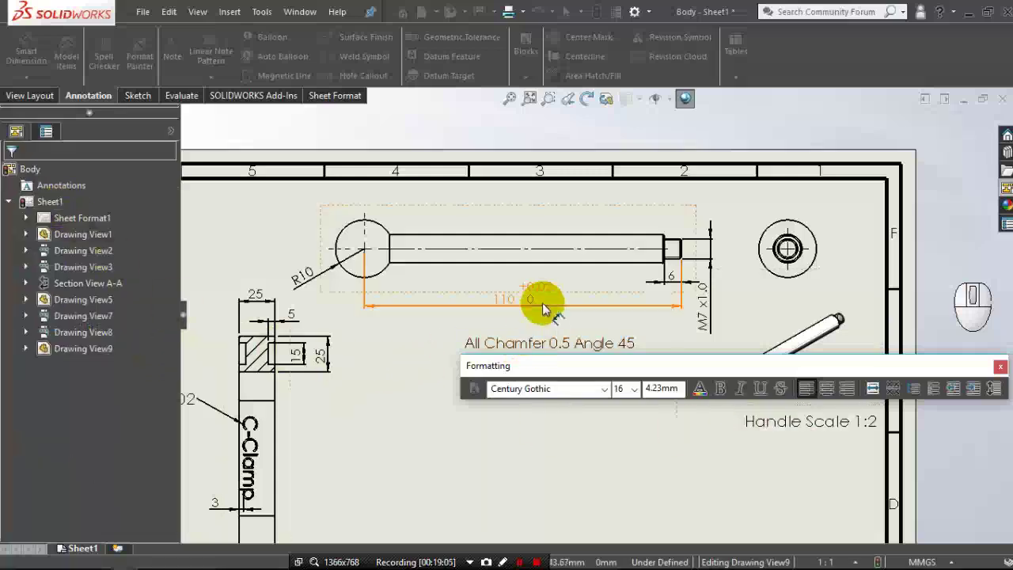
pyautogui.middleClick(546, 308)
pyautogui.scroll(3)
pyautogui.scroll(3)
pyautogui.scroll(-3)
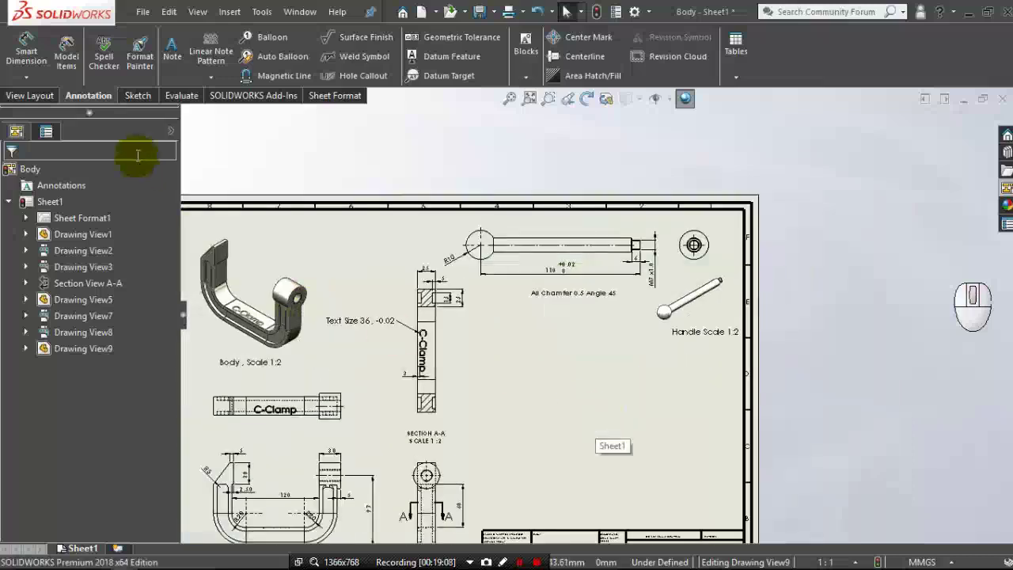
# Insert a model view of the Screw part and place its side view on the sheet.
pyautogui.click(33, 98)
pyautogui.click(62, 73)
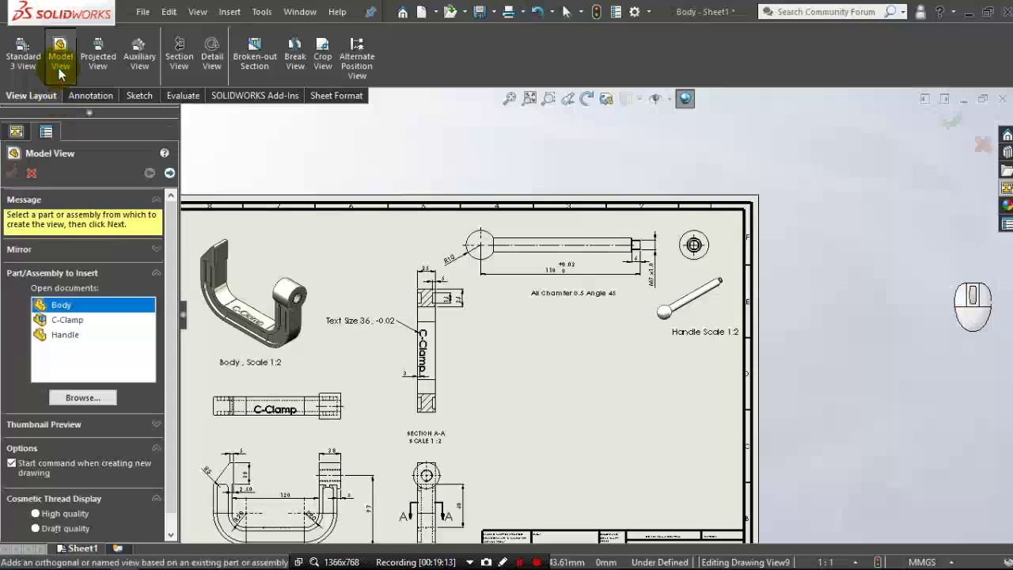
pyautogui.click(90, 403)
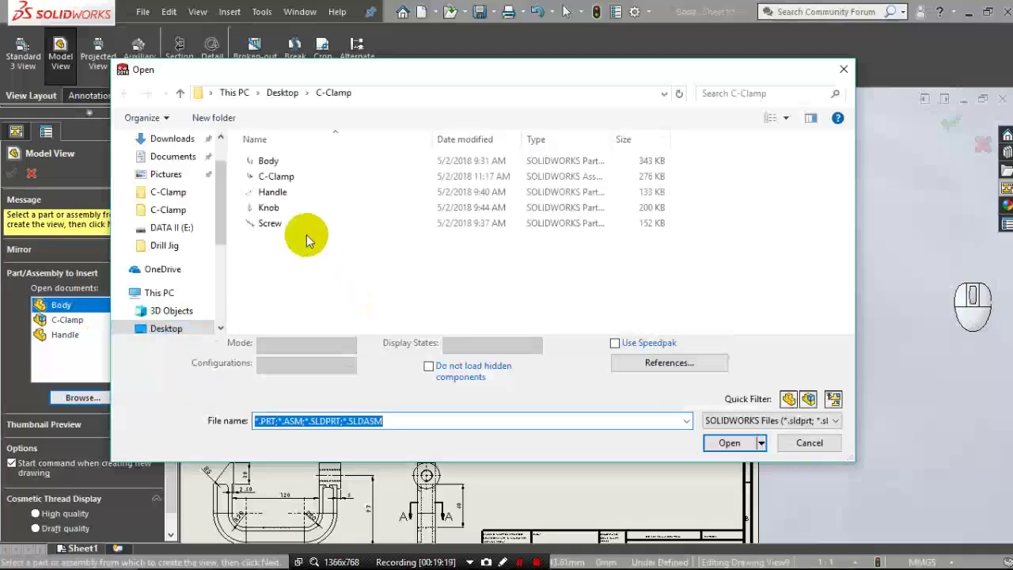
pyautogui.click(306, 234)
pyautogui.click(713, 436)
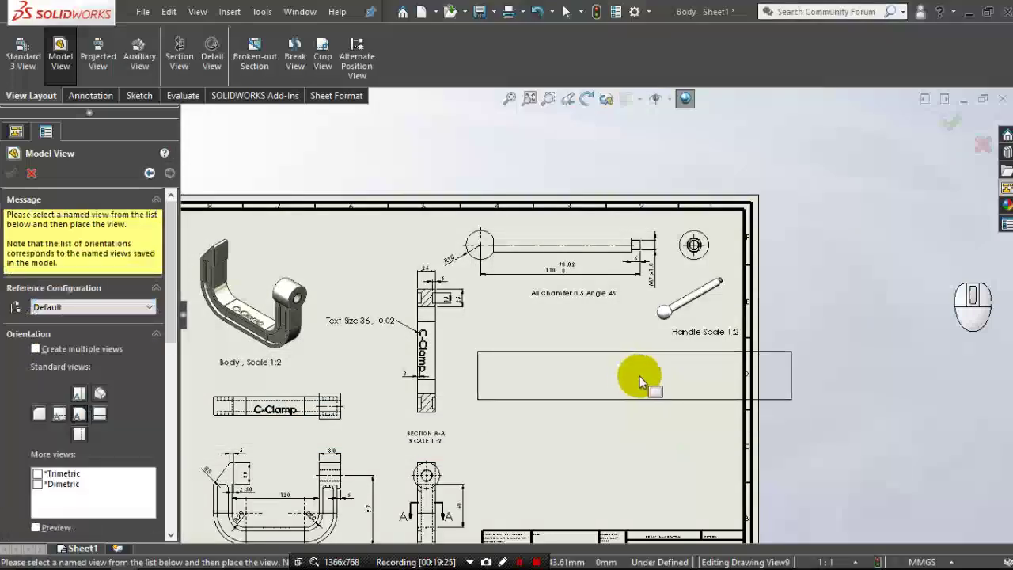
pyautogui.click(666, 381)
# Place the projected circular end view beside the screw and select the side view's properties.
pyautogui.moveTo(667, 380); pyautogui.dragTo(493, 384)
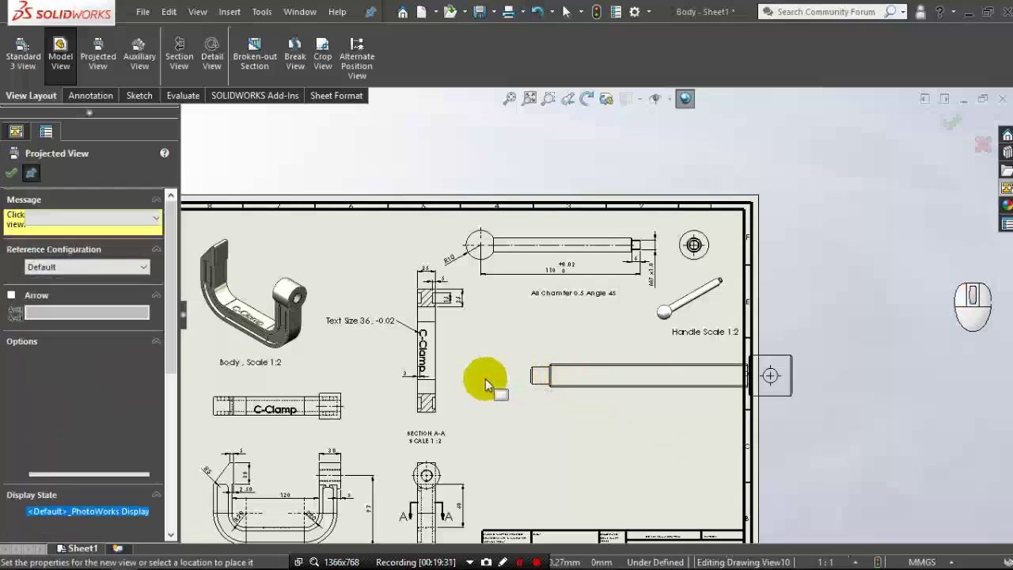
pyautogui.click(484, 384)
pyautogui.moveTo(483, 384); pyautogui.dragTo(4, 327)
pyautogui.click(13, 178)
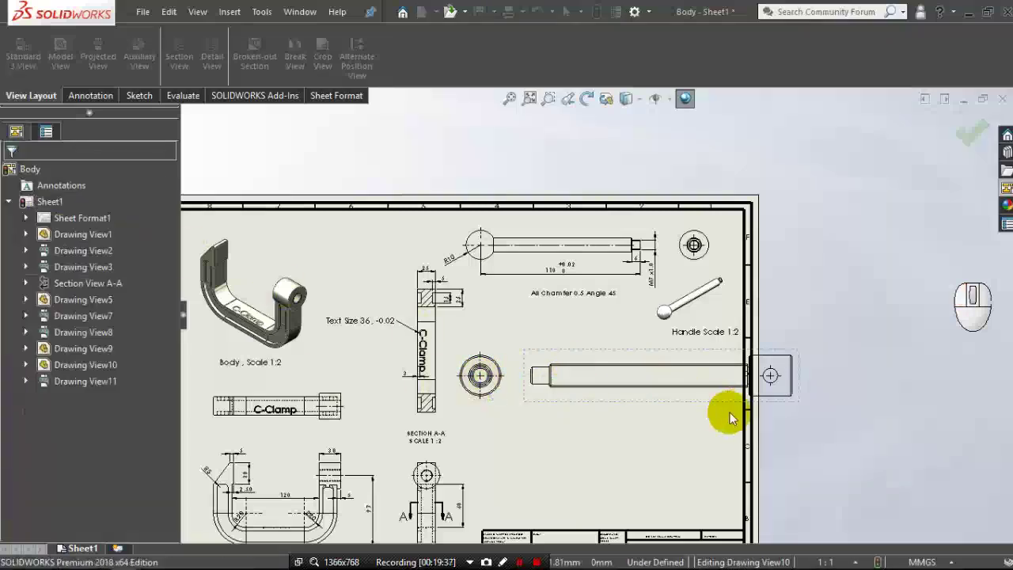
pyautogui.click(692, 400)
pyautogui.click(692, 399)
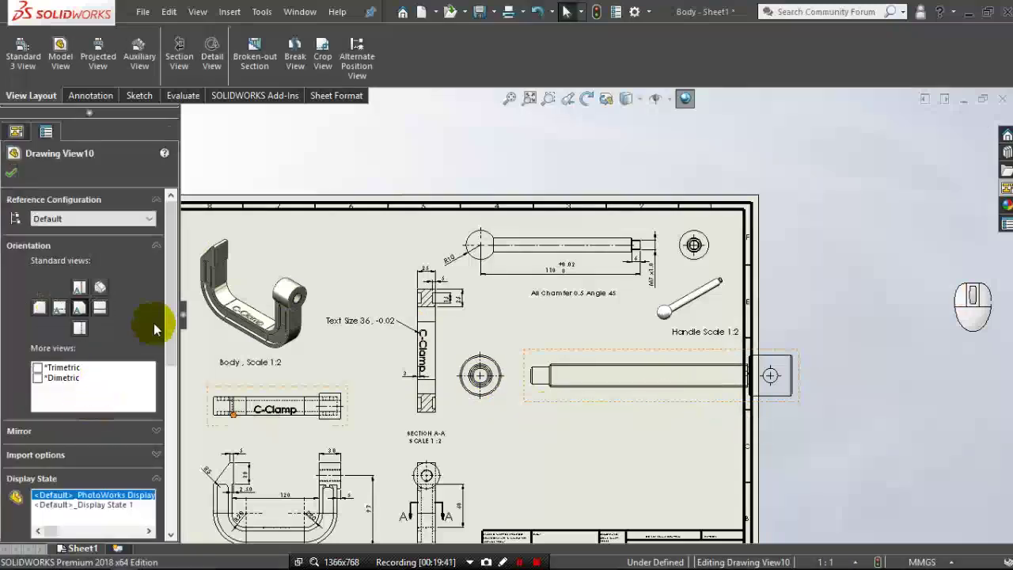
# Set the screw side view, Drawing View10, to a custom 1:1 scale.
pyautogui.moveTo(172, 311); pyautogui.dragTo(108, 384)
pyautogui.click(57, 339)
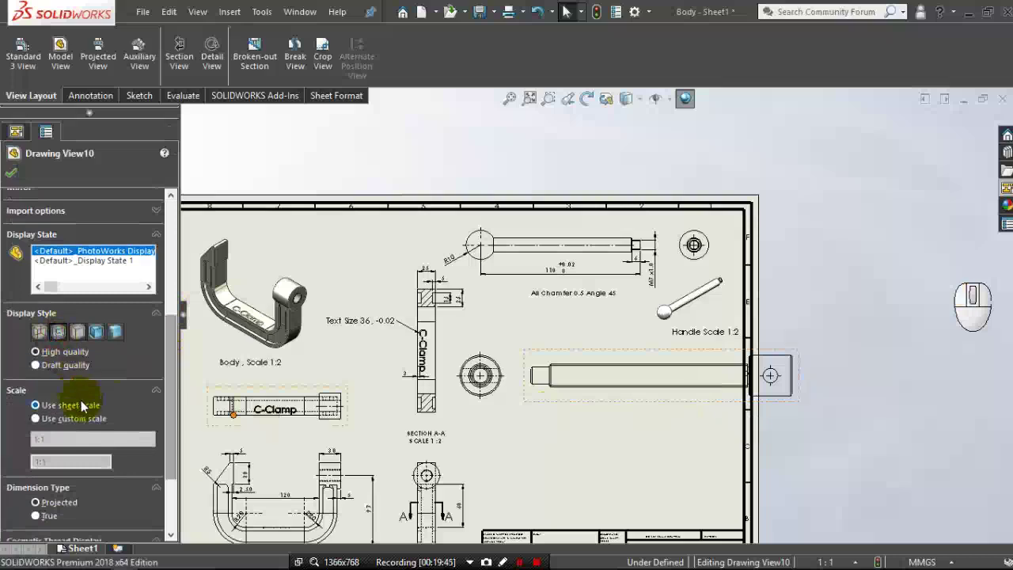
pyautogui.click(81, 444)
pyautogui.click(74, 425)
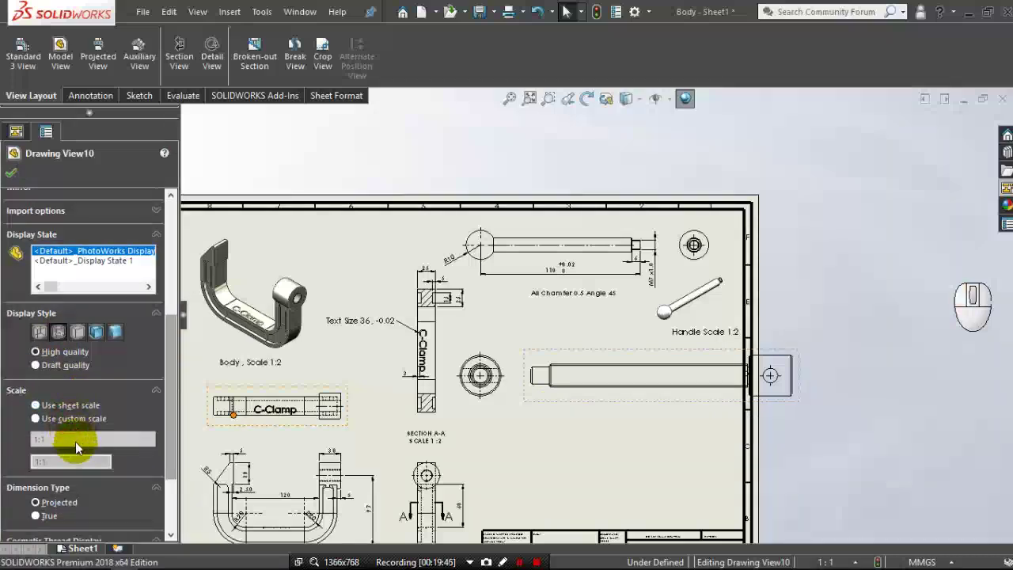
pyautogui.click(81, 447)
pyautogui.click(77, 333)
pyautogui.click(16, 173)
pyautogui.scroll(-3)
pyautogui.scroll(-3)
pyautogui.moveTo(429, 386); pyautogui.dragTo(468, 384)
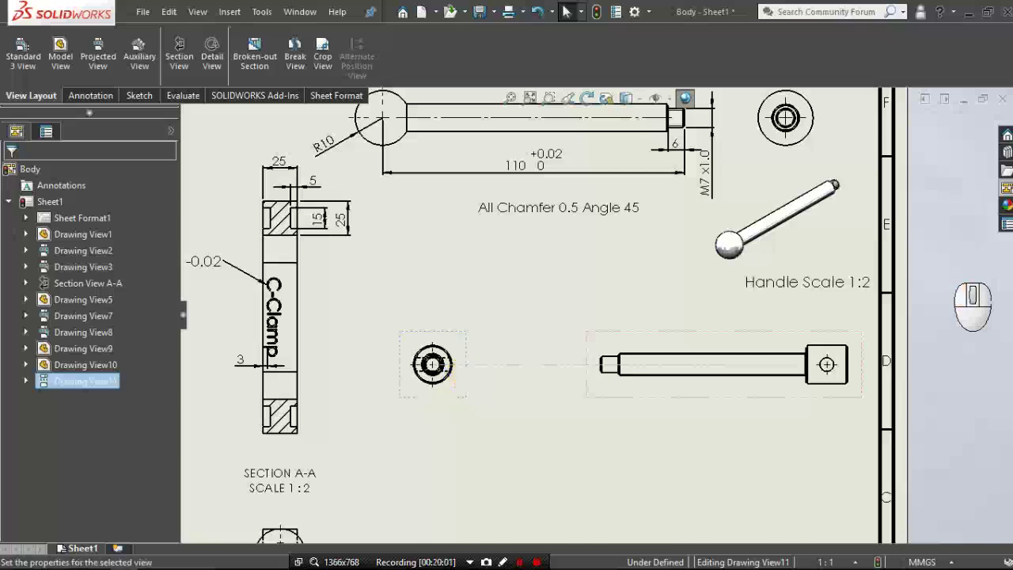
# Reapply the 1:1 scale to the screw views and move the end view further left.
pyautogui.click(627, 395)
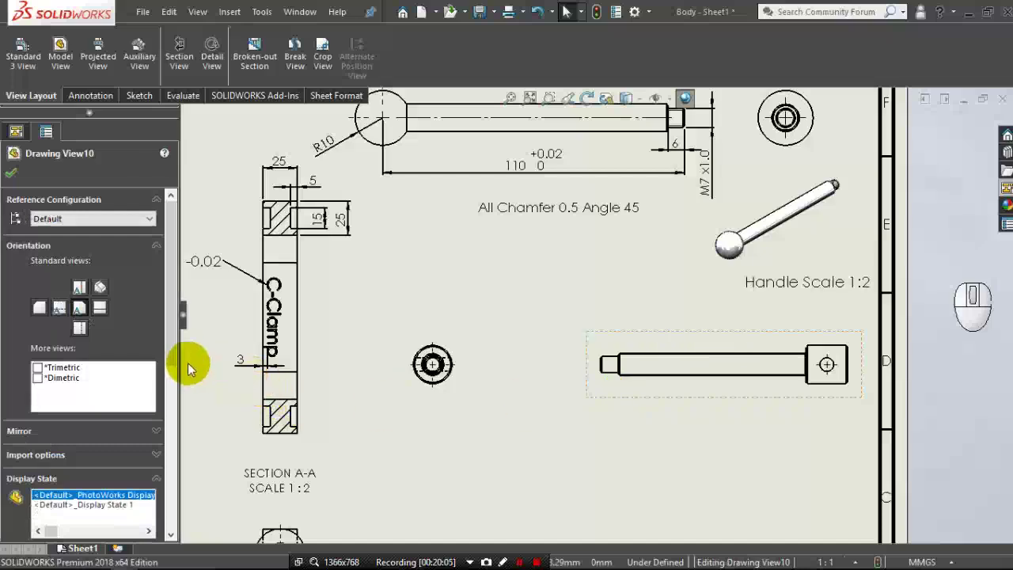
pyautogui.moveTo(177, 356); pyautogui.dragTo(166, 425)
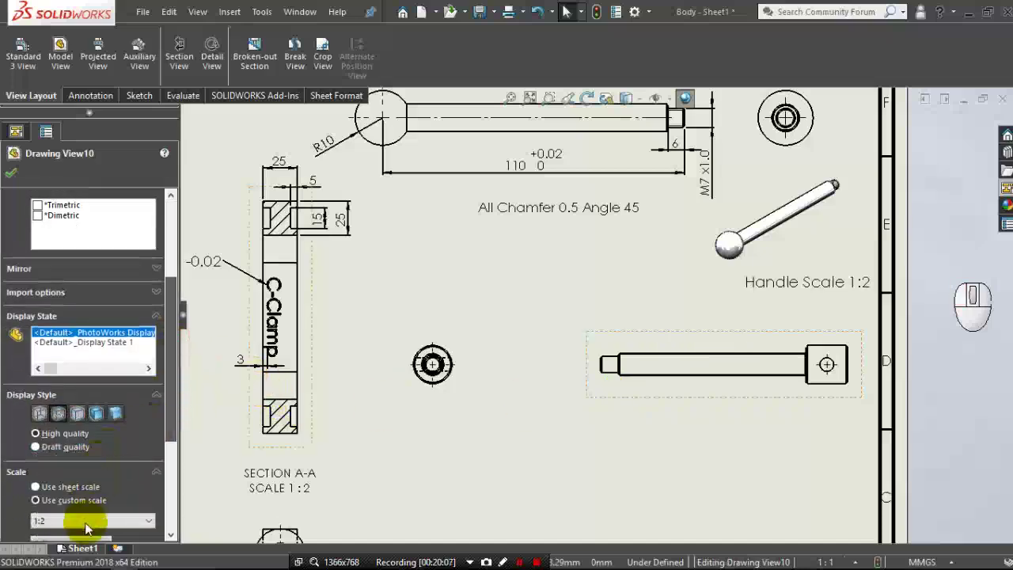
pyautogui.moveTo(90, 528); pyautogui.dragTo(90, 404)
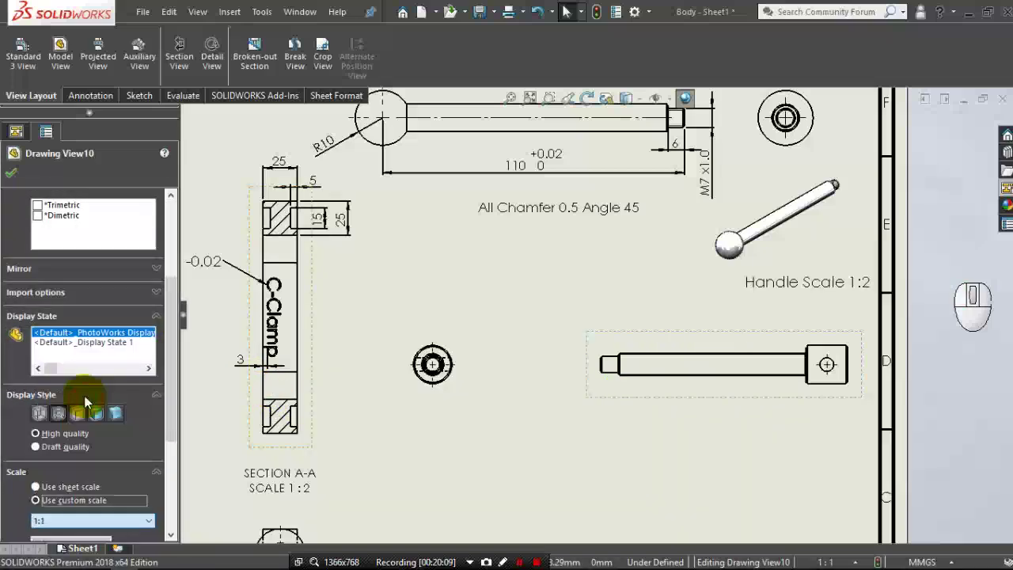
pyautogui.click(12, 177)
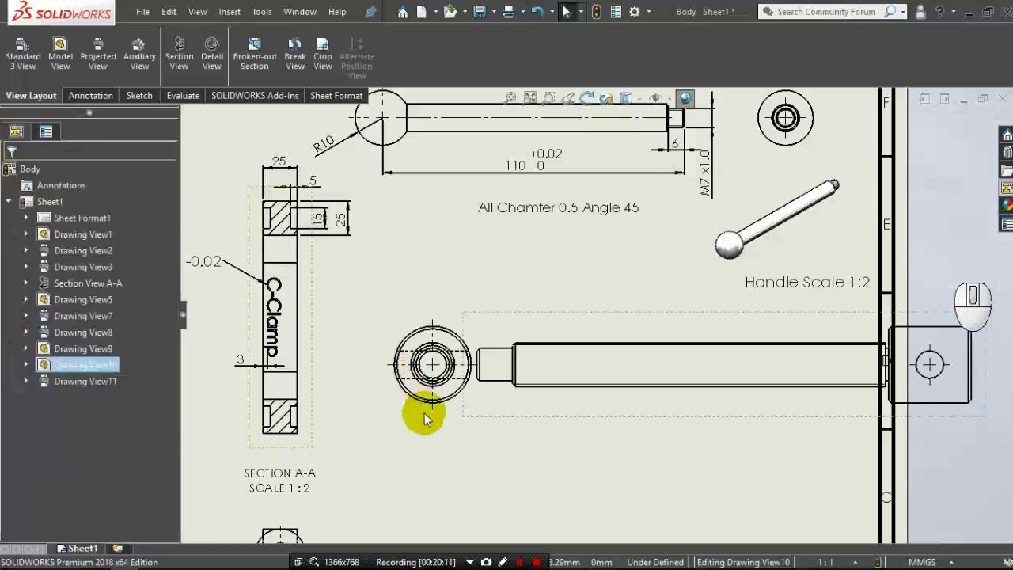
pyautogui.moveTo(423, 422); pyautogui.dragTo(372, 419)
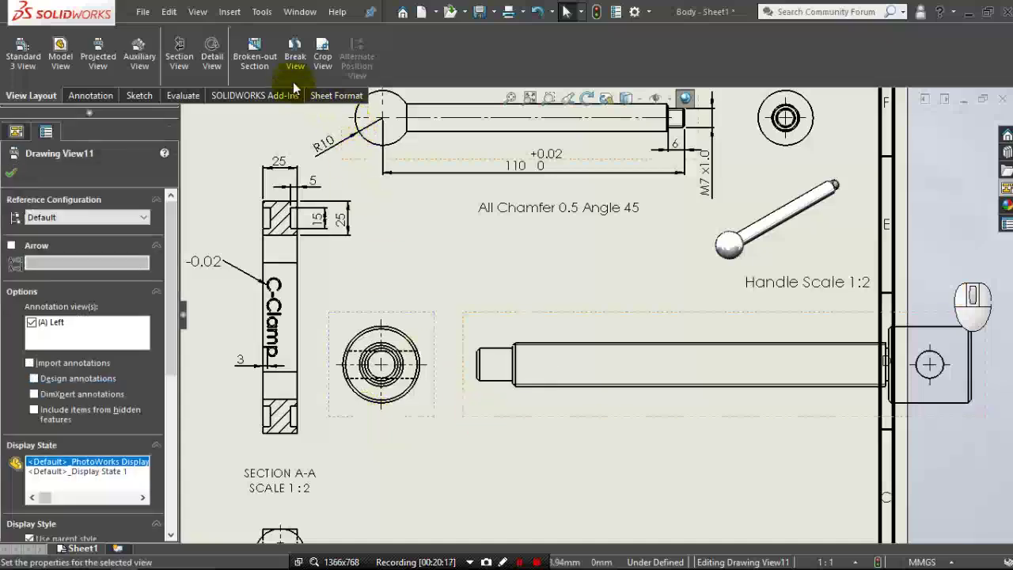
# Start a Break View with curved break lines, then cancel the first attempt.
pyautogui.click(292, 77)
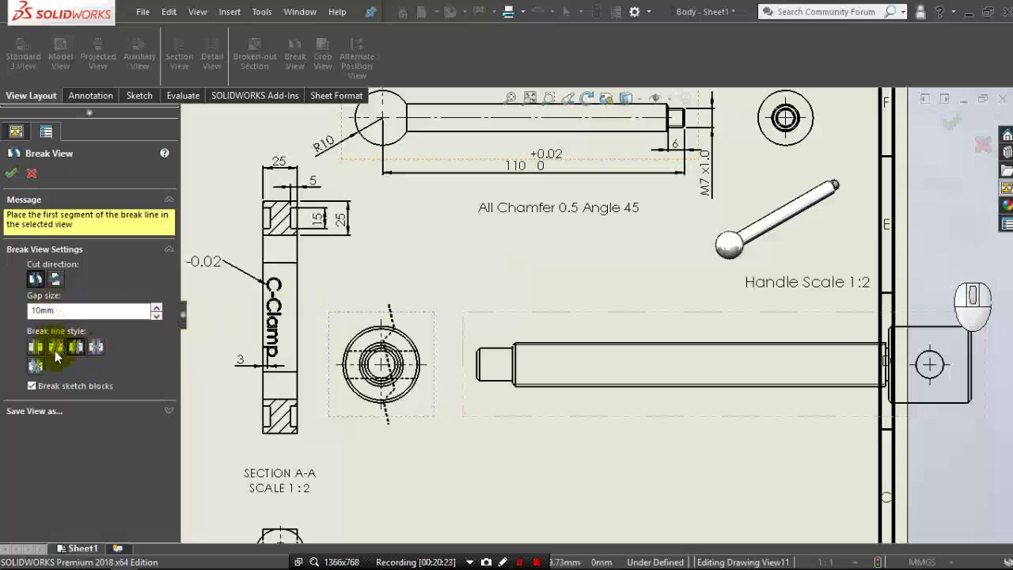
pyautogui.click(58, 357)
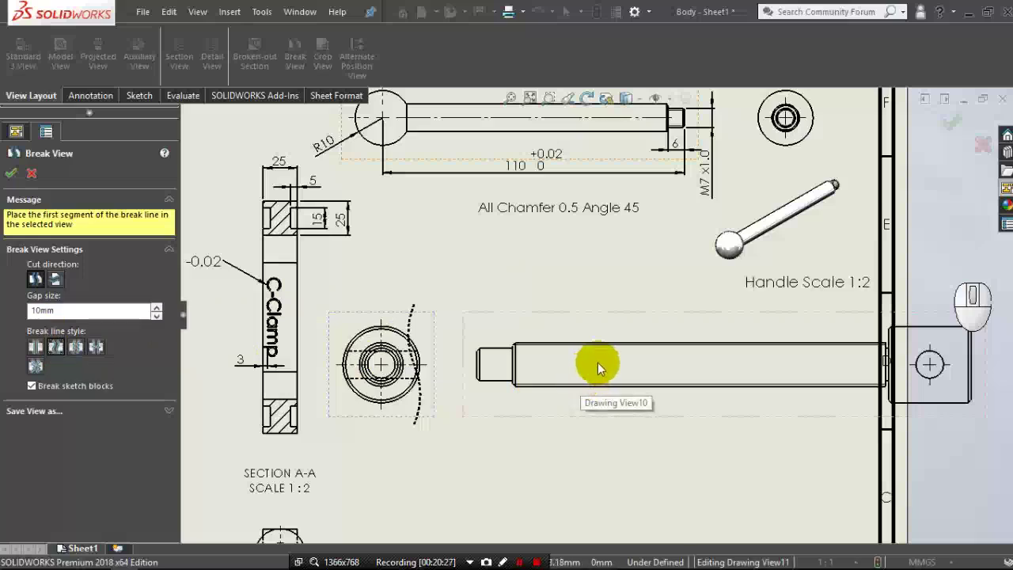
pyautogui.middleClick(32, 365)
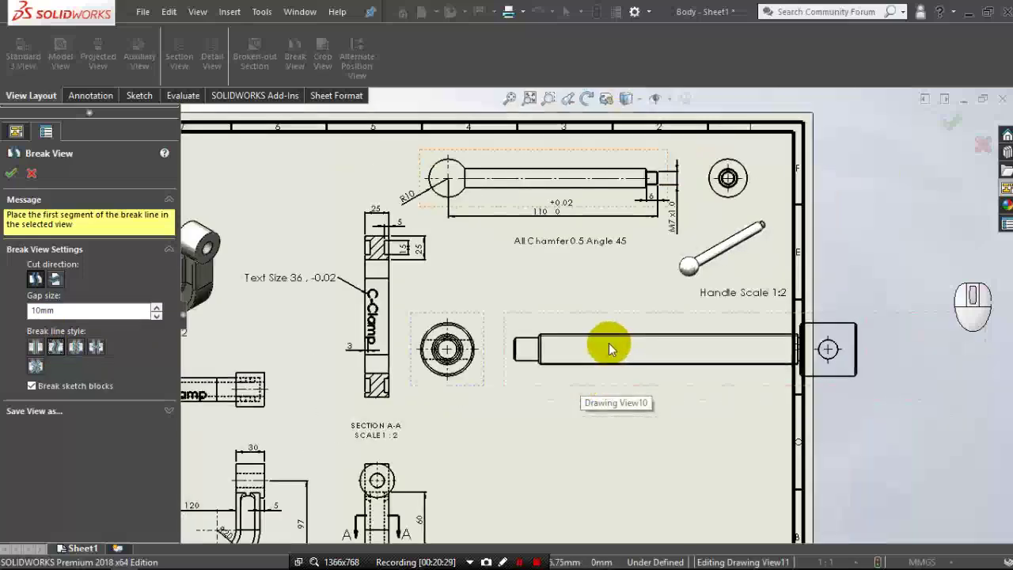
pyautogui.middleClick(31, 365)
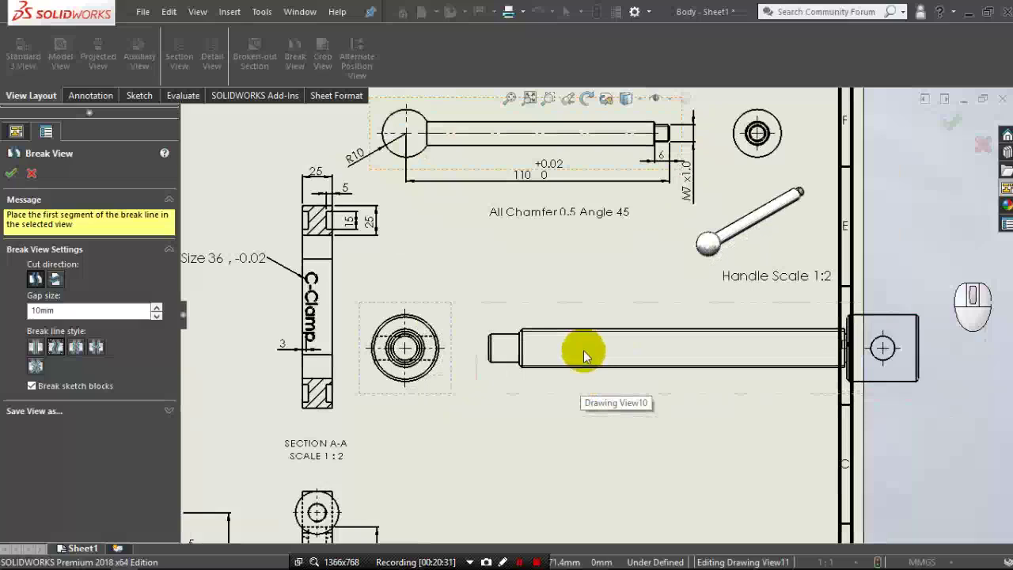
pyautogui.middleClick(32, 365)
pyautogui.click(32, 365)
pyautogui.middleClick(737, 352)
pyautogui.click(880, 407)
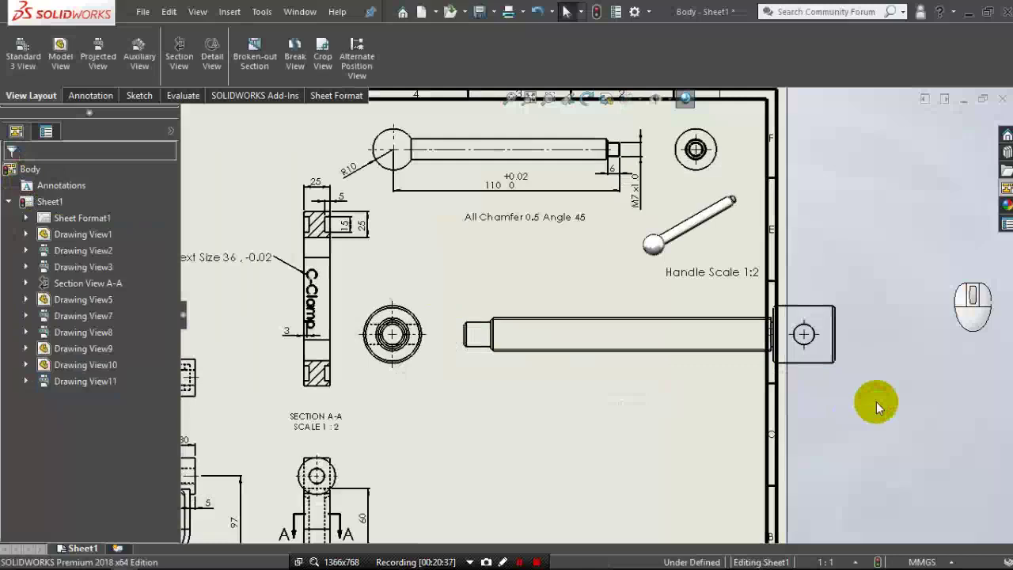
# Break the screw side view between two break lines and adjust the broken view's extent.
pyautogui.click(305, 61)
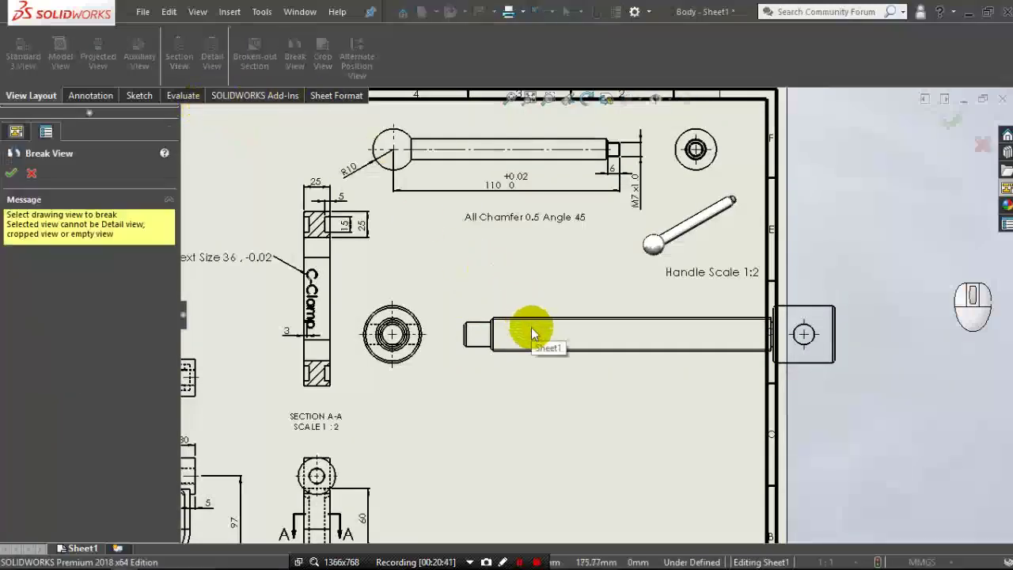
pyautogui.click(534, 333)
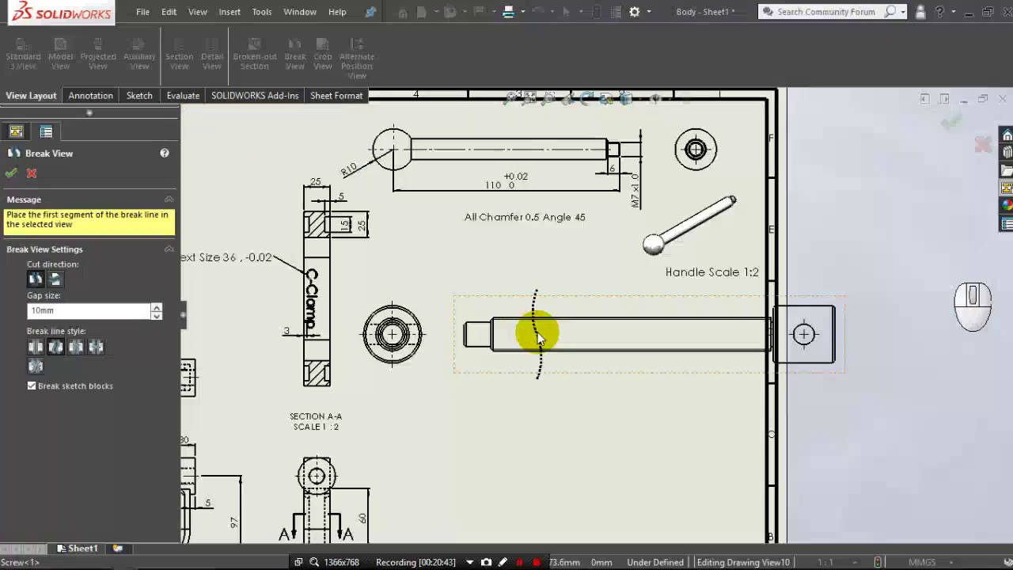
pyautogui.click(566, 338)
pyautogui.click(706, 340)
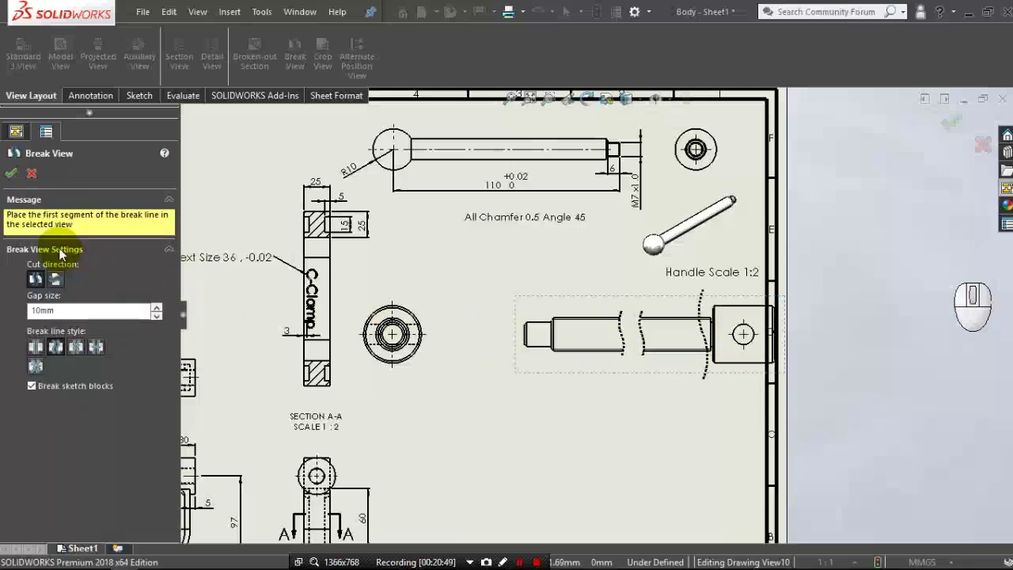
pyautogui.click(17, 183)
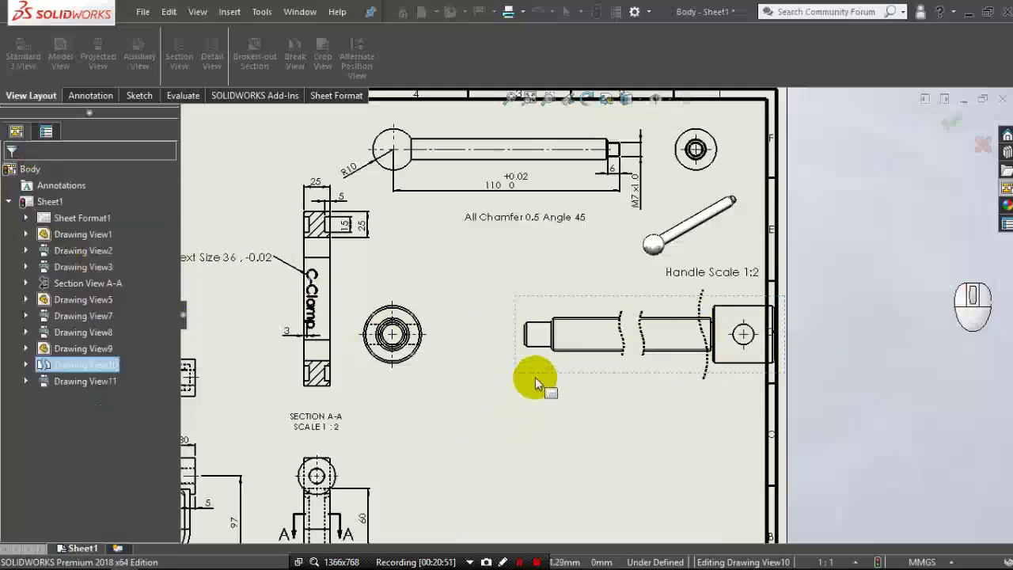
pyautogui.moveTo(540, 377); pyautogui.dragTo(482, 390)
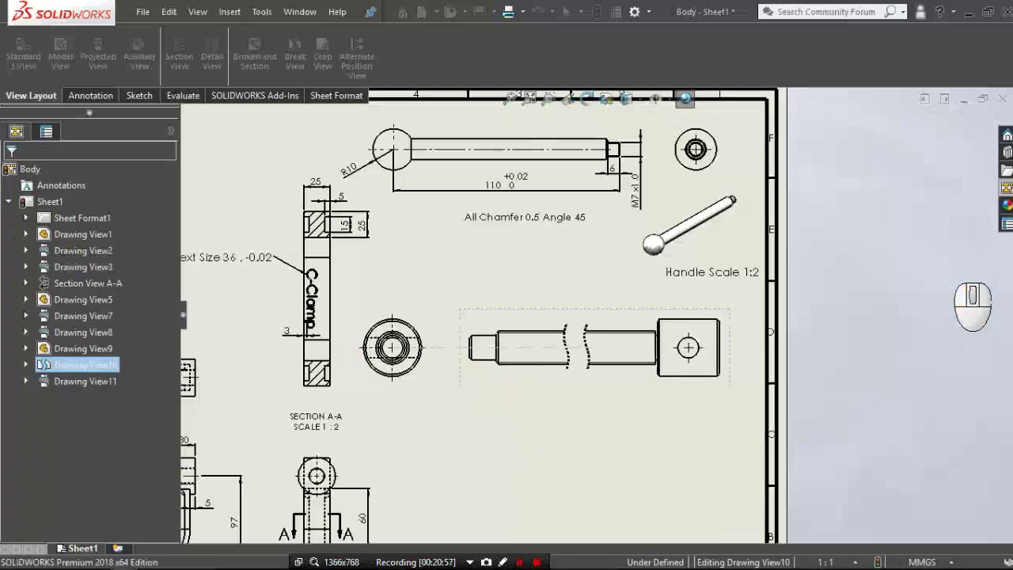
pyautogui.middleClick(536, 427)
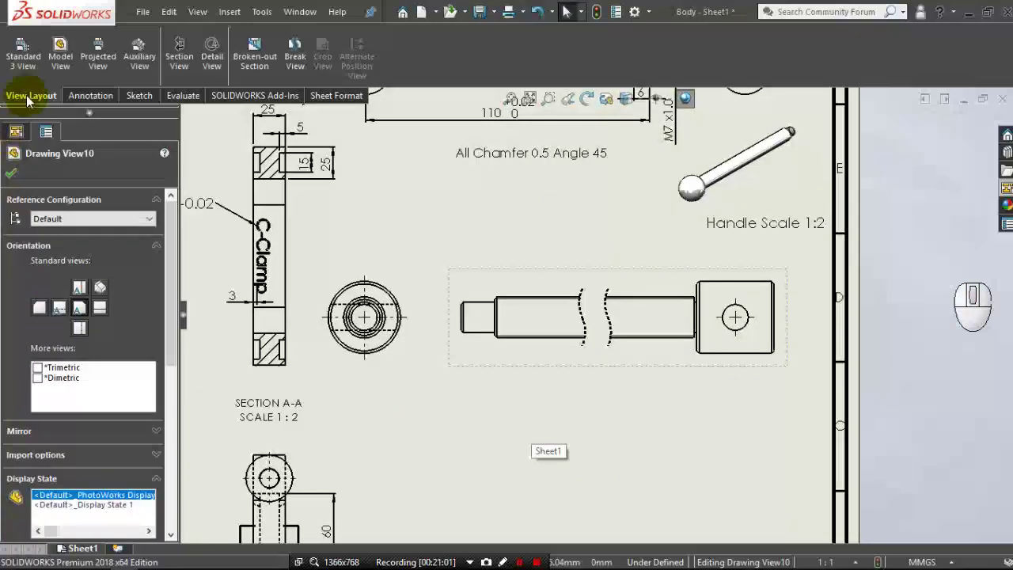
# Start Smart Dimension and place a first dimension on a handle edge.
pyautogui.click(83, 103)
pyautogui.click(35, 62)
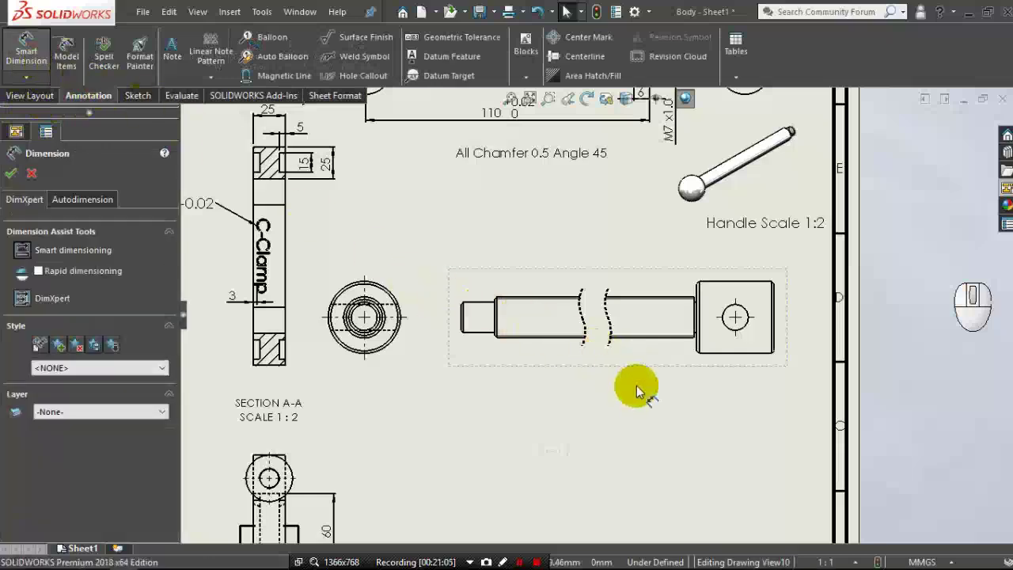
pyautogui.middleClick(787, 360)
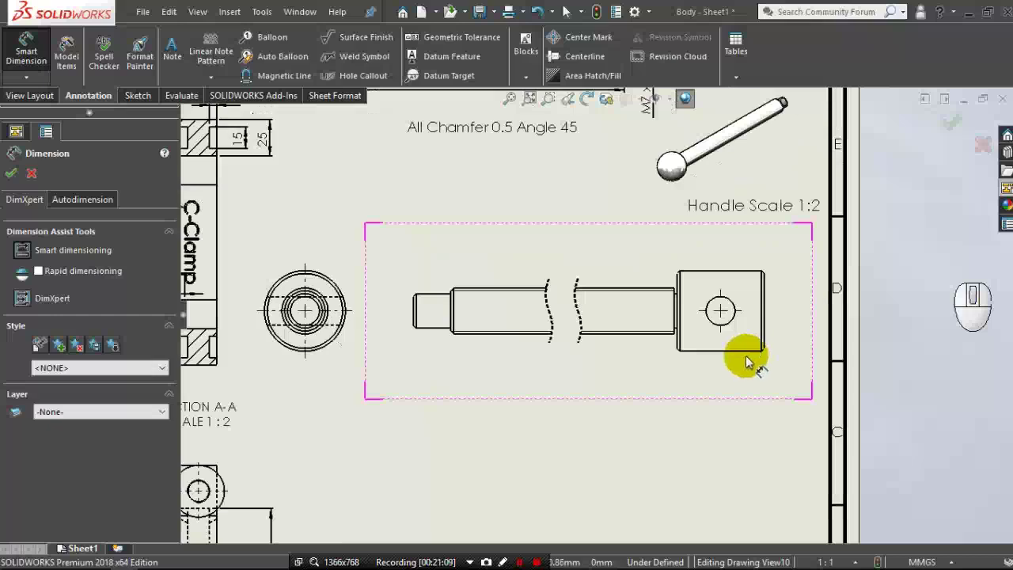
pyautogui.scroll(3)
pyautogui.scroll(-3)
pyautogui.click(732, 326)
pyautogui.moveTo(746, 319); pyautogui.dragTo(759, 313)
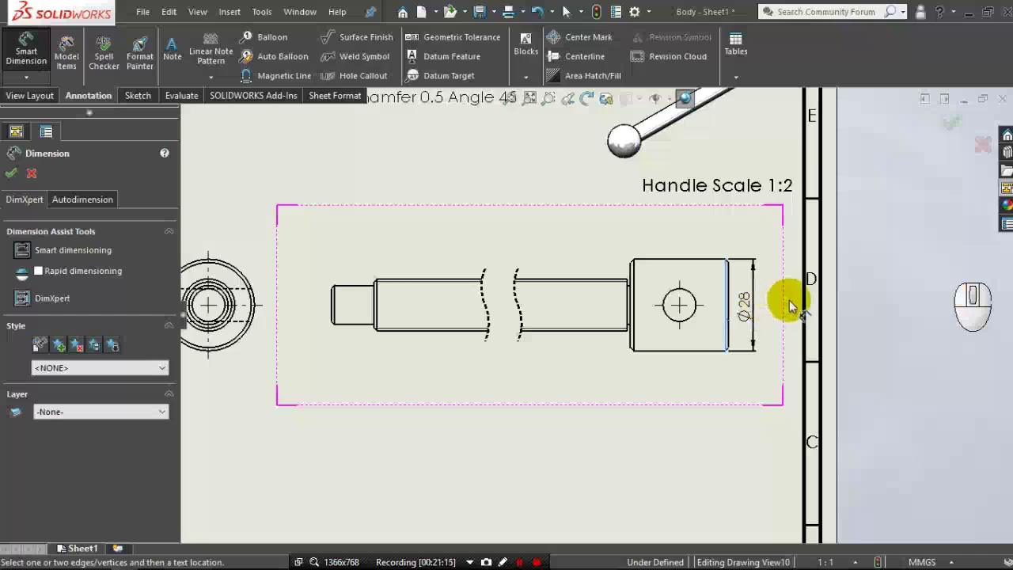
pyautogui.click(795, 305)
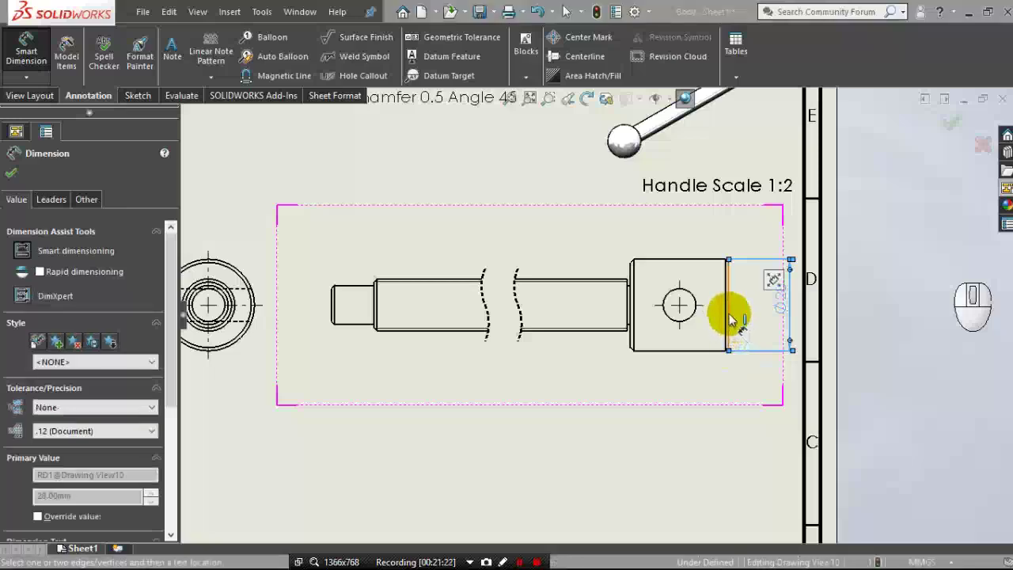
pyautogui.click(734, 319)
# Dimension the 30 and 15 lengths at the handle's right end.
pyautogui.click(634, 311)
pyautogui.moveTo(658, 359); pyautogui.dragTo(685, 403)
pyautogui.click(694, 418)
pyautogui.scroll(-3)
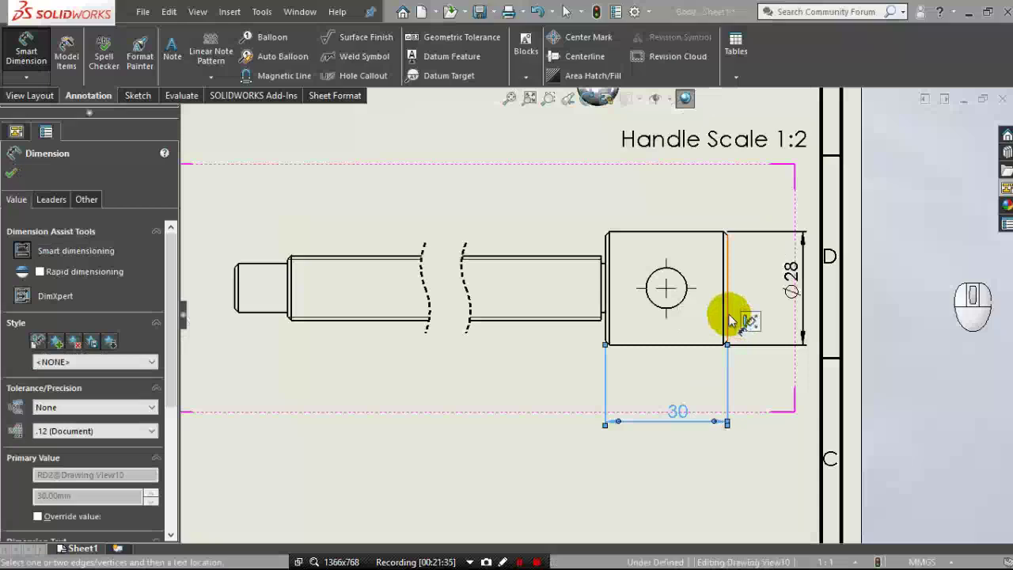
pyautogui.click(733, 319)
pyautogui.click(692, 316)
pyautogui.click(683, 306)
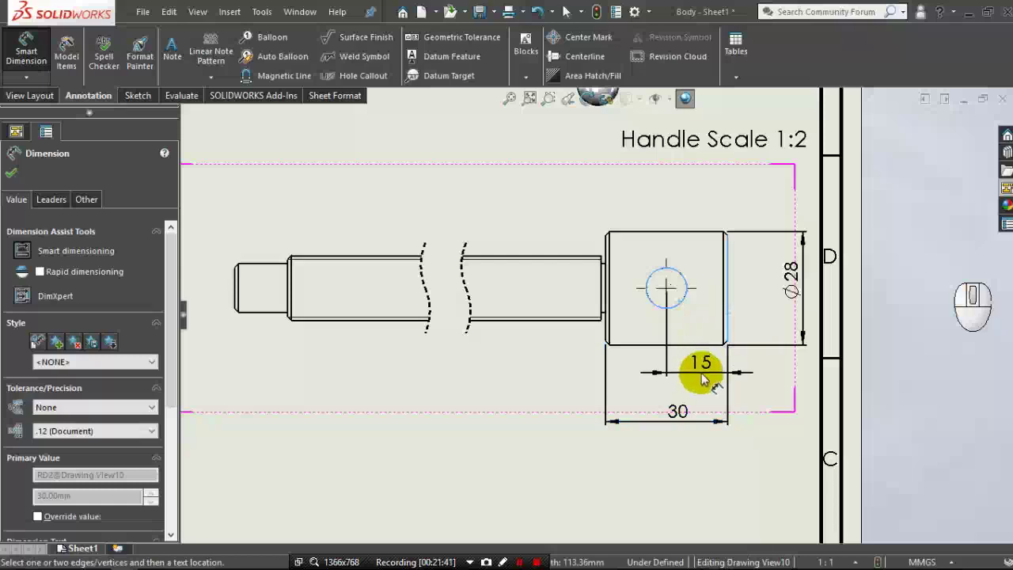
pyautogui.click(706, 386)
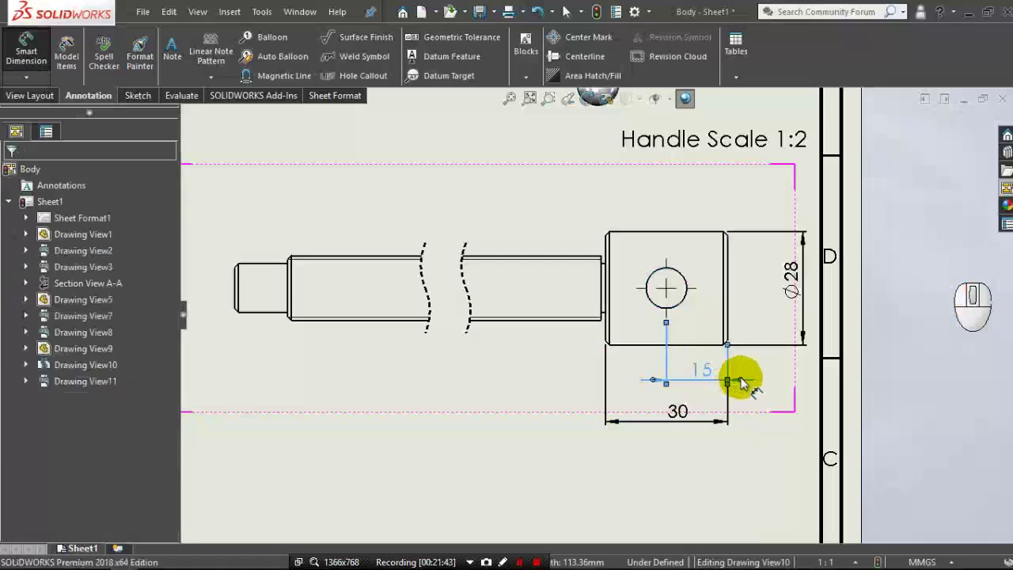
pyautogui.click(575, 380)
# Dimension the Ø12 shaft diameter between the top and bottom shaft edges.
pyautogui.scroll(3)
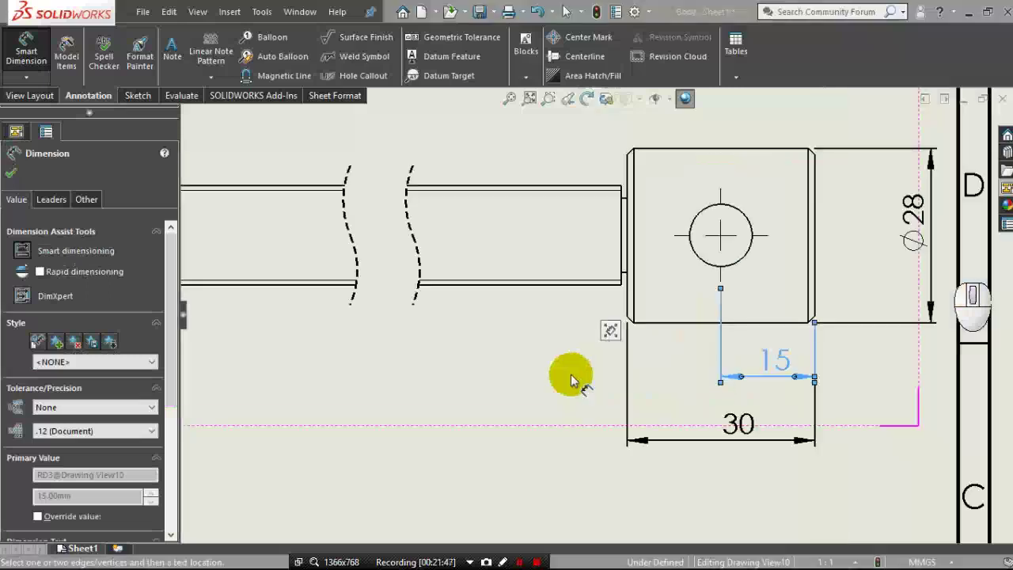
pyautogui.scroll(-3)
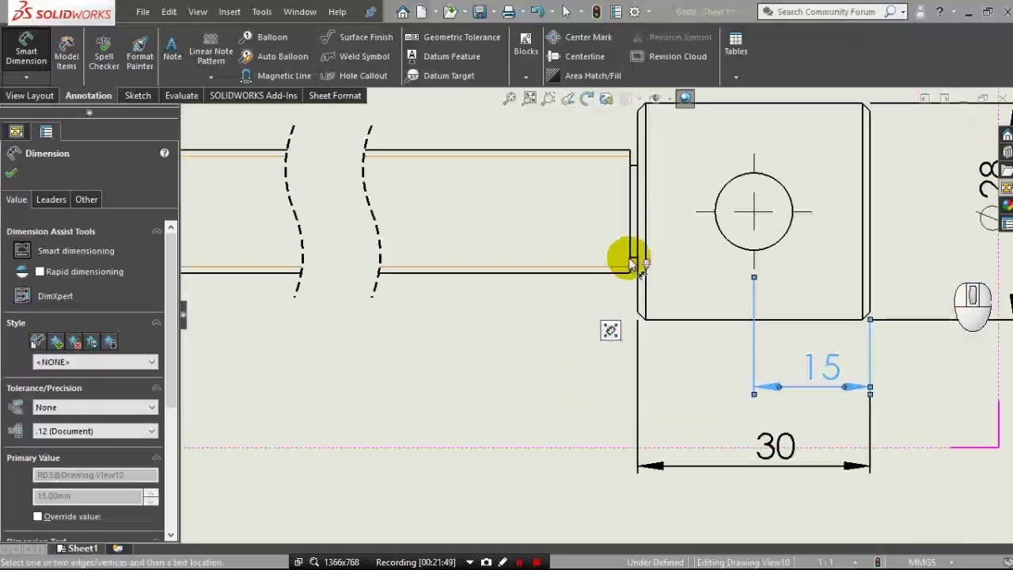
pyautogui.moveTo(640, 263); pyautogui.dragTo(636, 205)
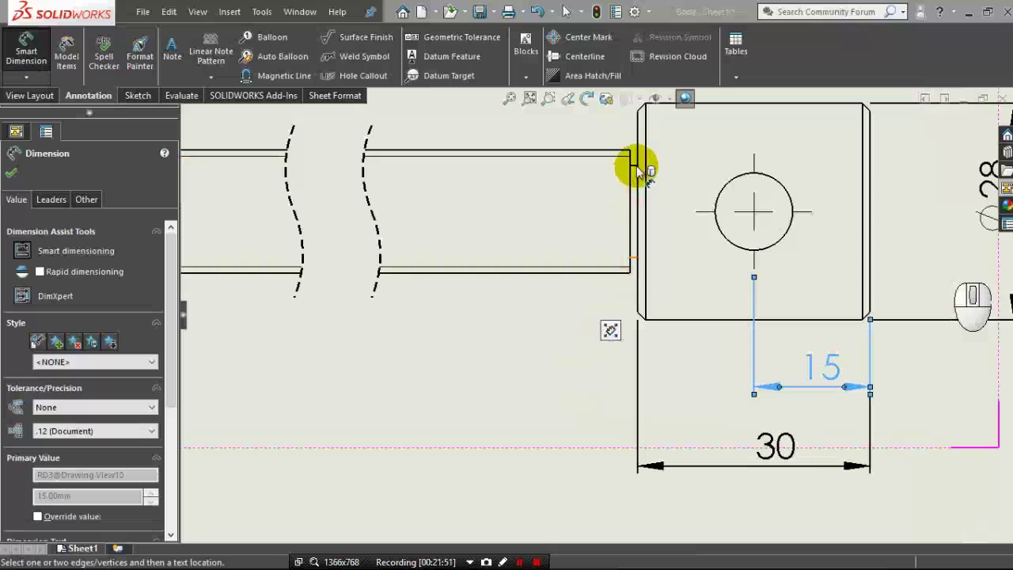
pyautogui.click(641, 171)
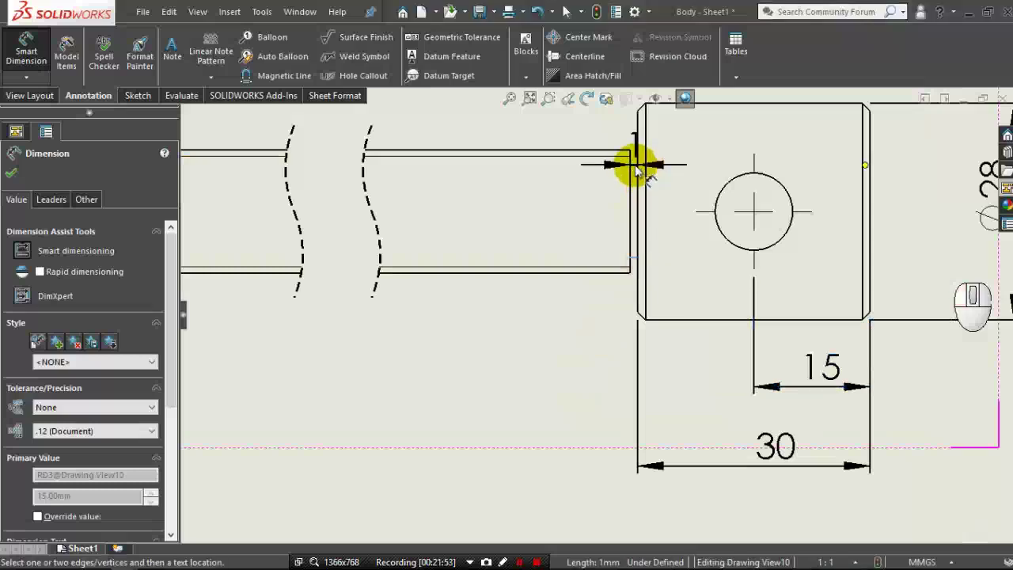
pyautogui.click(637, 170)
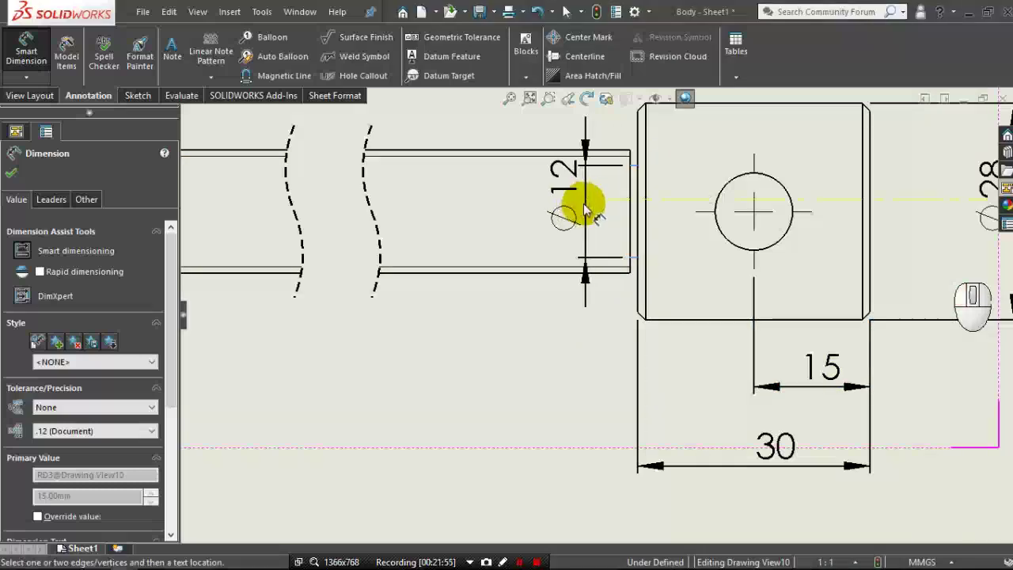
pyautogui.click(577, 209)
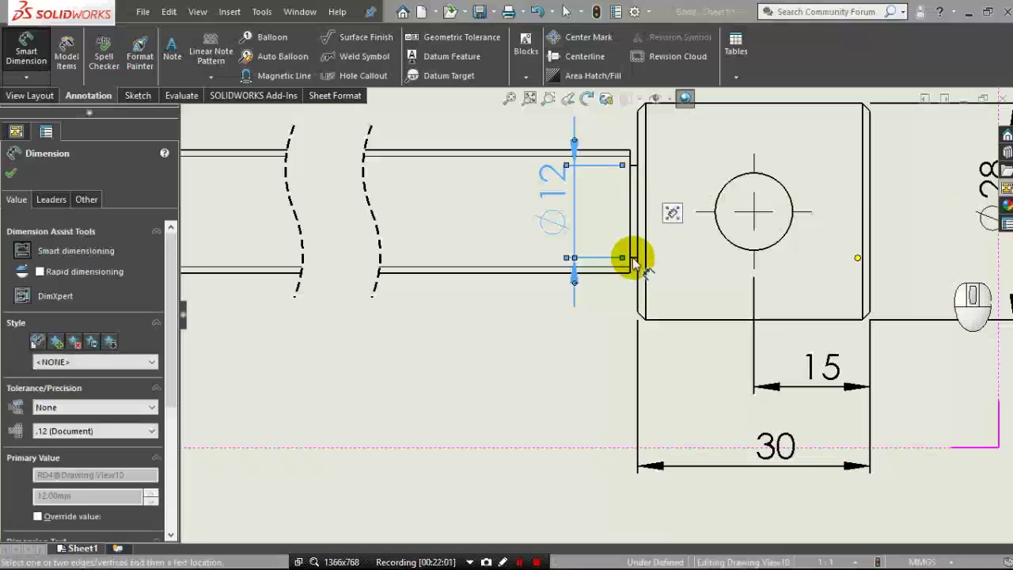
pyautogui.click(638, 263)
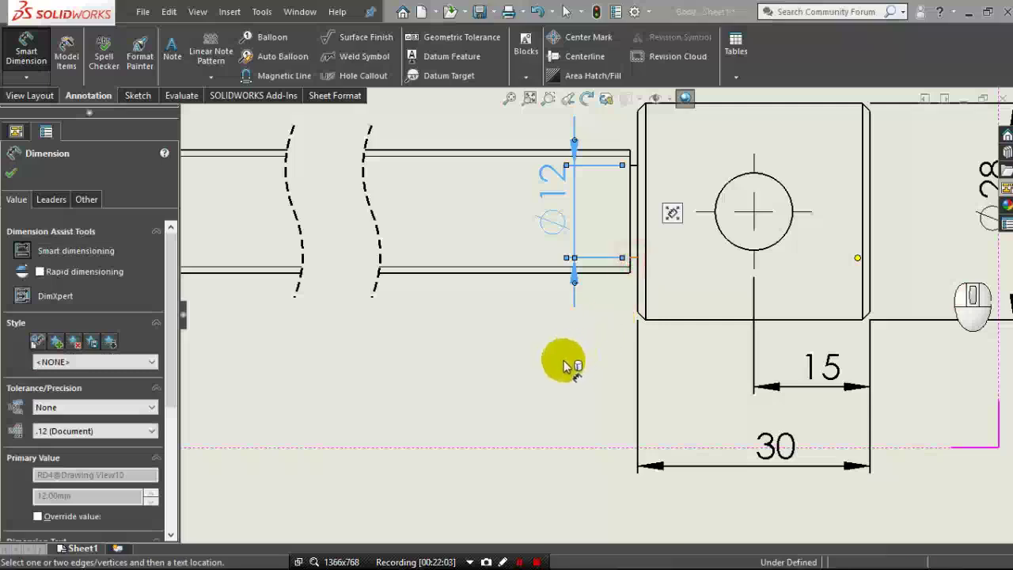
# Begin placing a small 1 mm dimension between two handle edges.
pyautogui.click(567, 365)
pyautogui.click(552, 377)
pyautogui.scroll(3)
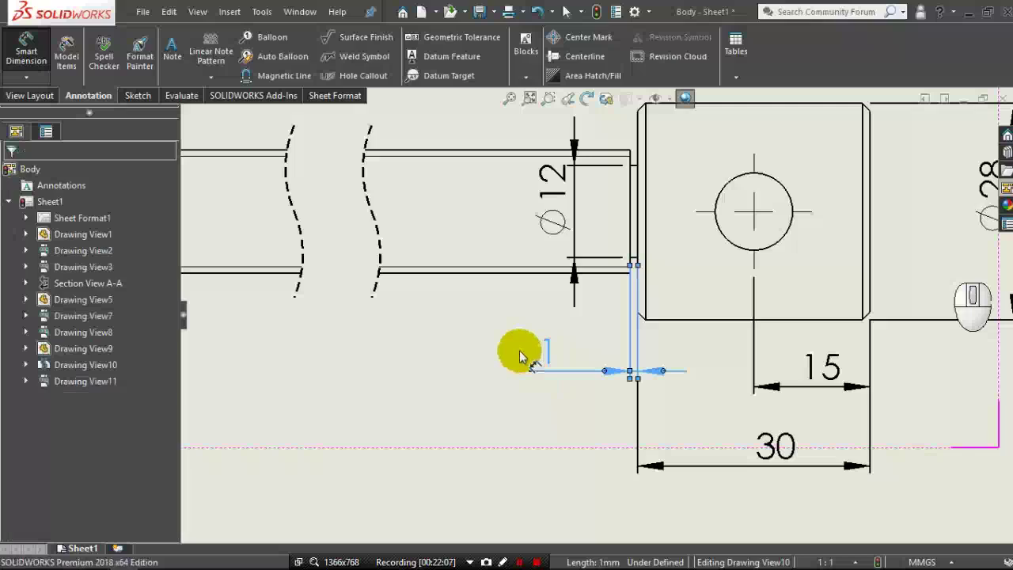
pyautogui.scroll(3)
pyautogui.middleClick(524, 355)
pyautogui.middleClick(524, 355)
pyautogui.middleClick(419, 379)
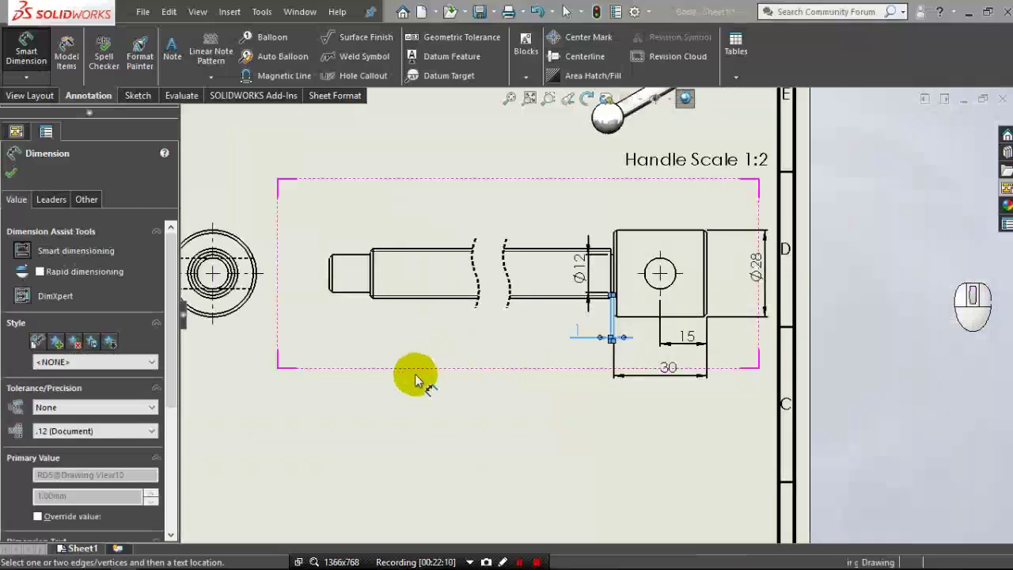
pyautogui.middleClick(419, 379)
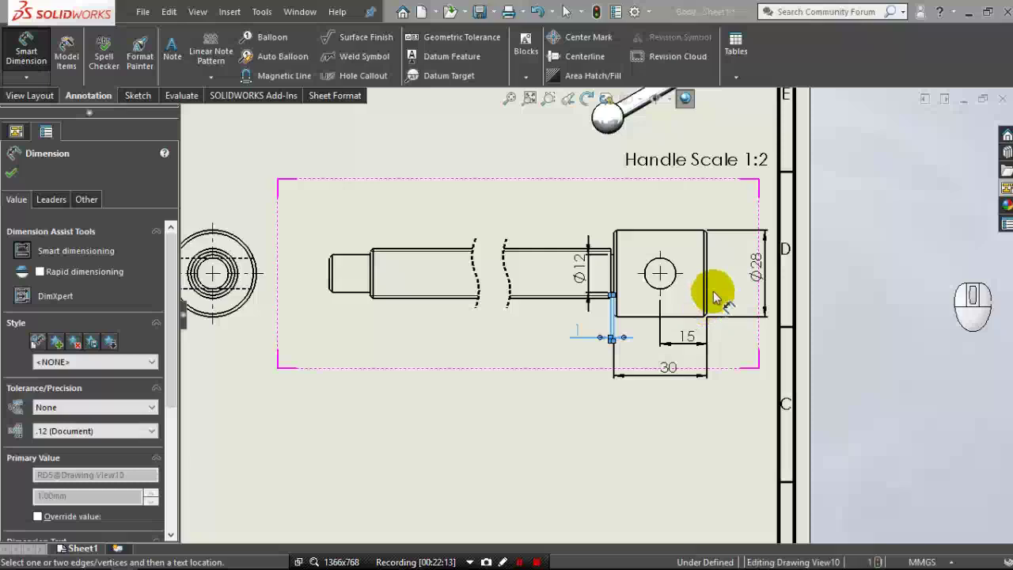
# Dimension the 180 overall handle length, placed below the handle.
pyautogui.click(803, 267)
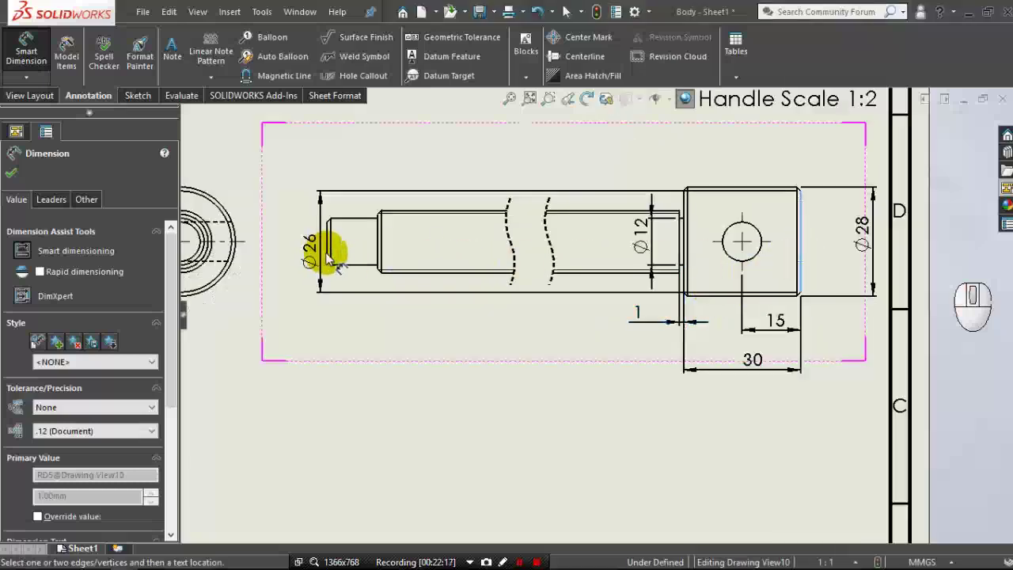
pyautogui.moveTo(358, 284); pyautogui.dragTo(616, 442)
pyautogui.click(601, 454)
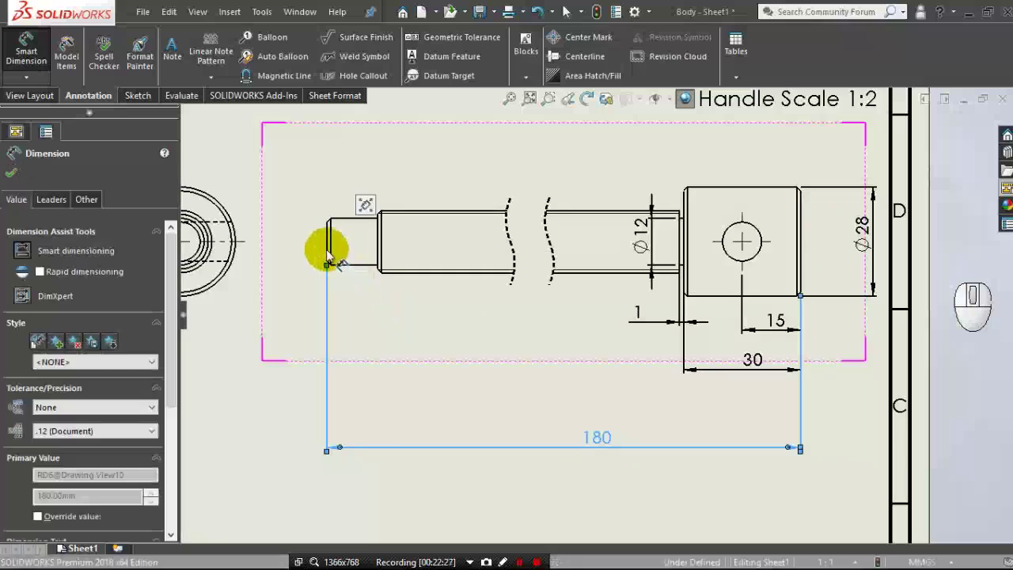
pyautogui.click(329, 250)
# Dimension the 13 length of the small end step.
pyautogui.click(385, 255)
pyautogui.click(381, 253)
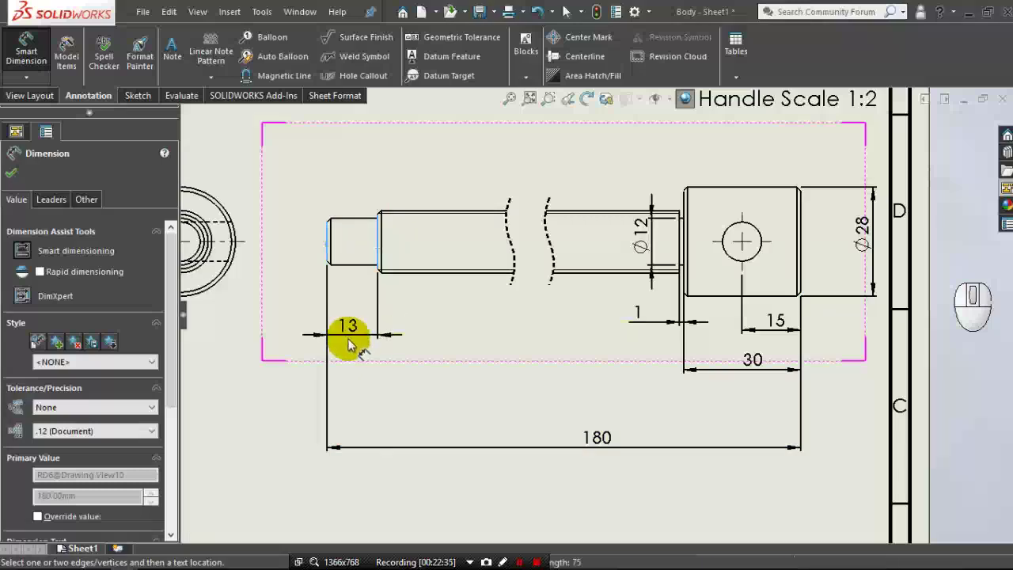
pyautogui.click(353, 327)
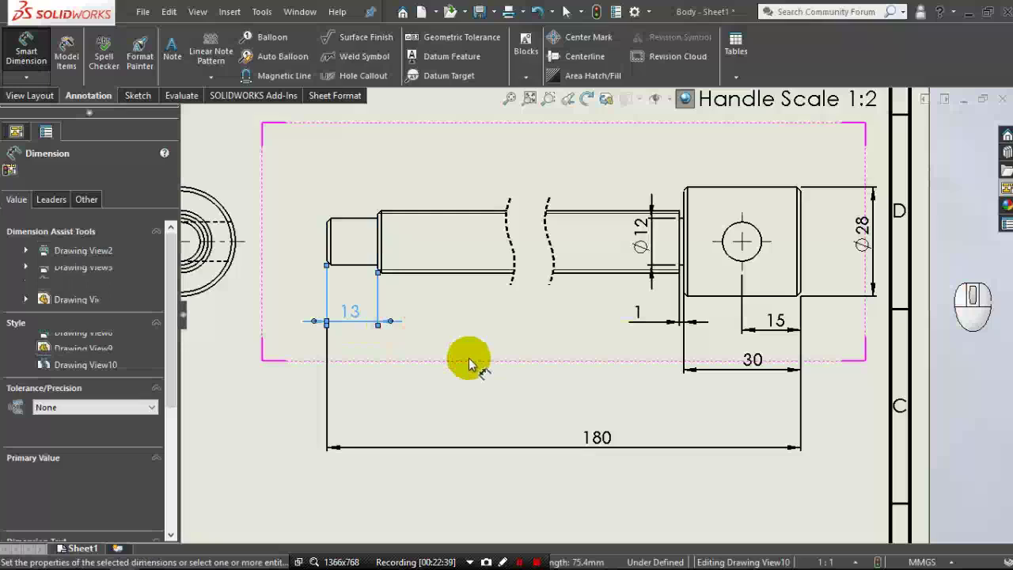
pyautogui.click(594, 438)
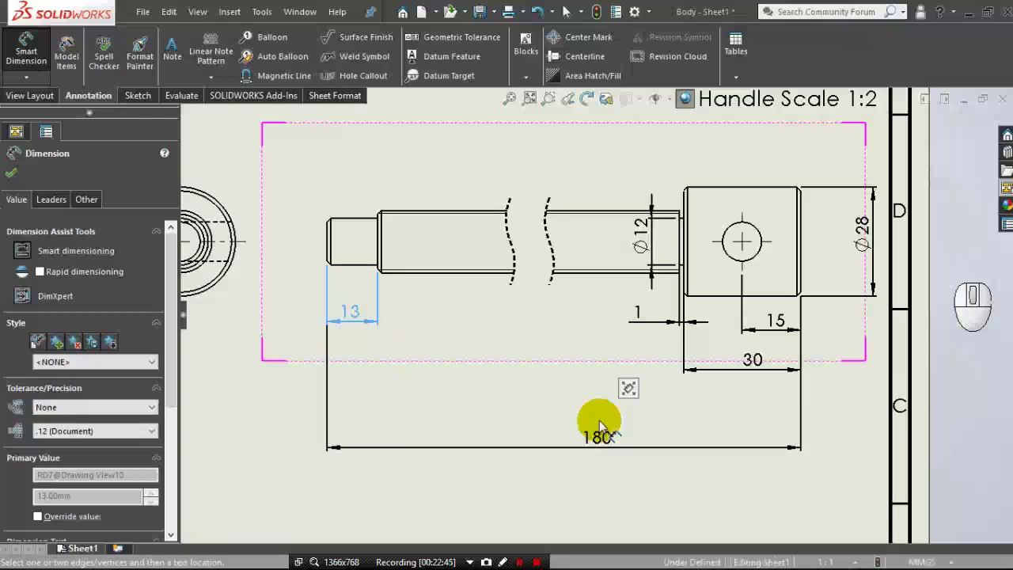
# Move the 180 overall length dimension closer to the handle.
pyautogui.click(603, 415)
pyautogui.click(602, 417)
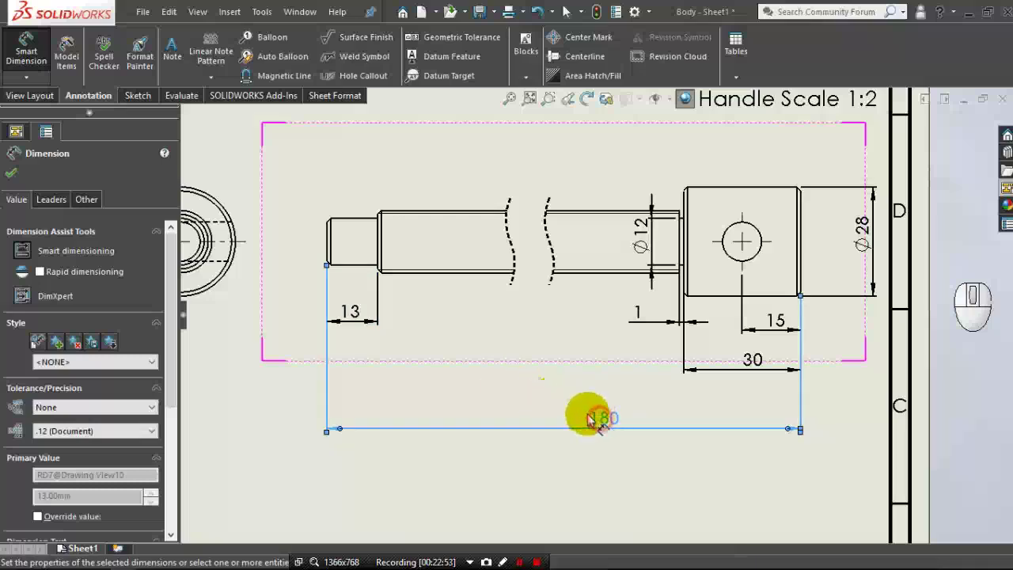
pyautogui.moveTo(584, 414); pyautogui.dragTo(580, 404)
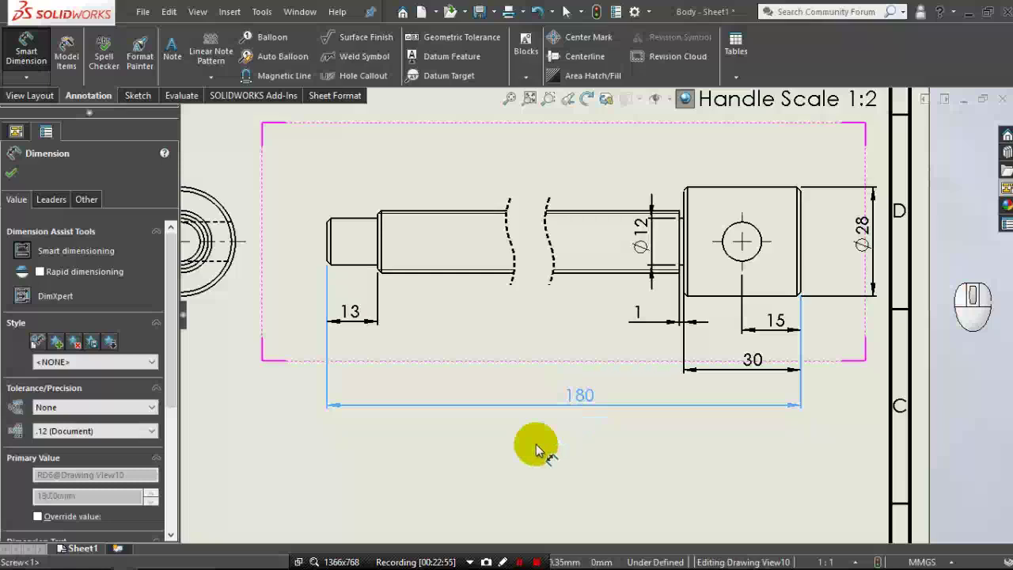
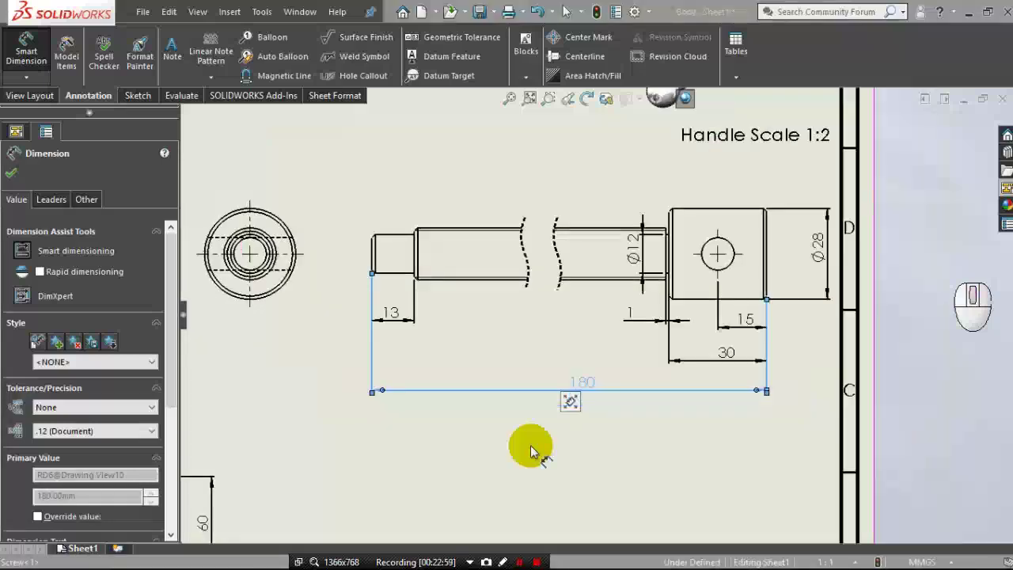
pyautogui.middleClick(535, 450)
pyautogui.scroll(3)
pyautogui.scroll(-3)
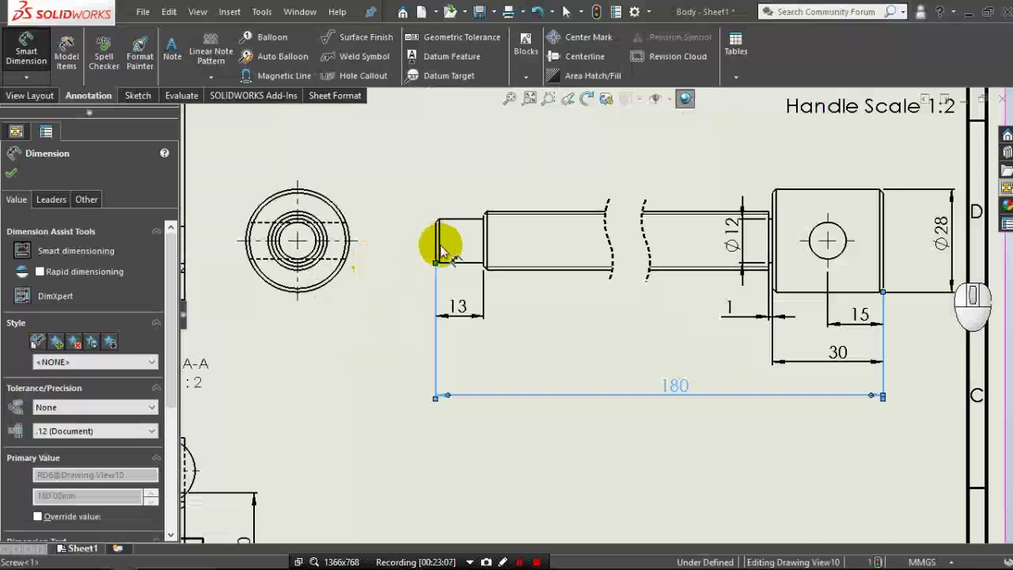
# Dimension the Ø12 diameter of the screw's end step.
pyautogui.click(444, 251)
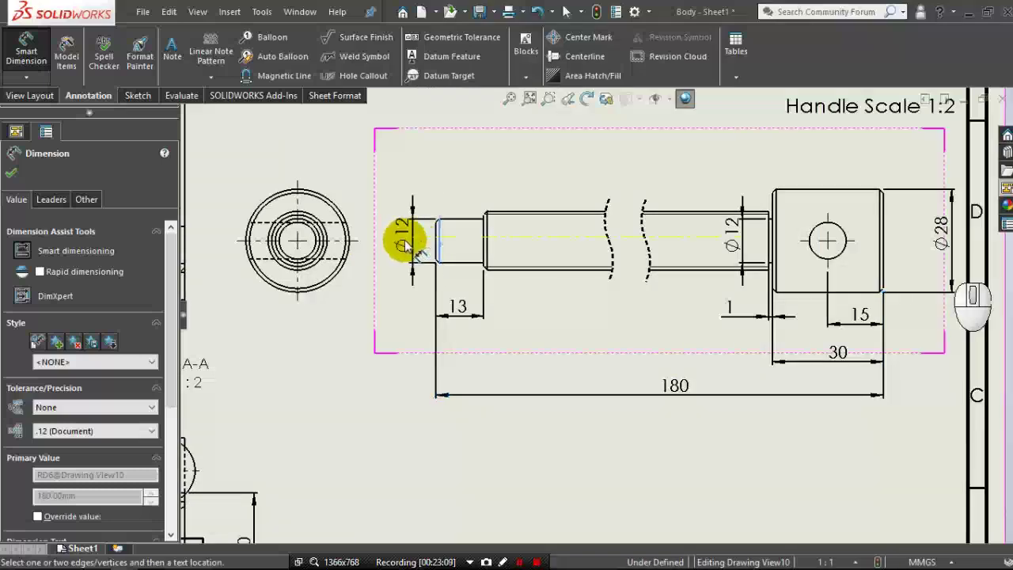
pyautogui.click(407, 246)
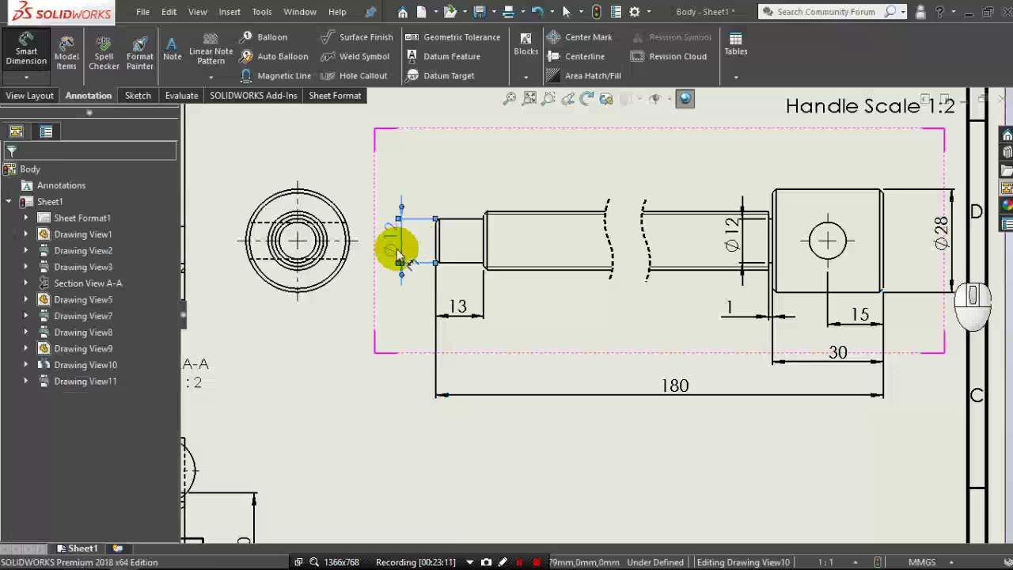
pyautogui.moveTo(407, 280); pyautogui.dragTo(493, 252)
pyautogui.click(493, 252)
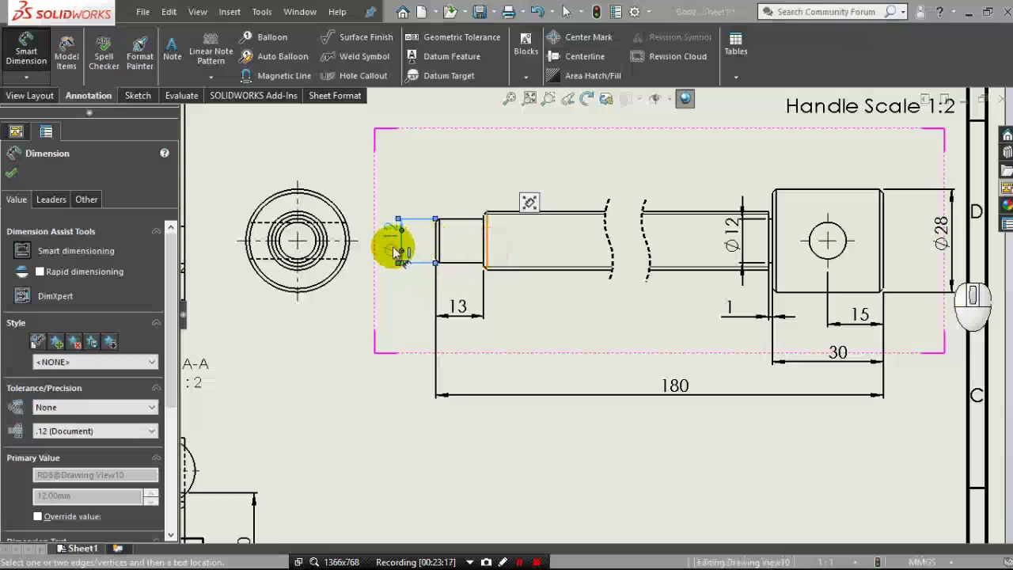
# Dimension the thread as M16 x 1.5 and move the screw's end view closer to its side view.
pyautogui.click(375, 240)
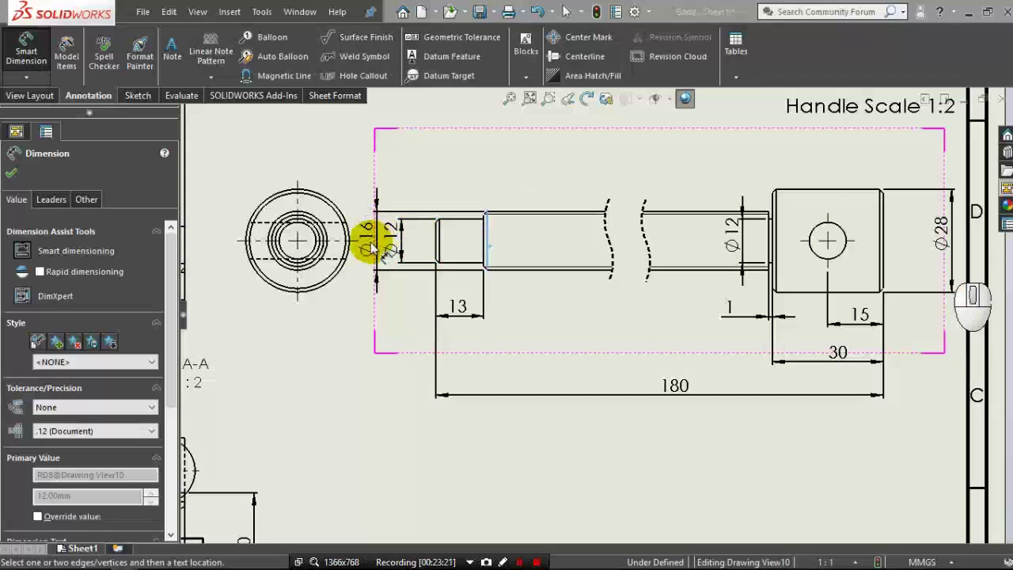
pyautogui.click(375, 248)
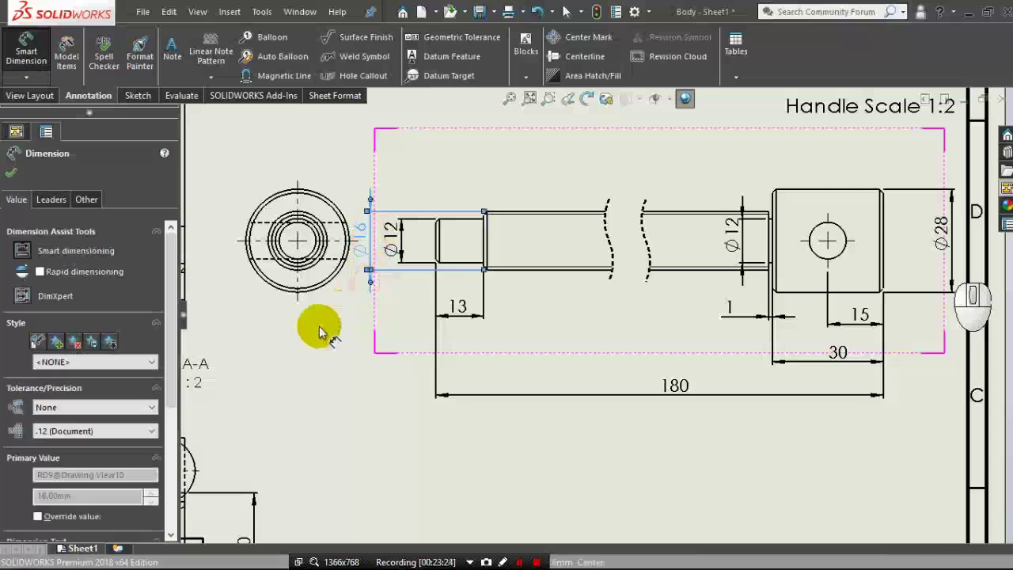
pyautogui.moveTo(324, 331); pyautogui.dragTo(341, 345)
pyautogui.middleClick(341, 345)
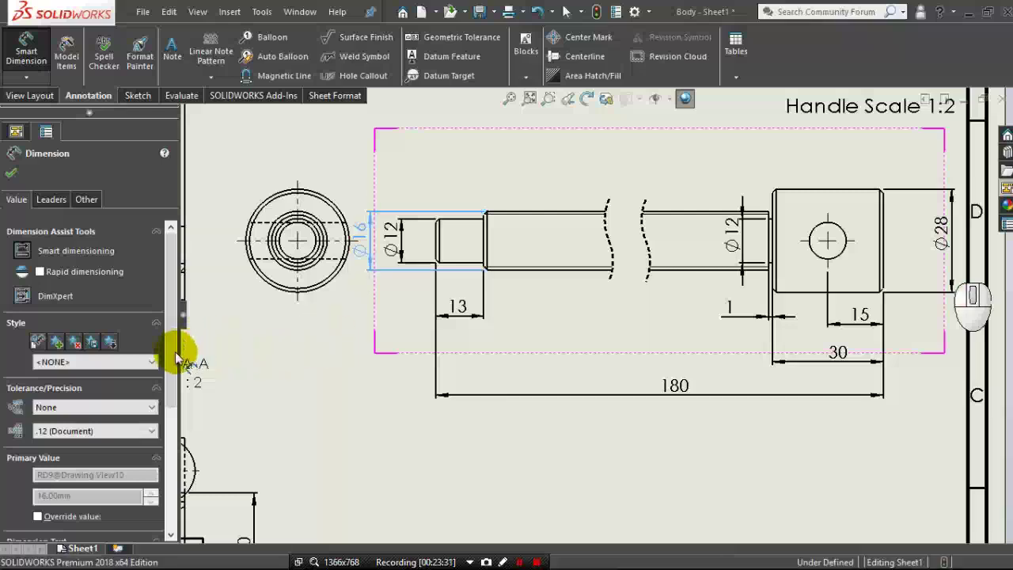
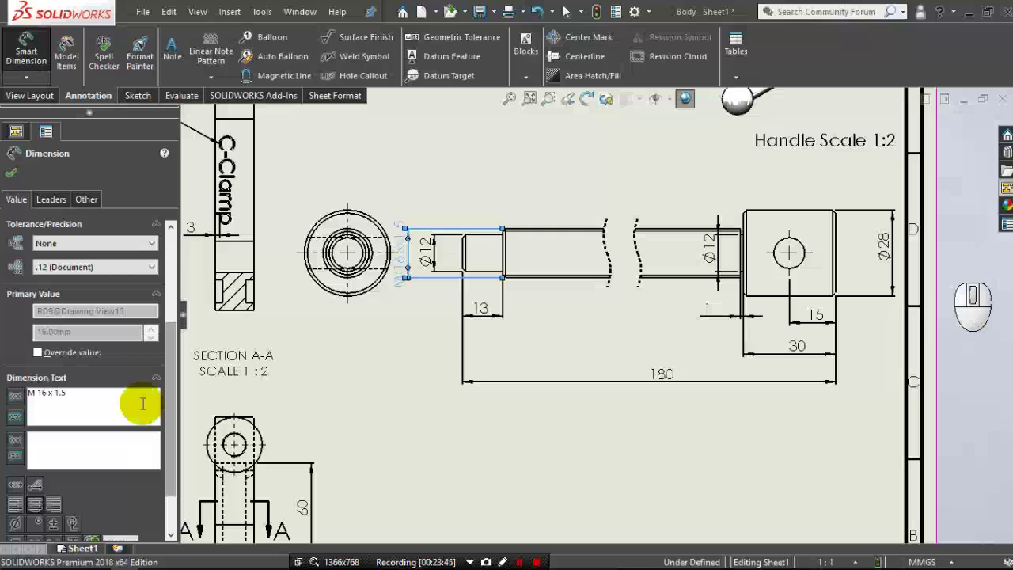
pyautogui.click(17, 176)
pyautogui.moveTo(331, 322); pyautogui.dragTo(309, 317)
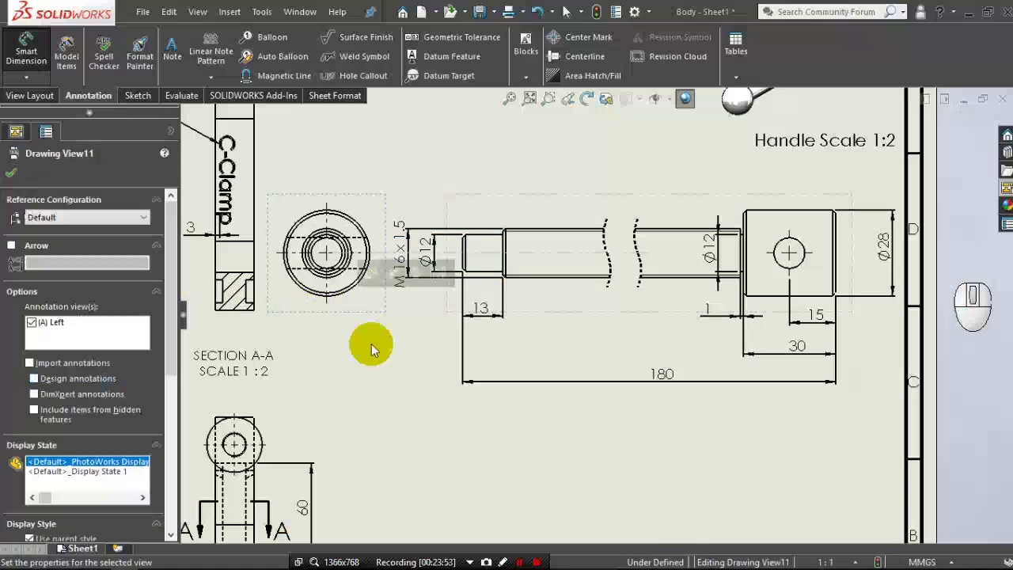
# Fit the sheet and shift the body's U-shaped view and side view to the left.
pyautogui.click(392, 356)
pyautogui.middleClick(394, 355)
pyautogui.click(393, 355)
pyautogui.middleClick(393, 356)
pyautogui.middleClick(512, 391)
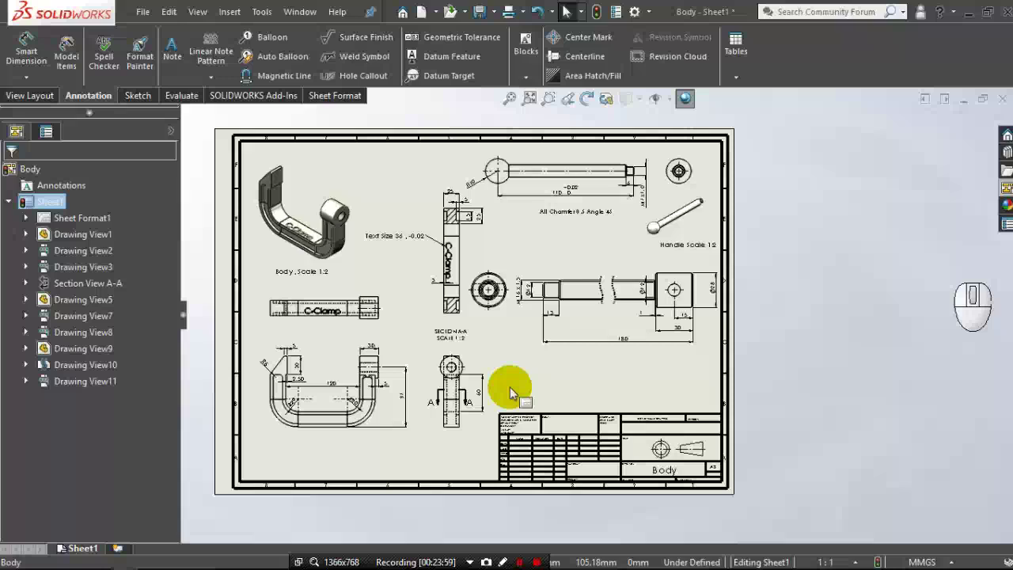
pyautogui.middleClick(555, 375)
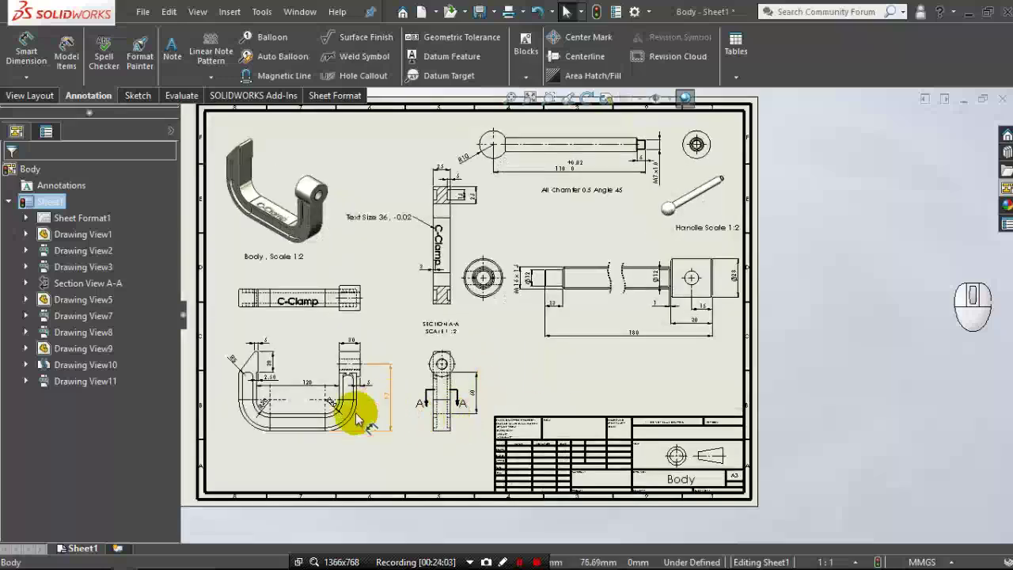
pyautogui.moveTo(314, 444); pyautogui.dragTo(295, 446)
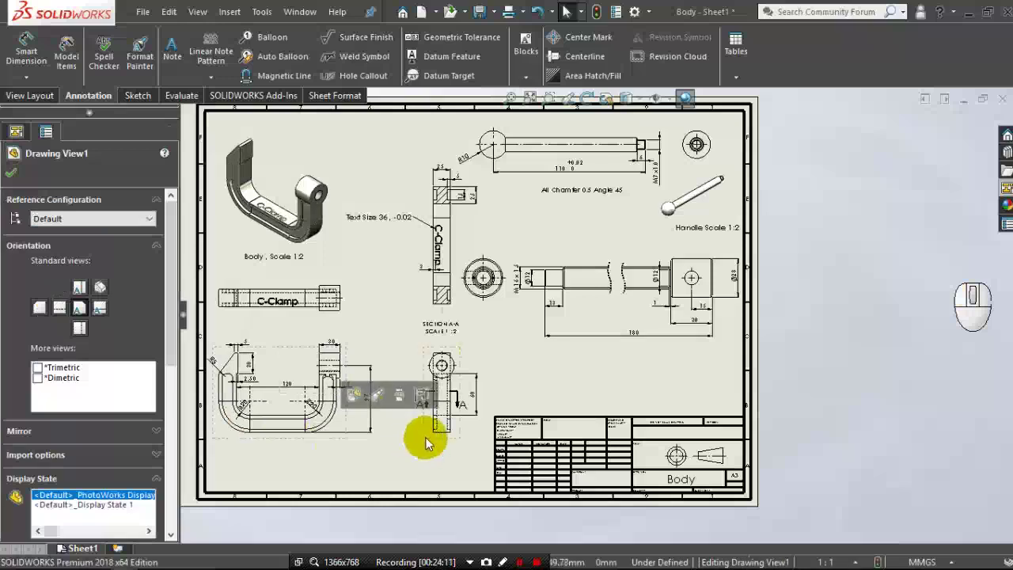
pyautogui.moveTo(430, 443); pyautogui.dragTo(398, 440)
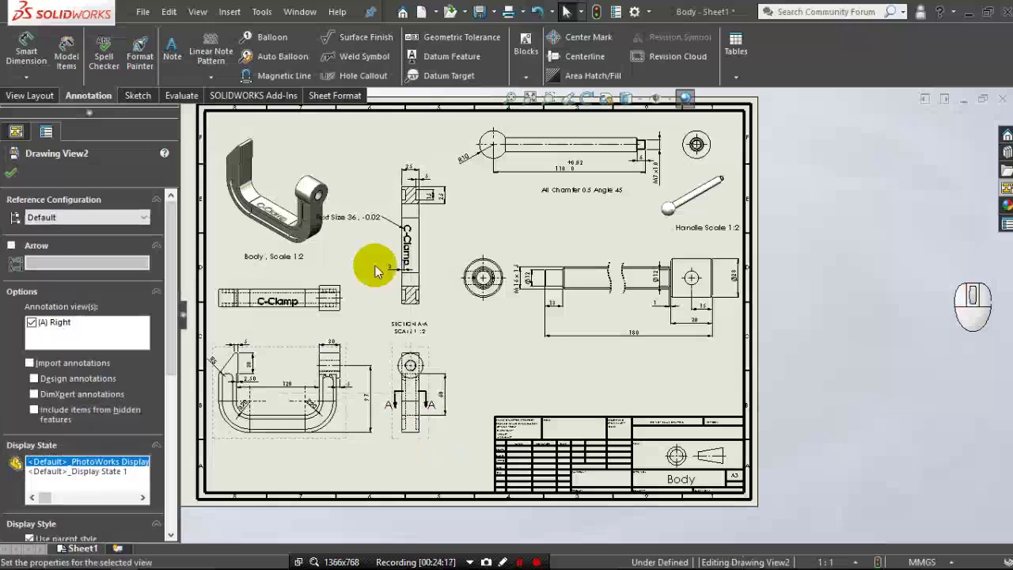
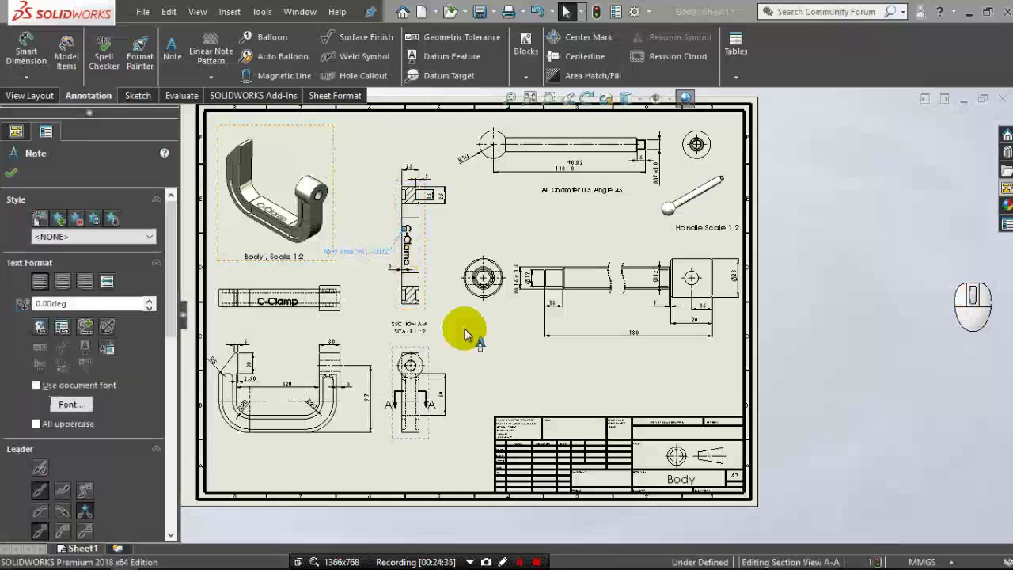
# Shift the screw's end view and side view to the left.
pyautogui.middleClick(470, 333)
pyautogui.scroll(3)
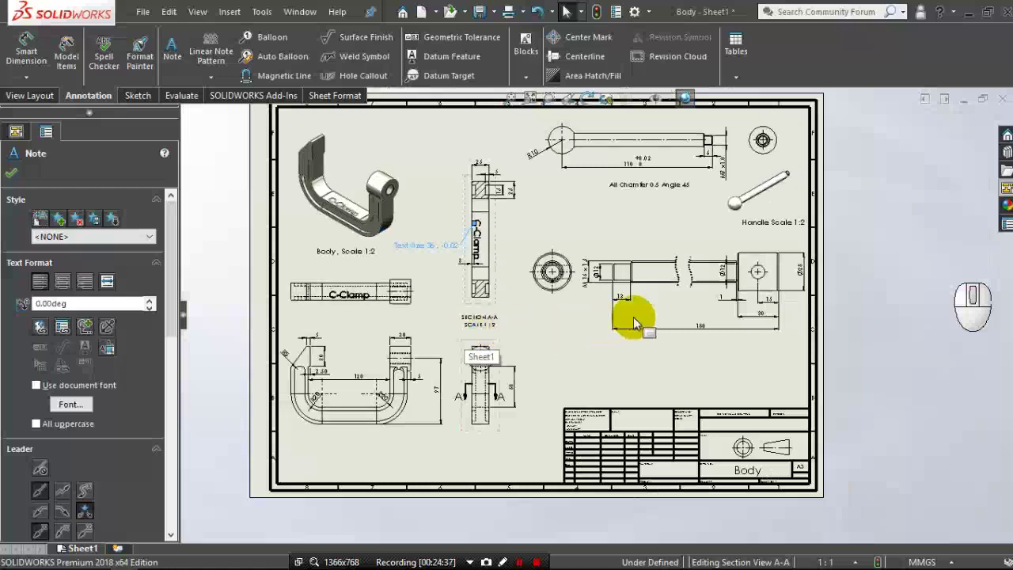
pyautogui.middleClick(703, 301)
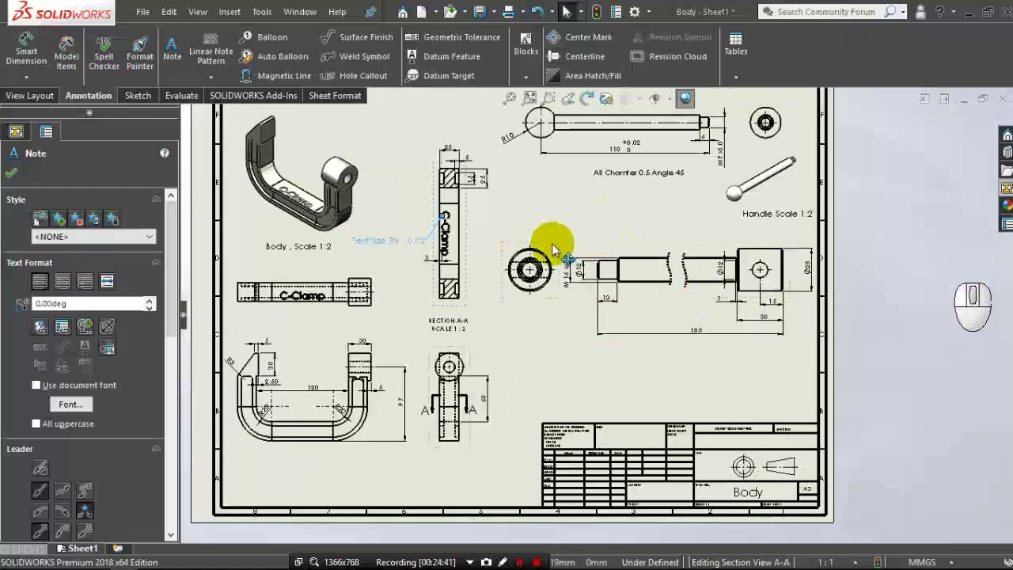
pyautogui.moveTo(557, 246); pyautogui.dragTo(538, 237)
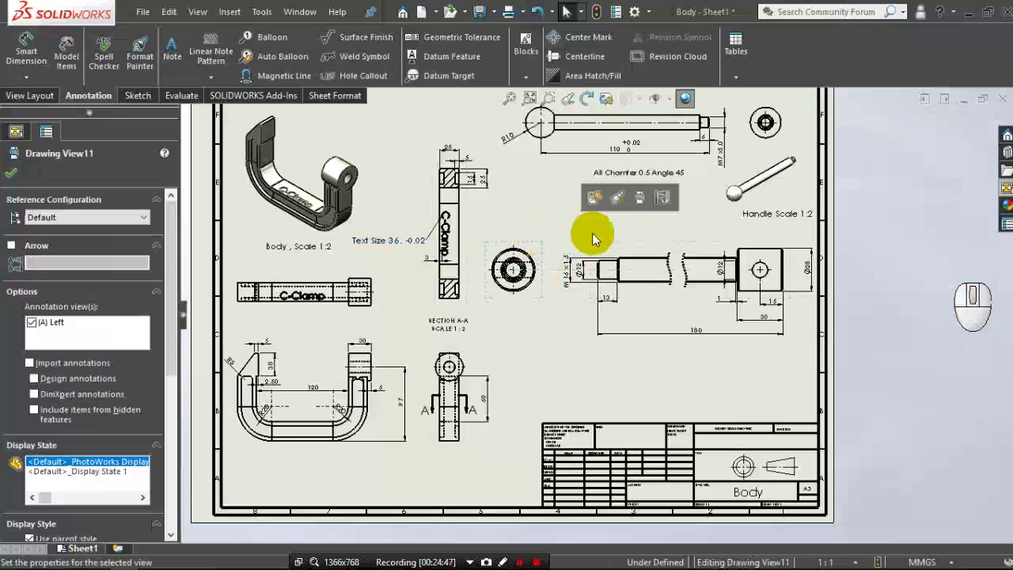
pyautogui.moveTo(601, 248); pyautogui.dragTo(588, 231)
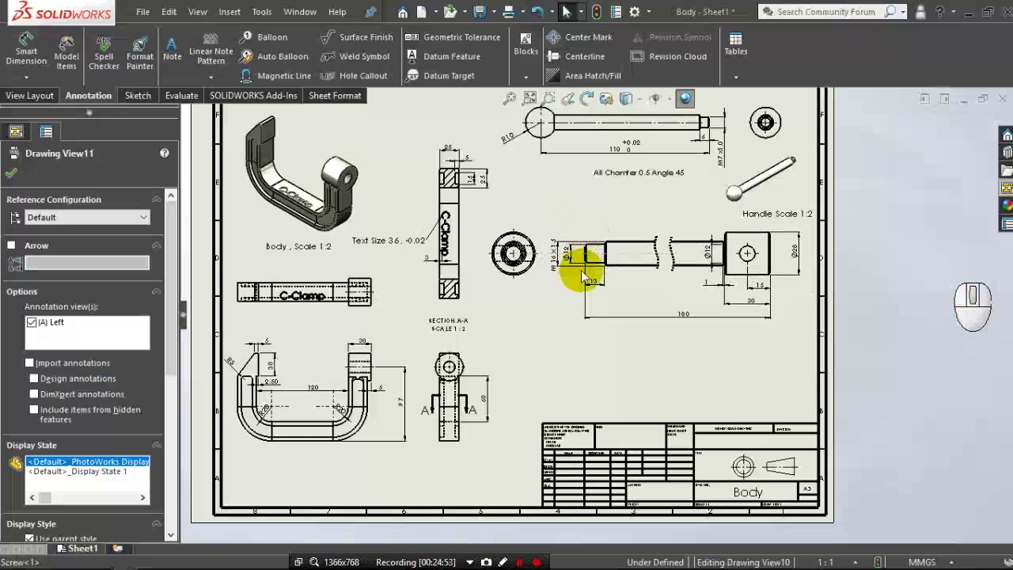
pyautogui.scroll(-3)
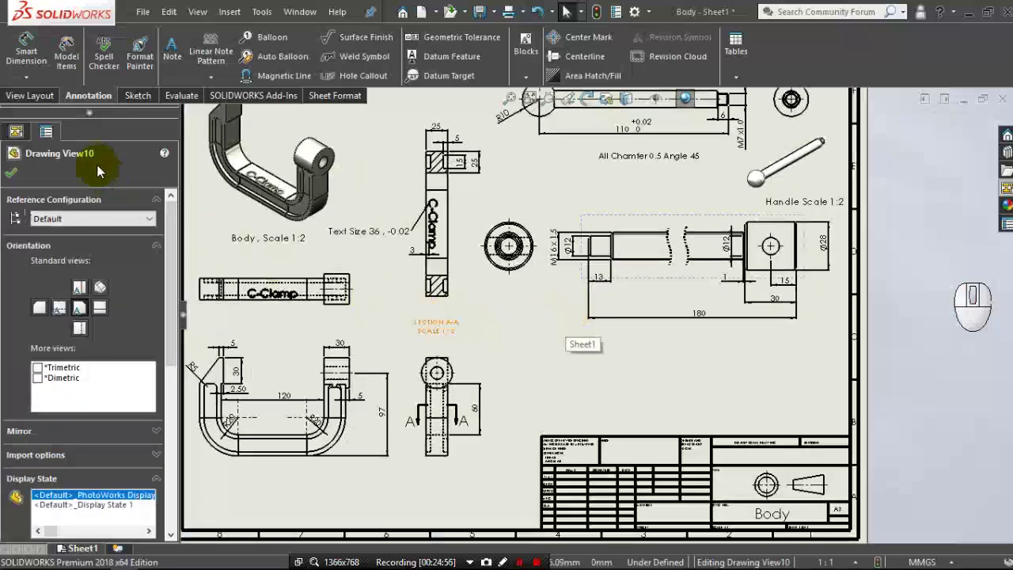
# Insert a Screw model view set to isometric, Shaded with Edges, at custom 1:2 scale.
pyautogui.click(42, 108)
pyautogui.click(64, 57)
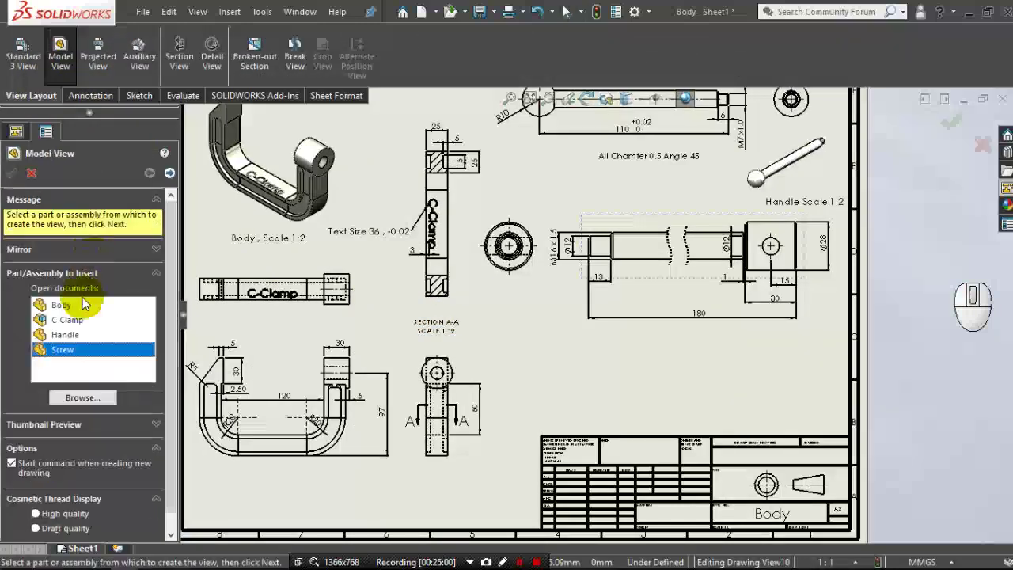
pyautogui.click(71, 353)
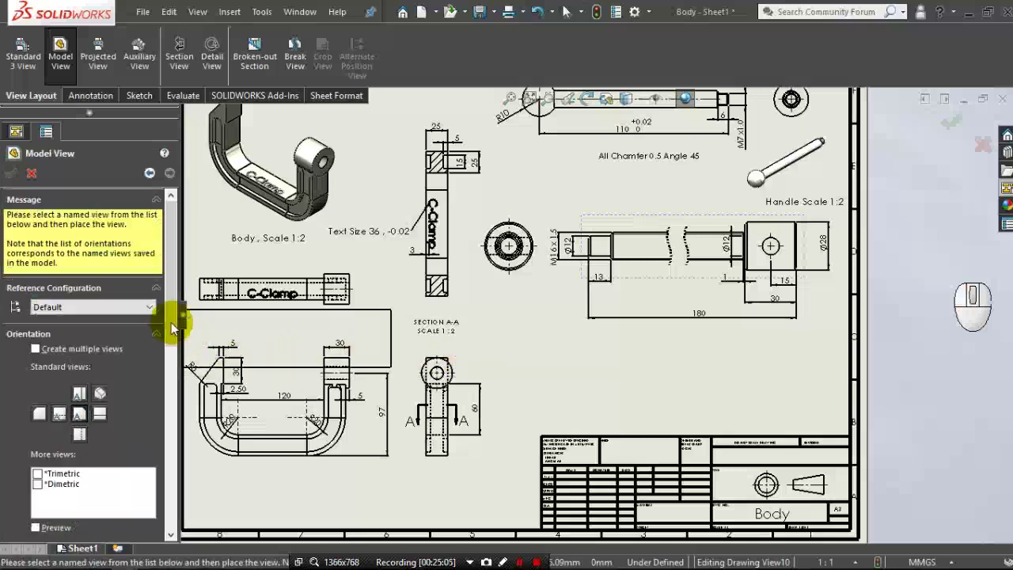
pyautogui.moveTo(175, 333); pyautogui.dragTo(143, 353)
pyautogui.click(101, 280)
pyautogui.moveTo(176, 347); pyautogui.dragTo(151, 404)
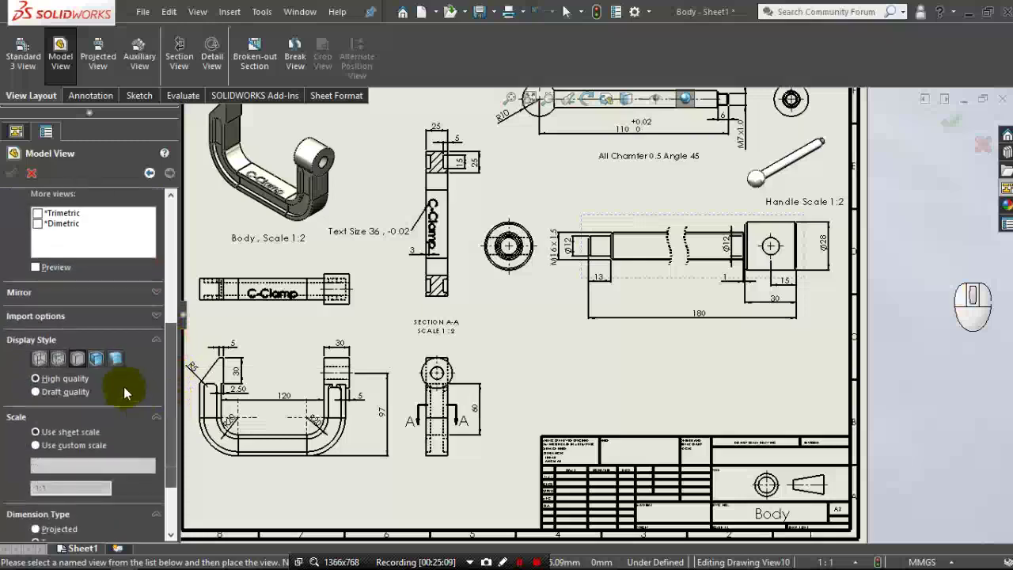
pyautogui.click(99, 363)
pyautogui.click(78, 423)
pyautogui.click(85, 442)
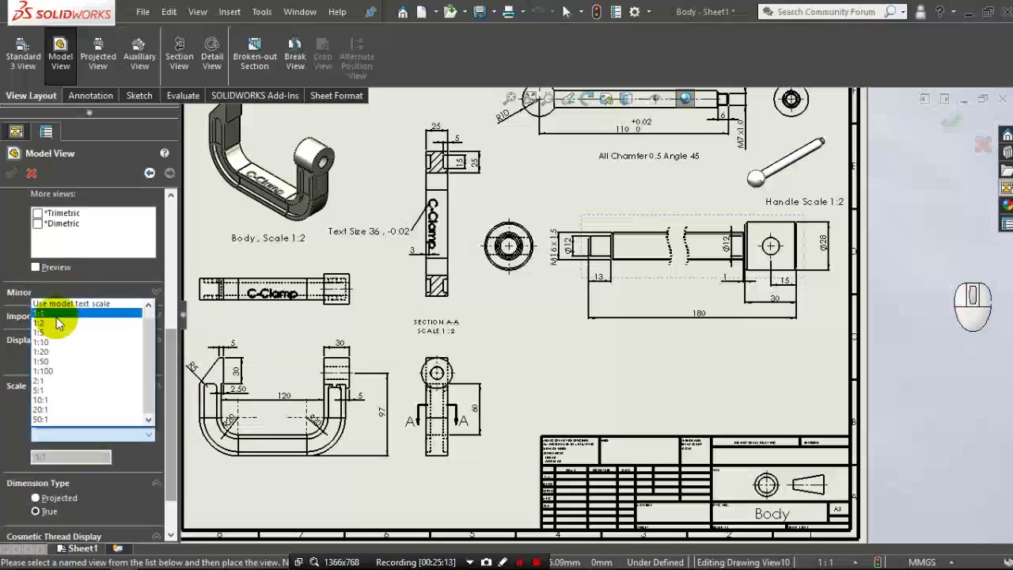
pyautogui.click(59, 327)
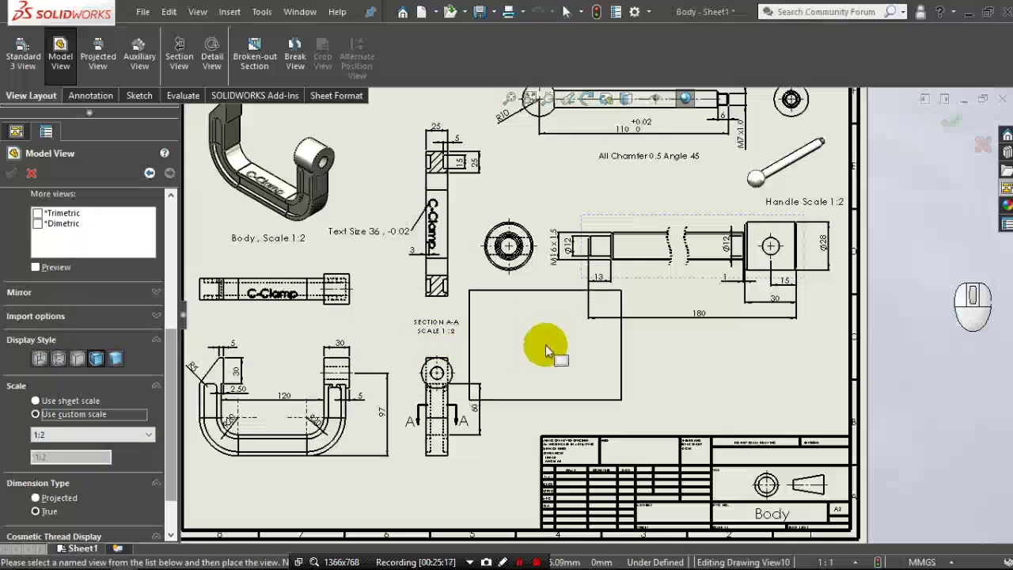
# Place the isometric screw view below the screw's side view and tidy nearby views.
pyautogui.click(549, 334)
pyautogui.moveTo(549, 334); pyautogui.dragTo(550, 334)
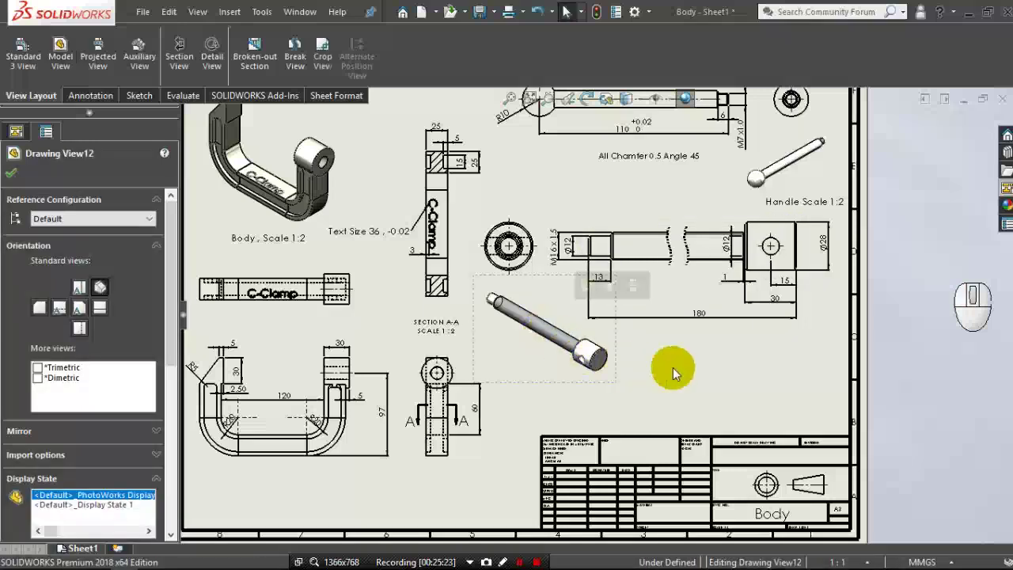
pyautogui.scroll(3)
pyautogui.scroll(-3)
pyautogui.scroll(3)
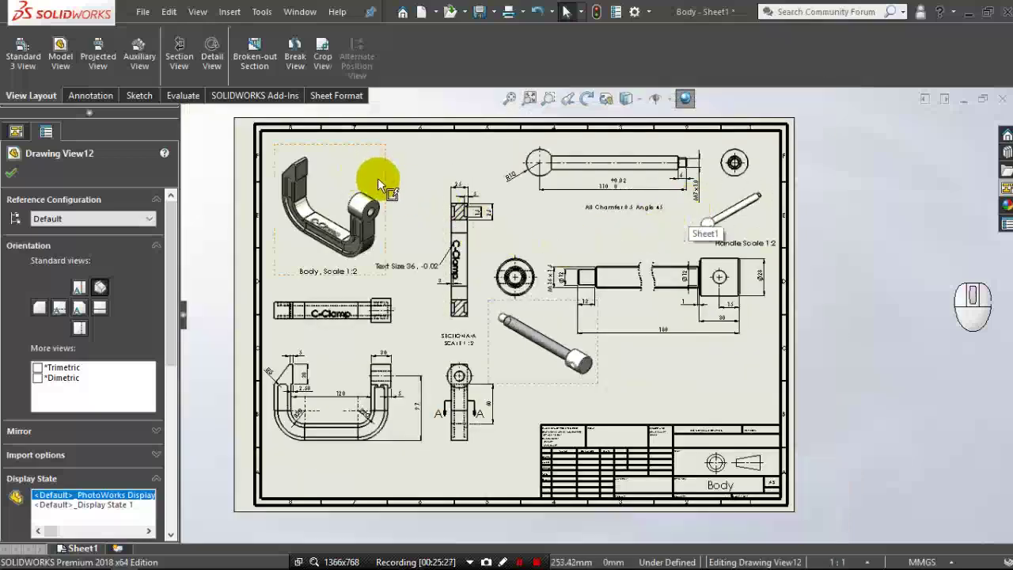
pyautogui.moveTo(391, 193); pyautogui.dragTo(384, 176)
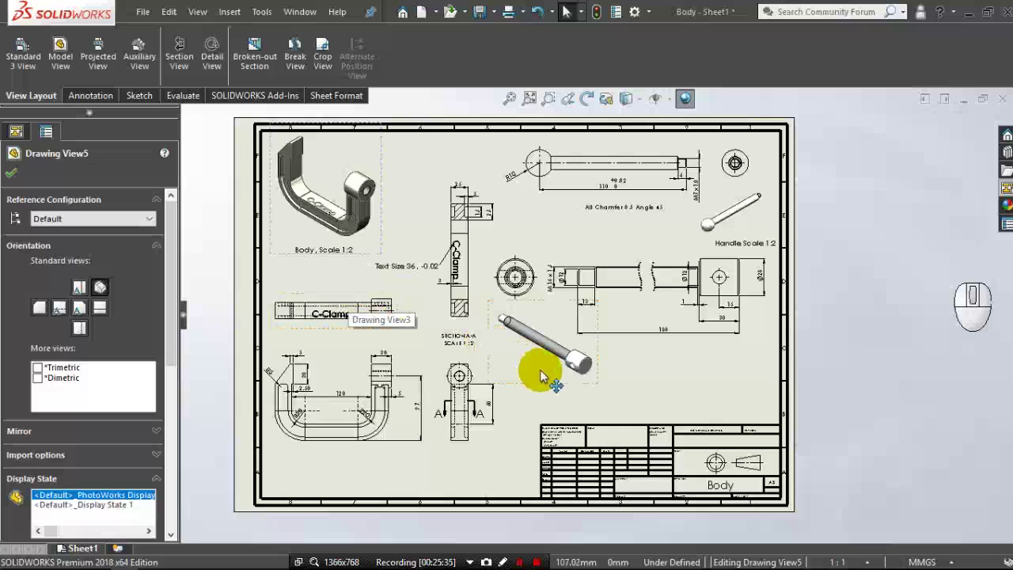
pyautogui.moveTo(544, 374); pyautogui.dragTo(641, 375)
pyautogui.click(713, 369)
pyautogui.middleClick(713, 369)
pyautogui.middleClick(713, 369)
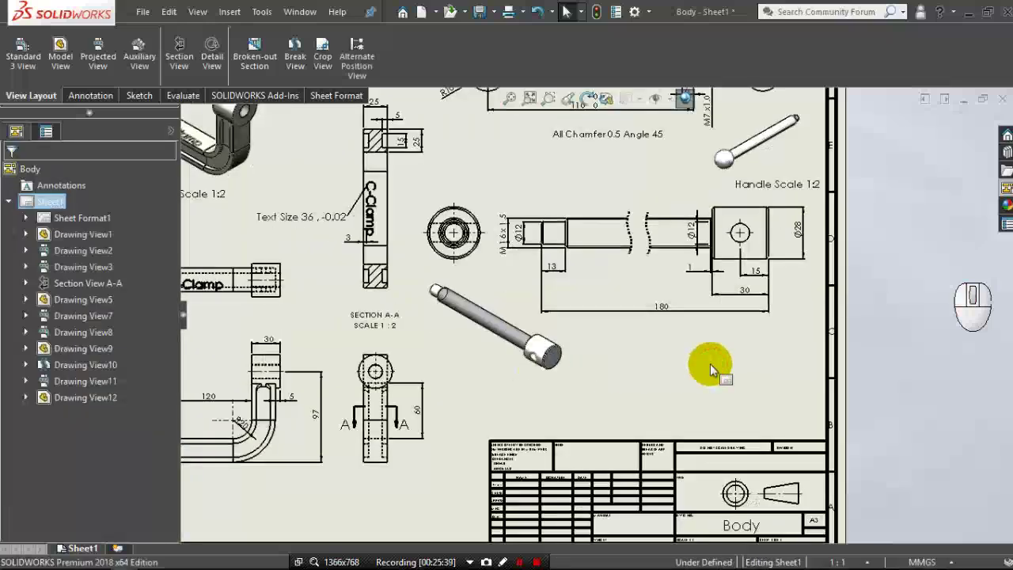
# Add the note 'Screw Scale 1:2' beneath the screw's isometric view.
pyautogui.click(102, 97)
pyautogui.click(173, 46)
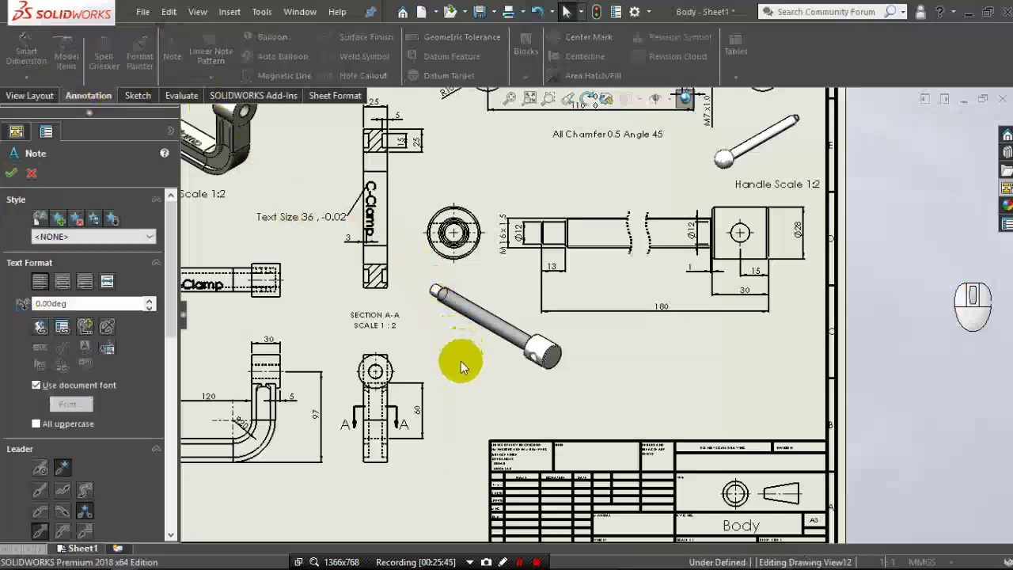
pyautogui.click(463, 369)
pyautogui.click(463, 368)
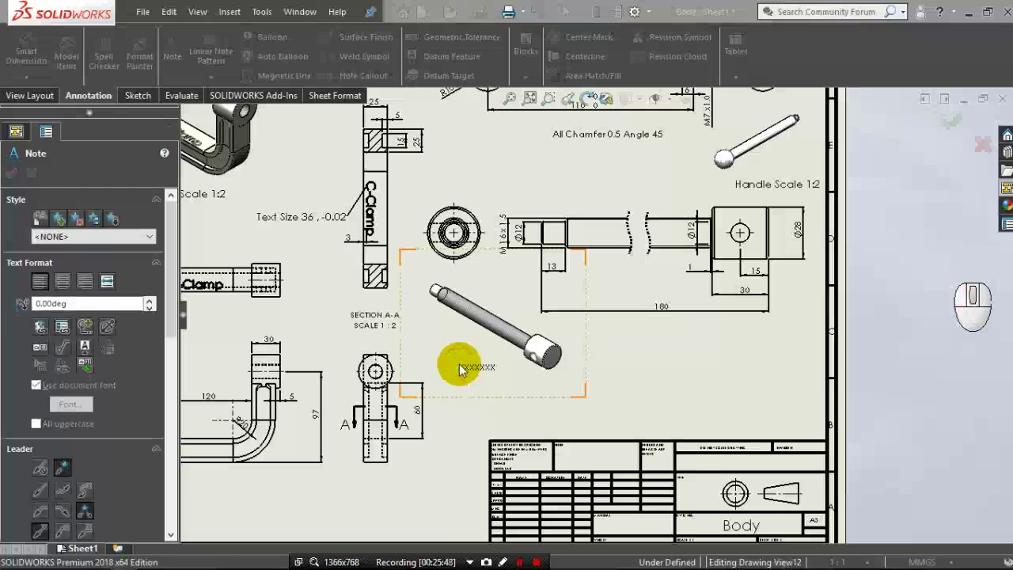
pyautogui.click(645, 342)
pyautogui.click(632, 426)
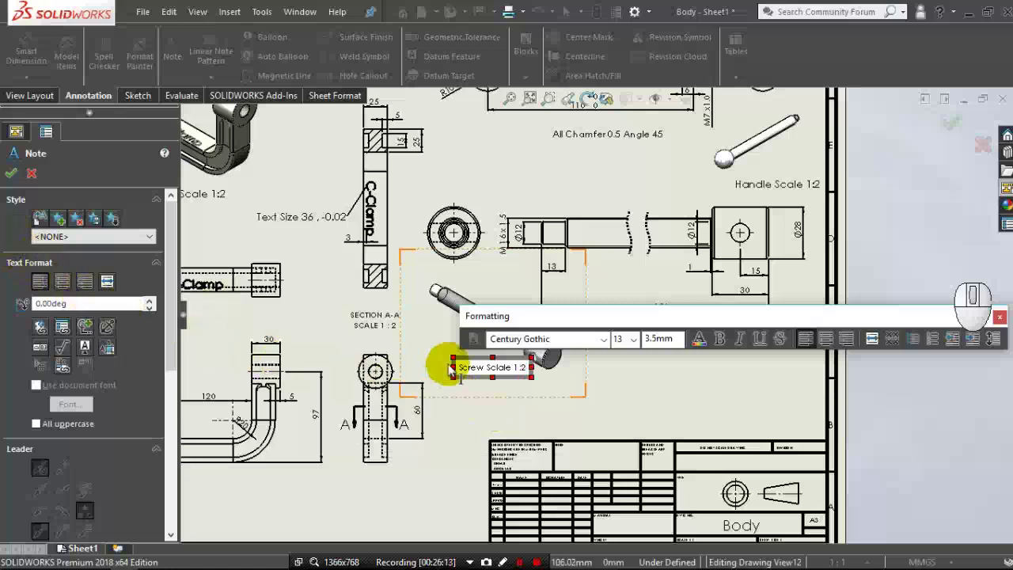
pyautogui.click(10, 178)
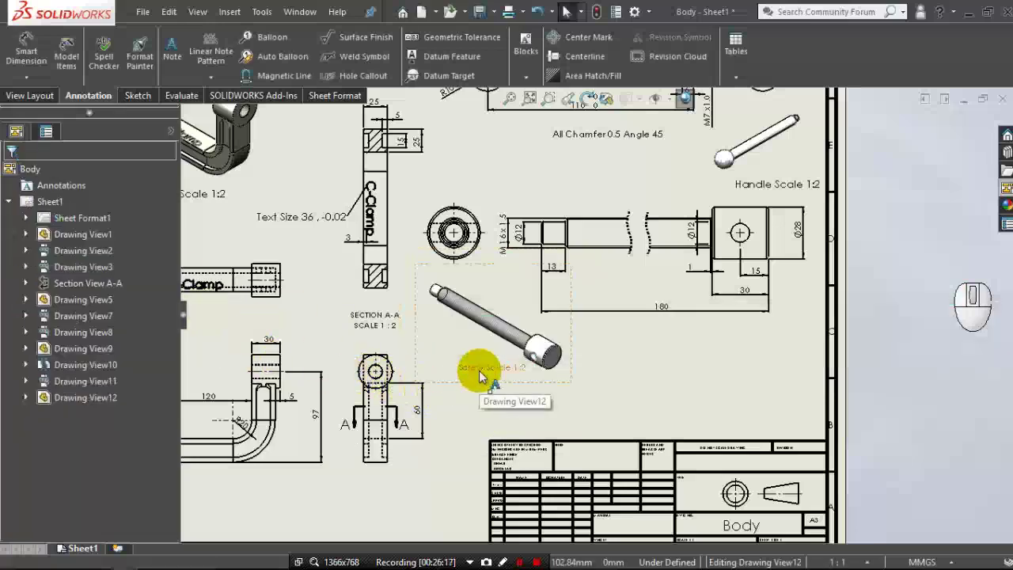
pyautogui.moveTo(484, 376); pyautogui.dragTo(465, 375)
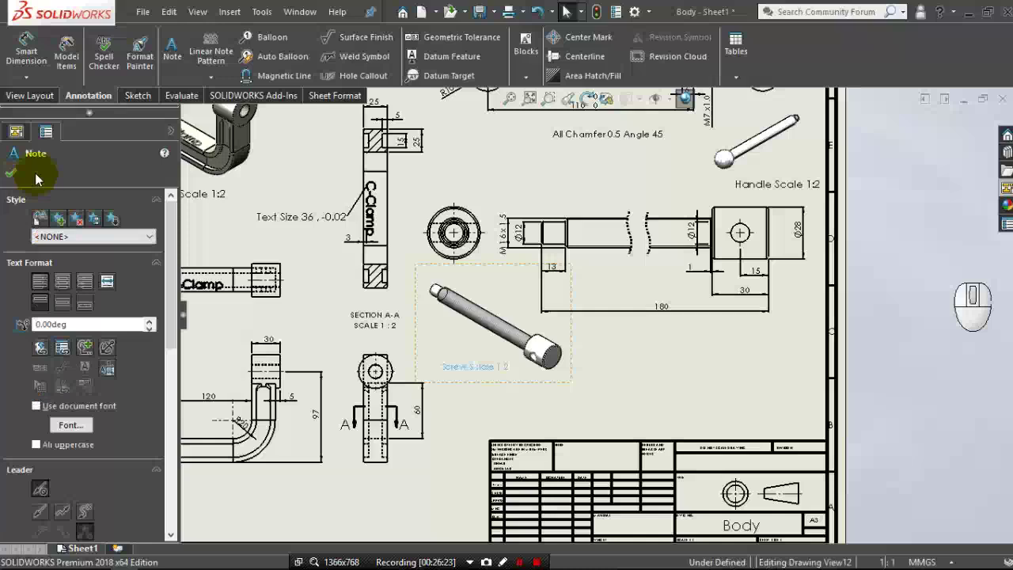
pyautogui.click(30, 102)
# Insert another model view, browsing to the knob part file.
pyautogui.click(60, 62)
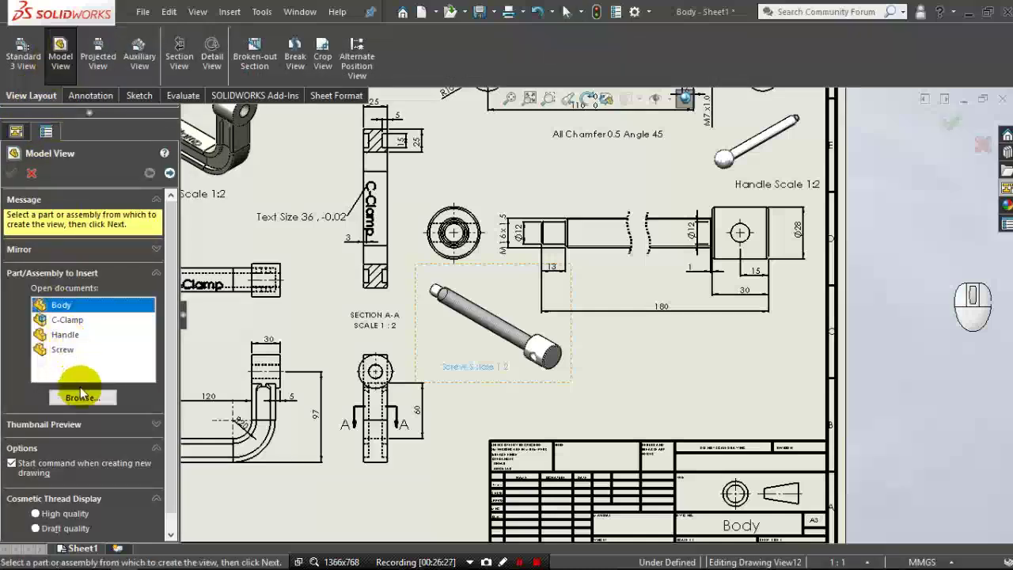
pyautogui.click(84, 397)
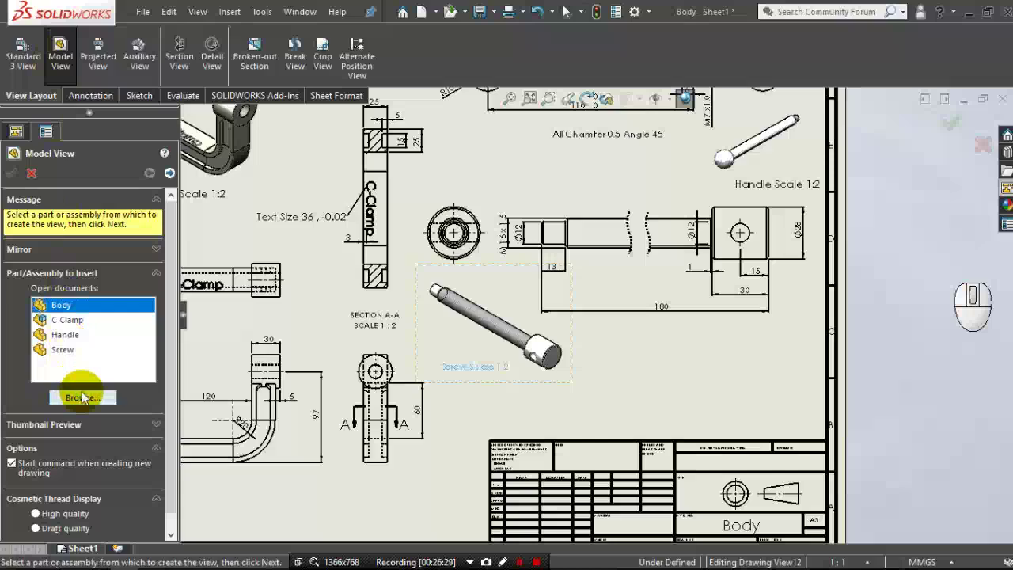
pyautogui.click(309, 209)
pyautogui.click(738, 435)
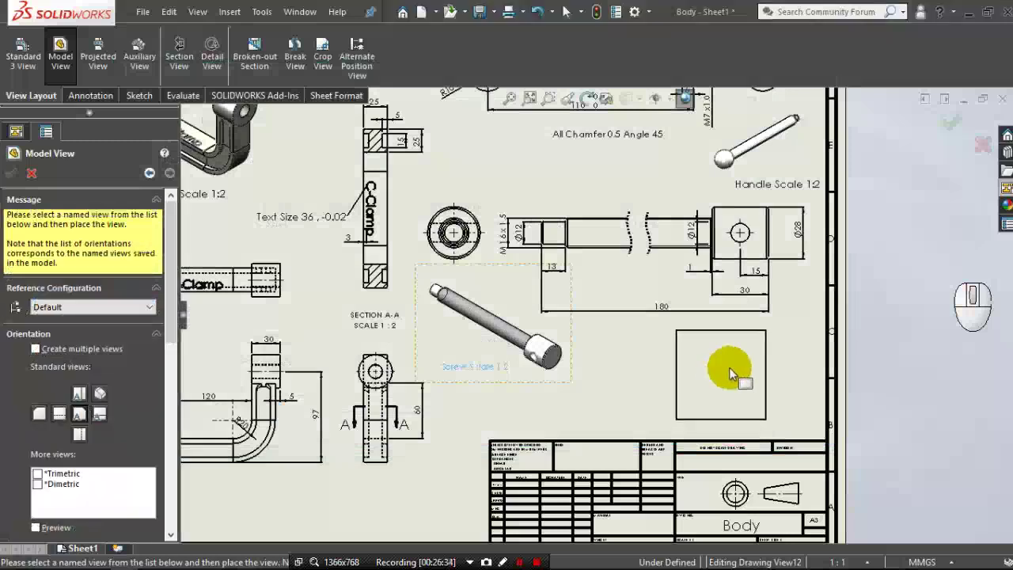
pyautogui.moveTo(176, 331); pyautogui.dragTo(172, 437)
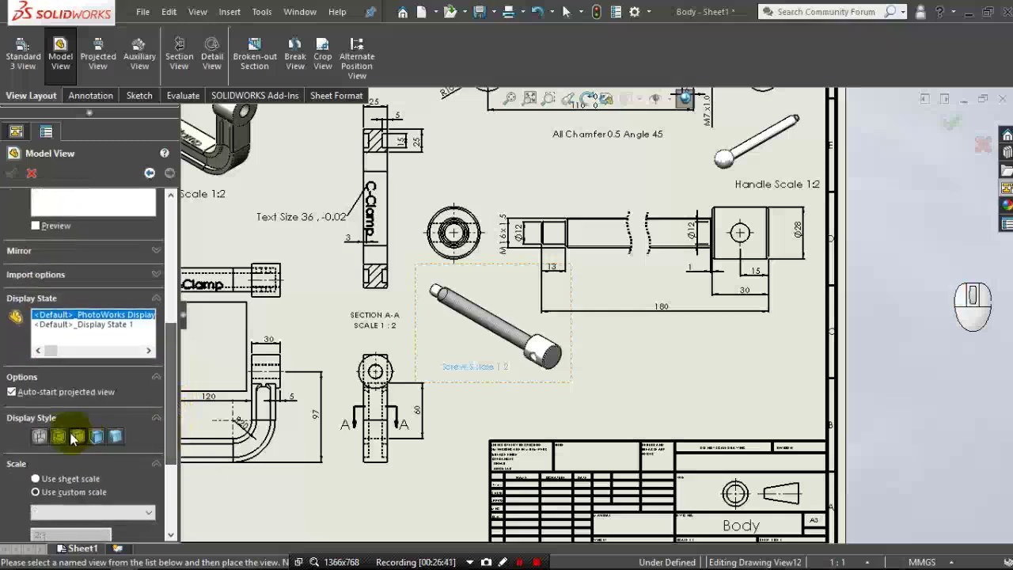
# Set the new view to custom 1:1 scale and place it on the sheet.
pyautogui.click(65, 441)
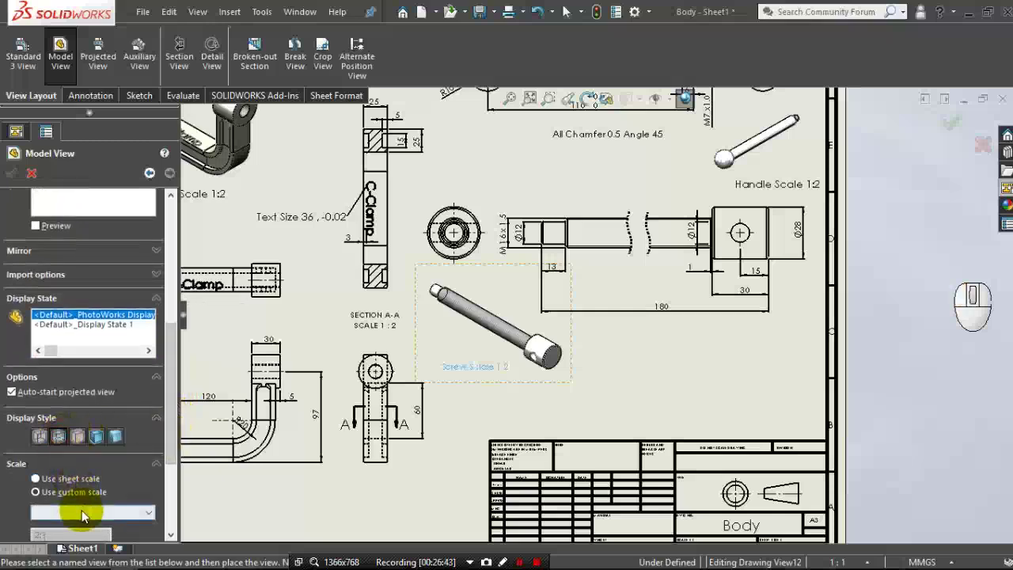
pyautogui.click(84, 515)
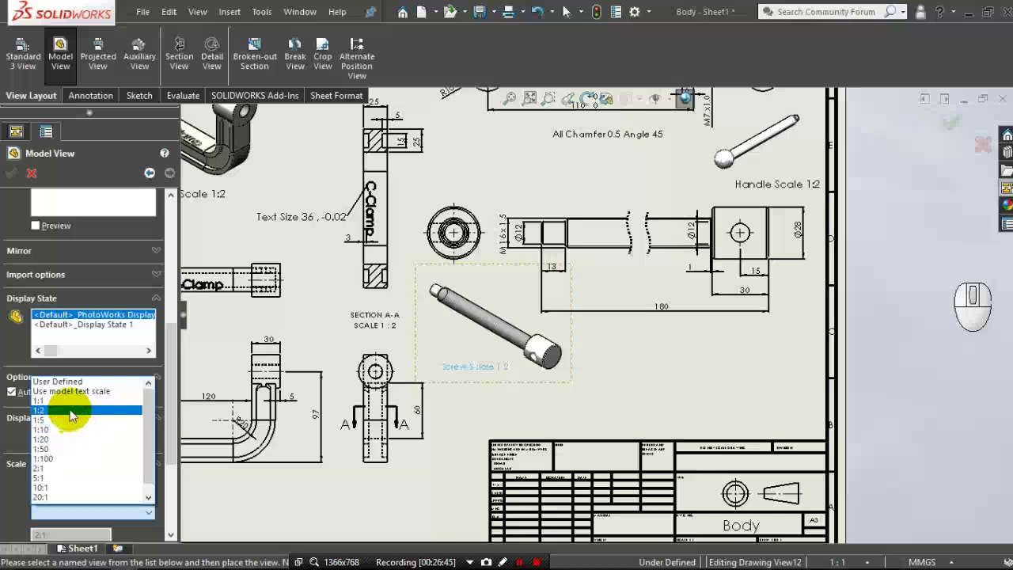
pyautogui.click(73, 414)
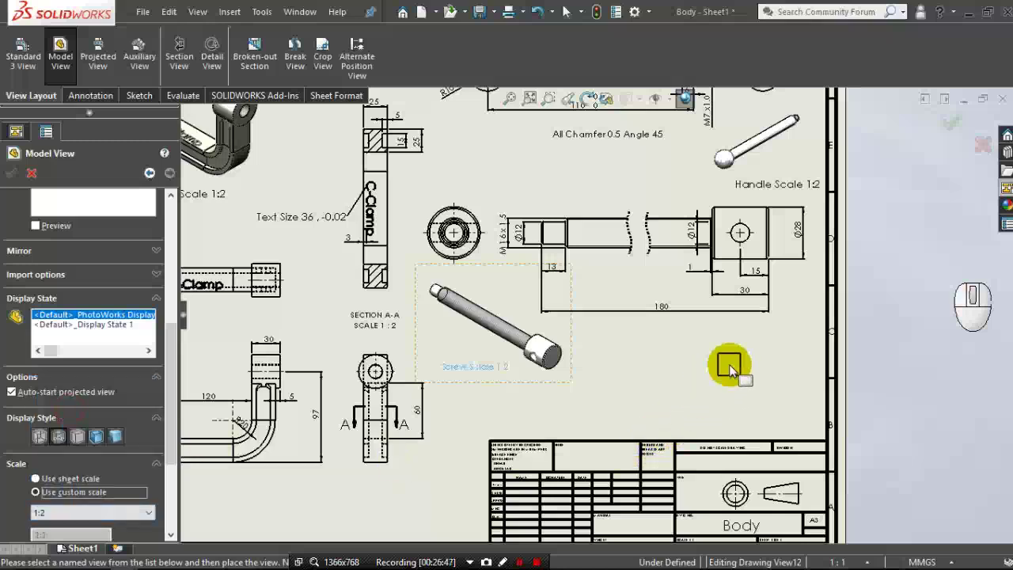
pyautogui.click(149, 515)
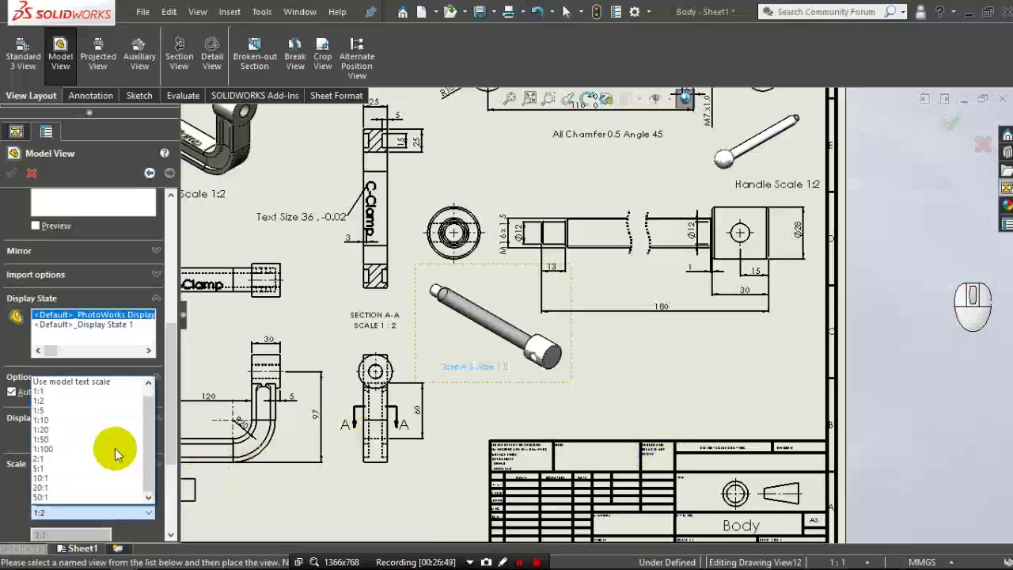
pyautogui.click(117, 395)
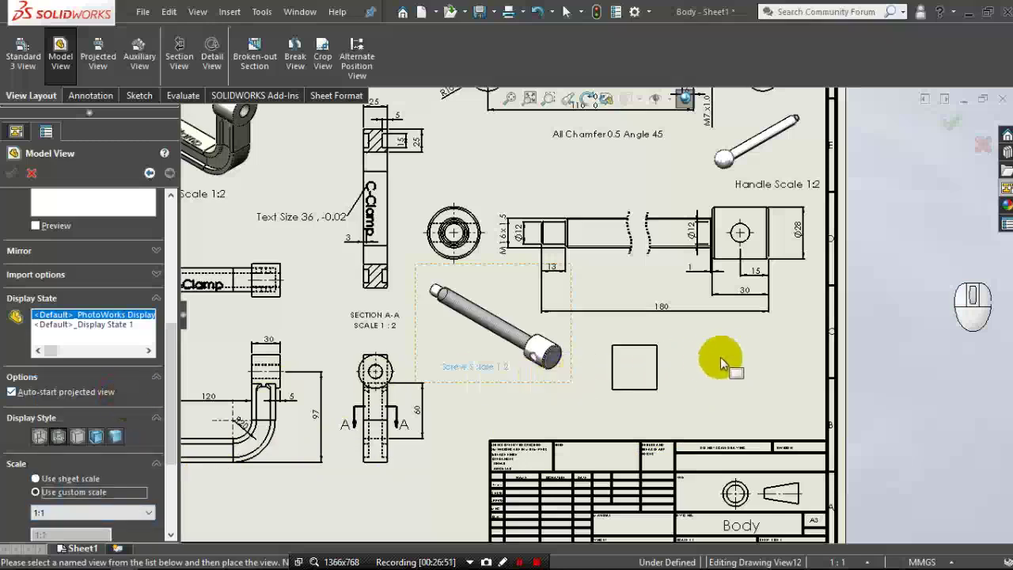
pyautogui.click(775, 357)
pyautogui.moveTo(775, 357); pyautogui.dragTo(744, 372)
pyautogui.scroll(-3)
pyautogui.middleClick(744, 372)
# Cut a vertical Section B-B through the knob view and place it on the sheet.
pyautogui.click(13, 178)
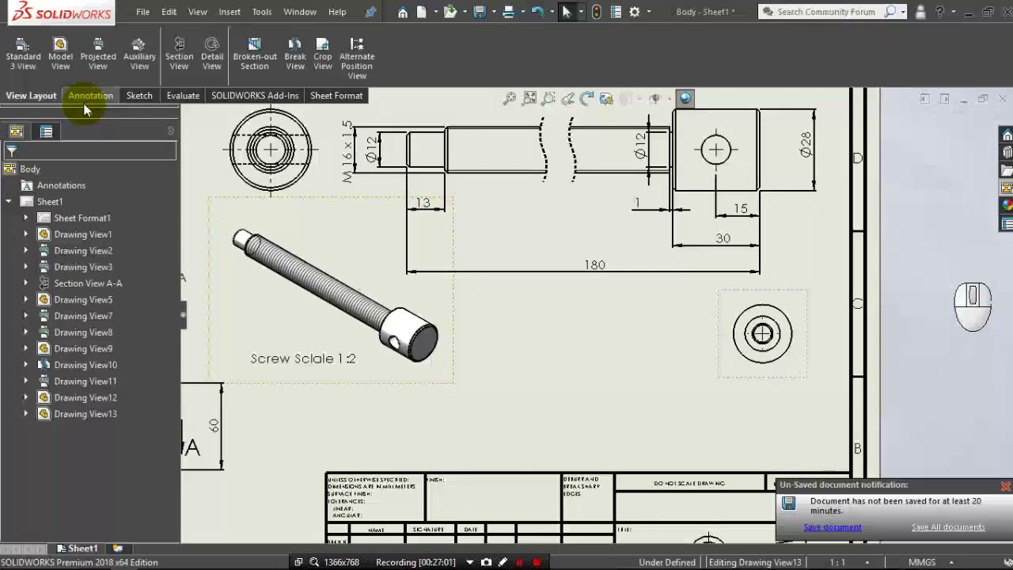
pyautogui.click(191, 69)
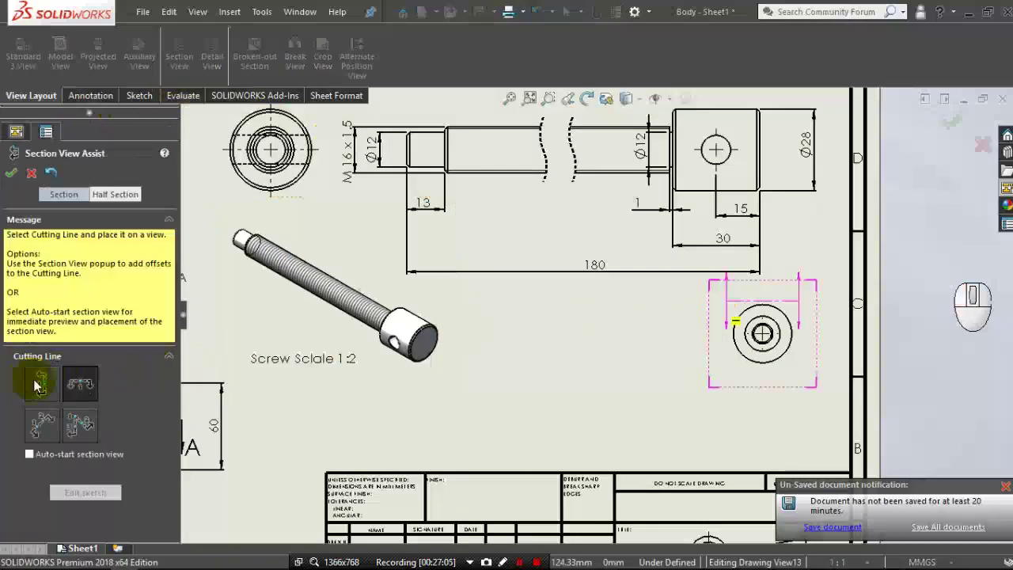
pyautogui.click(40, 385)
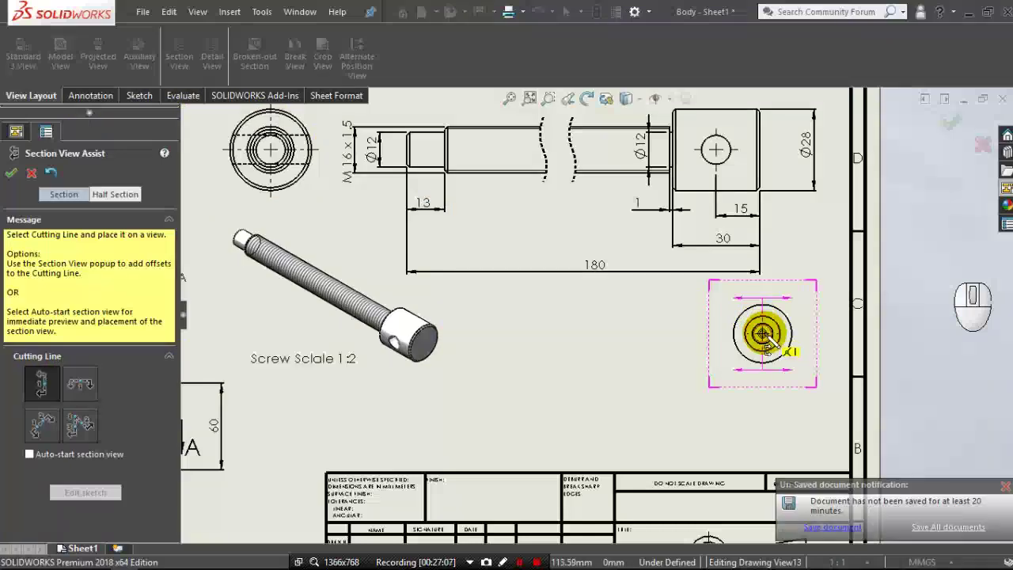
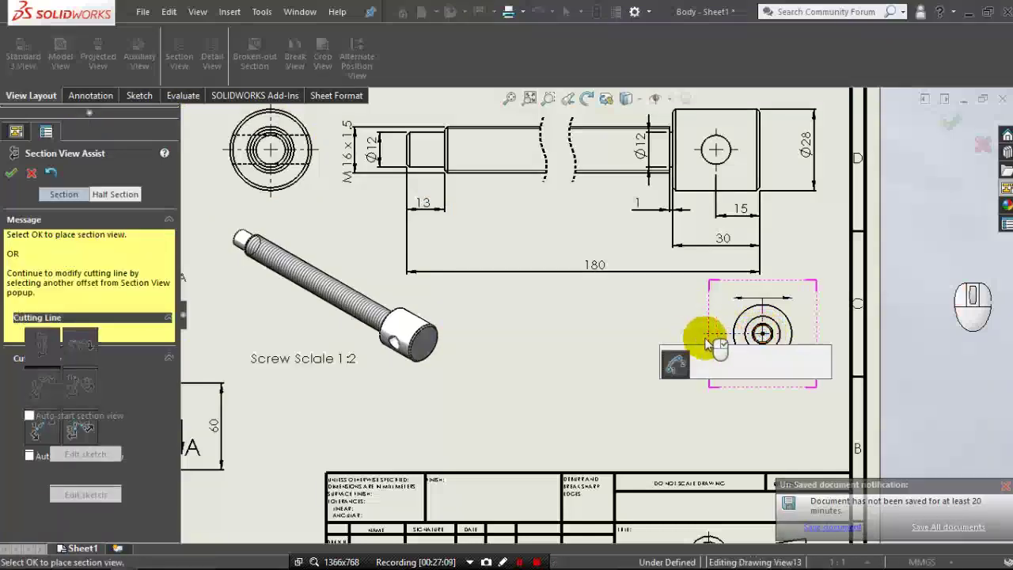
pyautogui.click(786, 370)
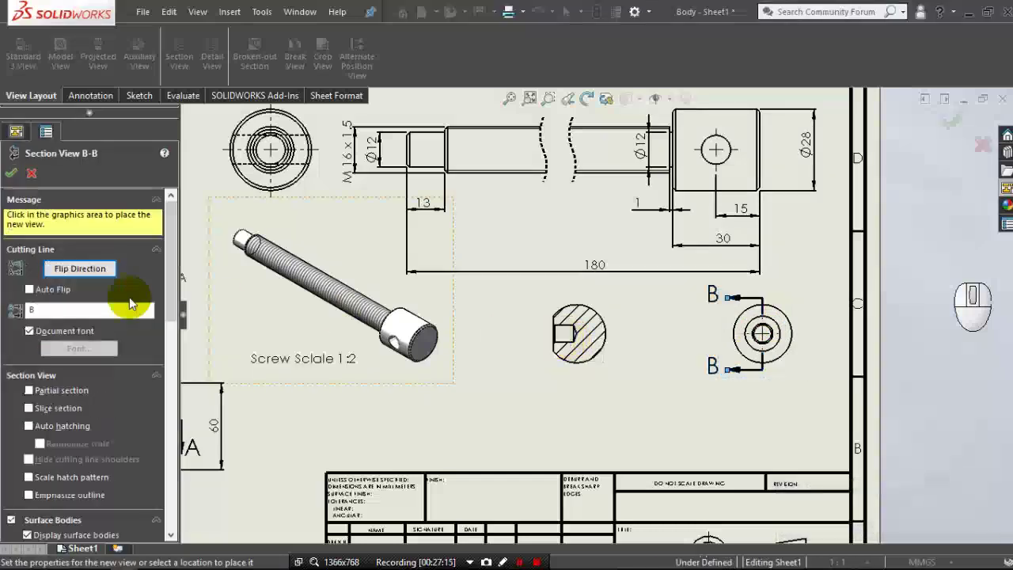
pyautogui.click(93, 276)
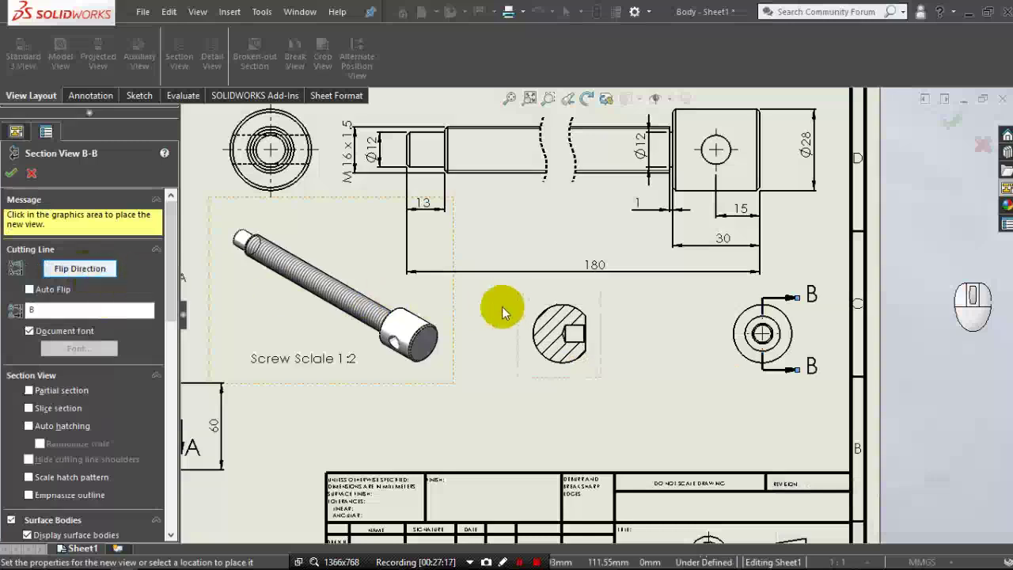
pyautogui.click(616, 326)
pyautogui.moveTo(615, 327); pyautogui.dragTo(9, 189)
pyautogui.click(12, 180)
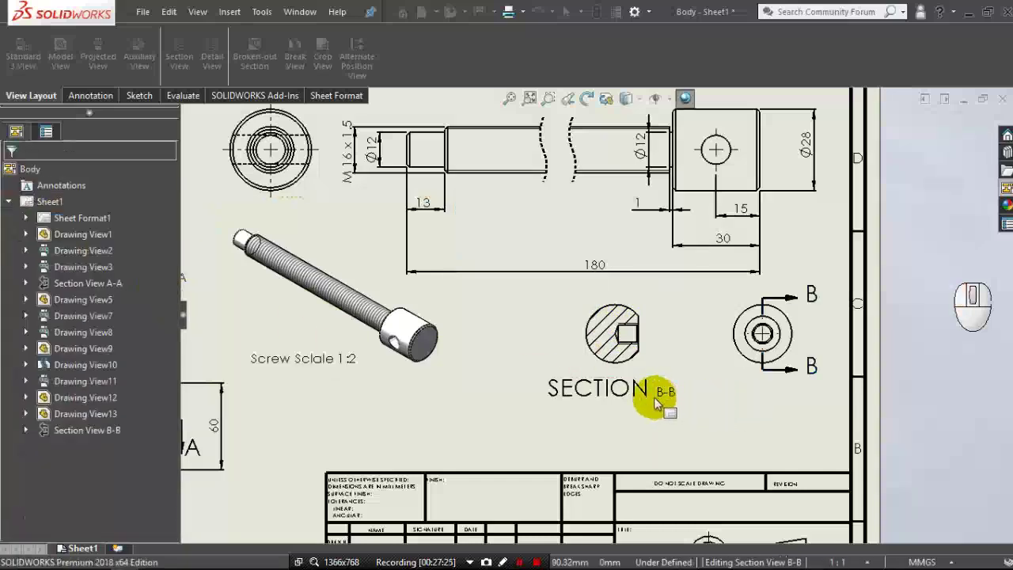
# Restyle the SECTION B-B label to a smaller uniform font size.
pyautogui.click(657, 400)
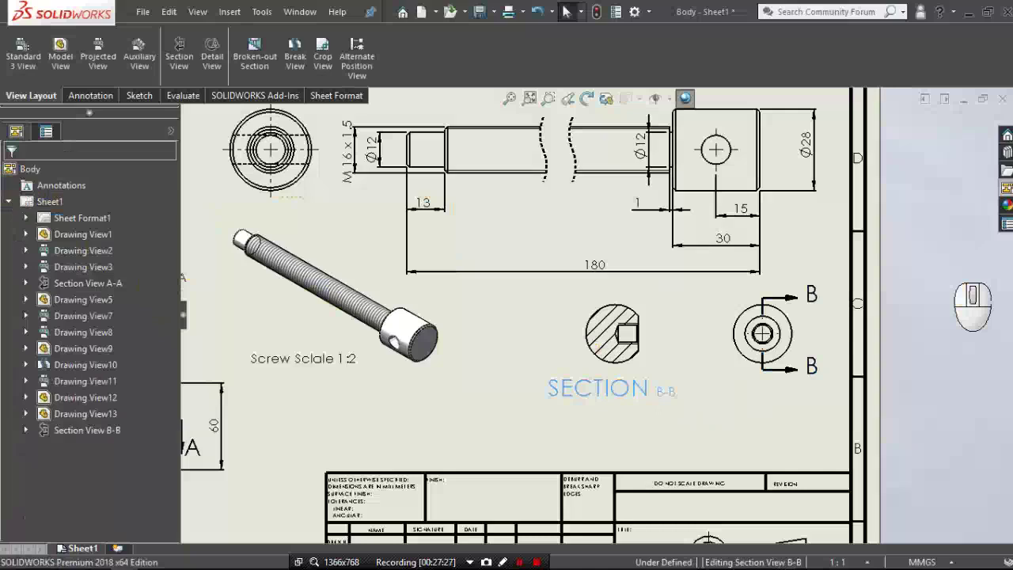
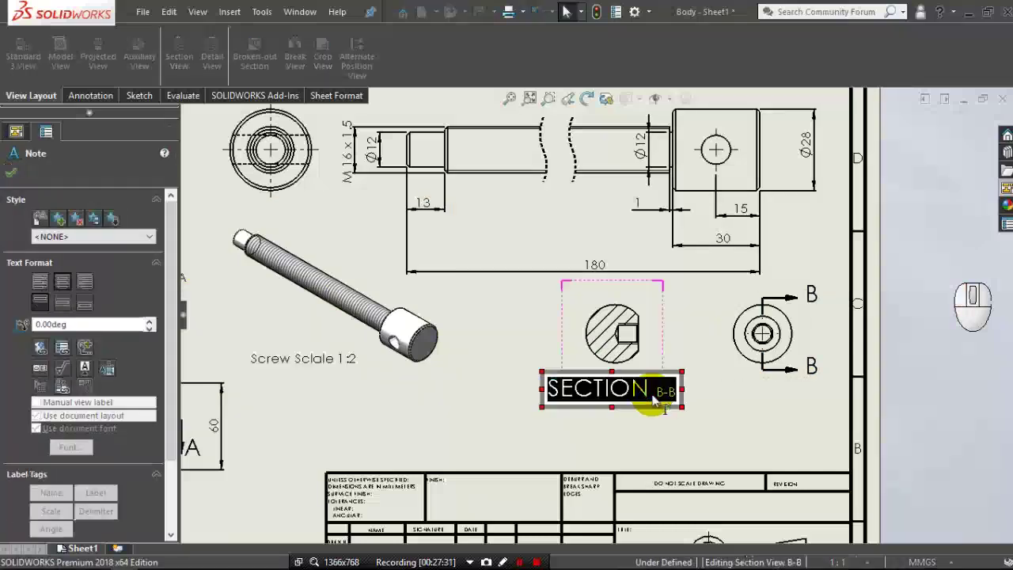
pyautogui.click(641, 360)
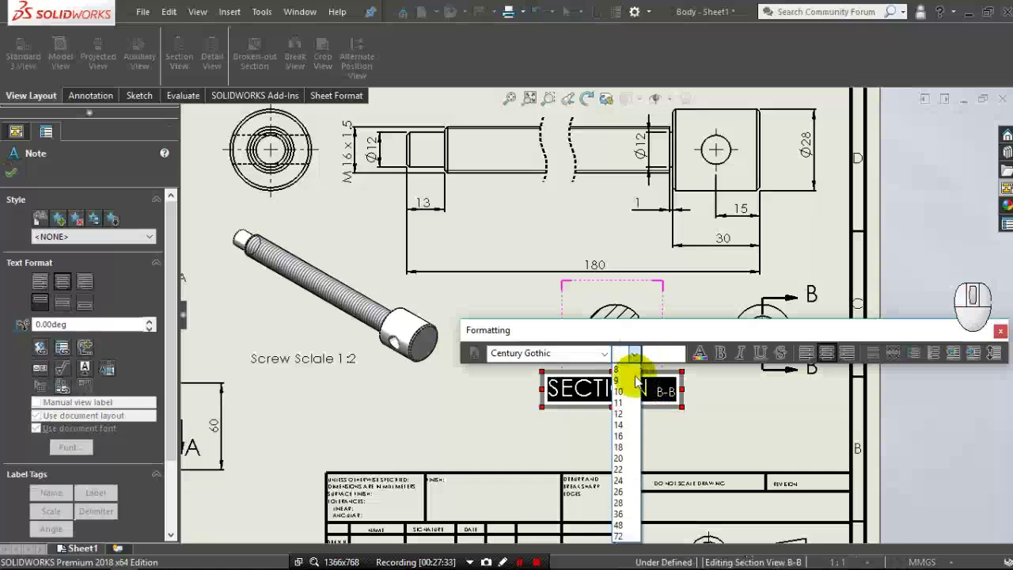
pyautogui.click(636, 432)
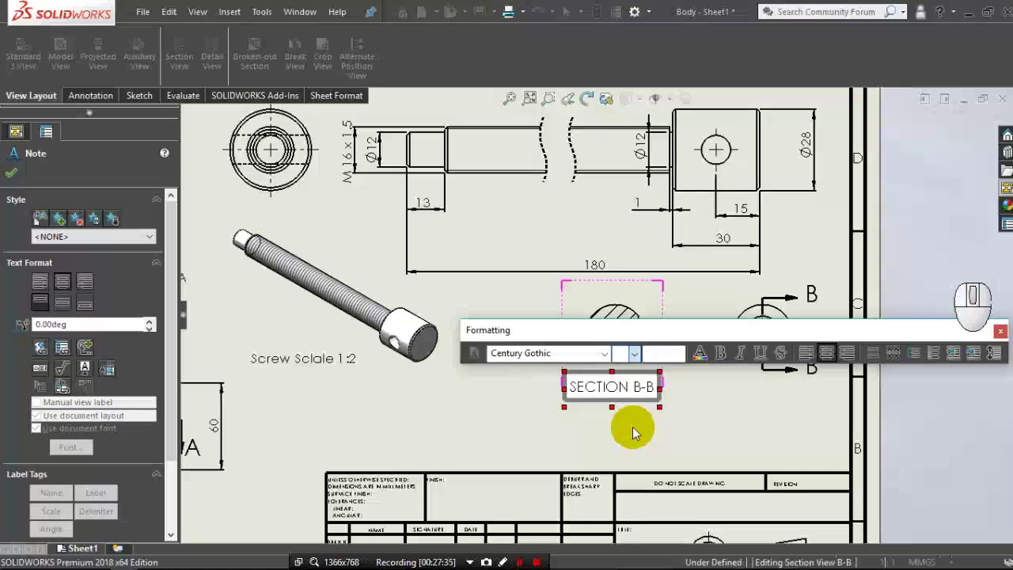
pyautogui.click(18, 176)
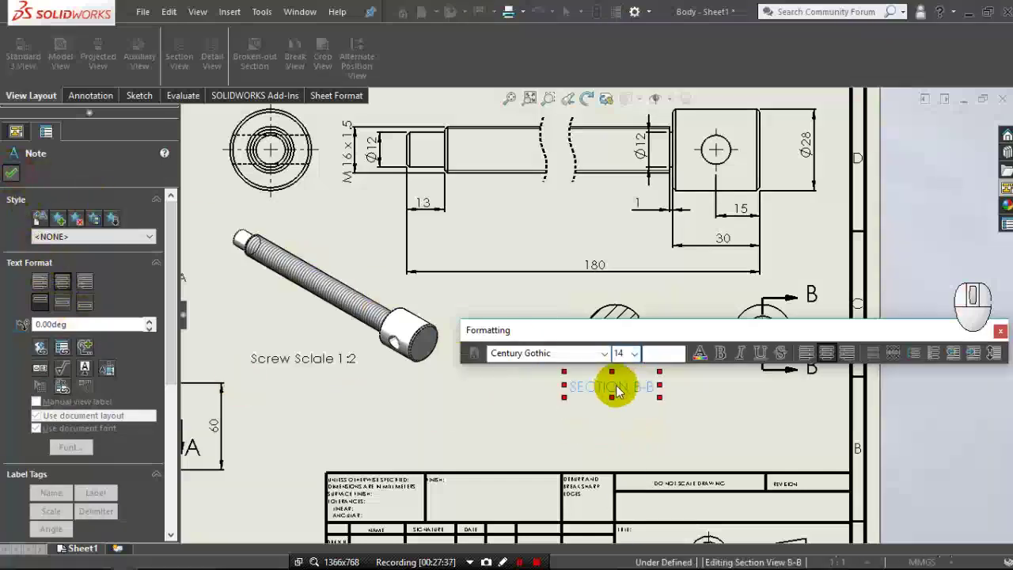
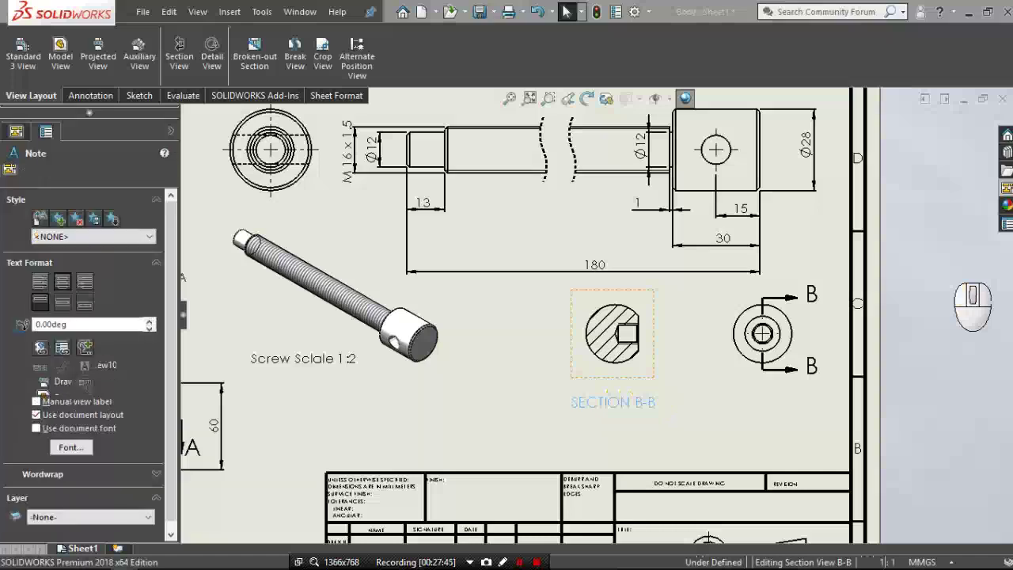
# Add a center mark to the circular Section B-B view.
pyautogui.scroll(3)
pyautogui.click(567, 11)
pyautogui.click(567, 11)
pyautogui.click(548, 251)
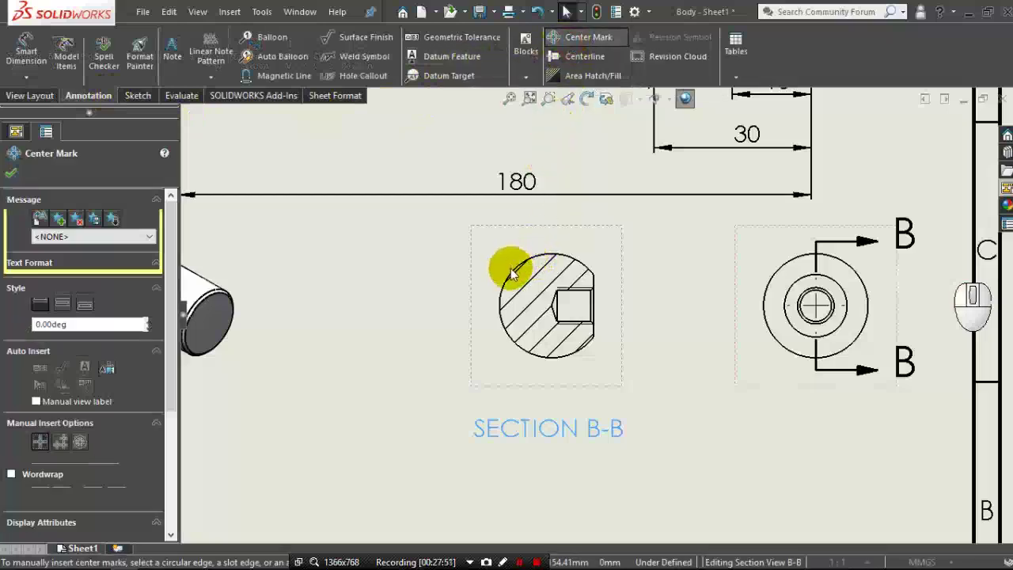
pyautogui.click(515, 277)
pyautogui.moveTo(492, 281); pyautogui.dragTo(11, 178)
pyautogui.click(450, 299)
pyautogui.middleClick(557, 338)
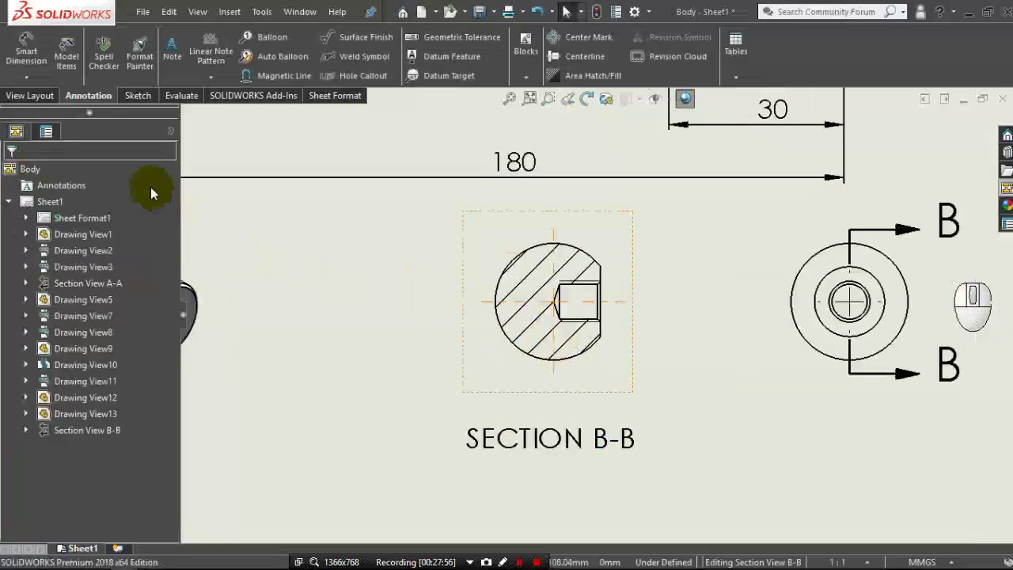
pyautogui.click(37, 49)
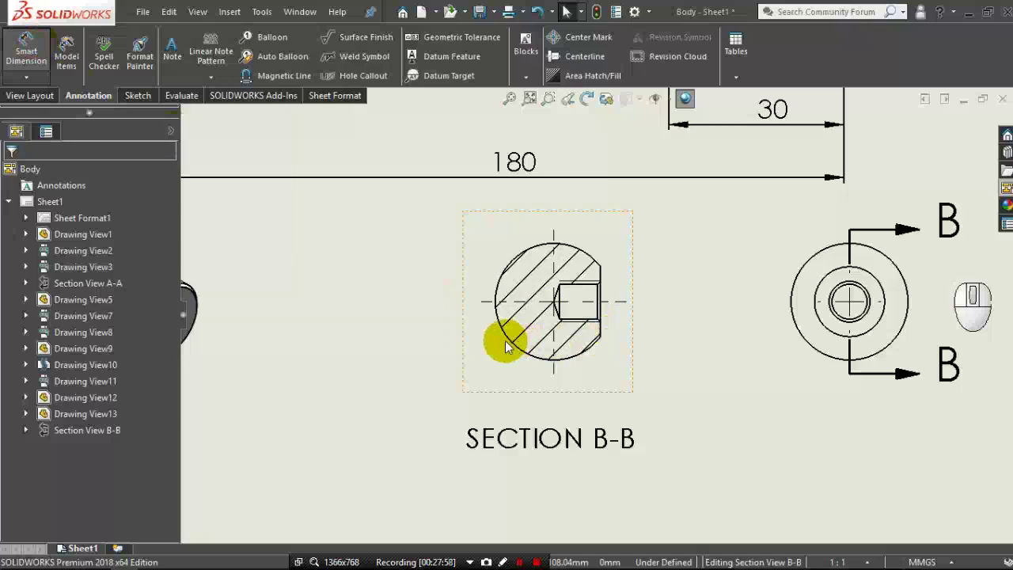
# Add an R10 radius dimension to the circle edge in Section B-B.
pyautogui.click(509, 342)
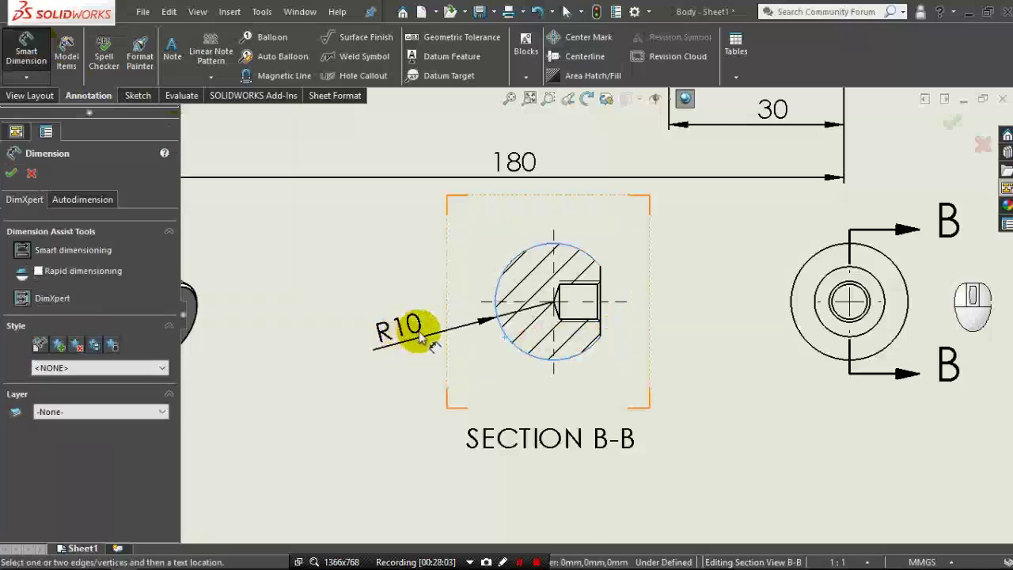
pyautogui.moveTo(634, 353); pyautogui.dragTo(671, 346)
pyautogui.scroll(-3)
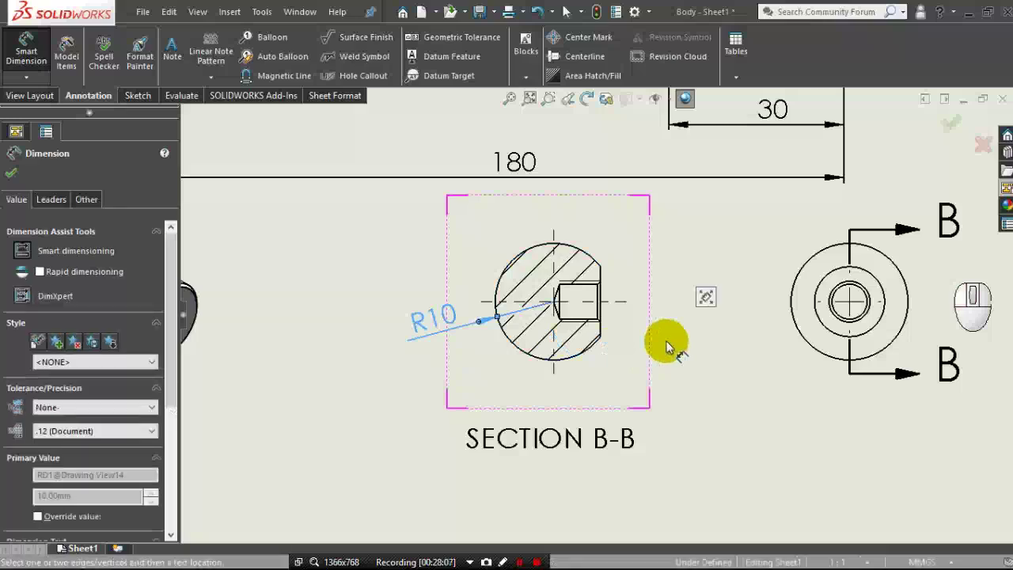
pyautogui.middleClick(671, 346)
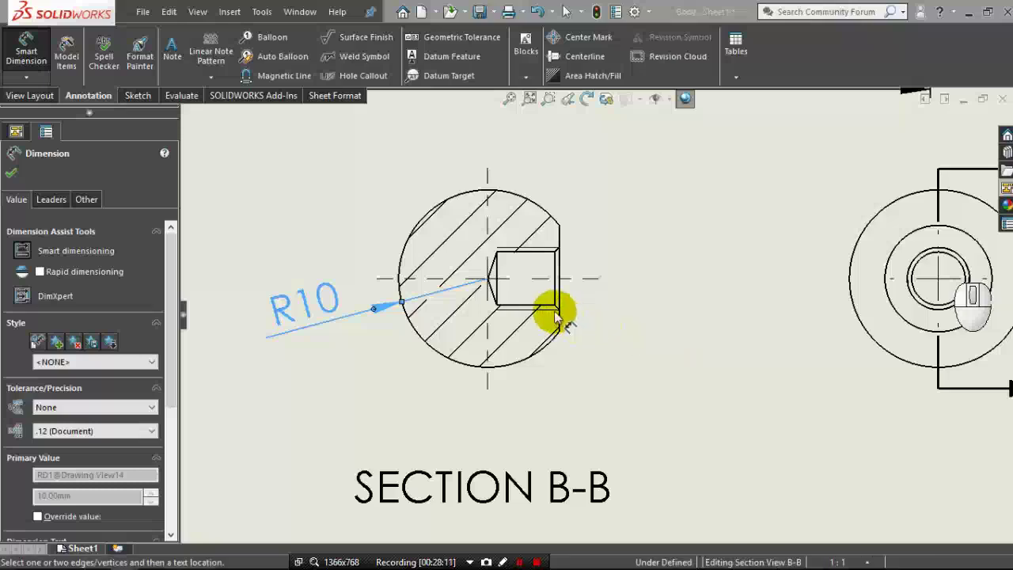
# Dimension the hole width and set its Dimension Text to M7 x 1.0.
pyautogui.click(557, 315)
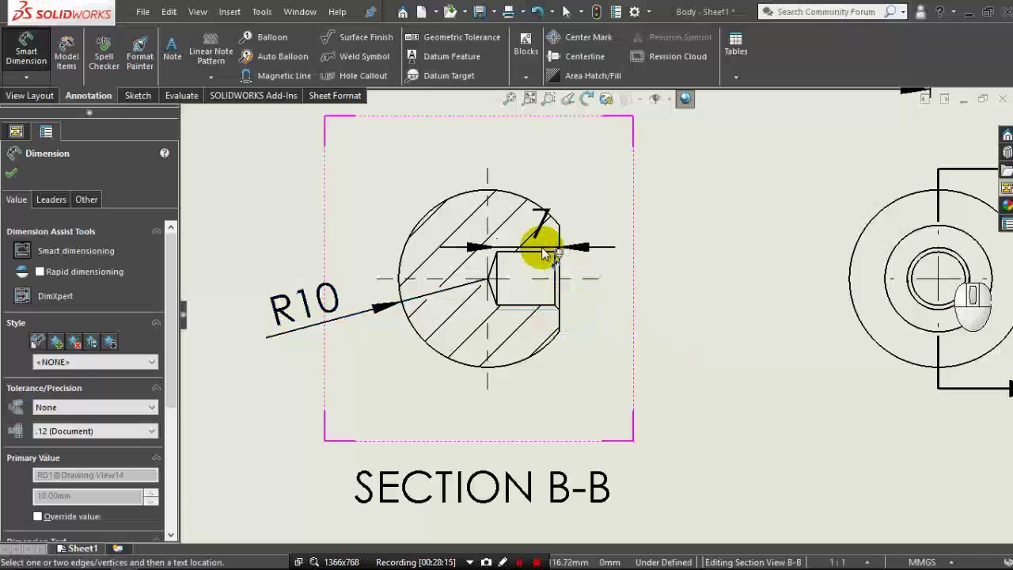
pyautogui.click(546, 253)
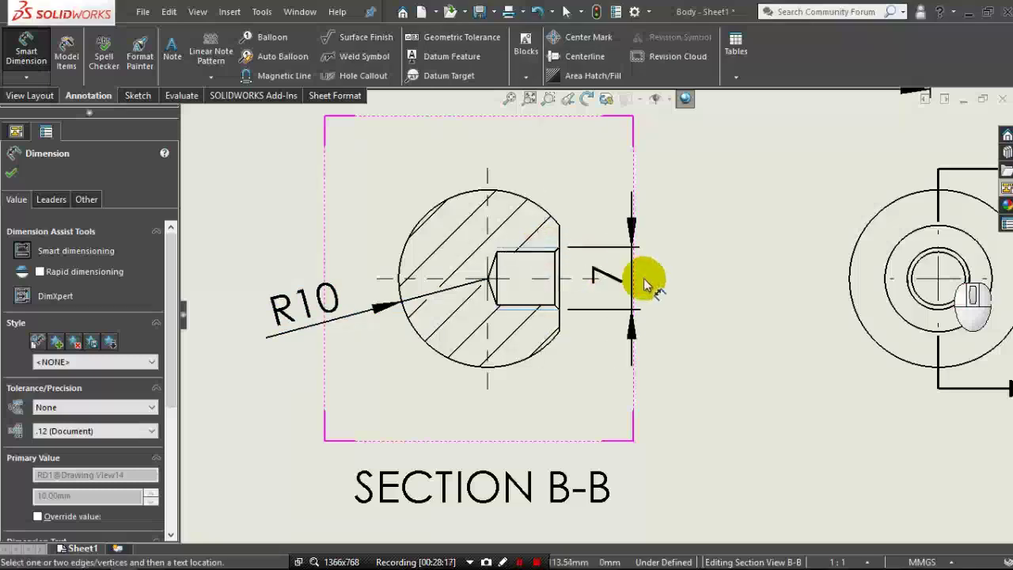
pyautogui.click(666, 282)
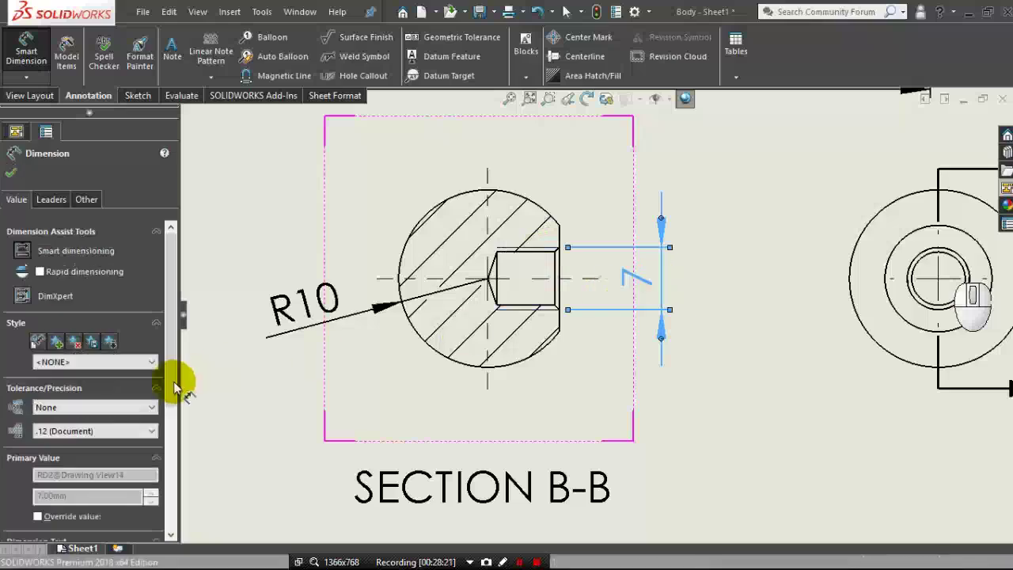
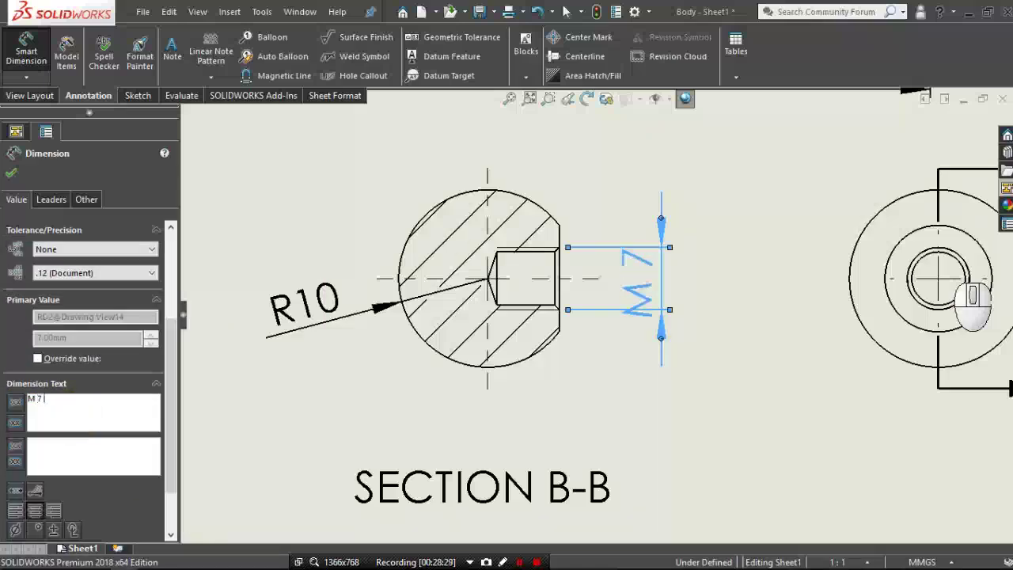
pyautogui.middleClick(366, 361)
pyautogui.middleClick(366, 361)
pyautogui.middleClick(365, 361)
pyautogui.middleClick(366, 361)
pyautogui.middleClick(366, 361)
pyautogui.scroll(3)
pyautogui.scroll(3)
pyautogui.scroll(3)
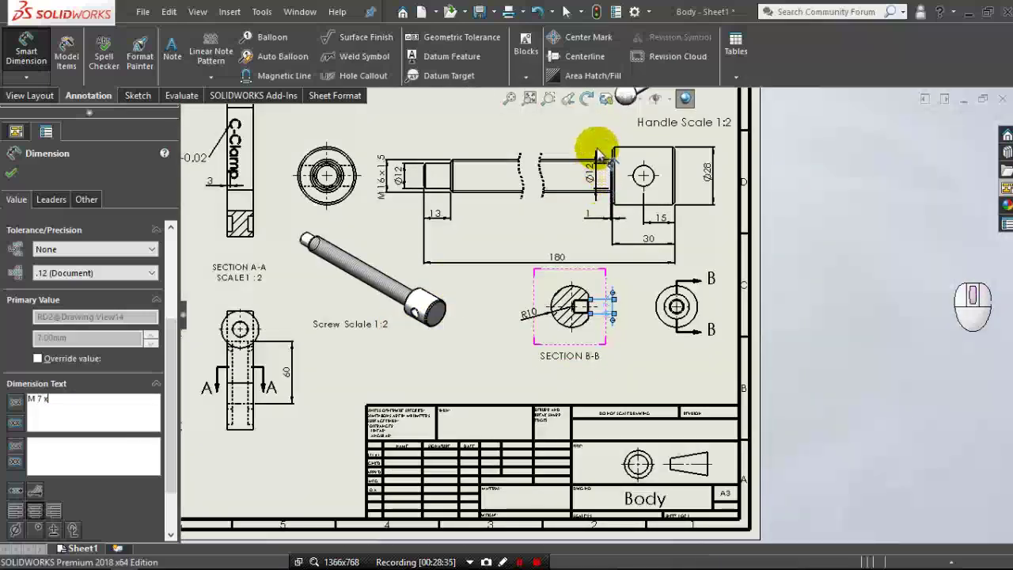
pyautogui.scroll(3)
pyautogui.scroll(3)
pyautogui.scroll(-3)
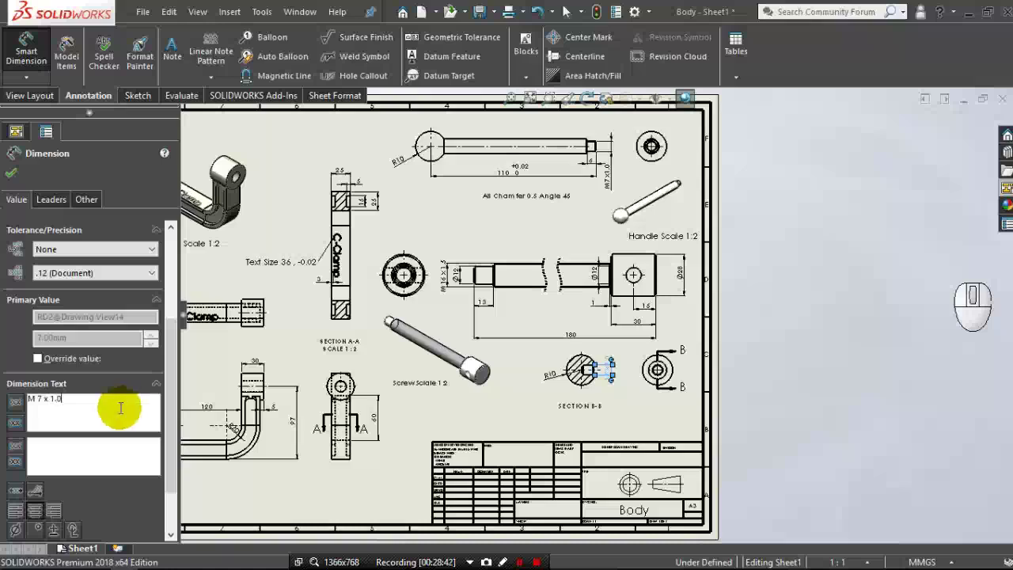
pyautogui.click(14, 182)
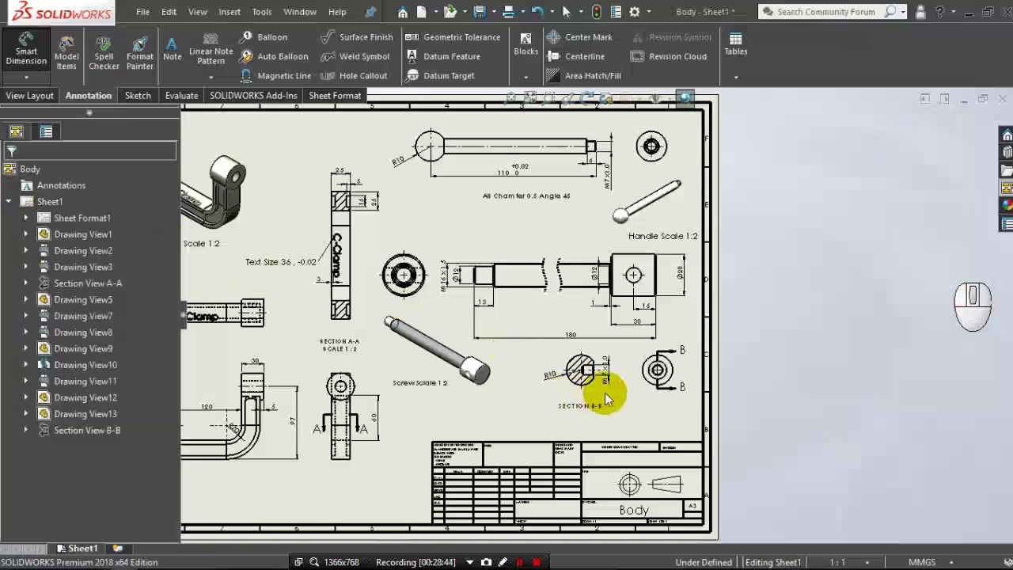
# Move the M7 x 1.0 dimension beside the section and the SECTION B-B label lower.
pyautogui.middleClick(626, 384)
pyautogui.middleClick(626, 383)
pyautogui.middleClick(625, 384)
pyautogui.scroll(-3)
pyautogui.middleClick(625, 384)
pyautogui.moveTo(566, 369); pyautogui.dragTo(581, 430)
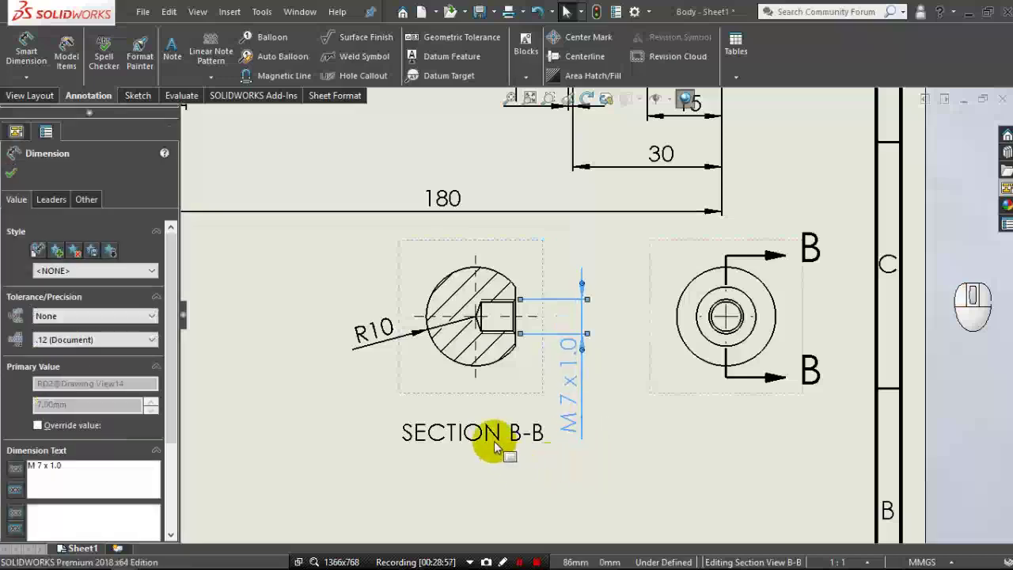
pyautogui.moveTo(499, 445); pyautogui.dragTo(496, 468)
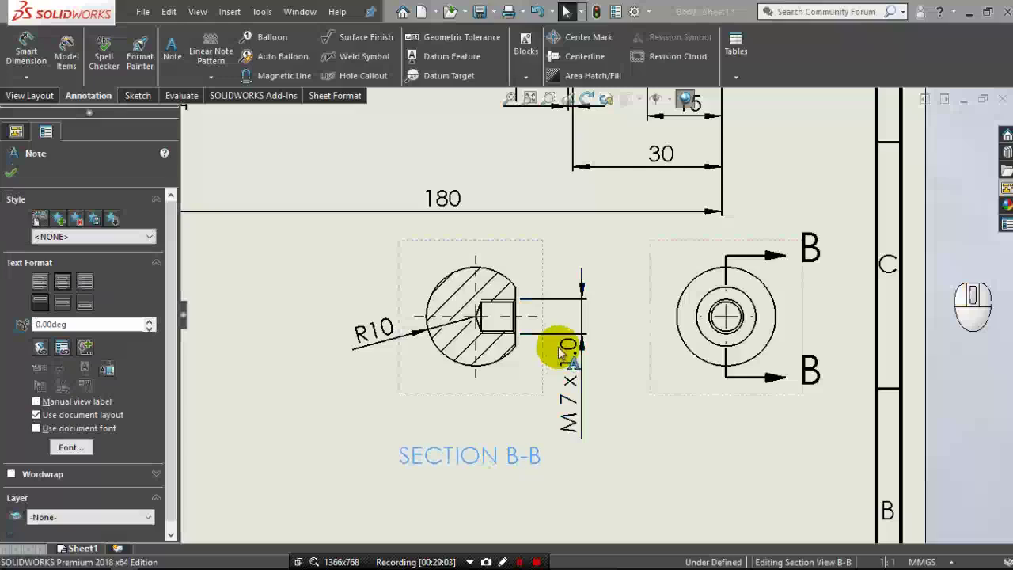
# Add a Ø8 hole callout above the tapped hole in Section B-B and accept it.
pyautogui.middleClick(567, 345)
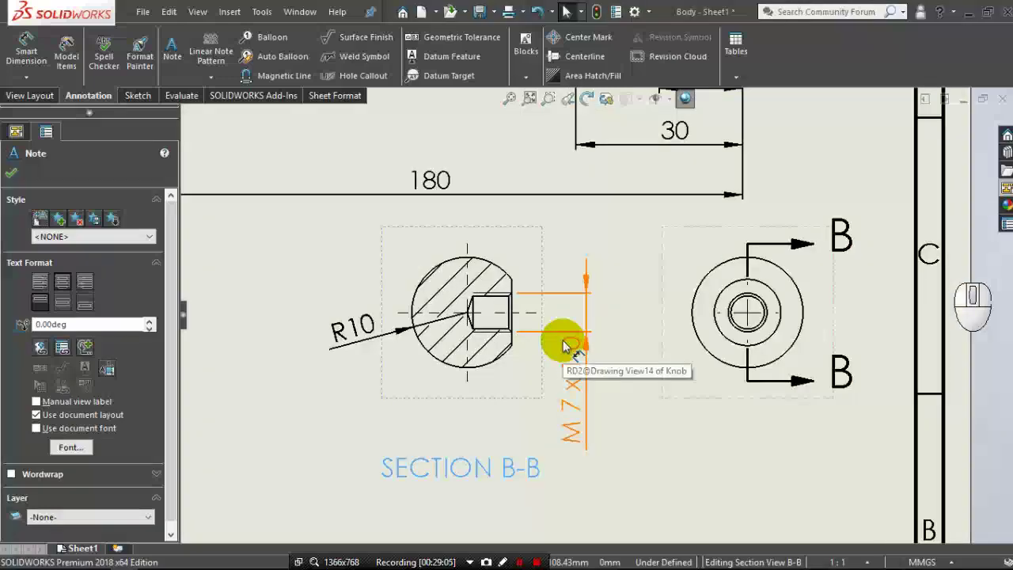
pyautogui.click(343, 81)
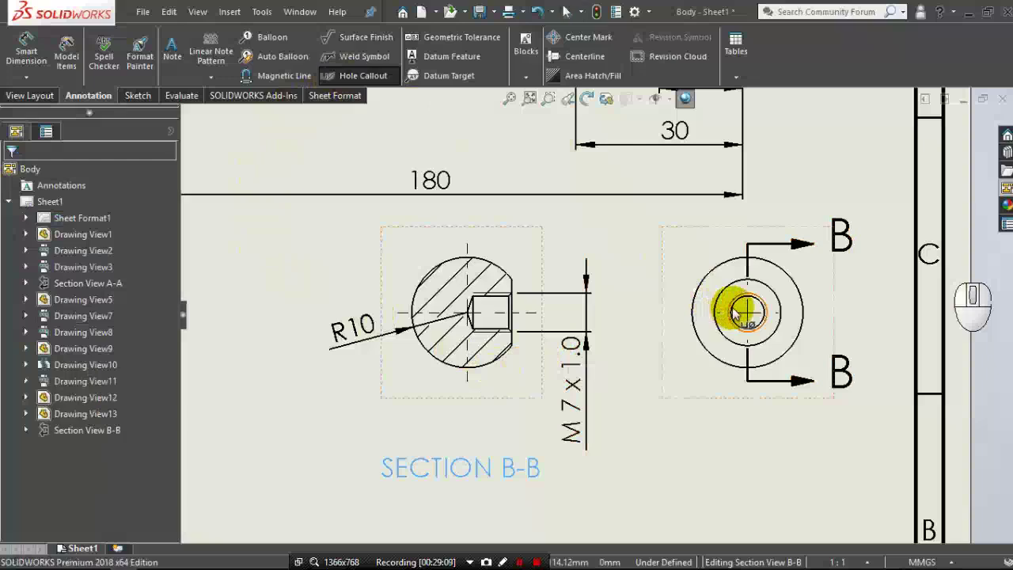
pyautogui.click(735, 312)
pyautogui.moveTo(664, 263); pyautogui.dragTo(647, 254)
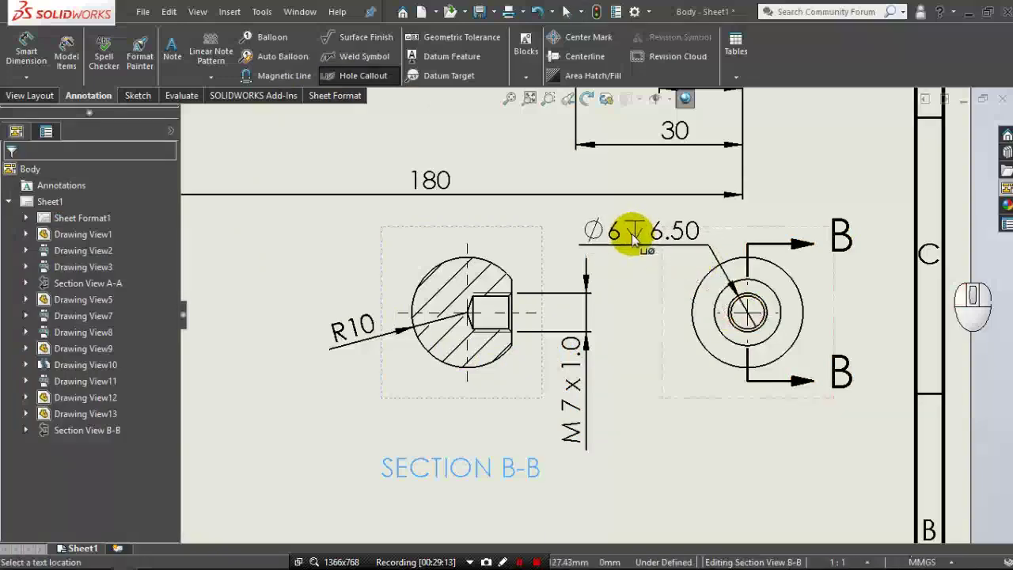
pyautogui.click(636, 239)
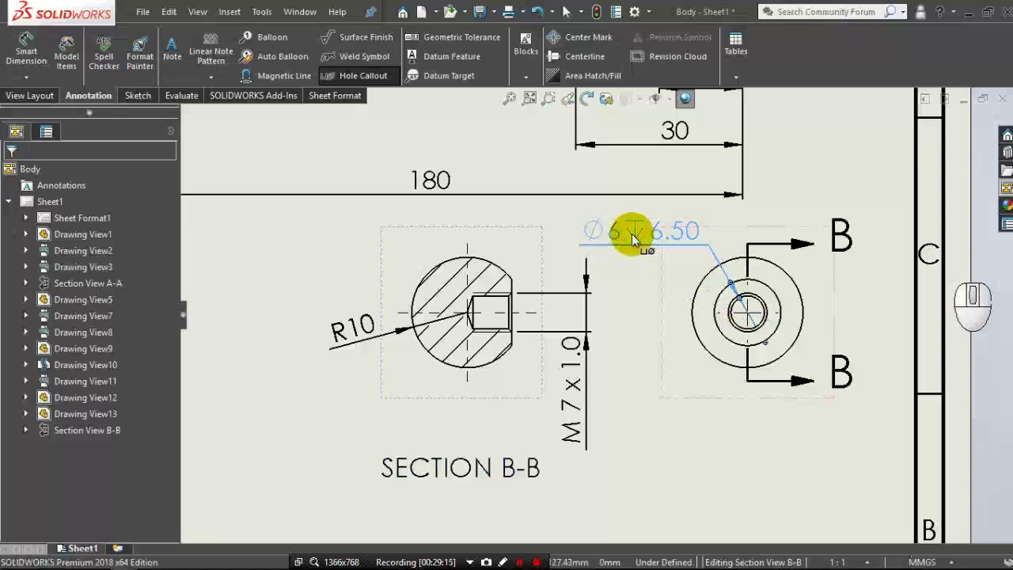
pyautogui.middleClick(660, 298)
pyautogui.scroll(-3)
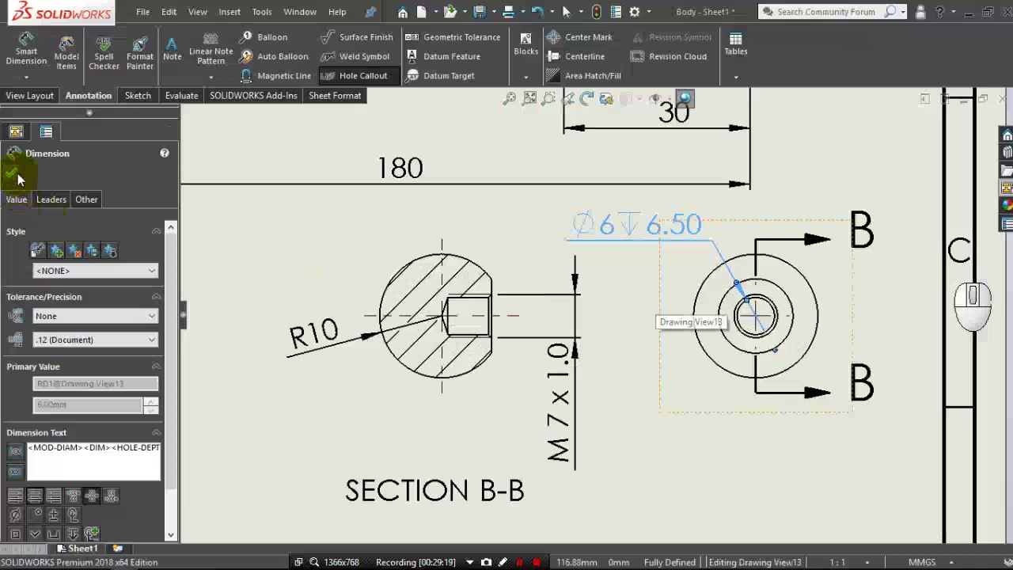
pyautogui.click(21, 178)
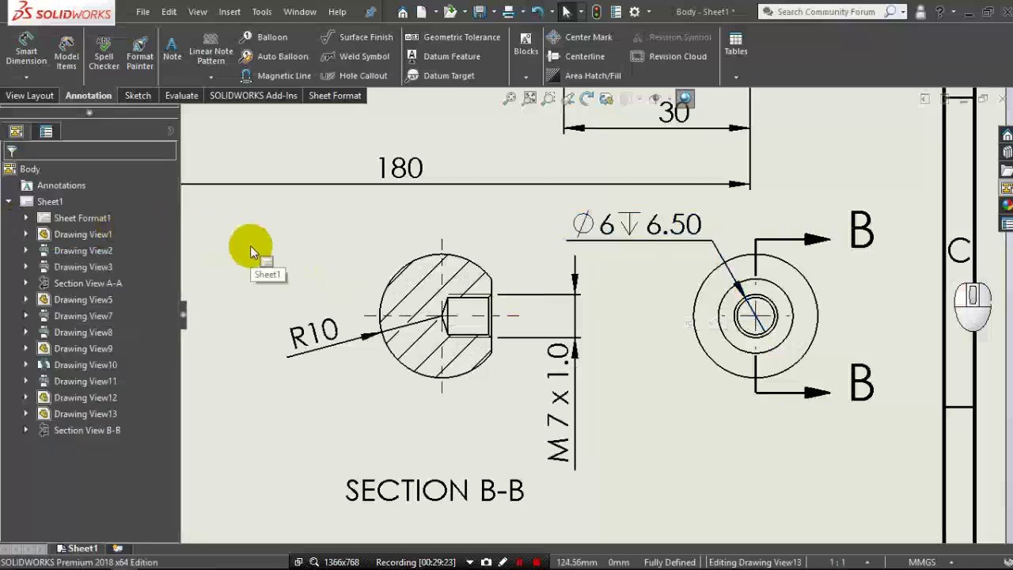
# Dimension the hole's thread depth 7 and drill depth 8 below Section B-B.
pyautogui.click(12, 56)
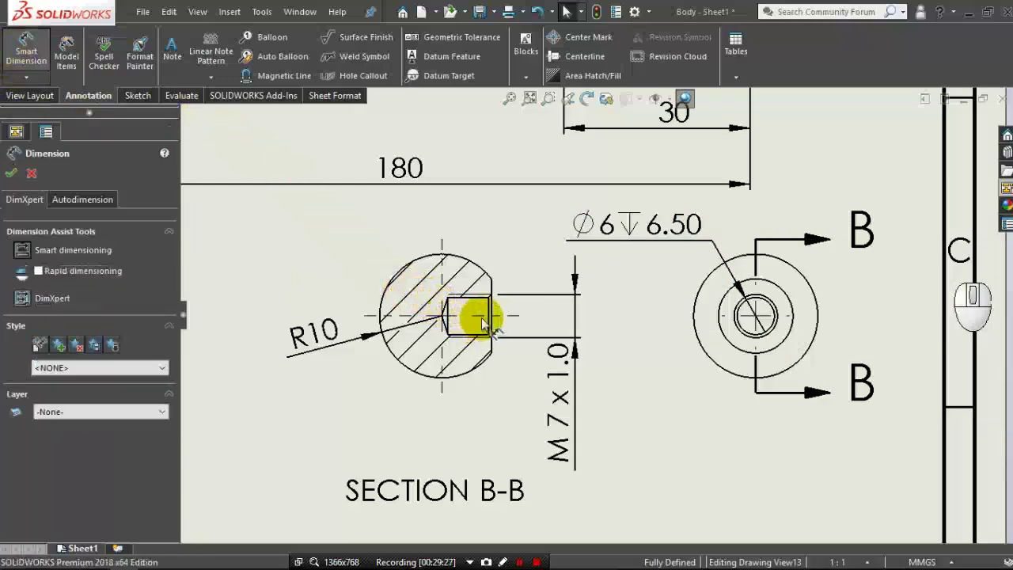
pyautogui.click(497, 329)
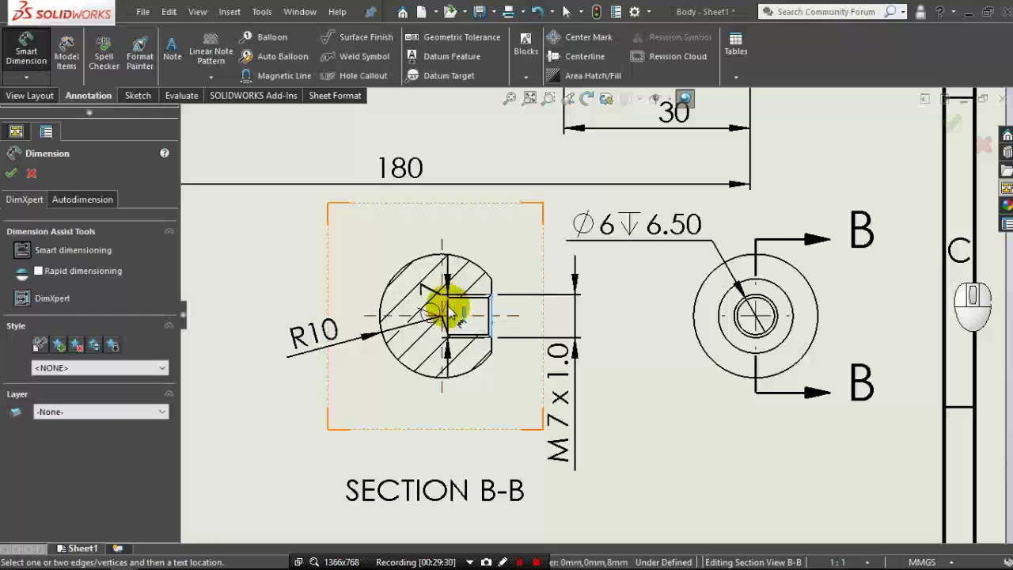
pyautogui.click(453, 314)
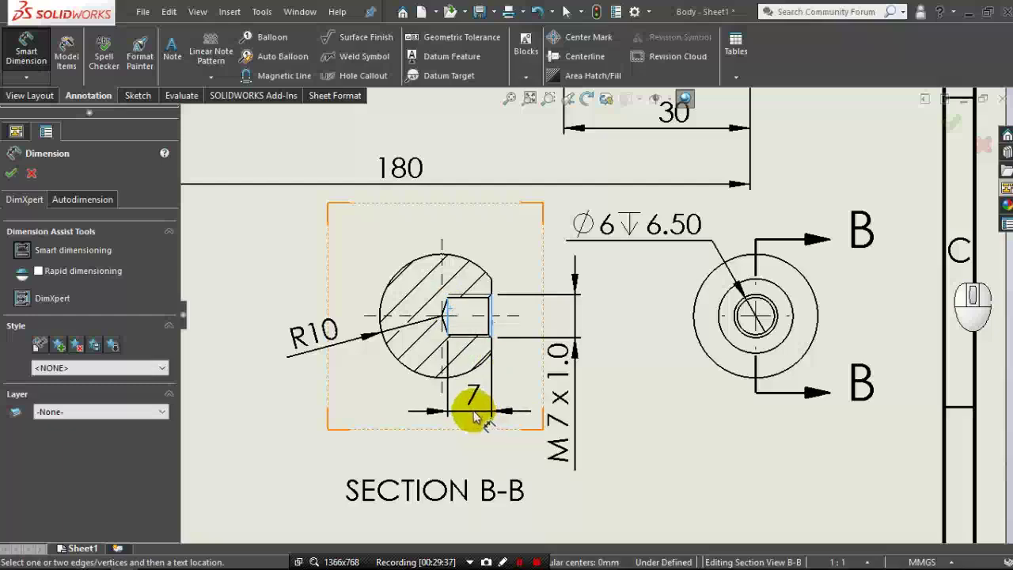
pyautogui.click(478, 417)
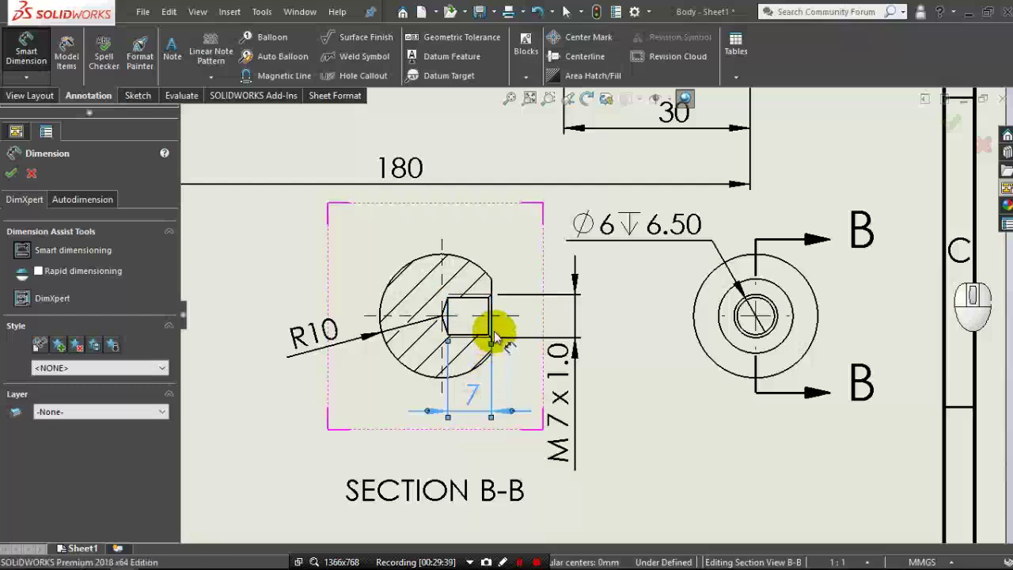
pyautogui.click(497, 335)
pyautogui.click(448, 323)
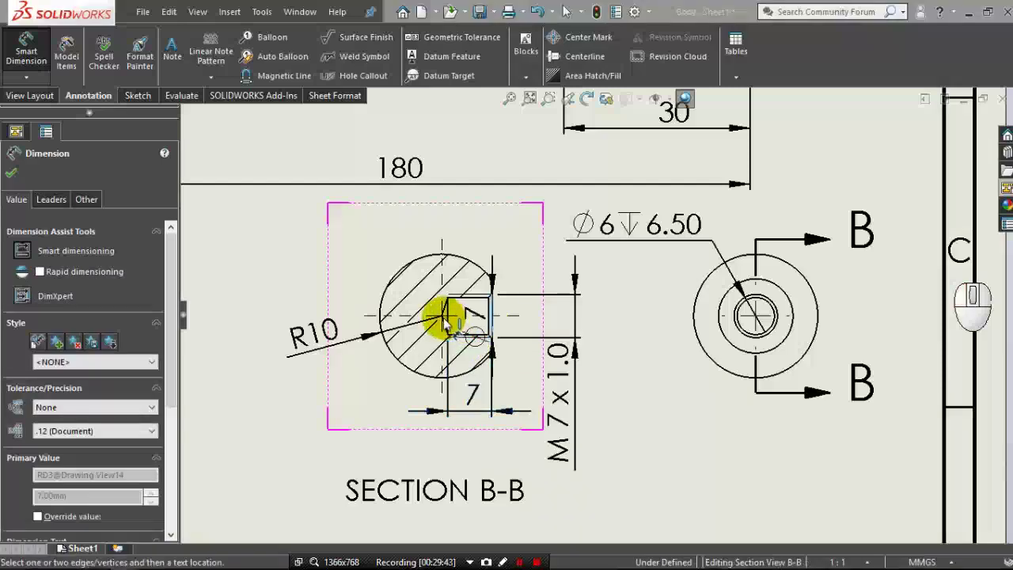
pyautogui.click(447, 322)
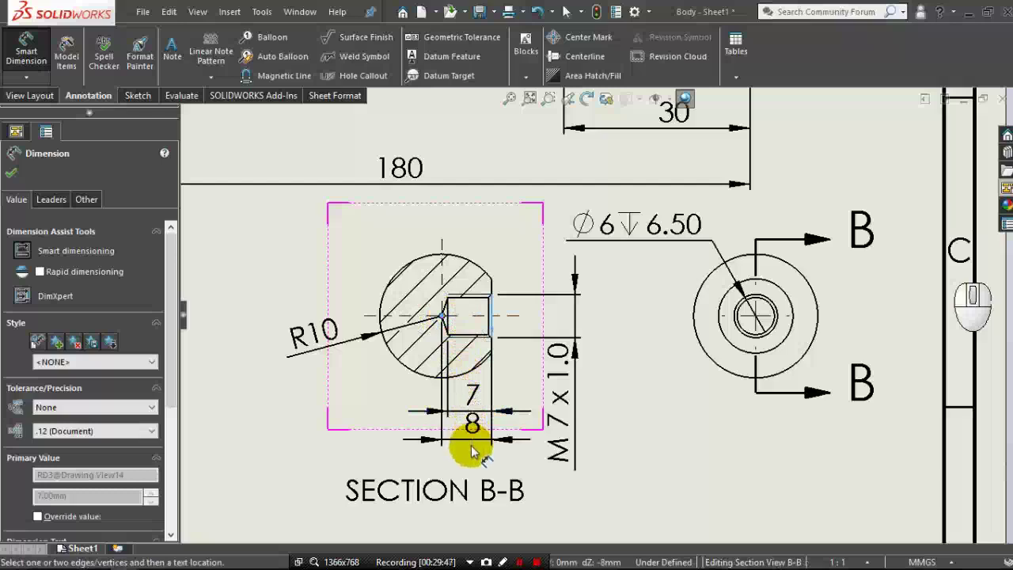
pyautogui.click(474, 452)
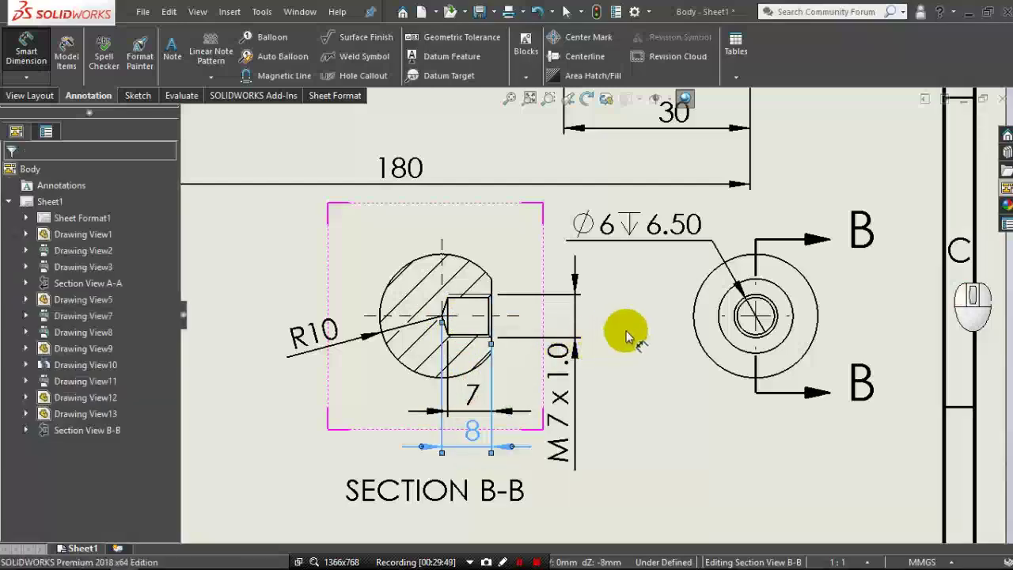
# Accept the depth dimensions and remove the earlier Ø6 hole callout above the section.
pyautogui.middleClick(631, 336)
pyautogui.middleClick(631, 335)
pyautogui.moveTo(12, 175); pyautogui.dragTo(402, 245)
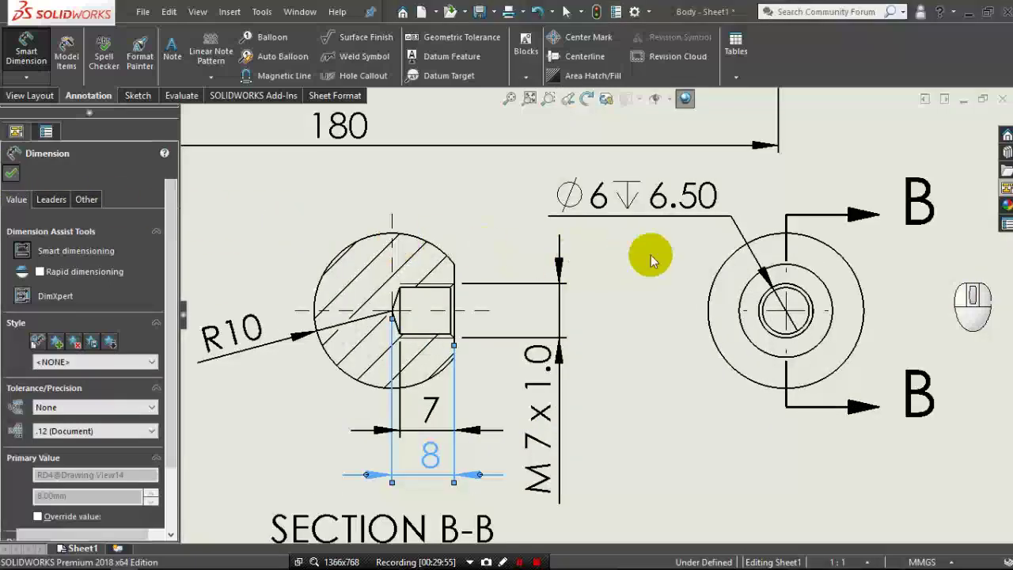
pyautogui.click(724, 220)
pyautogui.click(725, 221)
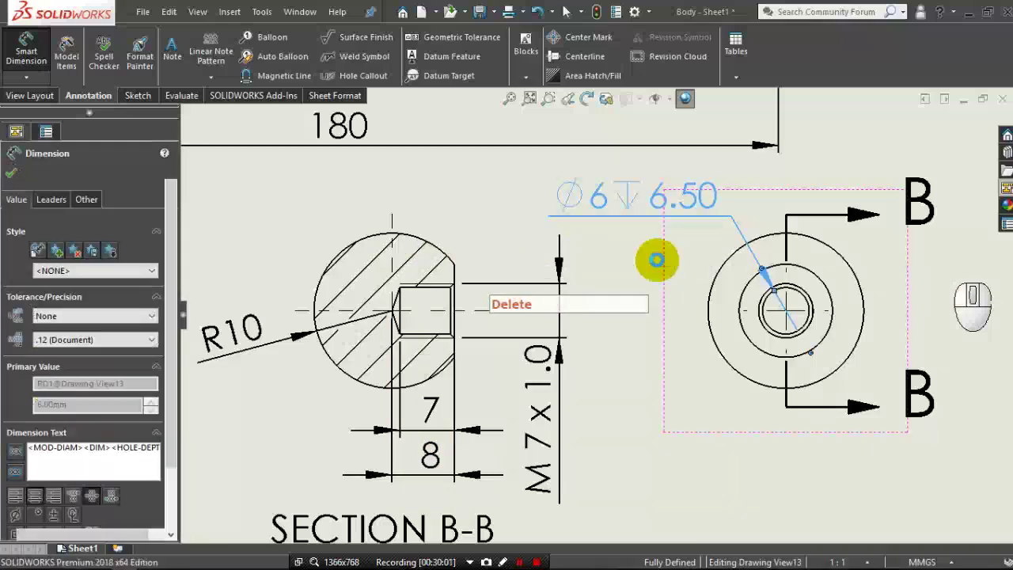
pyautogui.middleClick(626, 284)
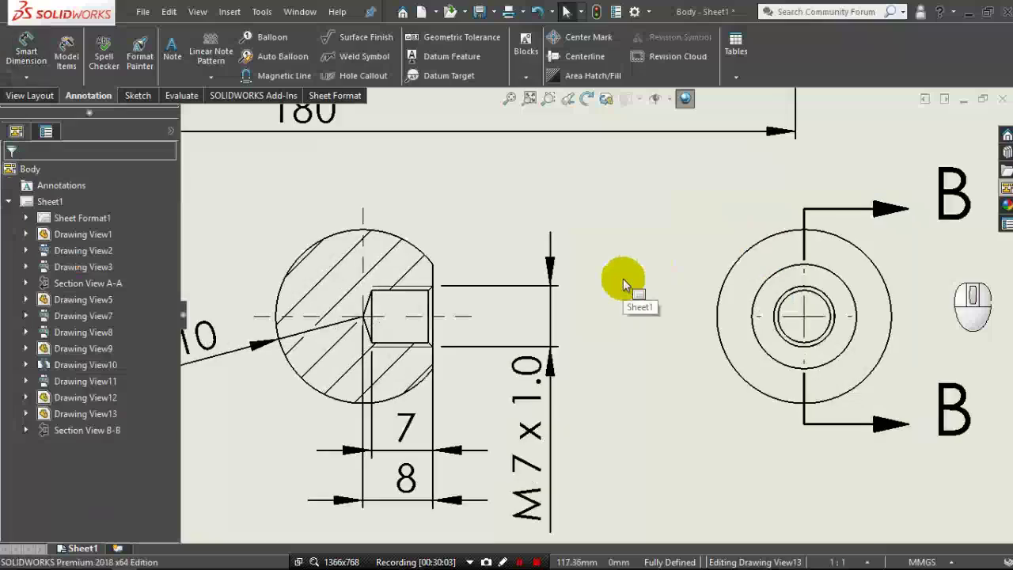
# Add a 0.50 x 45° chamfer dimension above the hole mouth in Section B-B.
pyautogui.click(40, 48)
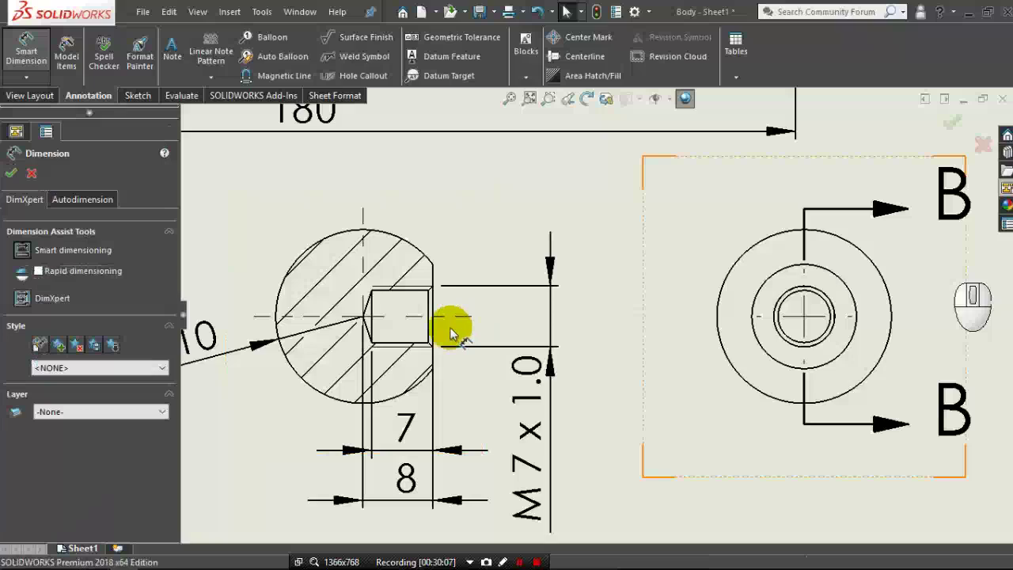
pyautogui.click(436, 334)
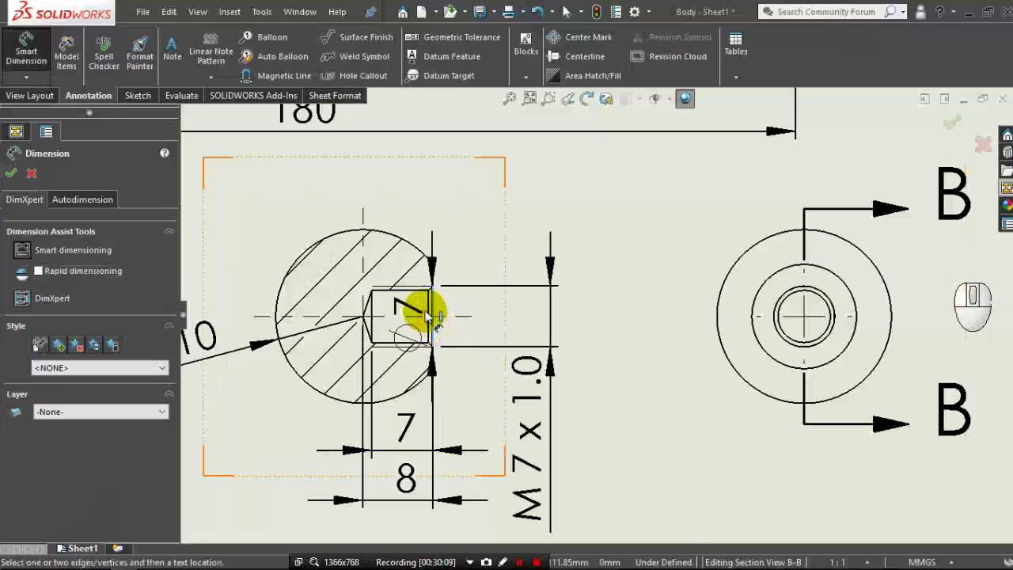
pyautogui.click(432, 315)
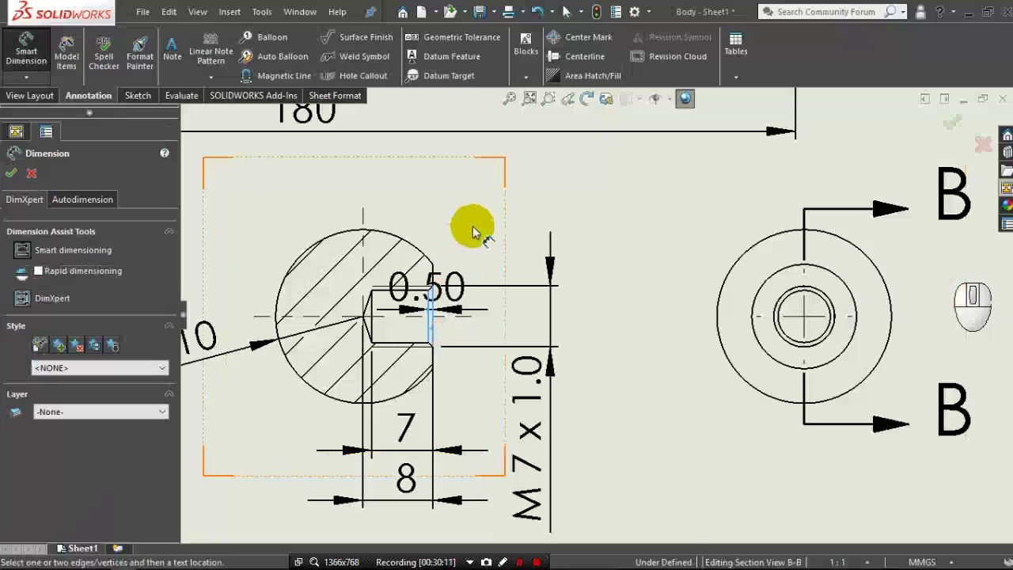
pyautogui.click(535, 214)
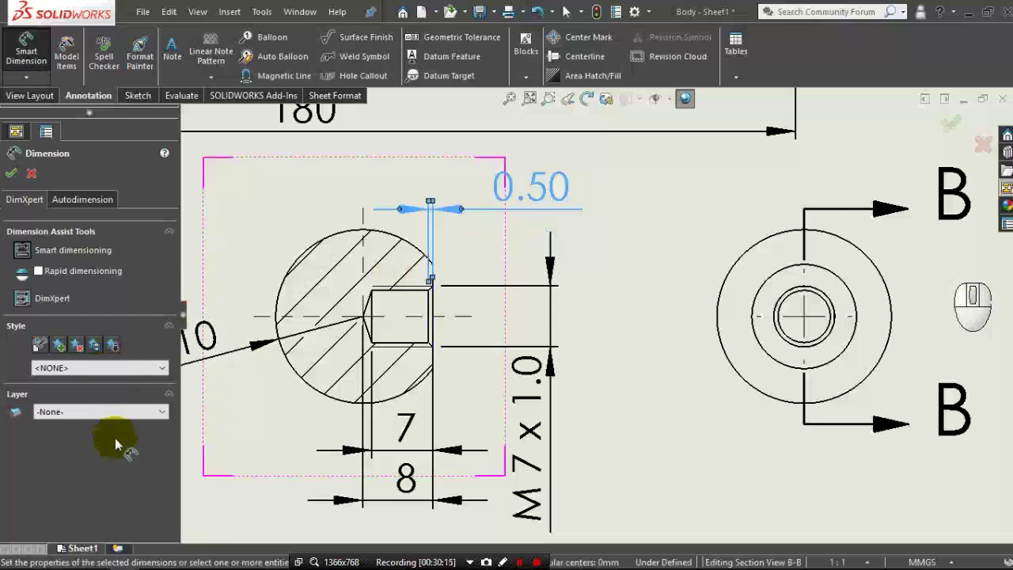
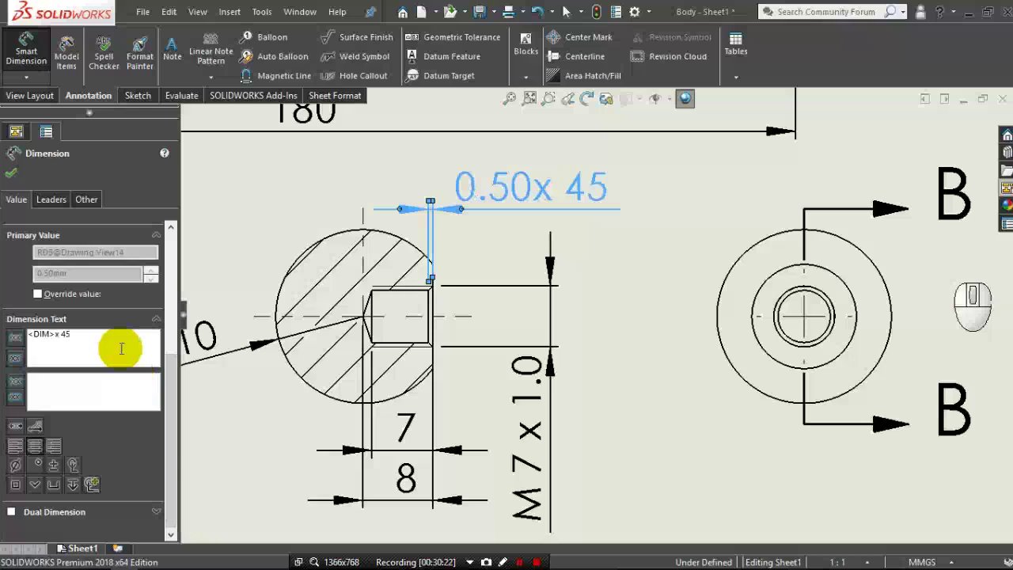
pyautogui.click(36, 471)
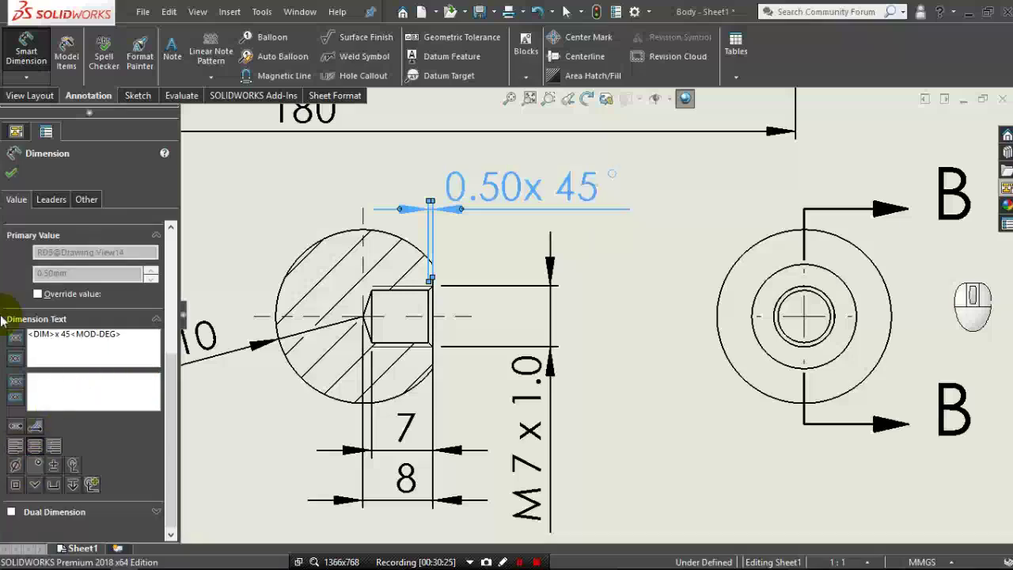
pyautogui.click(8, 179)
pyautogui.middleClick(370, 249)
pyautogui.middleClick(369, 248)
pyautogui.scroll(3)
pyautogui.scroll(3)
# Insert an isometric Model View of the knob part at custom scale 1:1.
pyautogui.click(24, 107)
pyautogui.click(66, 61)
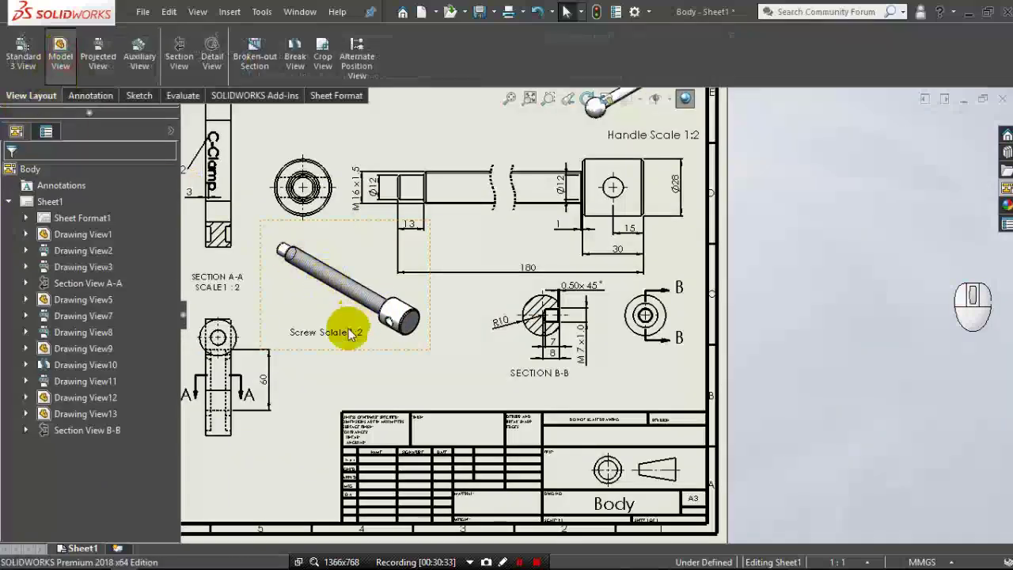
pyautogui.click(81, 356)
pyautogui.moveTo(80, 355); pyautogui.dragTo(174, 319)
pyautogui.moveTo(174, 331); pyautogui.dragTo(132, 334)
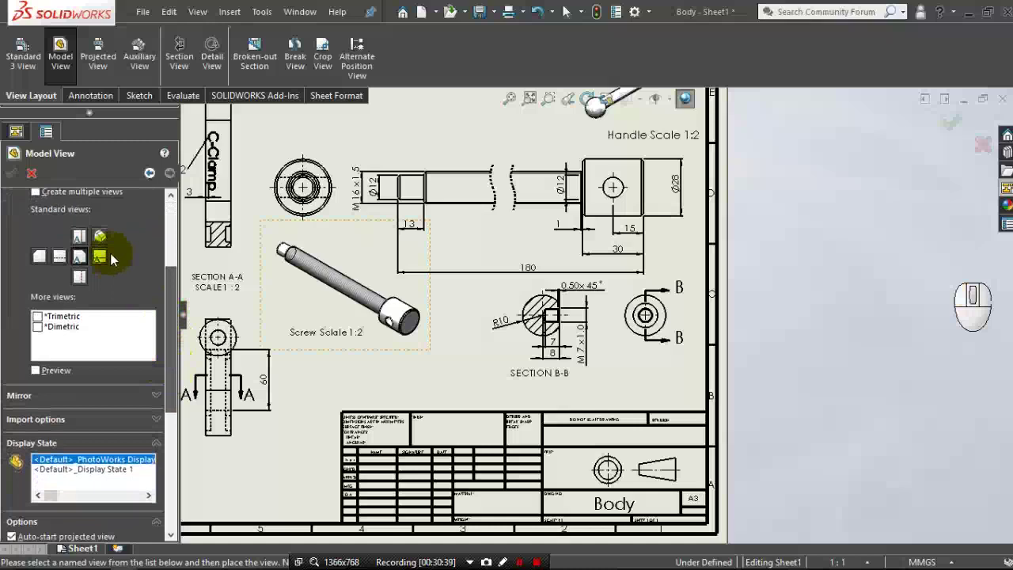
pyautogui.moveTo(77, 233); pyautogui.dragTo(111, 254)
pyautogui.moveTo(177, 373); pyautogui.dragTo(158, 412)
pyautogui.click(106, 333)
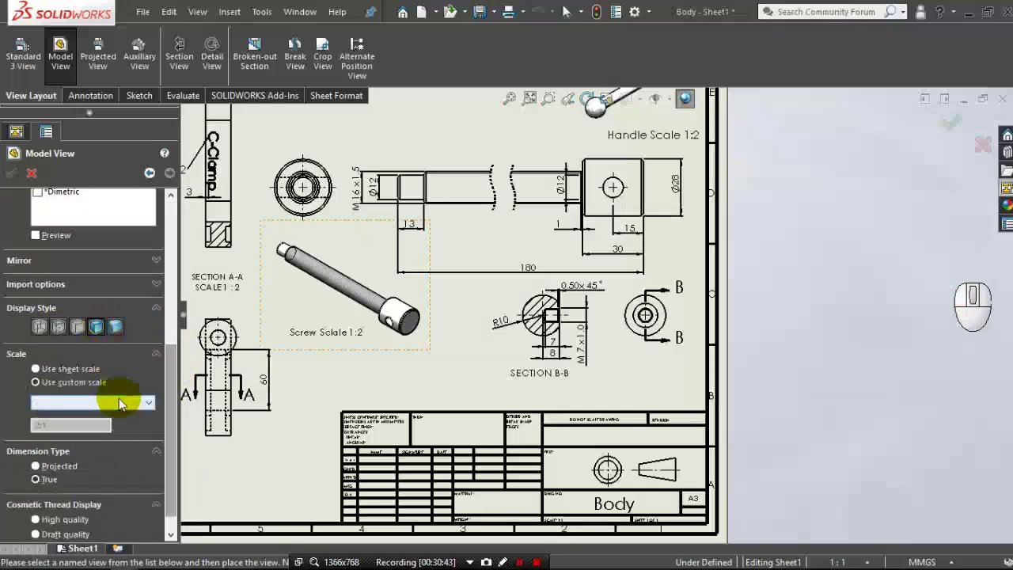
pyautogui.click(121, 407)
pyautogui.click(113, 440)
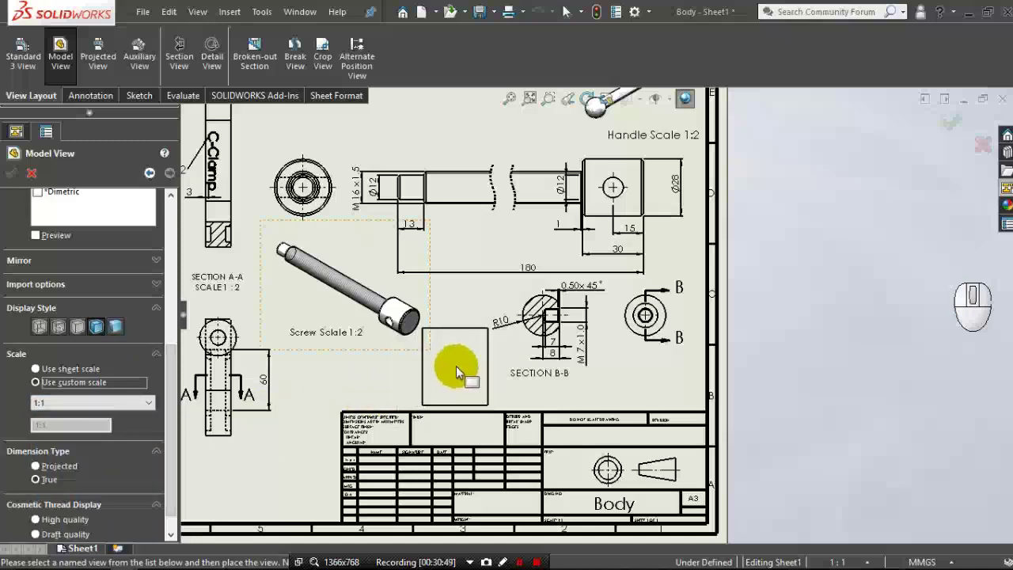
# Place the knob view below the screw view and confirm it.
pyautogui.click(460, 369)
pyautogui.moveTo(460, 369); pyautogui.dragTo(381, 380)
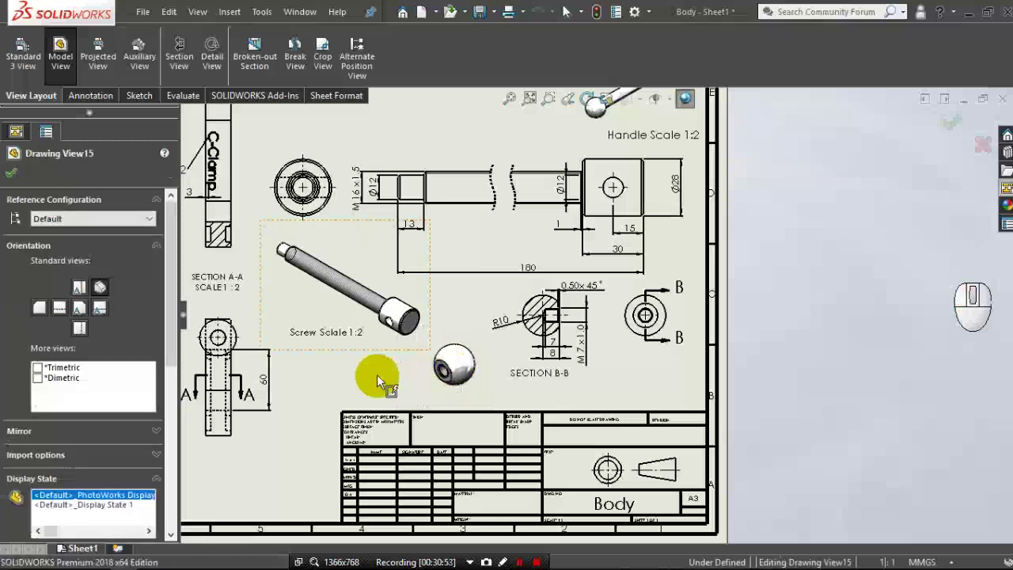
pyautogui.click(16, 176)
pyautogui.click(93, 105)
pyautogui.moveTo(172, 69); pyautogui.dragTo(448, 379)
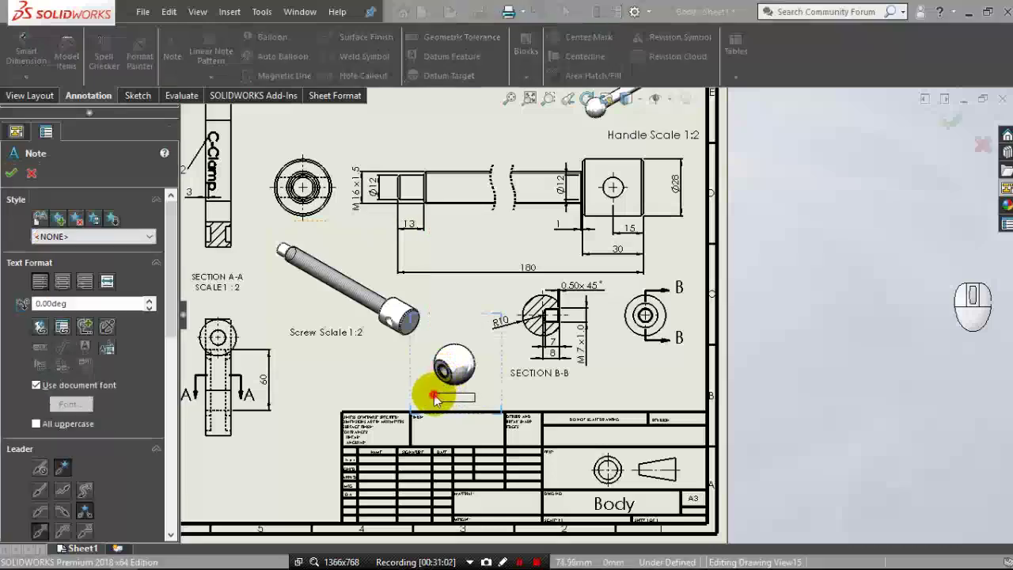
# Place and finish the caption note below the shaded knob view.
pyautogui.click(439, 400)
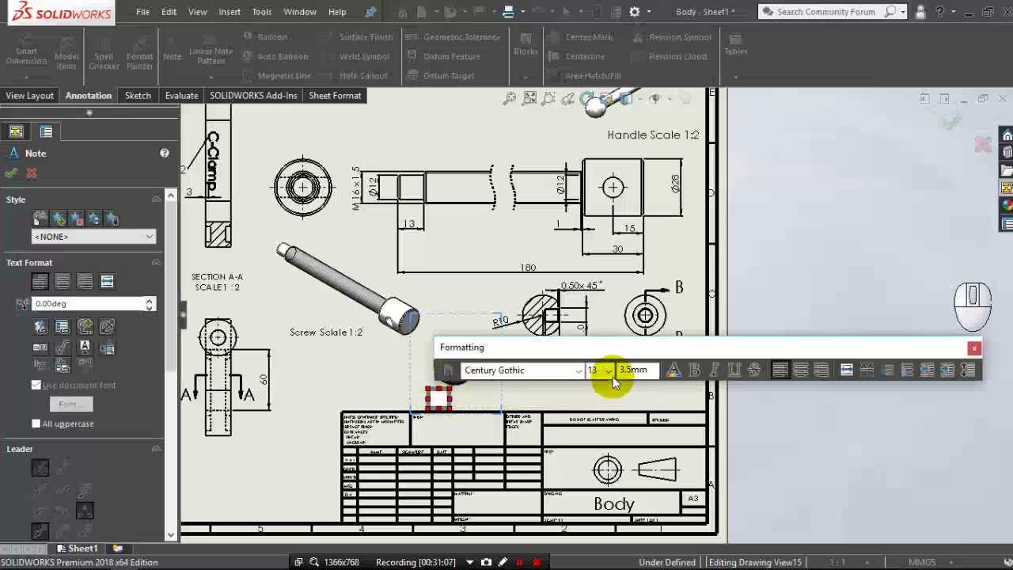
pyautogui.click(614, 376)
pyautogui.click(607, 447)
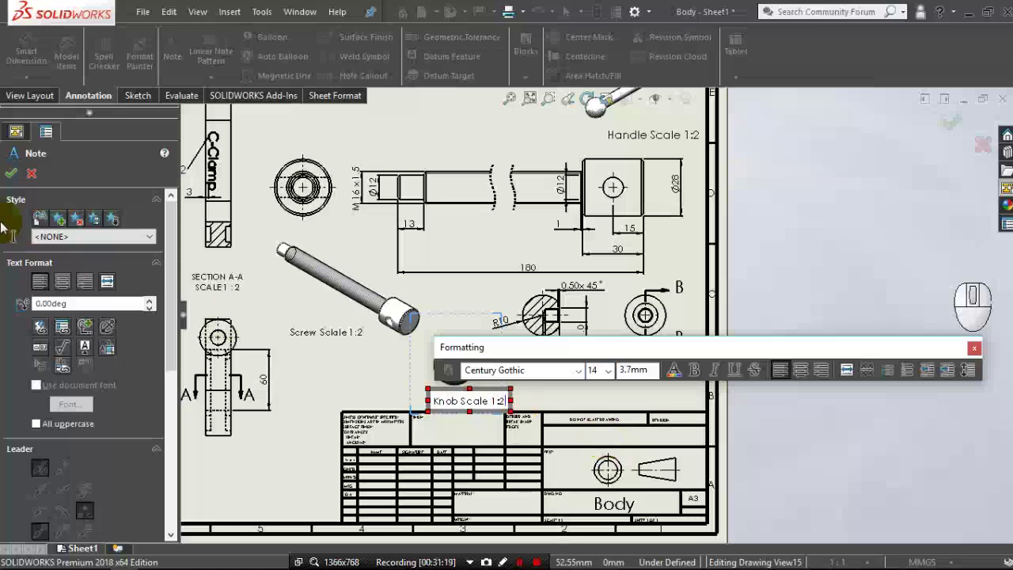
pyautogui.click(14, 181)
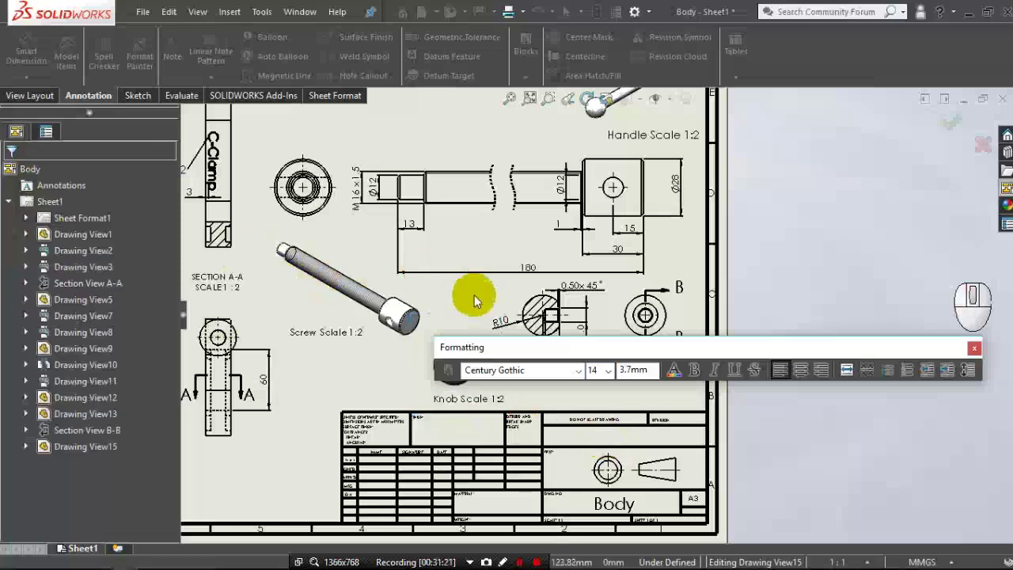
pyautogui.middleClick(478, 300)
pyautogui.middleClick(536, 224)
pyautogui.middleClick(550, 169)
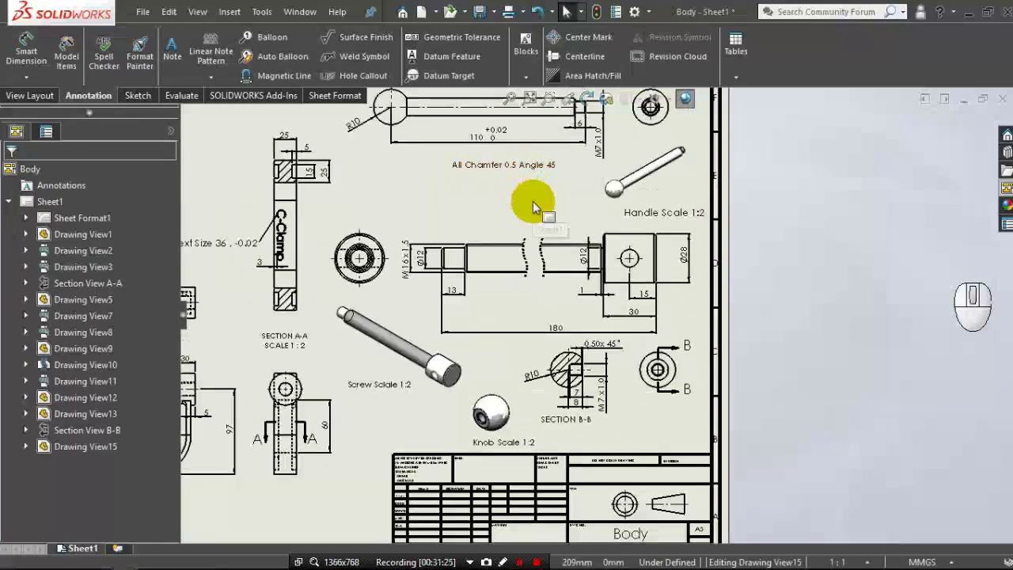
# Add a Ø10 THRU hole callout to the cross hole and accept it.
pyautogui.click(354, 84)
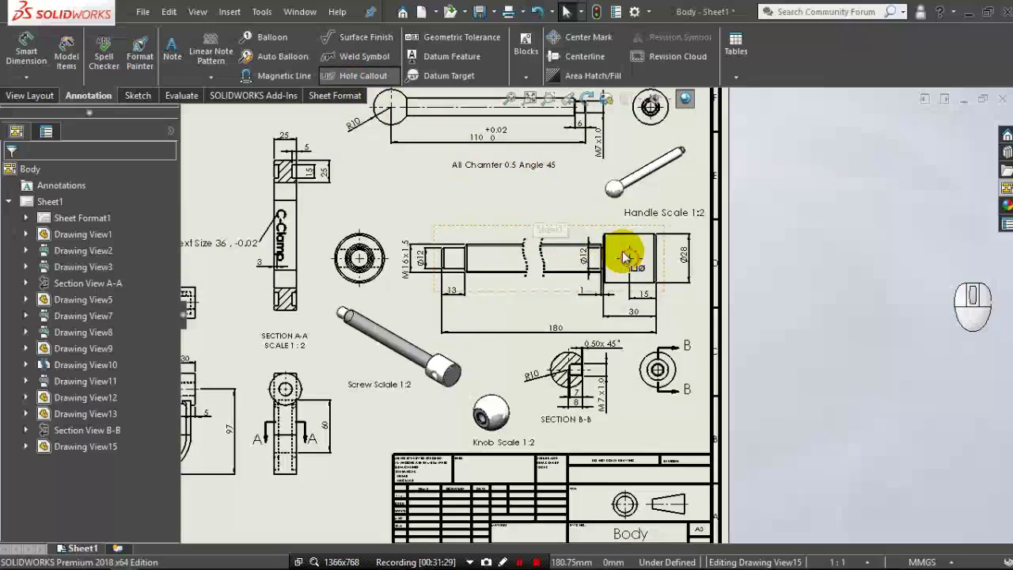
pyautogui.click(626, 257)
pyautogui.click(575, 220)
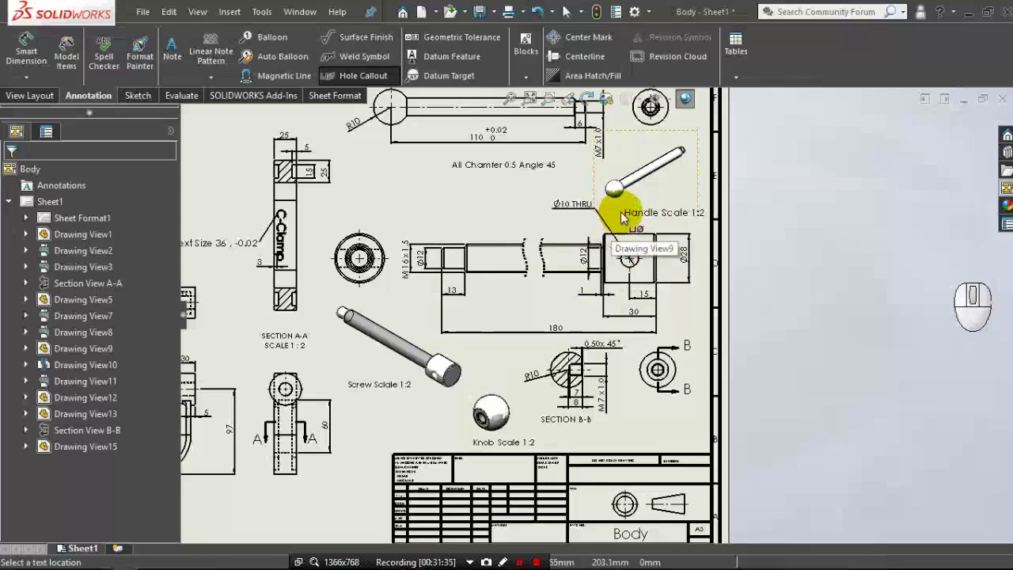
pyautogui.click(623, 219)
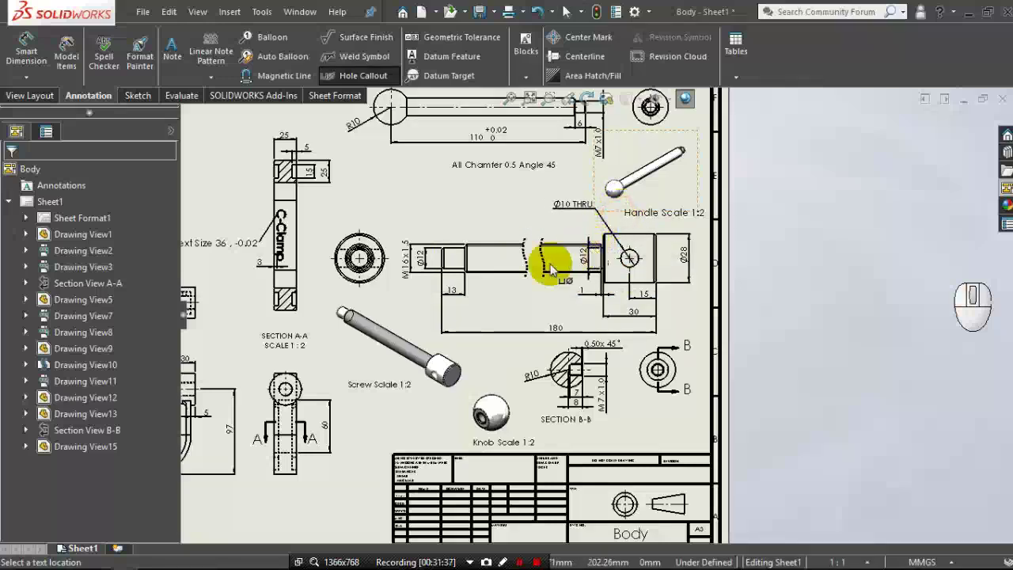
pyautogui.middleClick(530, 299)
pyautogui.middleClick(530, 299)
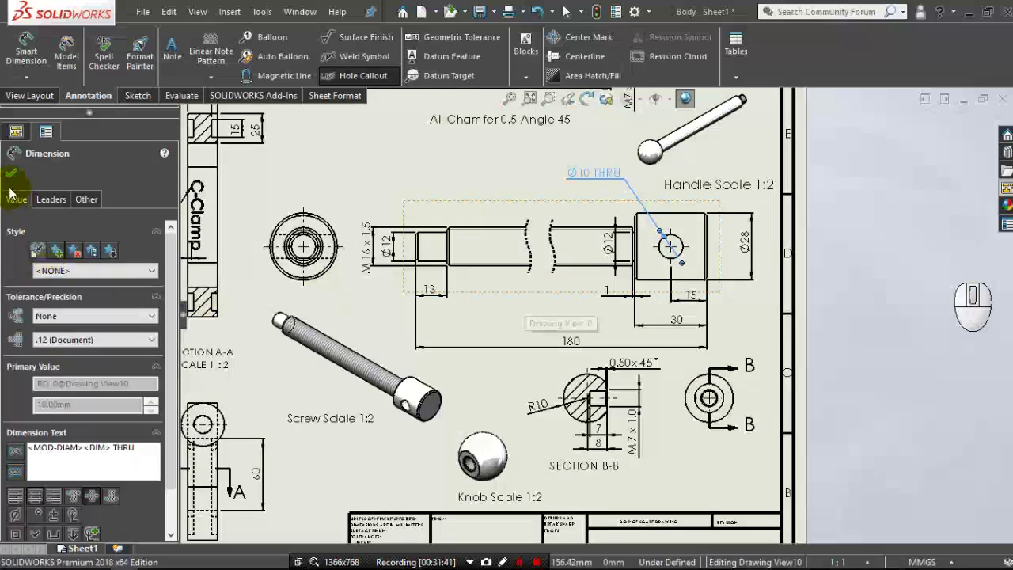
pyautogui.click(13, 176)
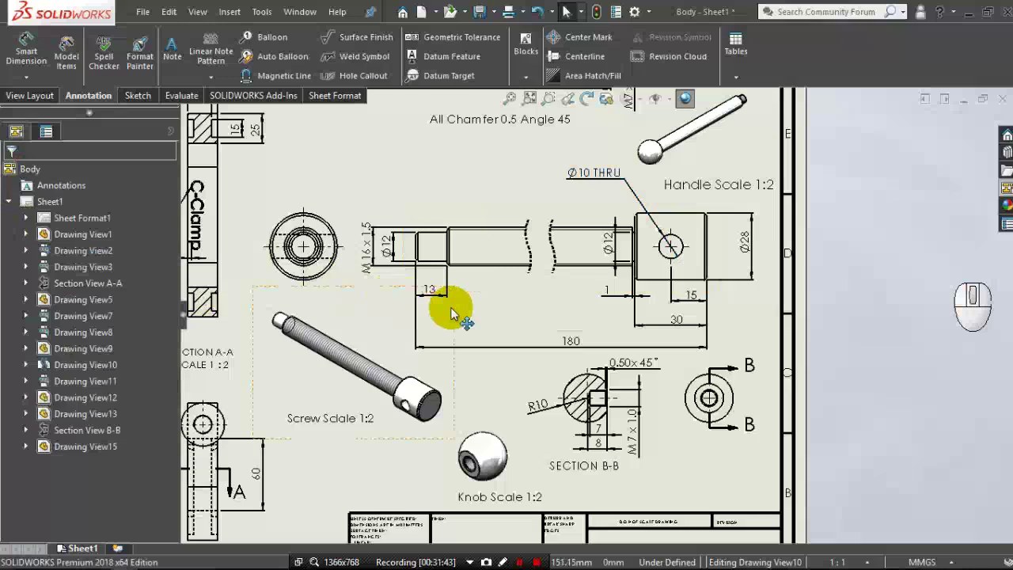
pyautogui.scroll(-3)
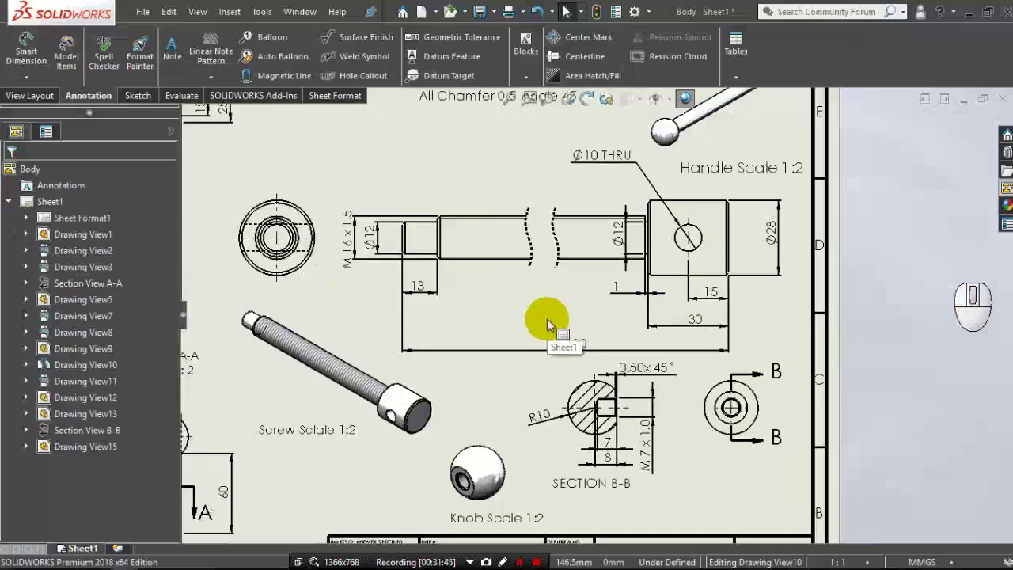
pyautogui.scroll(3)
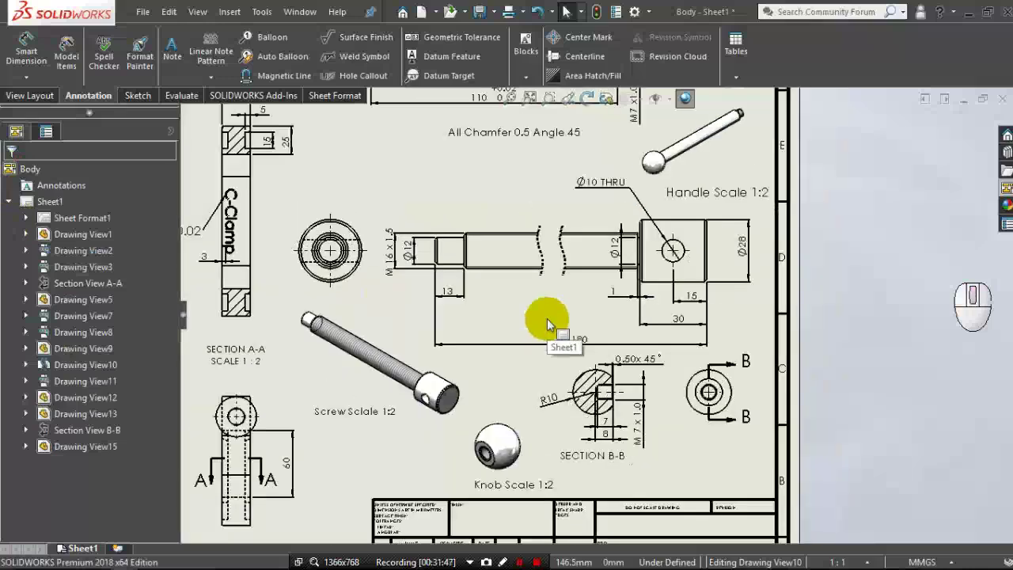
# Add a second line 'All Chamfer 0.5 Angle 45' to the Screw Scale 1:2 note at font size 14.
pyautogui.doubleClick(383, 417)
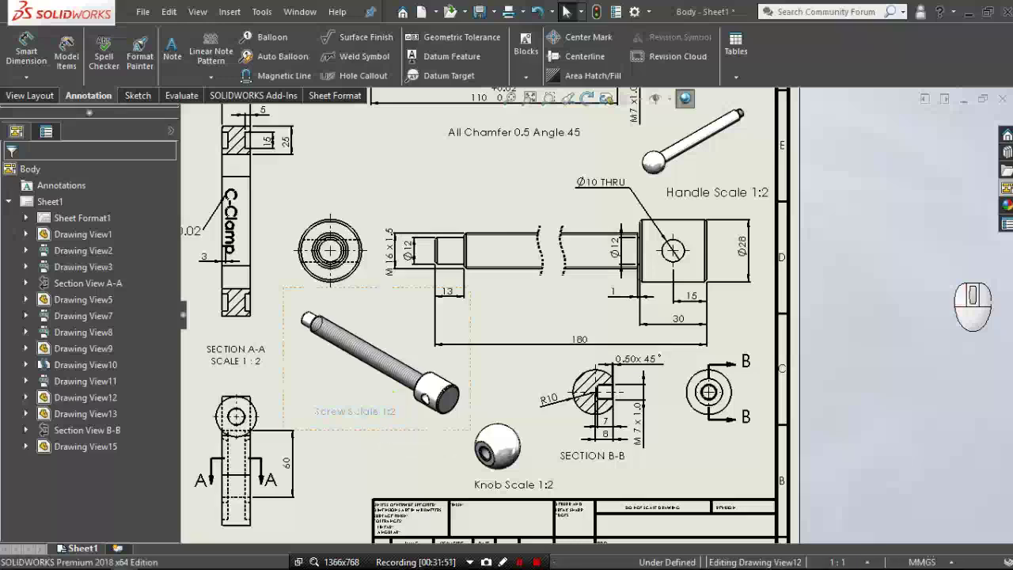
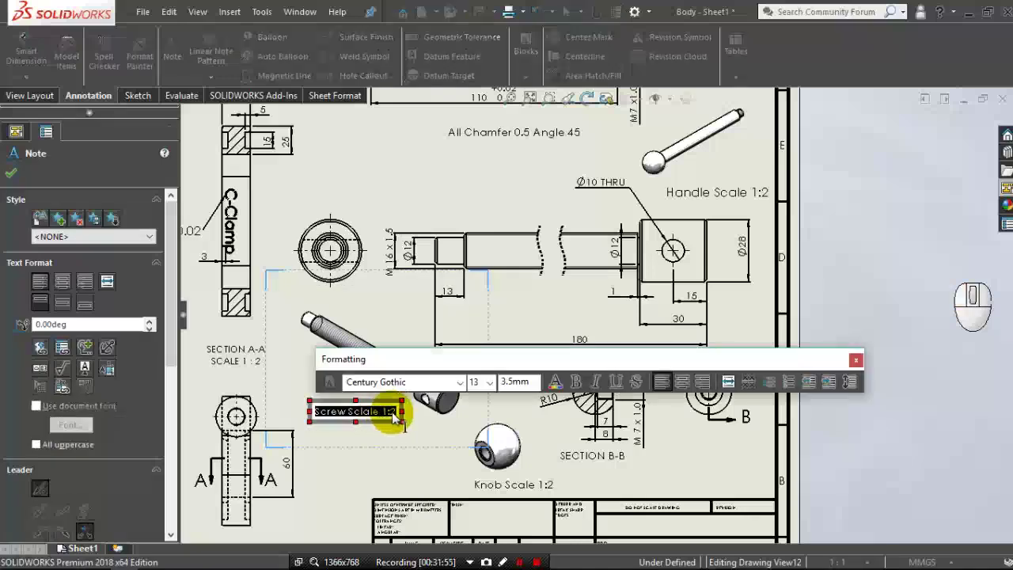
pyautogui.click(400, 417)
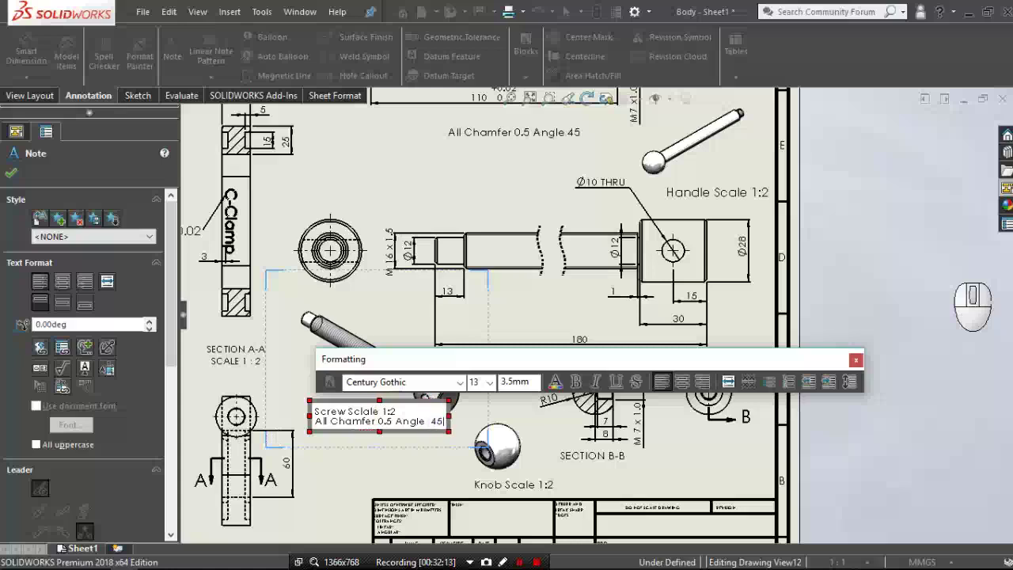
pyautogui.moveTo(319, 415); pyautogui.dragTo(448, 429)
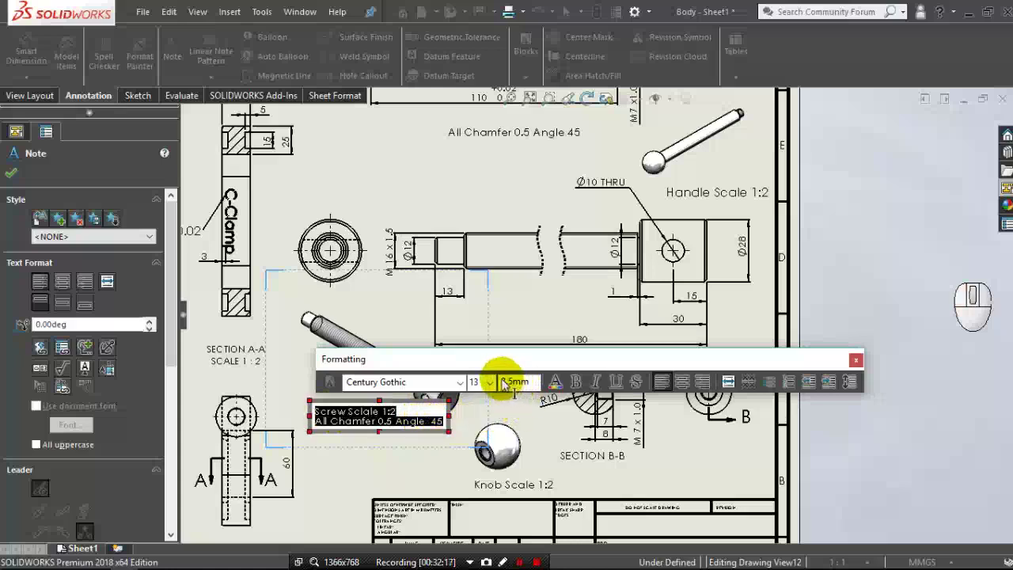
pyautogui.click(498, 386)
pyautogui.click(475, 272)
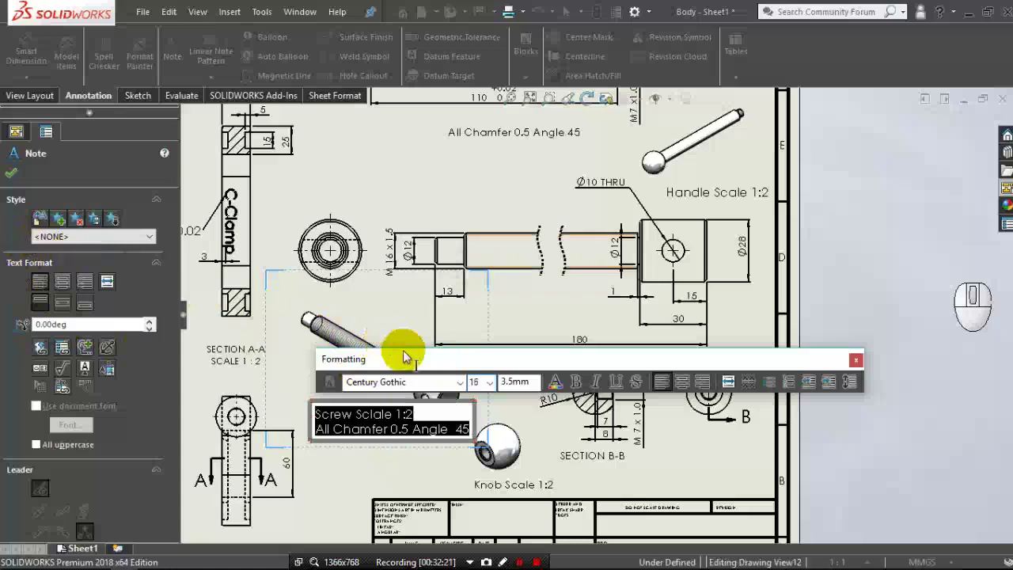
pyautogui.click(495, 387)
pyautogui.click(491, 262)
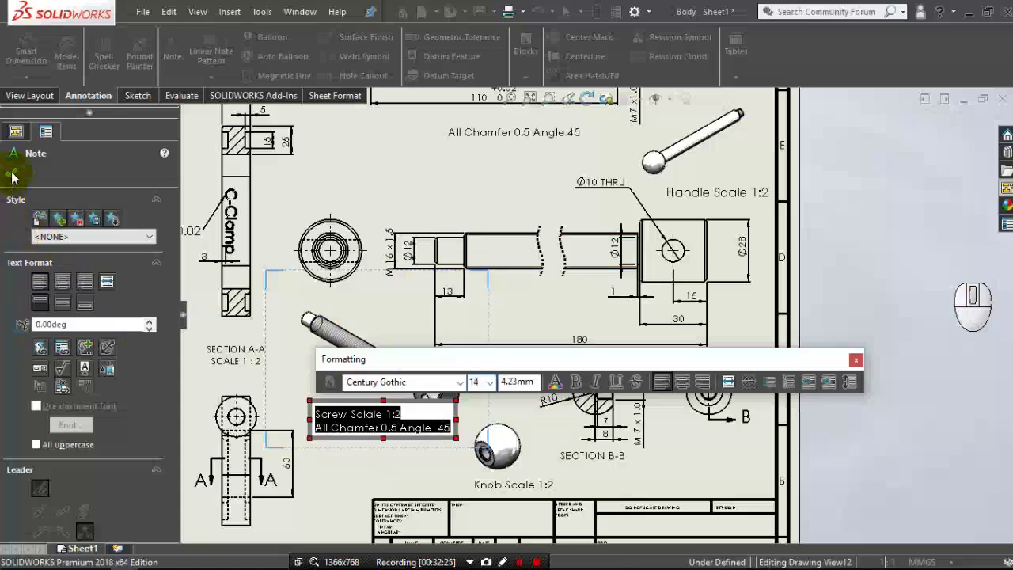
pyautogui.click(15, 176)
pyautogui.moveTo(382, 425); pyautogui.dragTo(371, 425)
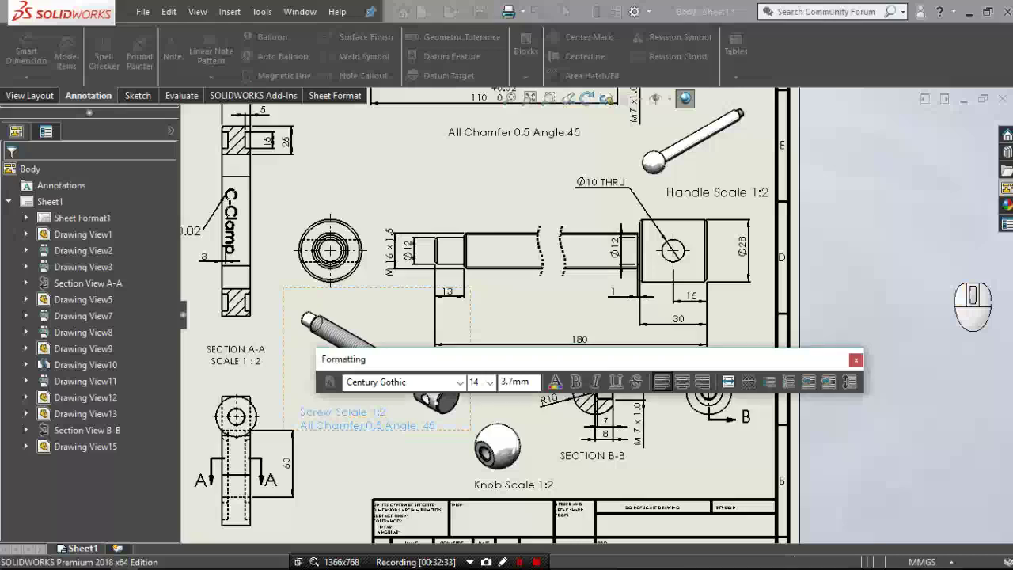
pyautogui.click(355, 457)
pyautogui.middleClick(355, 456)
pyautogui.middleClick(377, 483)
# Save the drawing as C-Clamp Drawing with the whole sheet in view.
pyautogui.middleClick(378, 484)
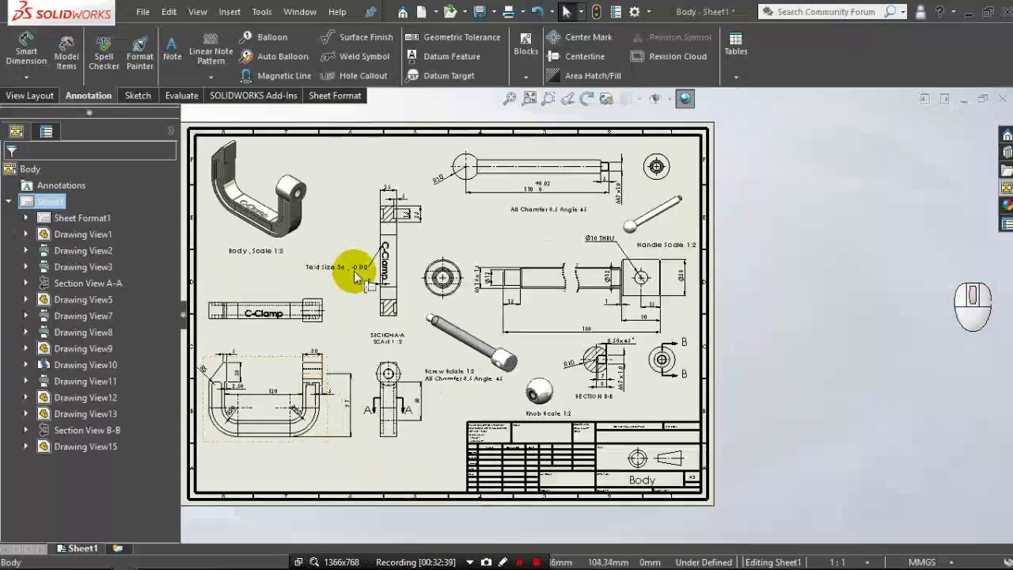
pyautogui.click(481, 16)
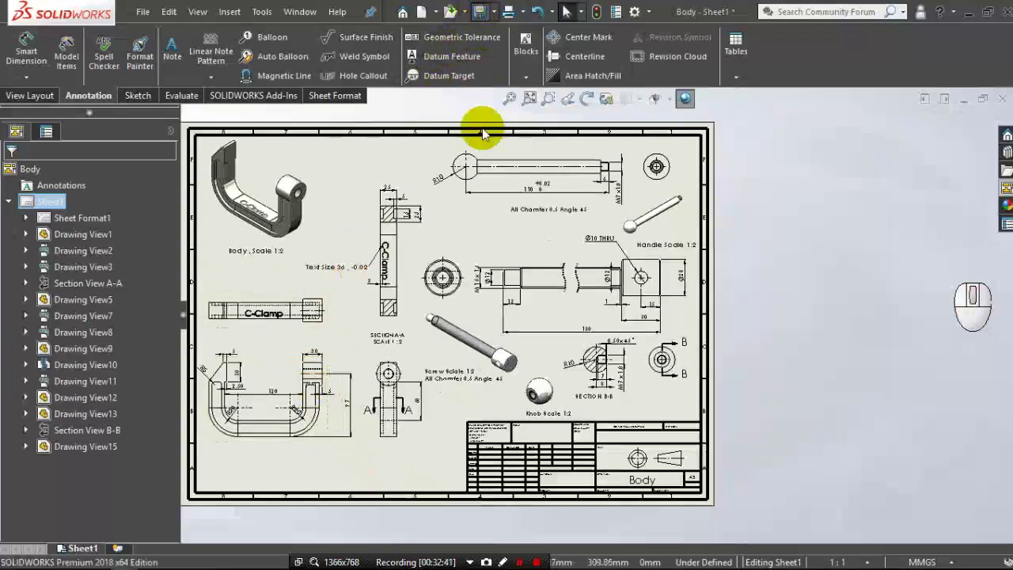
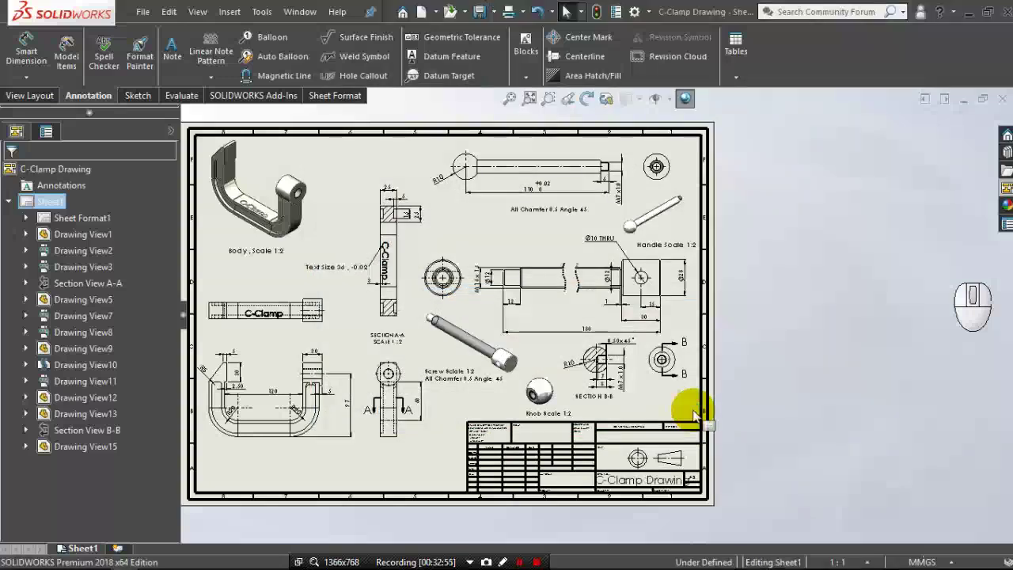
pyautogui.middleClick(696, 416)
pyautogui.click(530, 16)
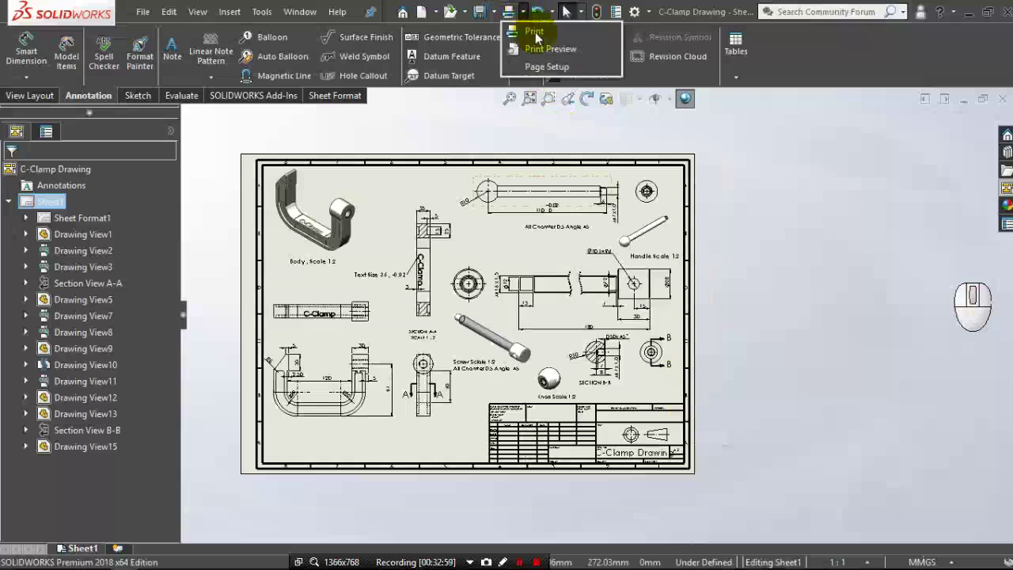
# Choose the paper size in Page Setup, then show the Print Preview of the sheet.
pyautogui.click(551, 67)
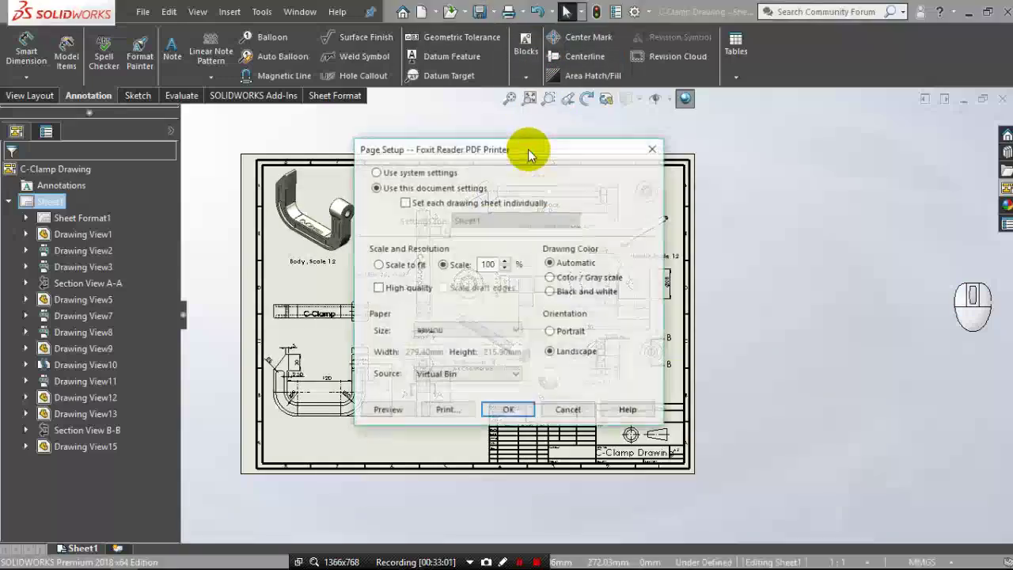
pyautogui.click(480, 330)
pyautogui.moveTo(469, 142); pyautogui.dragTo(518, 202)
pyautogui.moveTo(518, 182); pyautogui.dragTo(527, 61)
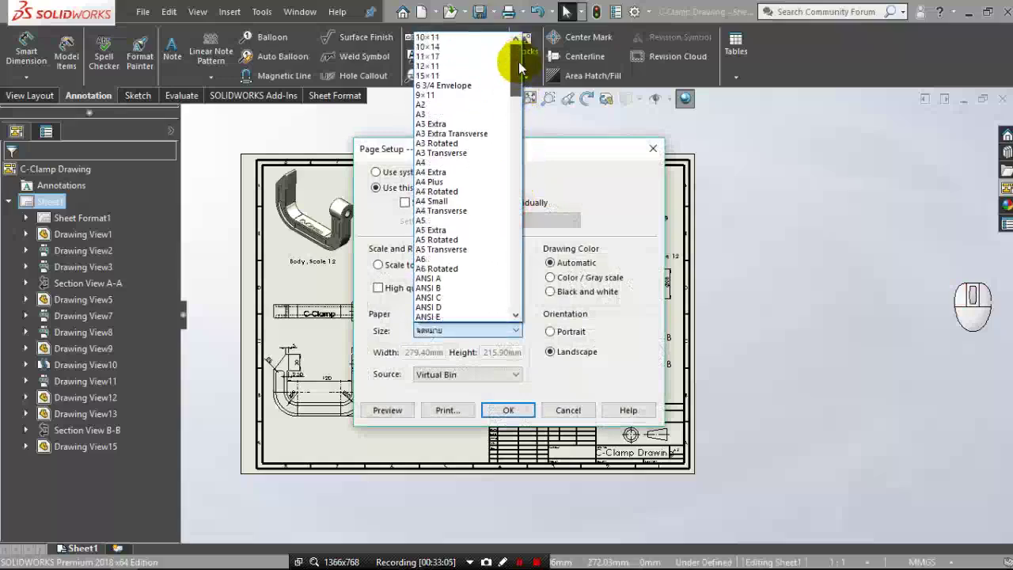
pyautogui.click(467, 121)
pyautogui.click(506, 410)
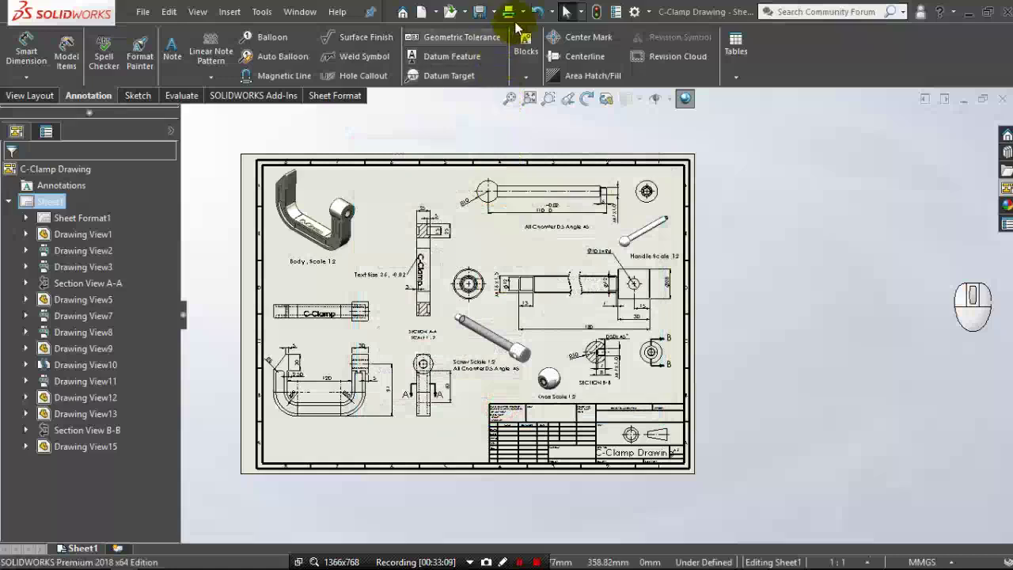
pyautogui.click(565, 11)
pyautogui.click(539, 51)
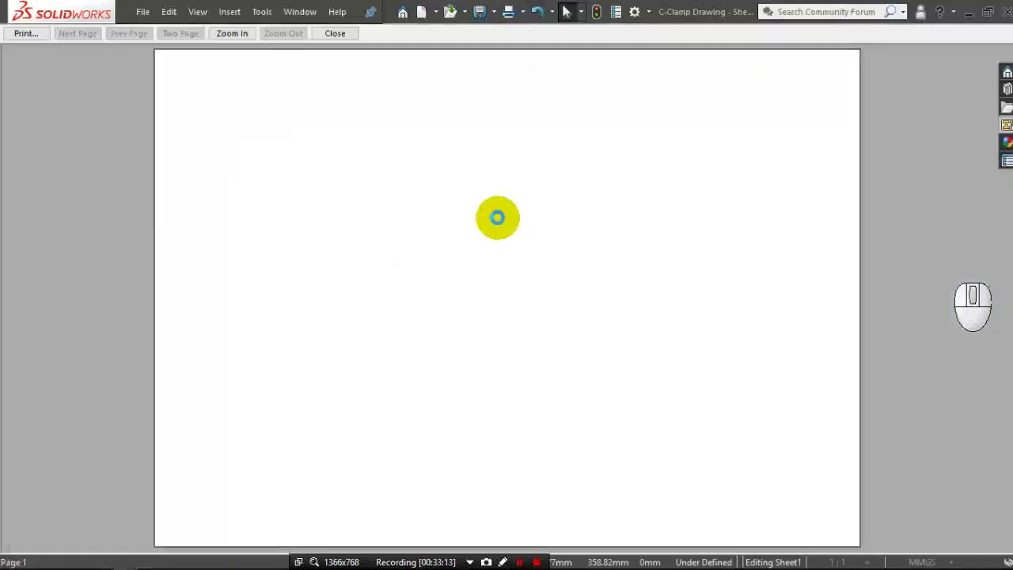